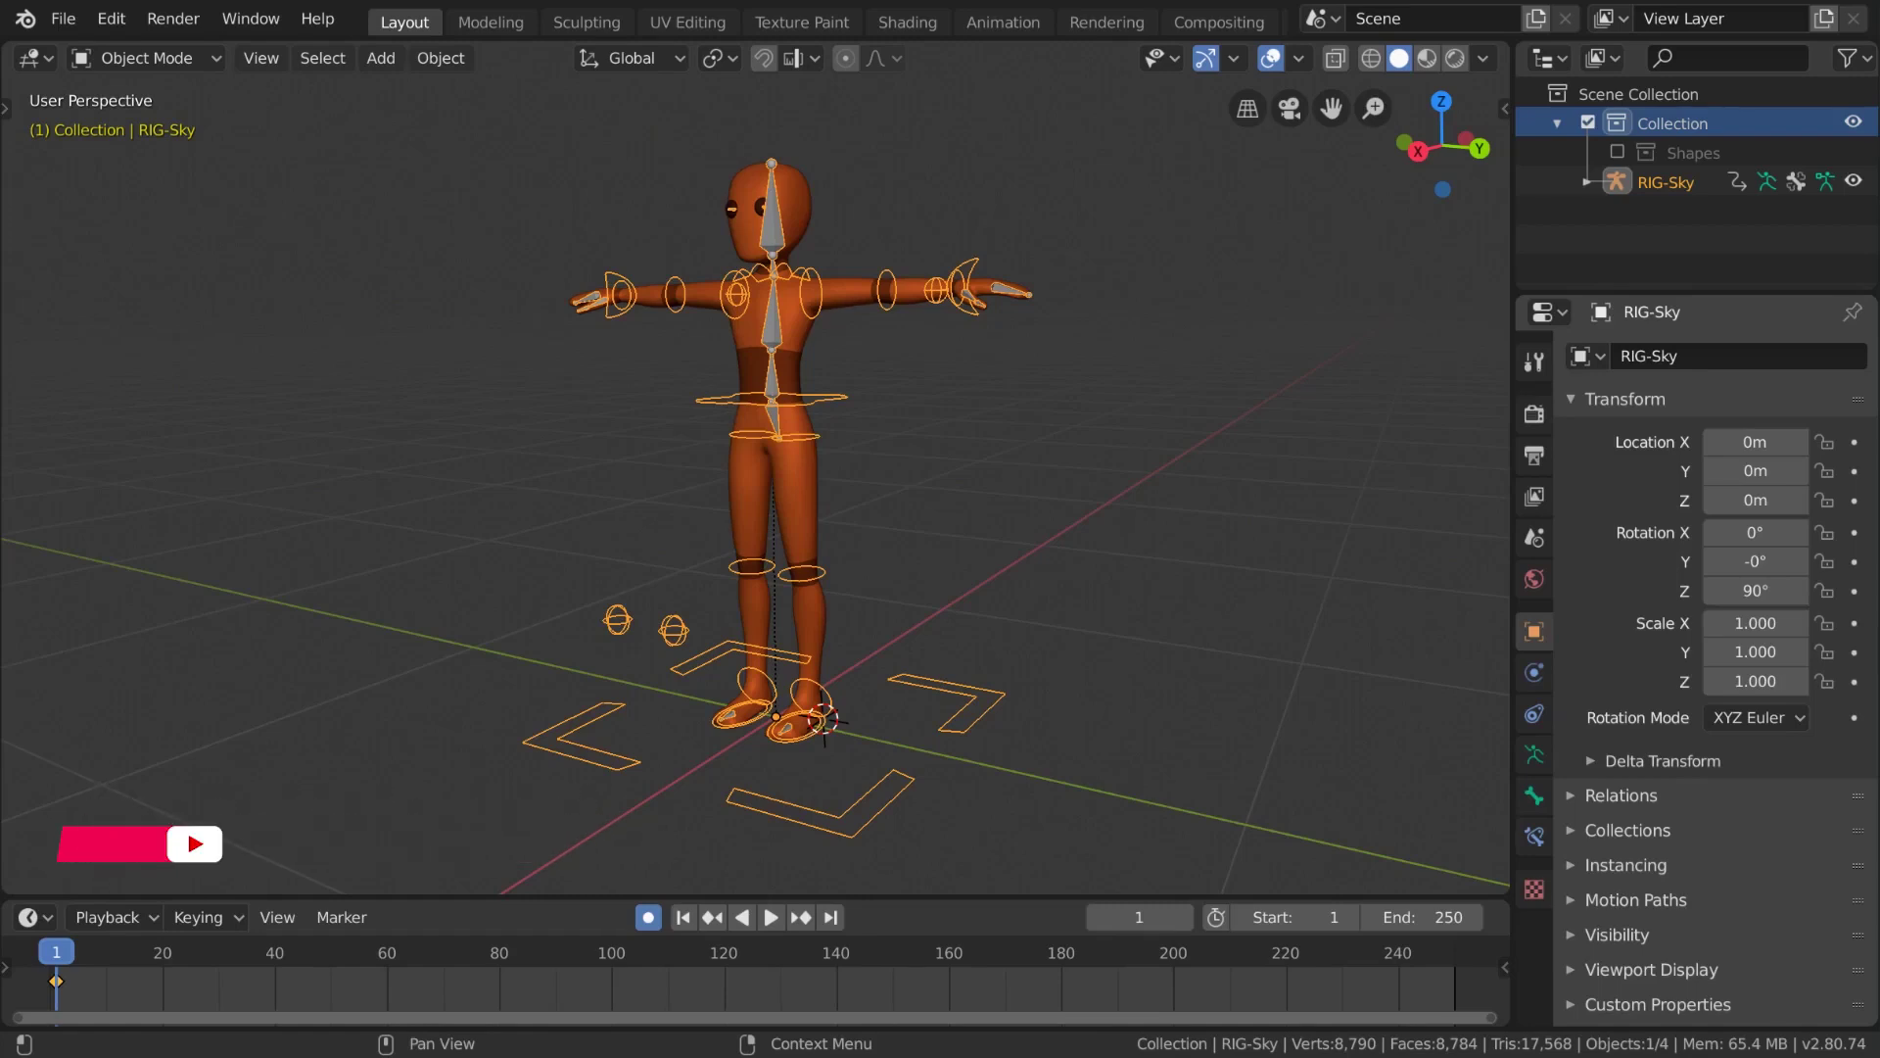
Enter Pose Mode on the character rig and move and rotate a hand IK control
middle_click(1037, 274)
key(ctrl+Tab)
click(988, 266)
key(g)
middle_click(1046, 379)
key(r)
middle_click(1002, 496)
key(g)
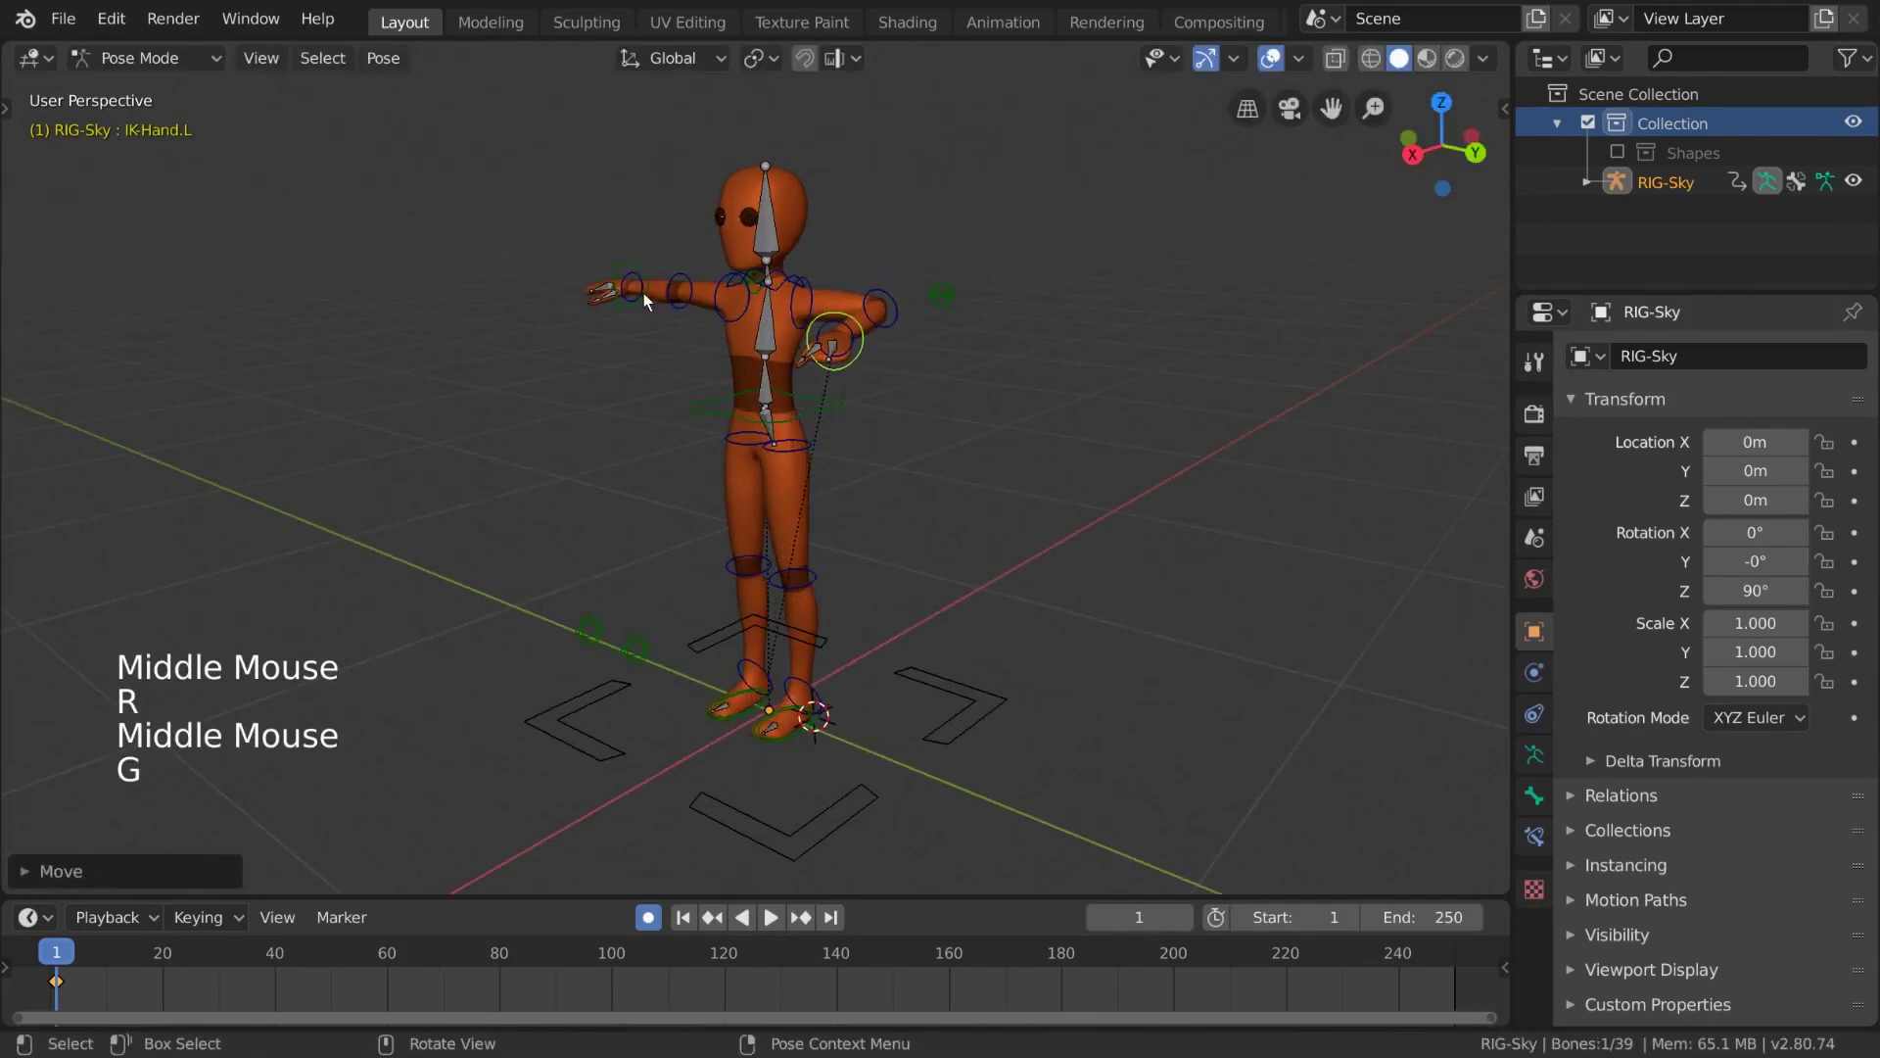
Grab the left hand IK control, moving and rotating it to bend the arm
click(640, 312)
middle_click(645, 316)
key(g)
middle_click(856, 394)
key(r)
key(r)
key(g)
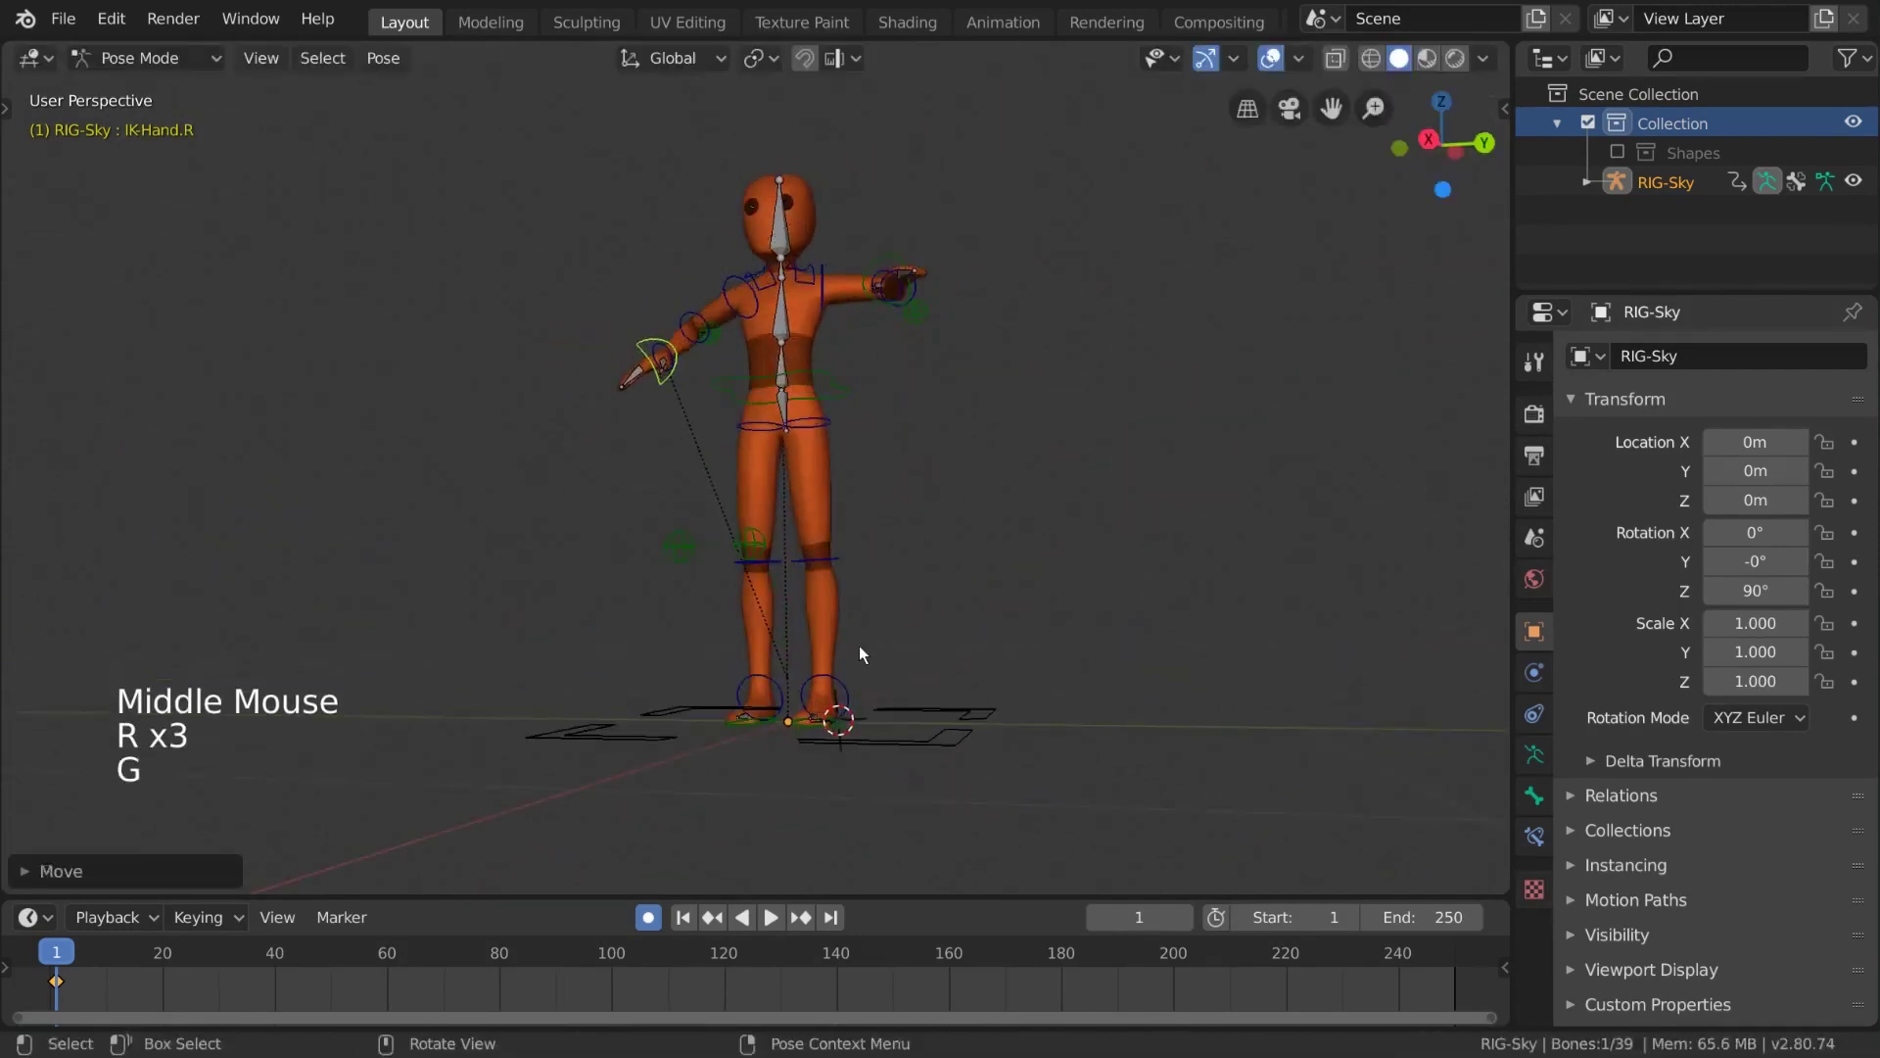
Lift the leg with the left foot IK control and inspect the pose from several angles
click(836, 733)
middle_click(911, 729)
key(g)
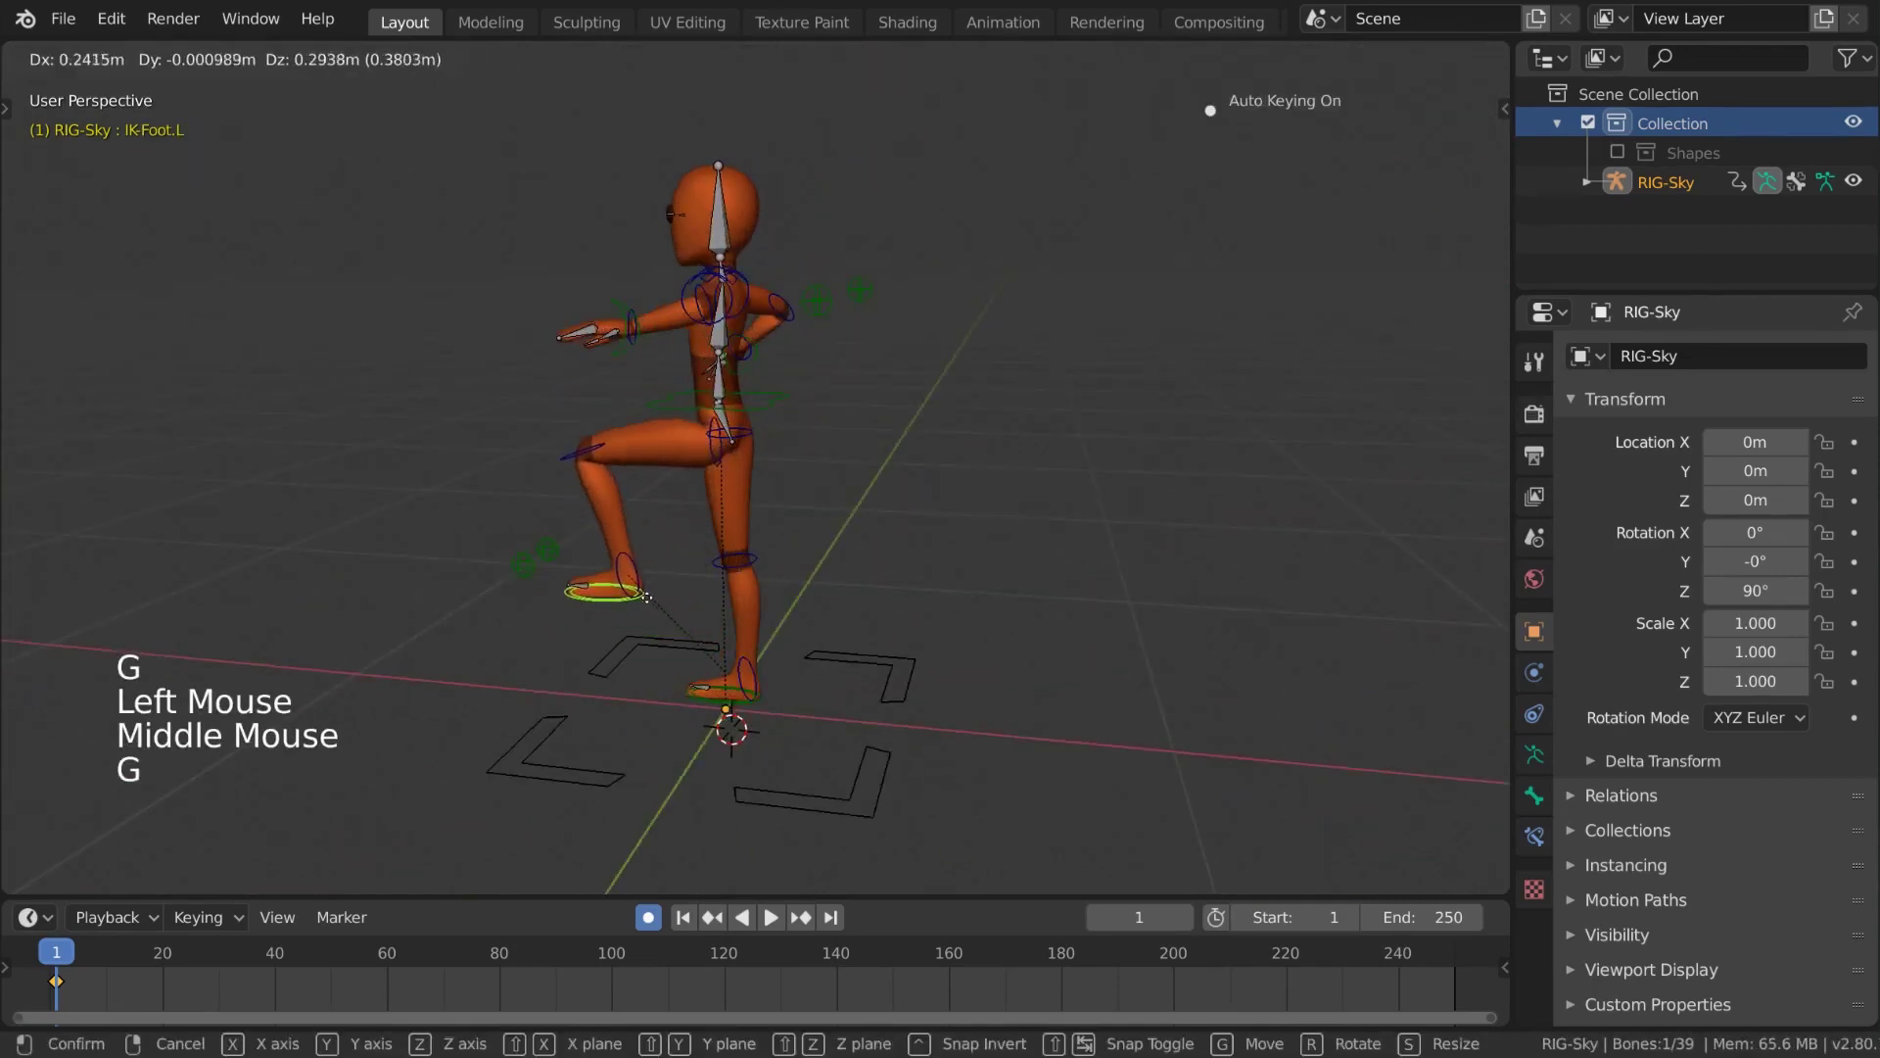
middle_click(837, 563)
key(g)
middle_click(908, 427)
middle_click(858, 389)
scroll(up, 3)
middle_click(864, 484)
middle_click(877, 475)
middle_click(920, 413)
Select all bones and clear their rotations back to the rest pose
key(a)
key(alt+r)
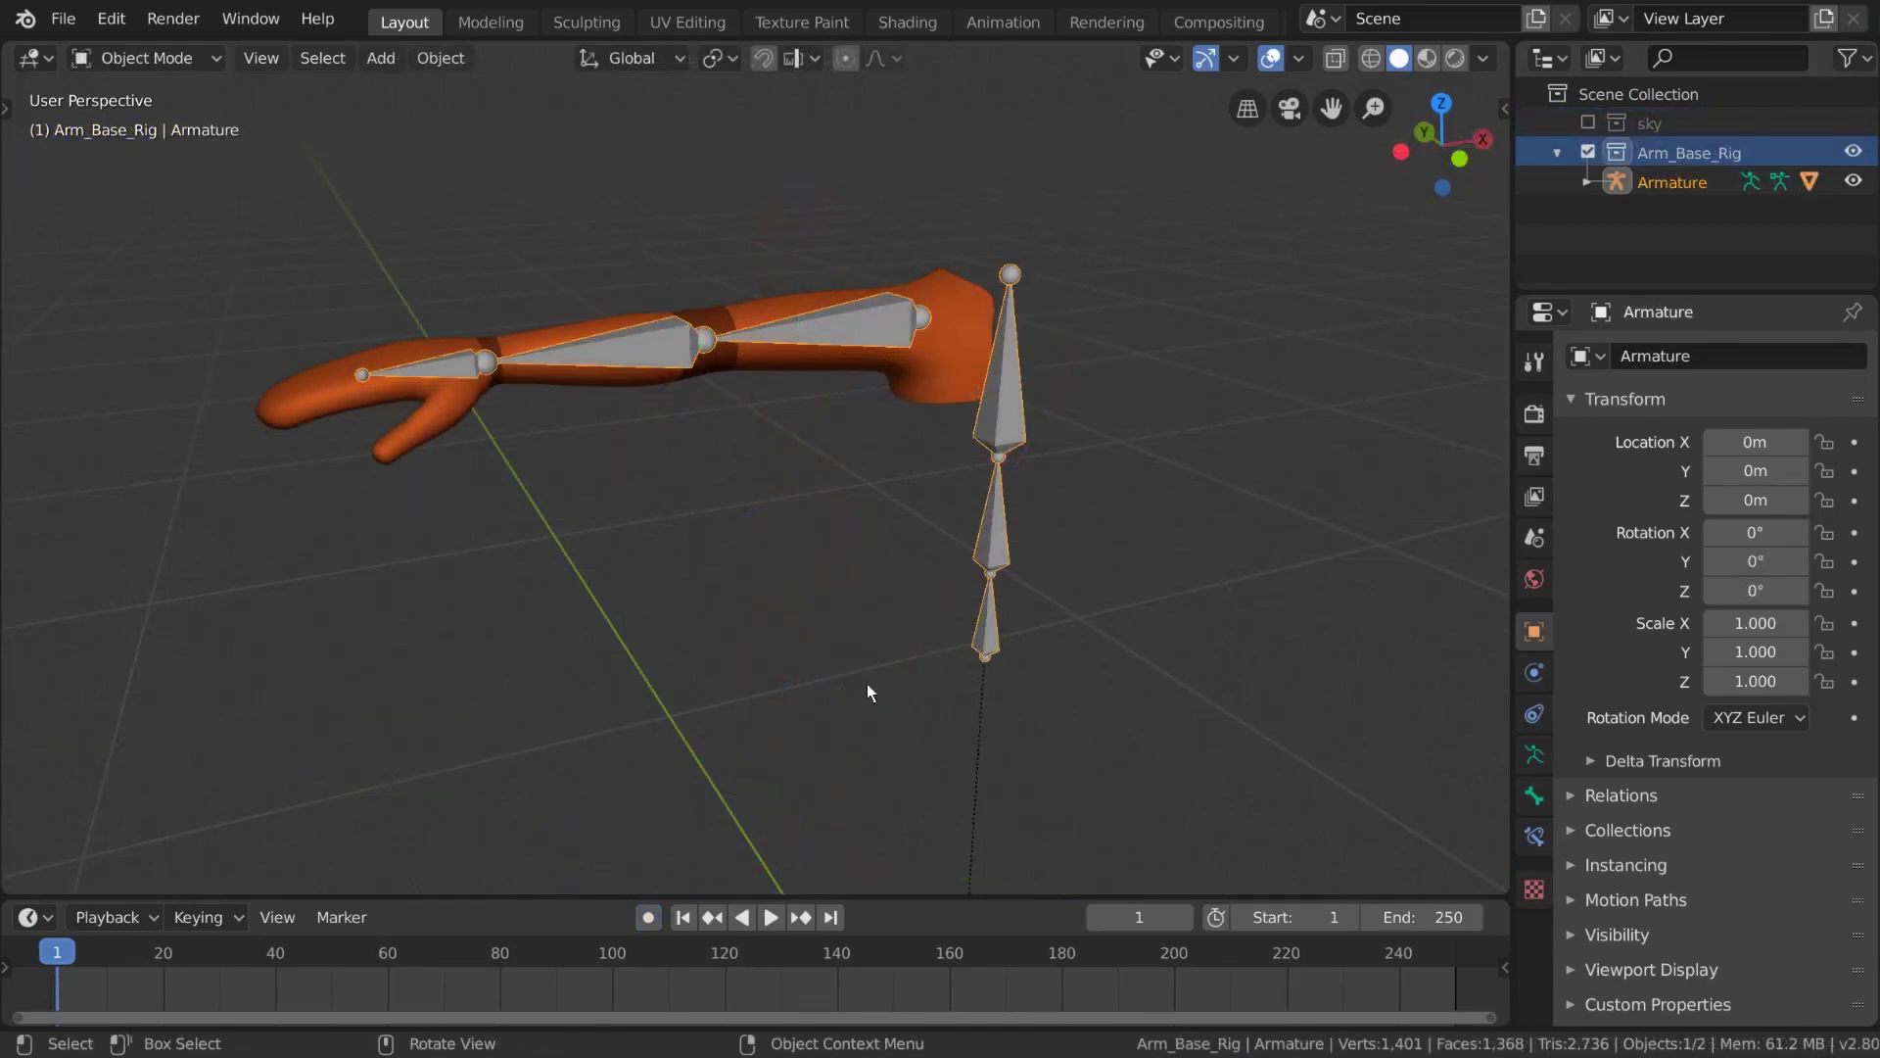
middle_click(1092, 594)
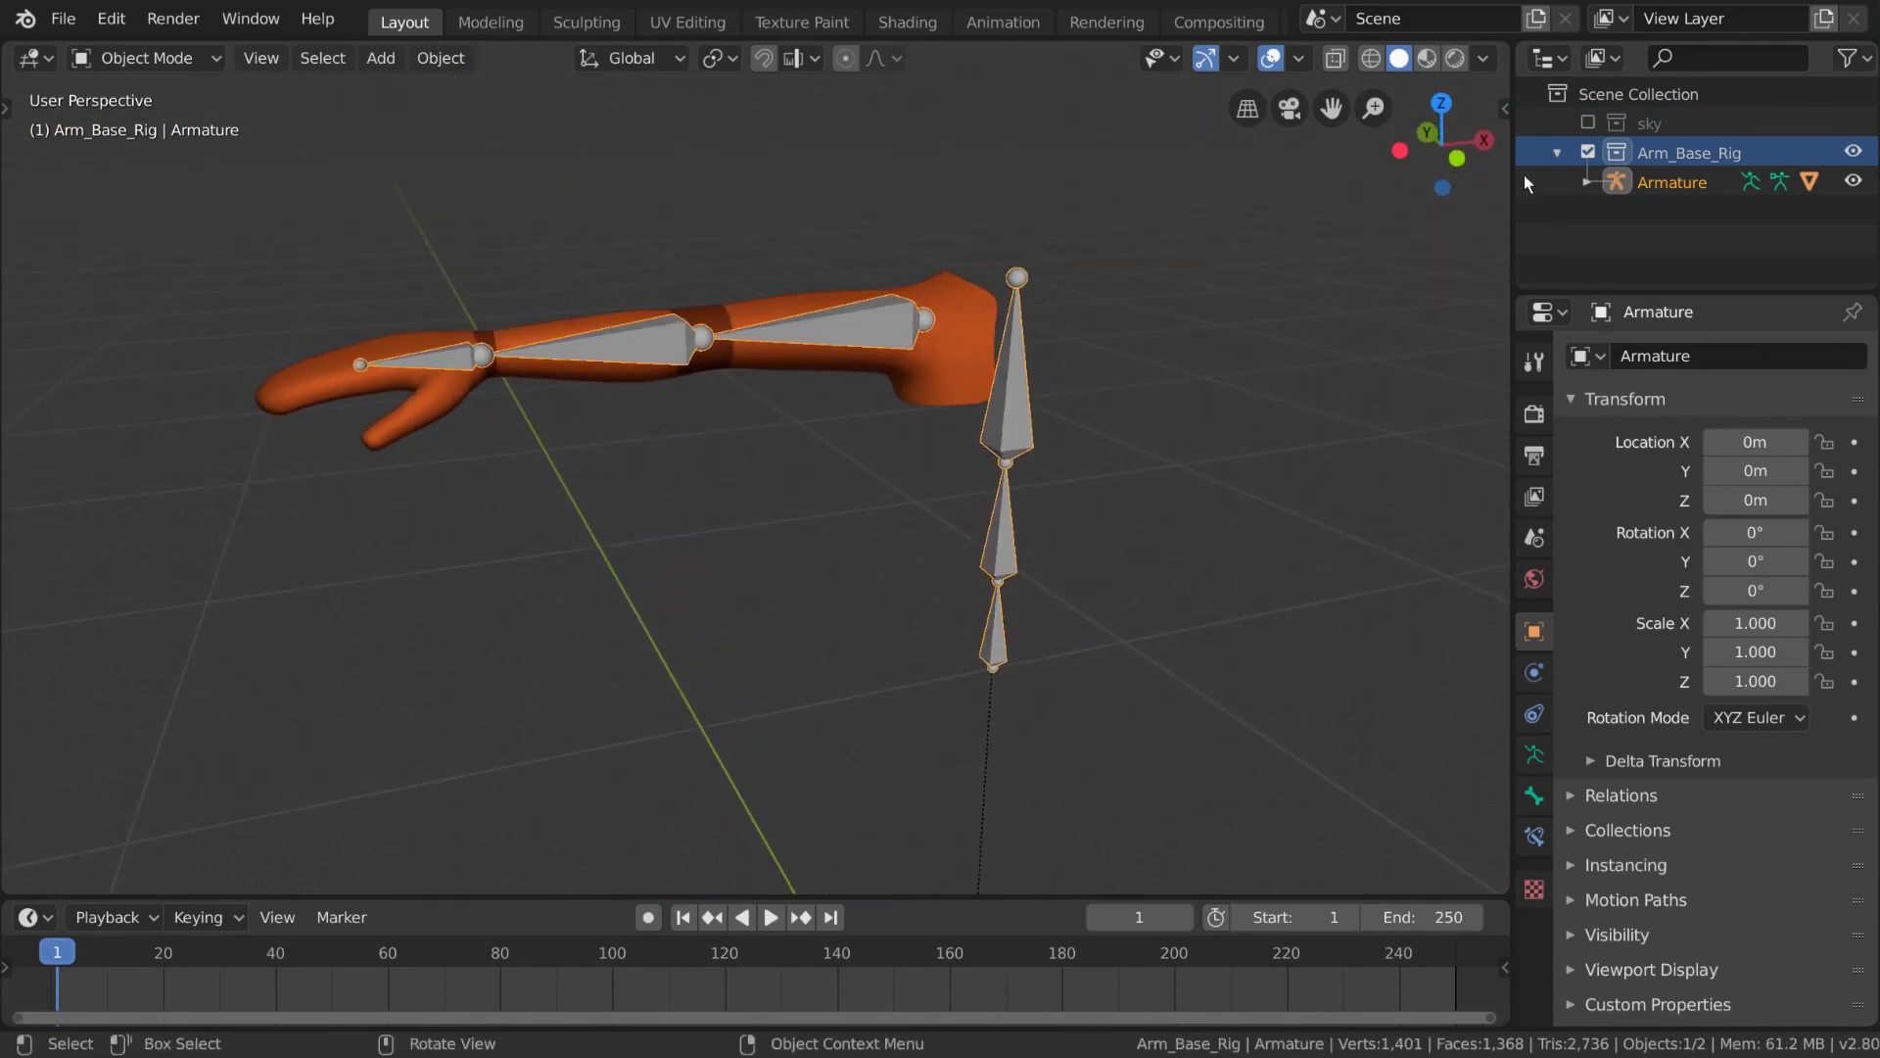
Show the sky collection to reveal the full character body, then exclude it again
click(1596, 124)
scroll(down, 3)
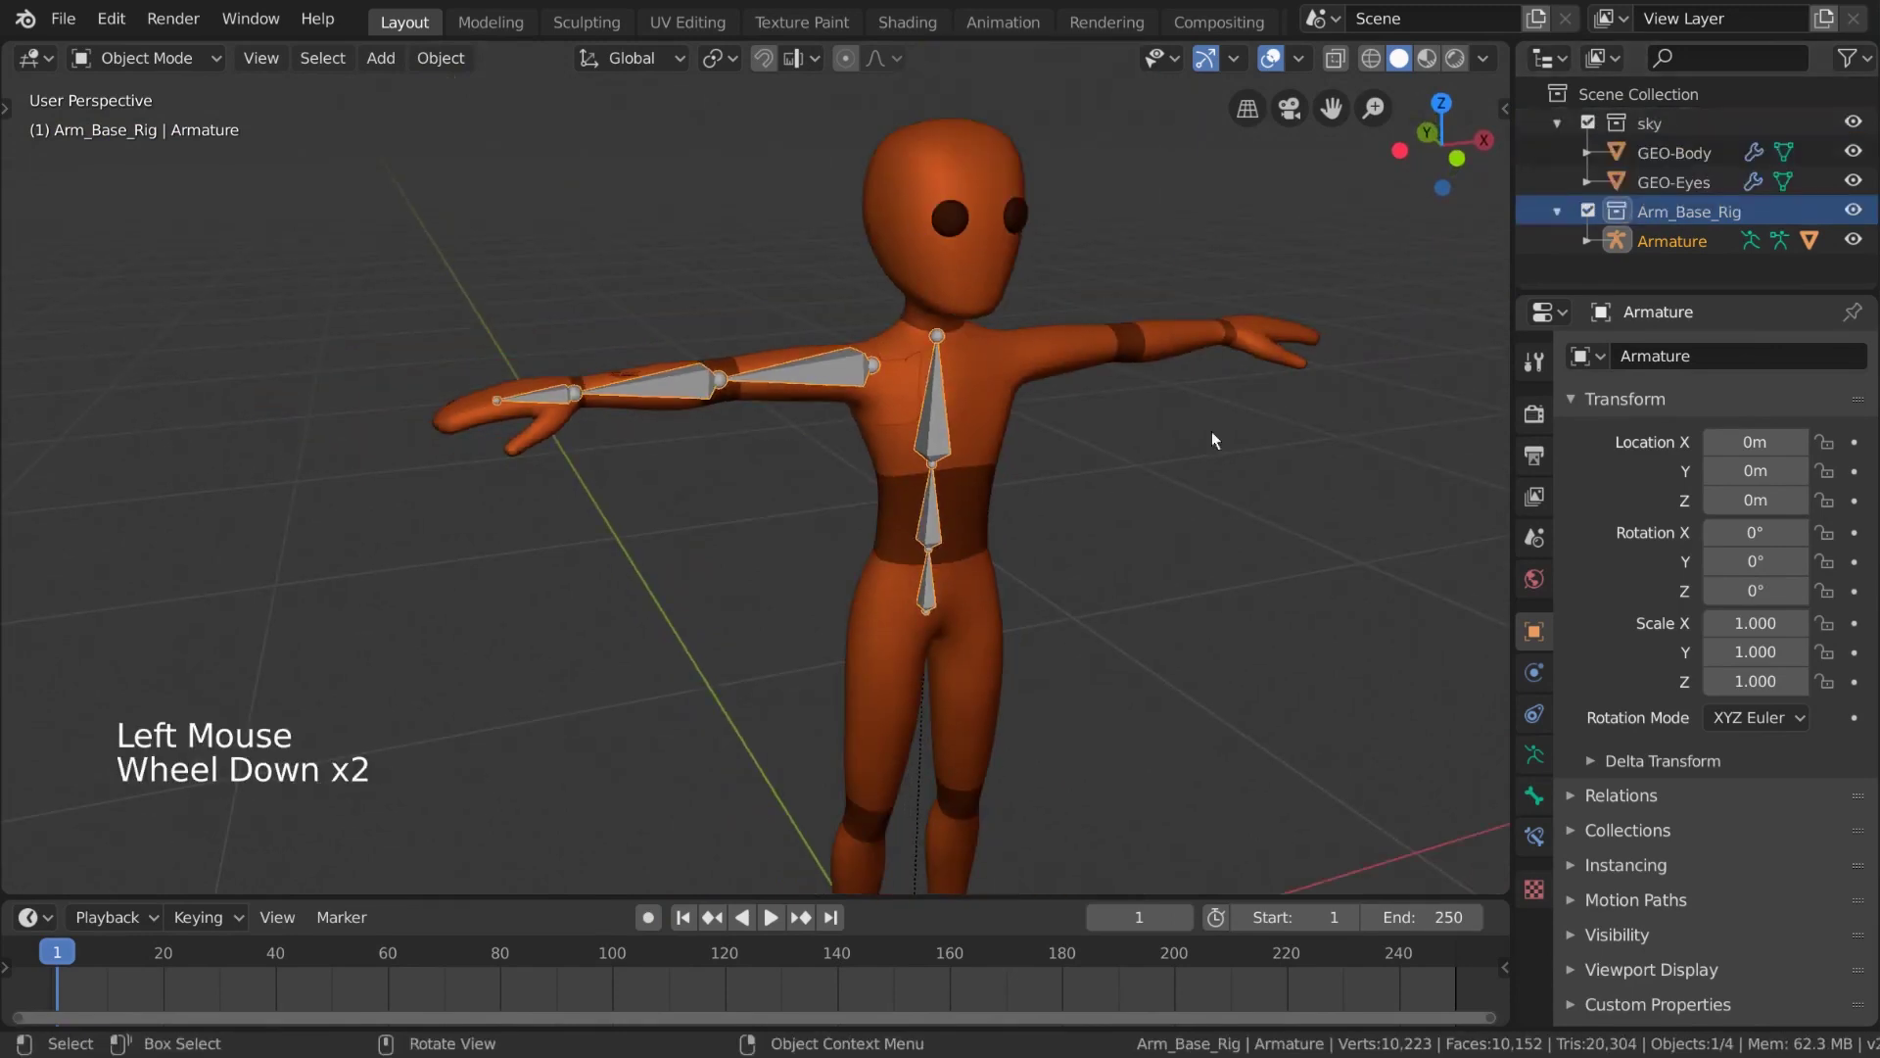
click(1598, 131)
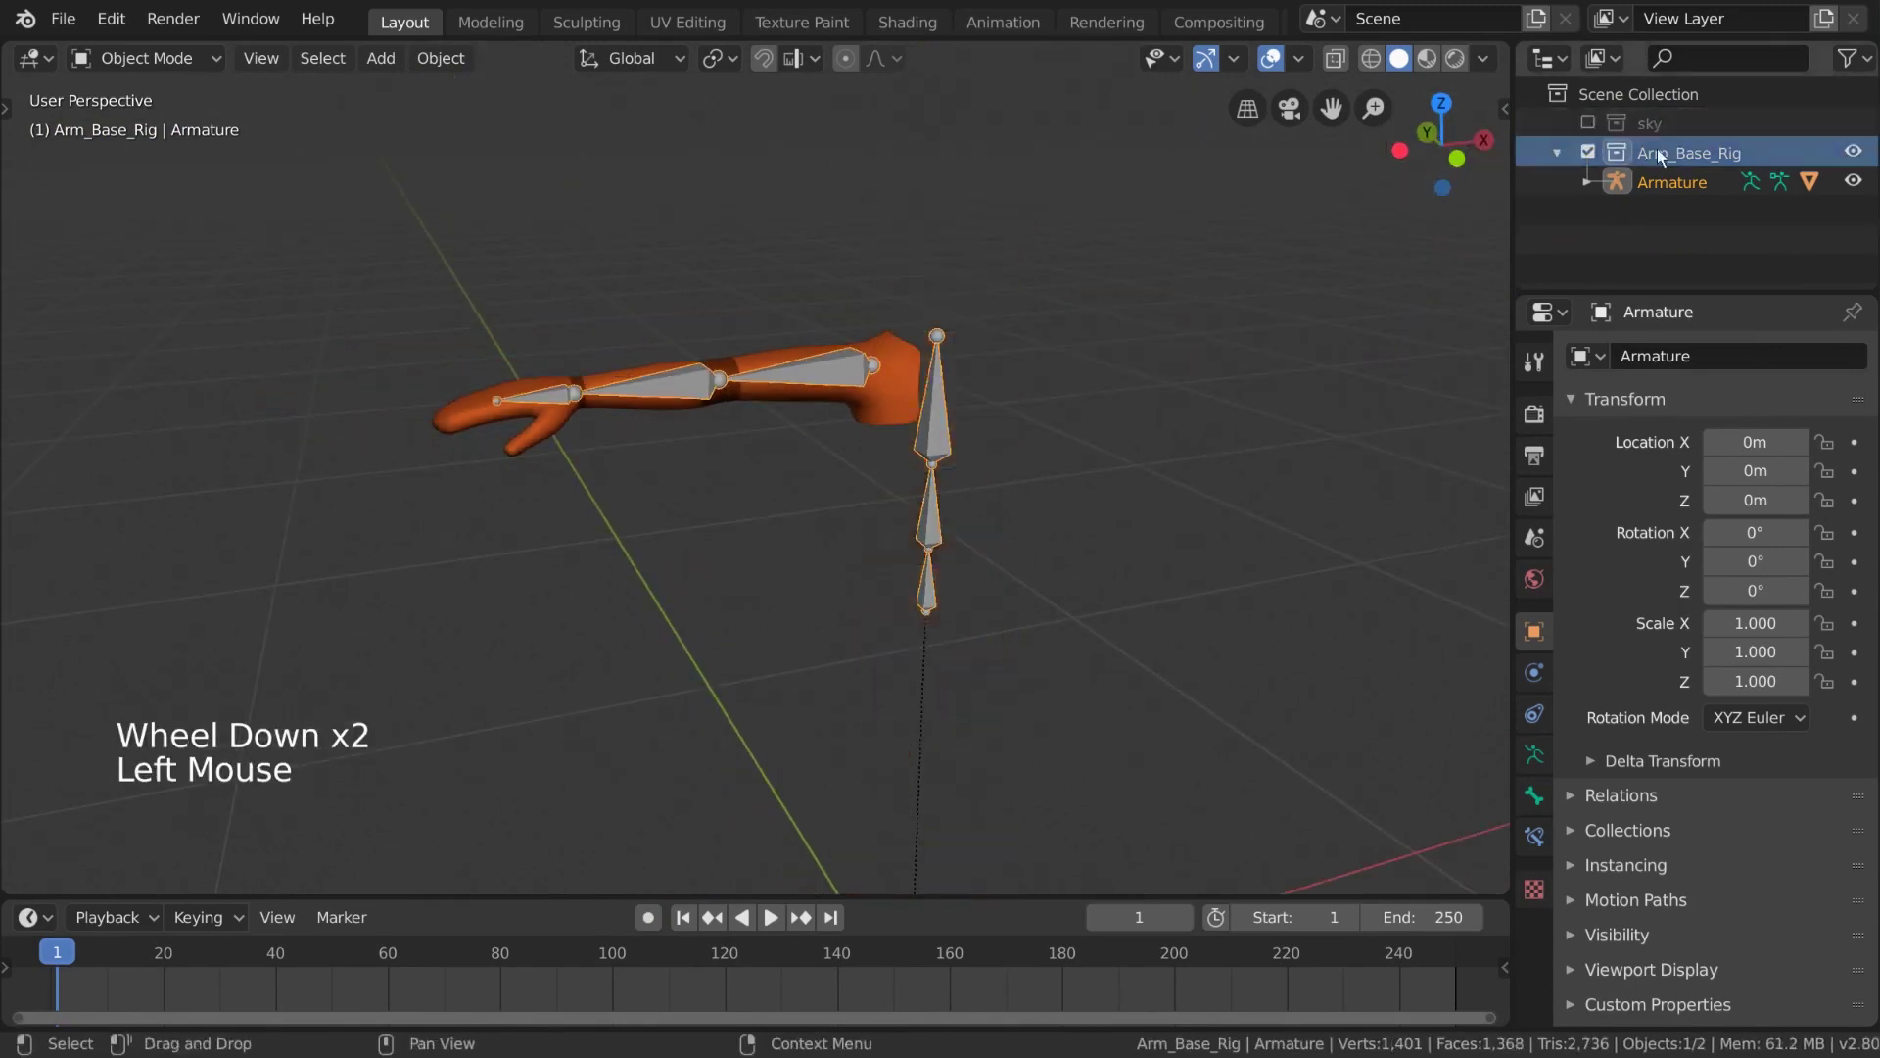
click(1762, 160)
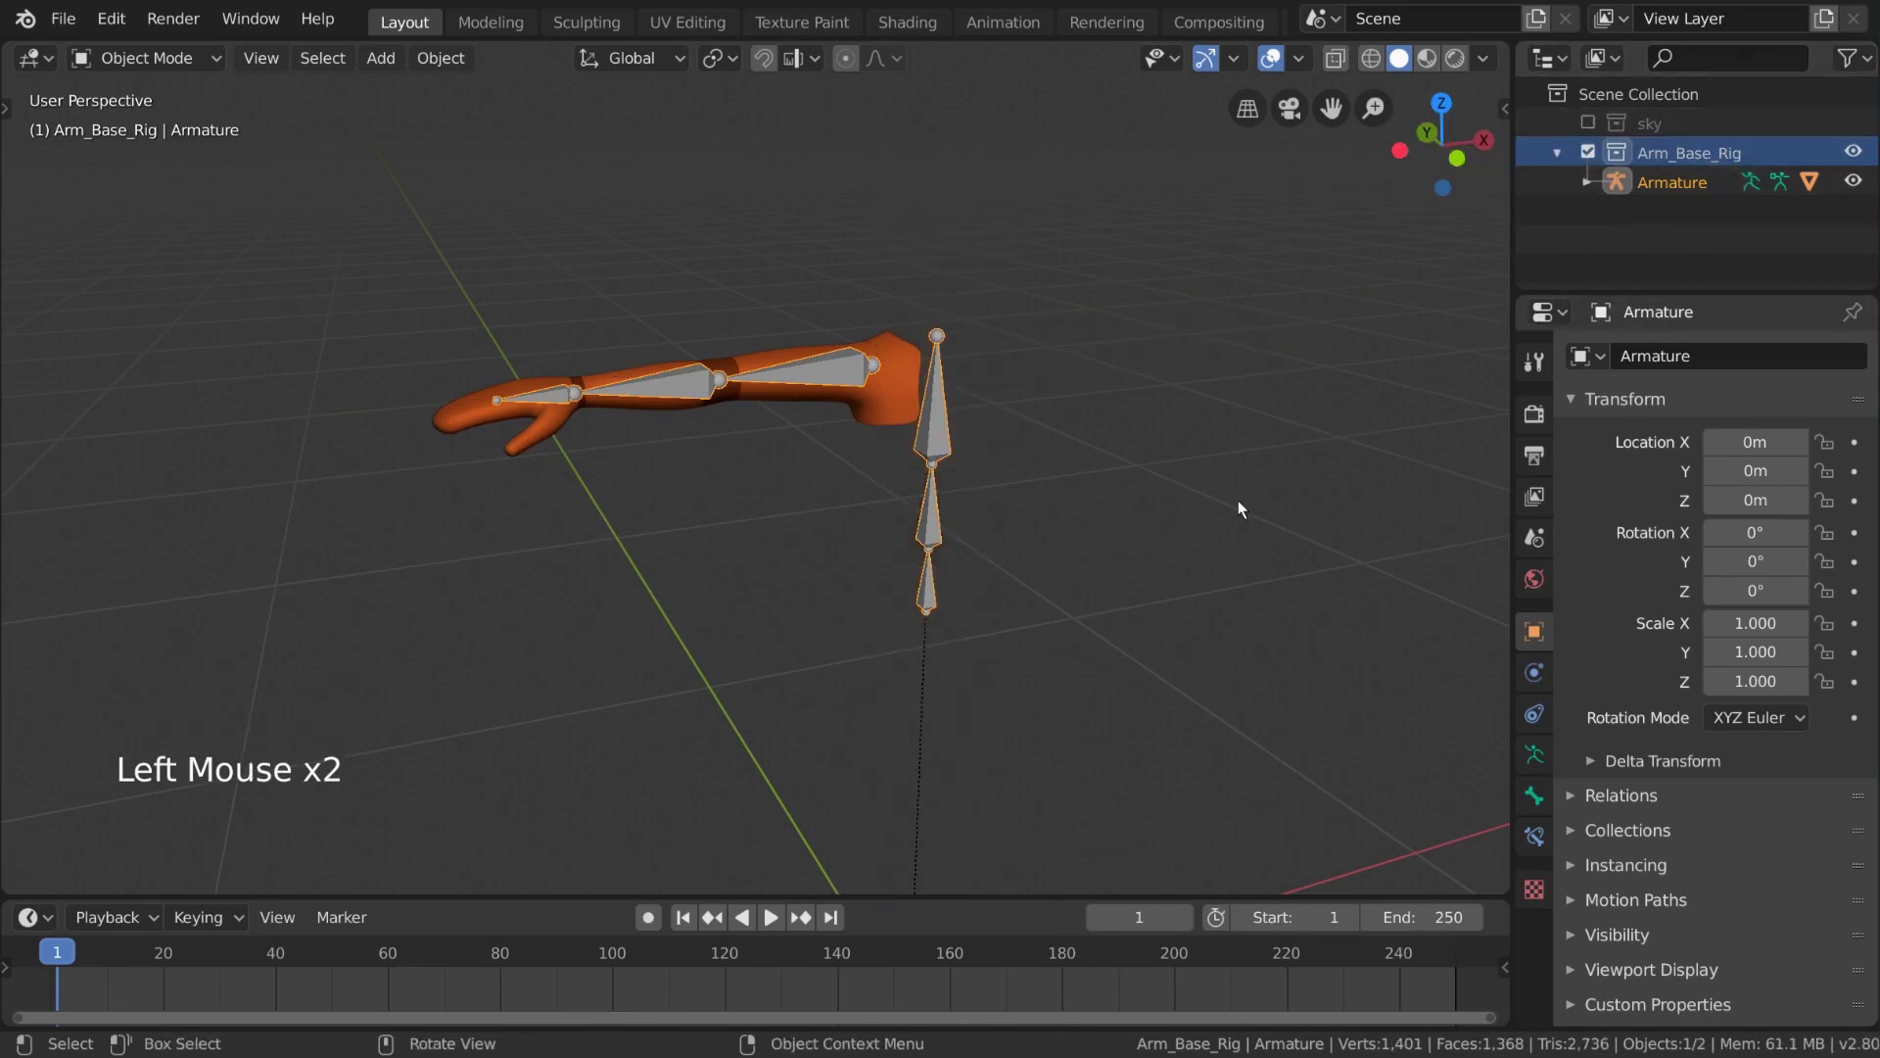
scroll(up, 3)
middle_click(1106, 634)
Switch the arm armature to Pose Mode, test rotate/move/scale bones, then clear all rotations
click(180, 67)
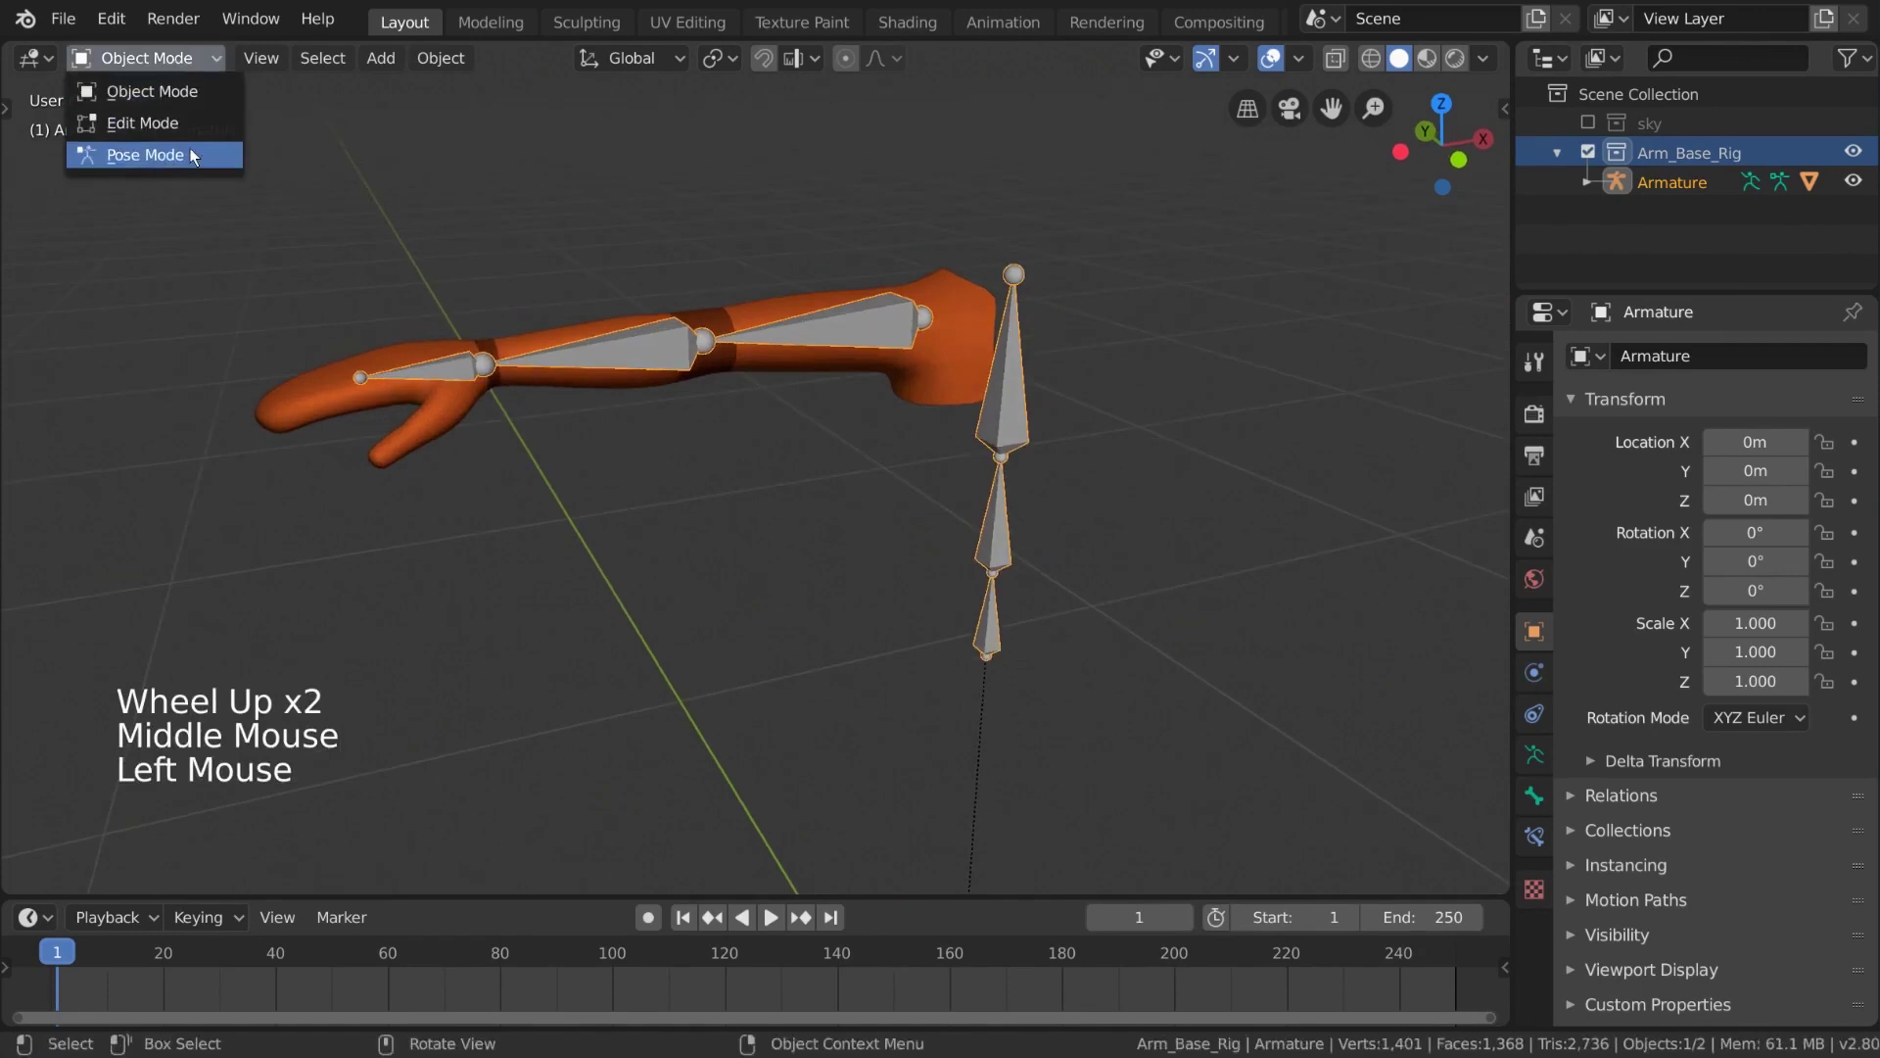
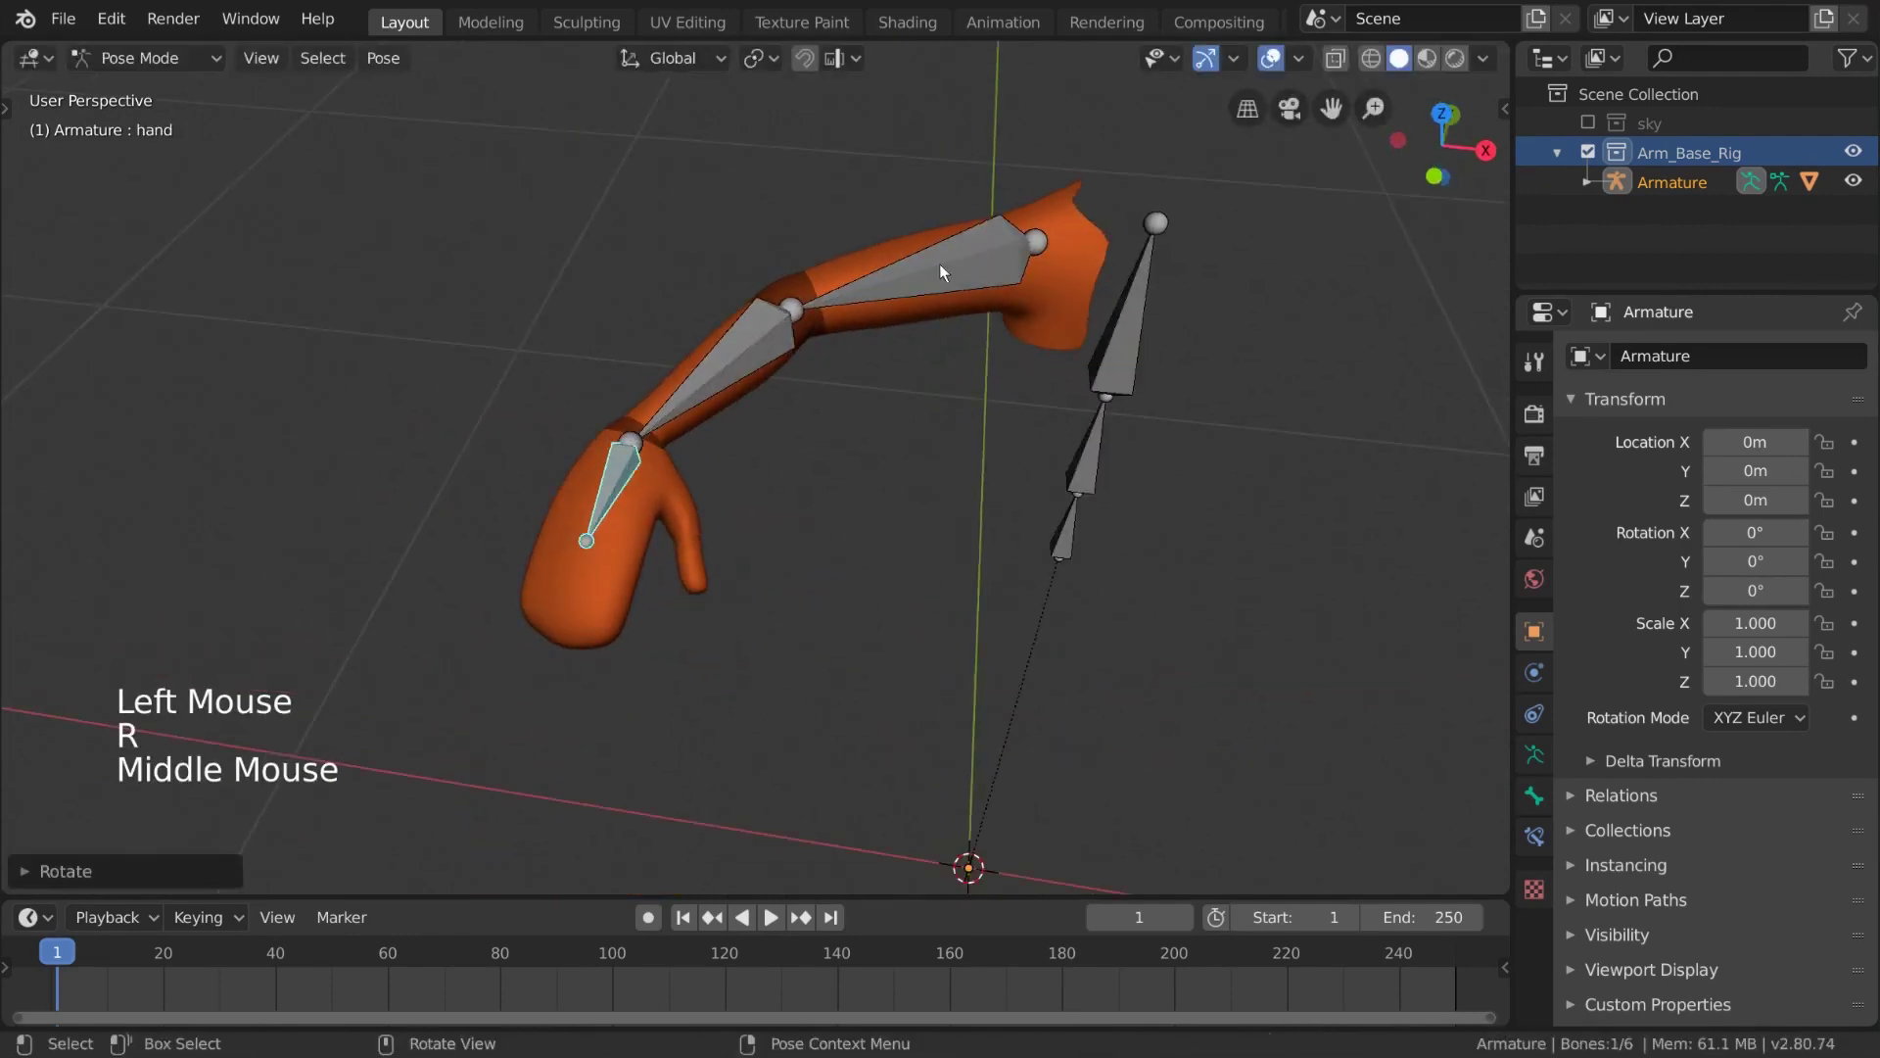
middle_click(1046, 560)
middle_click(944, 473)
key(r)
key(g)
key(r)
key(s)
middle_click(1058, 581)
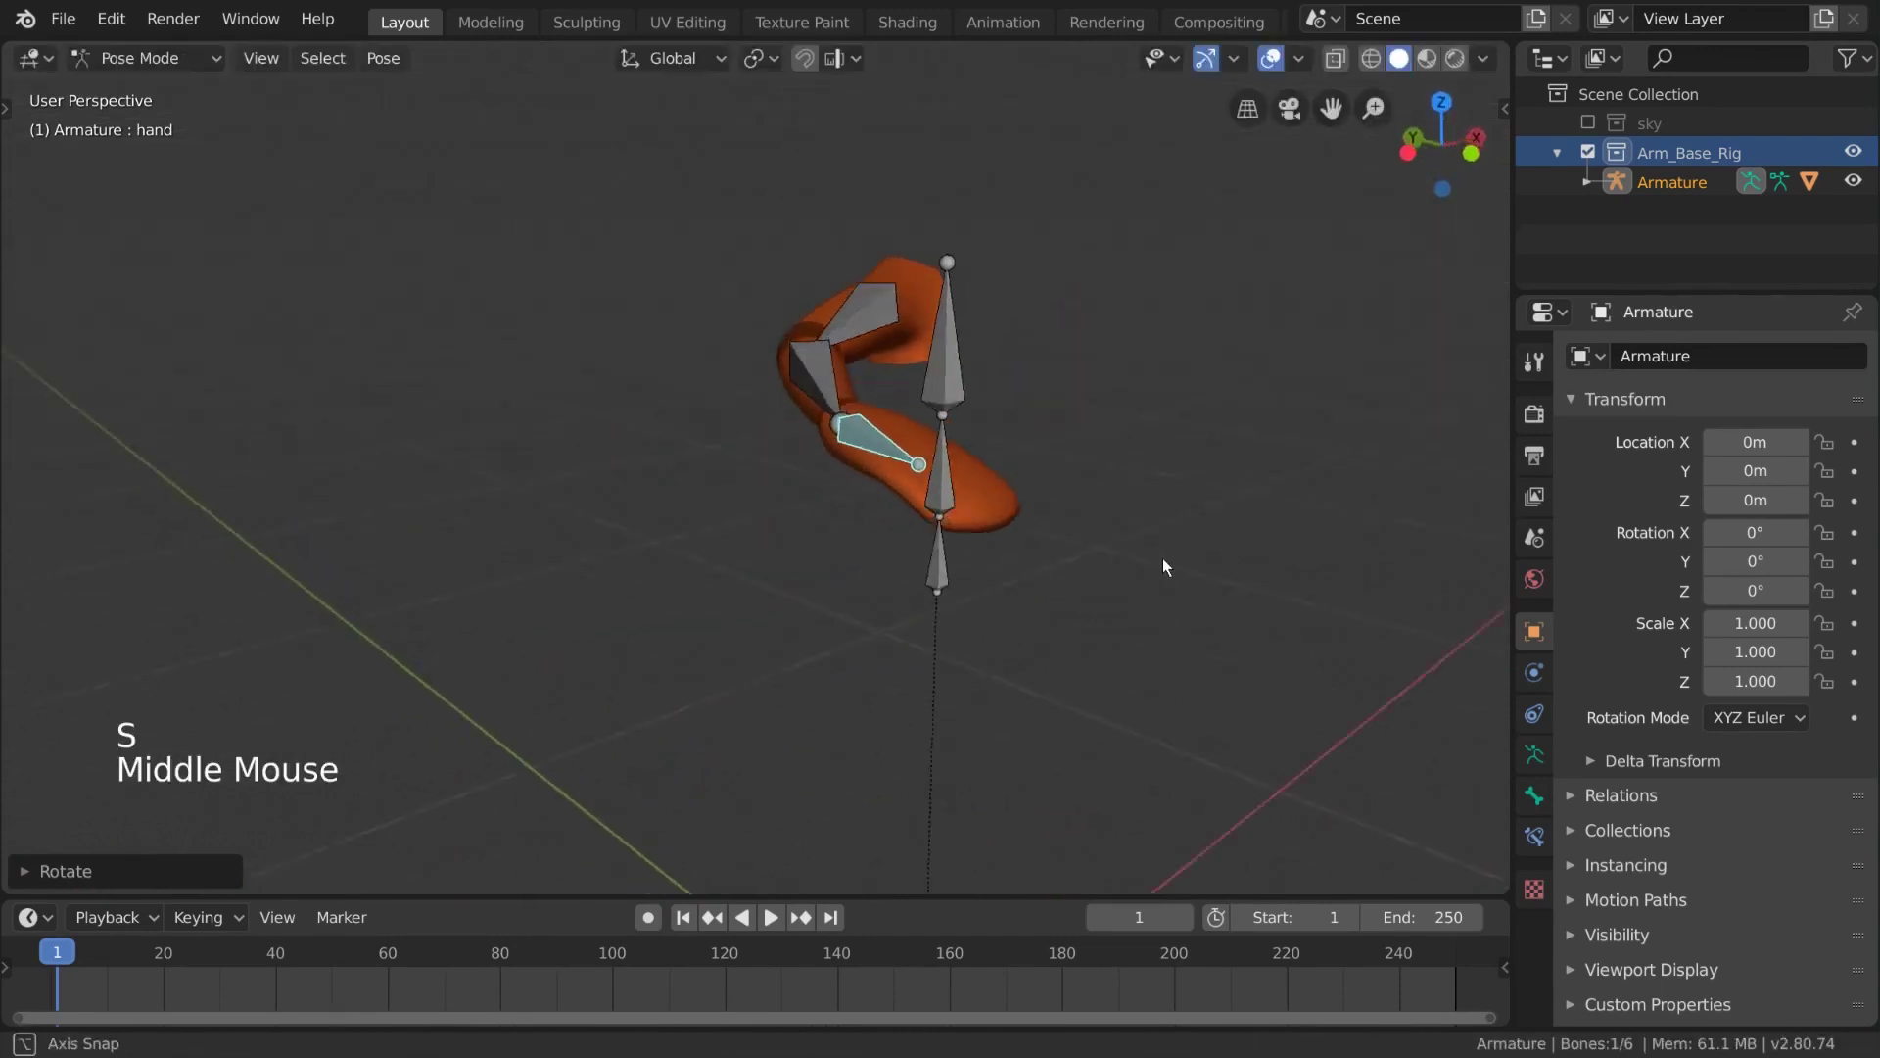
key(a)
key(alt+r)
Save the file and bring the view in close on the hand end of the arm
middle_click(1104, 583)
middle_click(1048, 605)
key(ctrl+s)
middle_click(1077, 587)
middle_click(1101, 556)
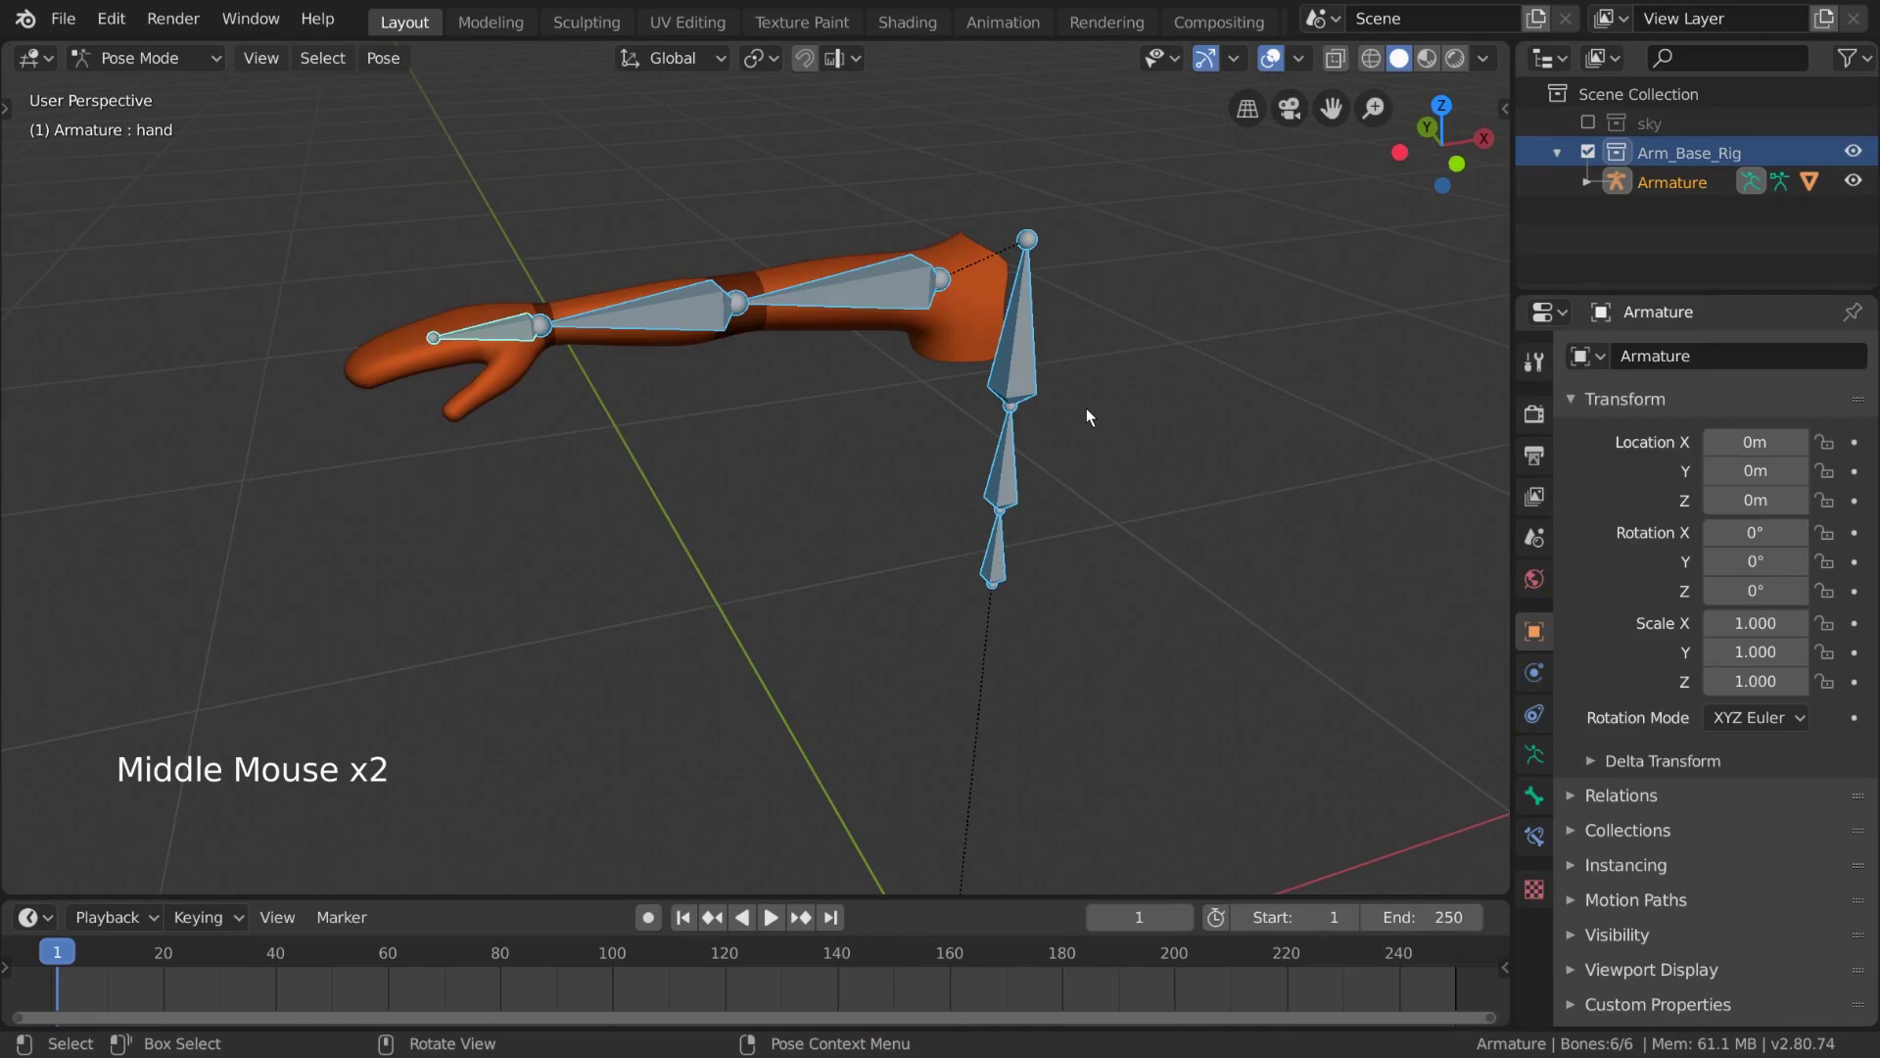
middle_click(644, 368)
scroll(up, 3)
middle_click(728, 446)
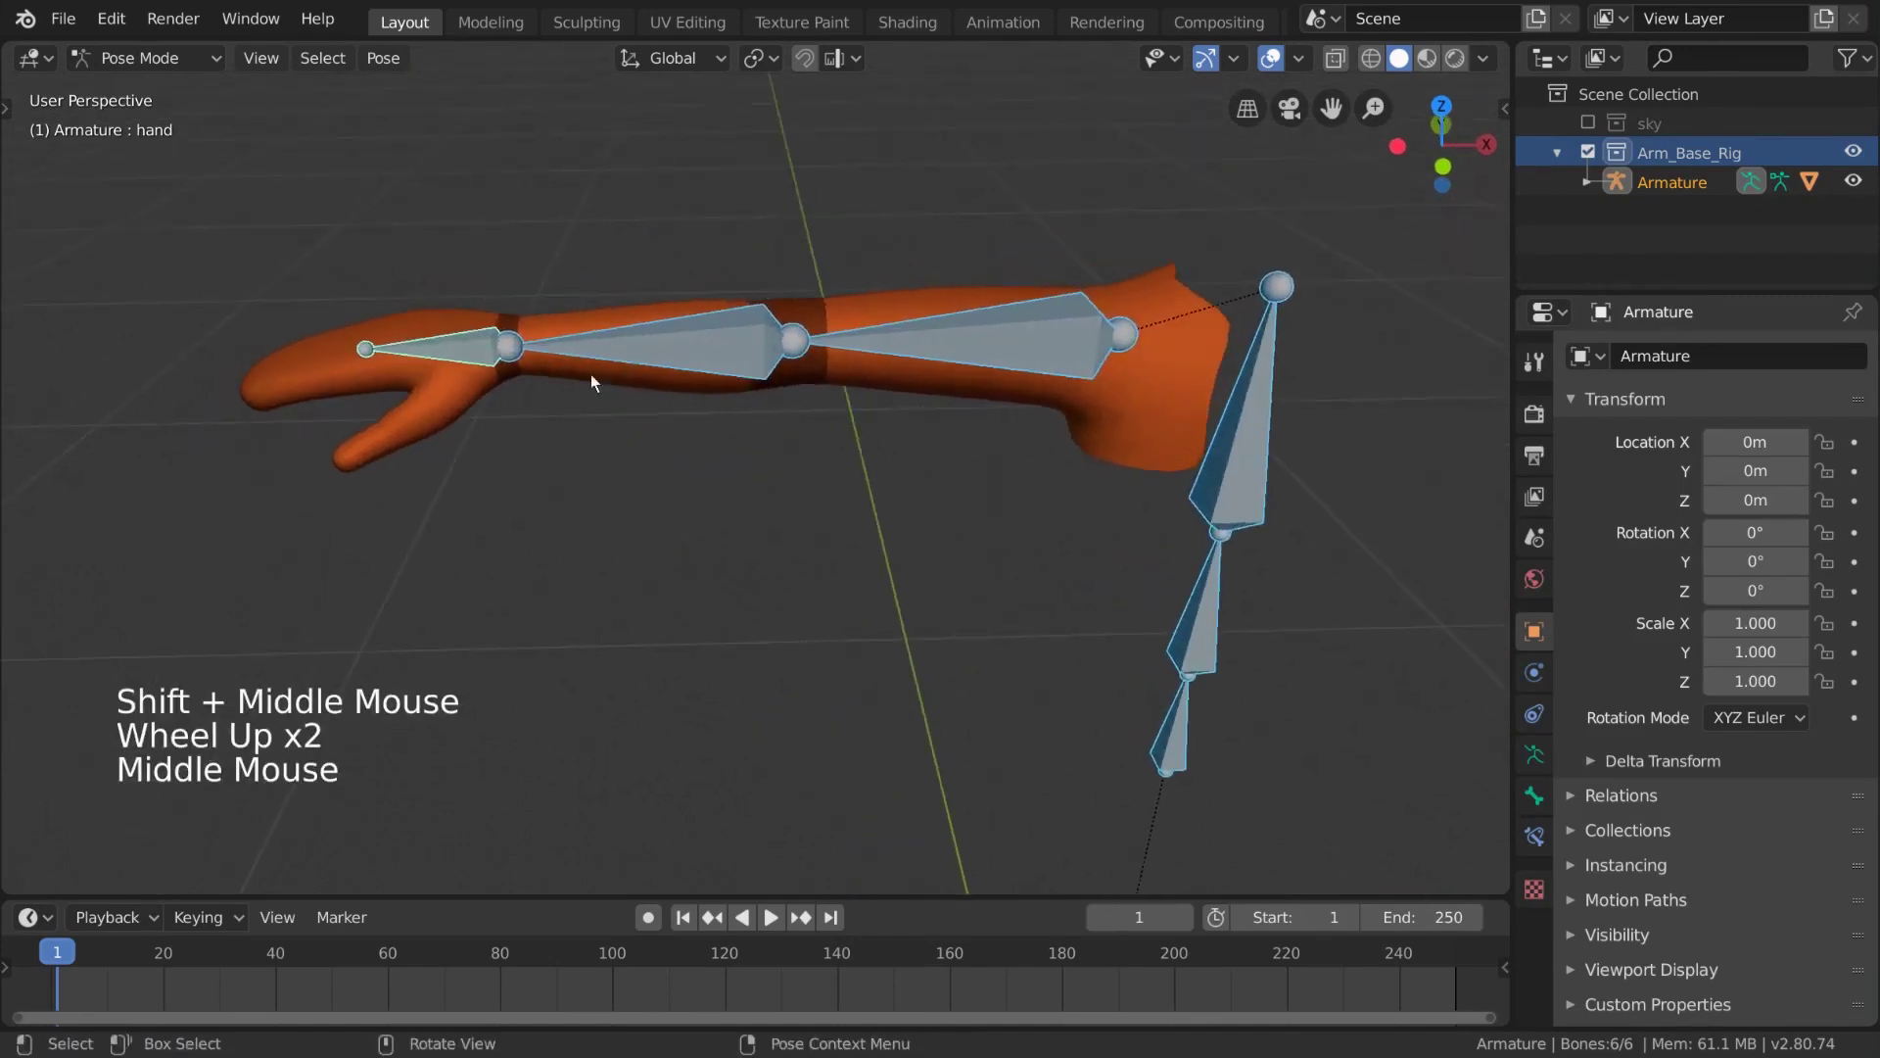
Select the hand bone and try grabbing it to move it
right_click(454, 365)
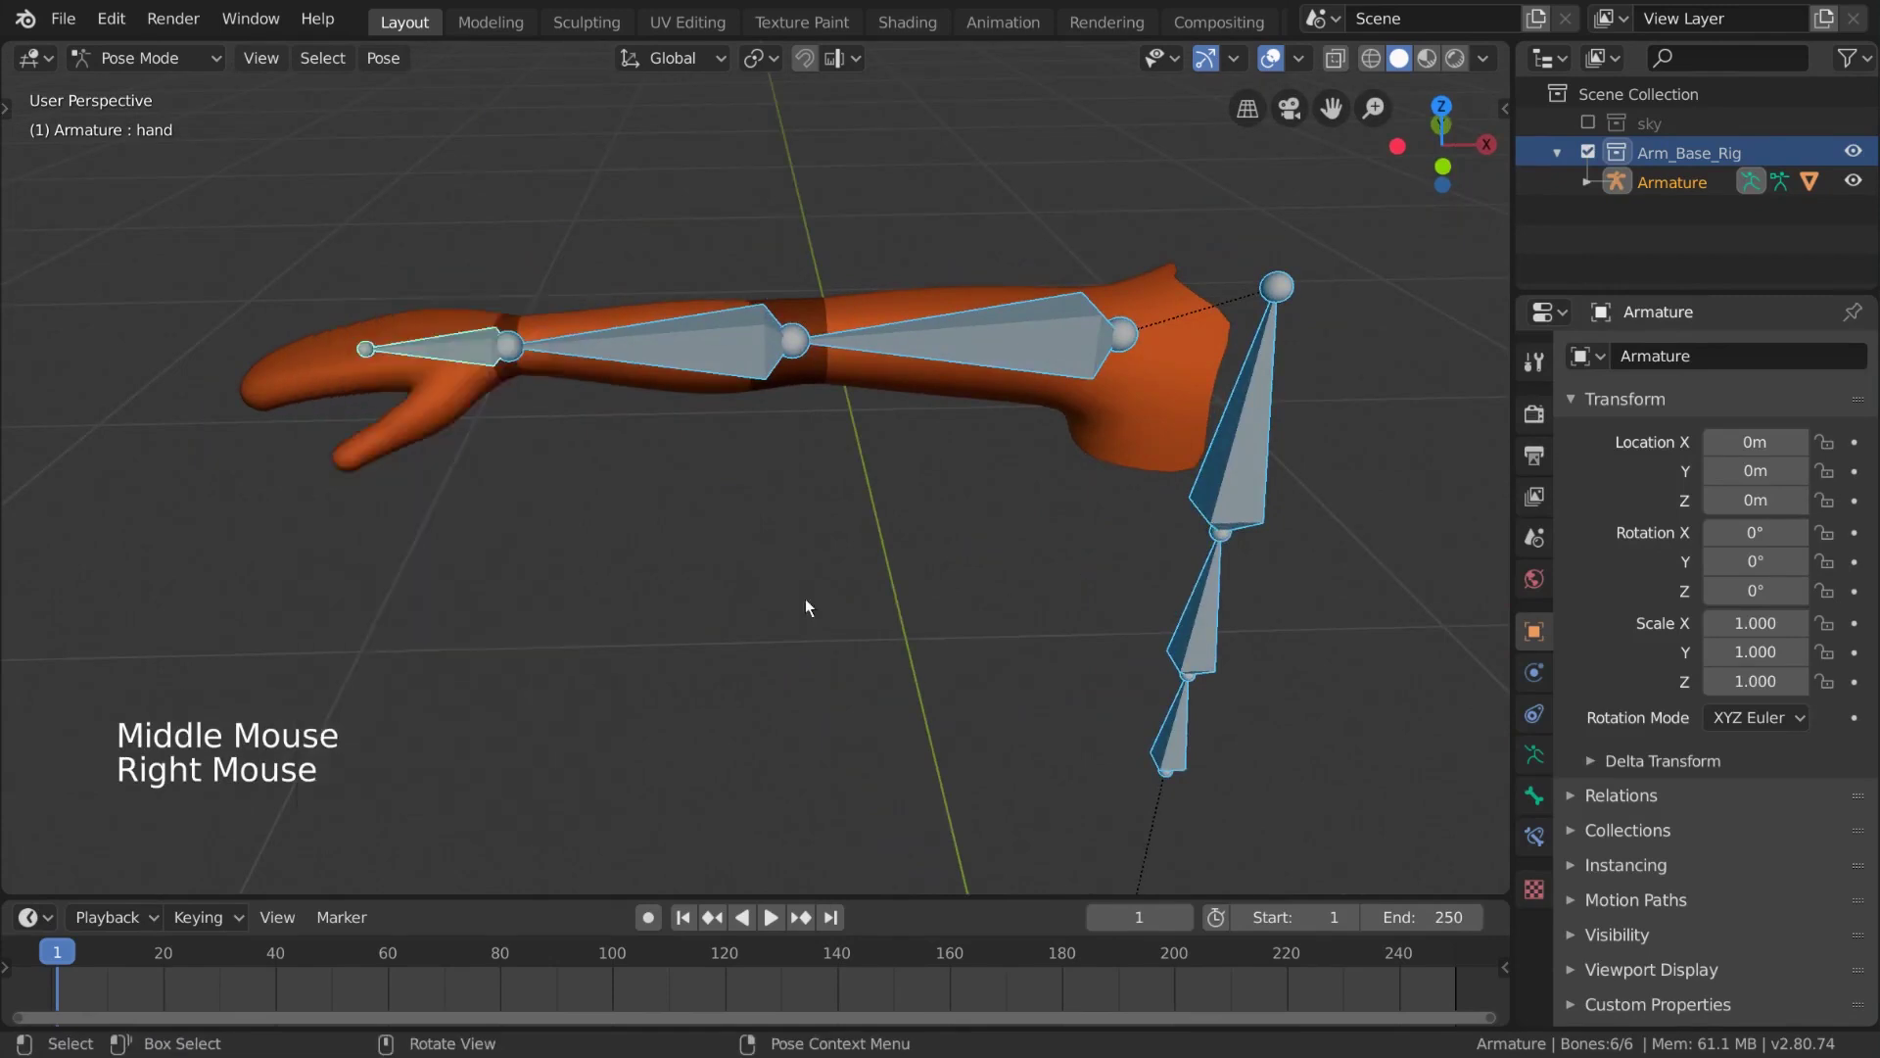
click(463, 357)
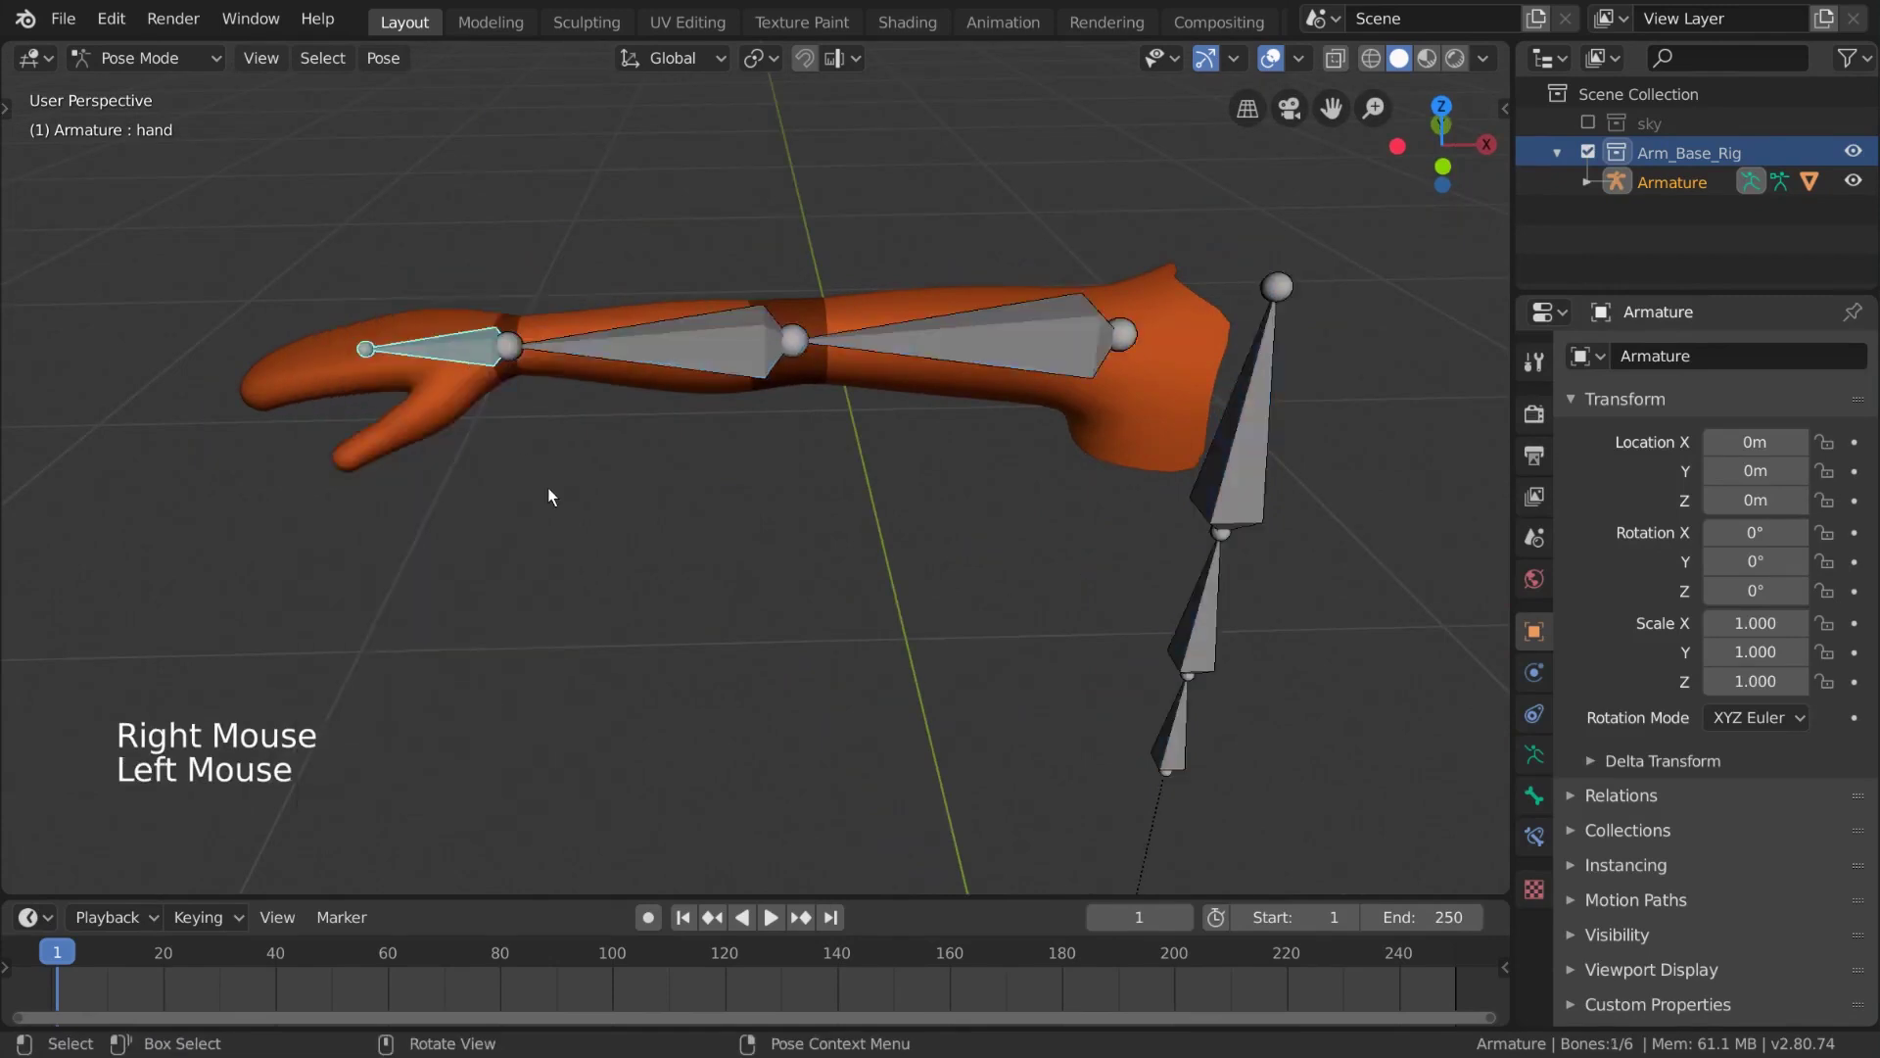
key(g)
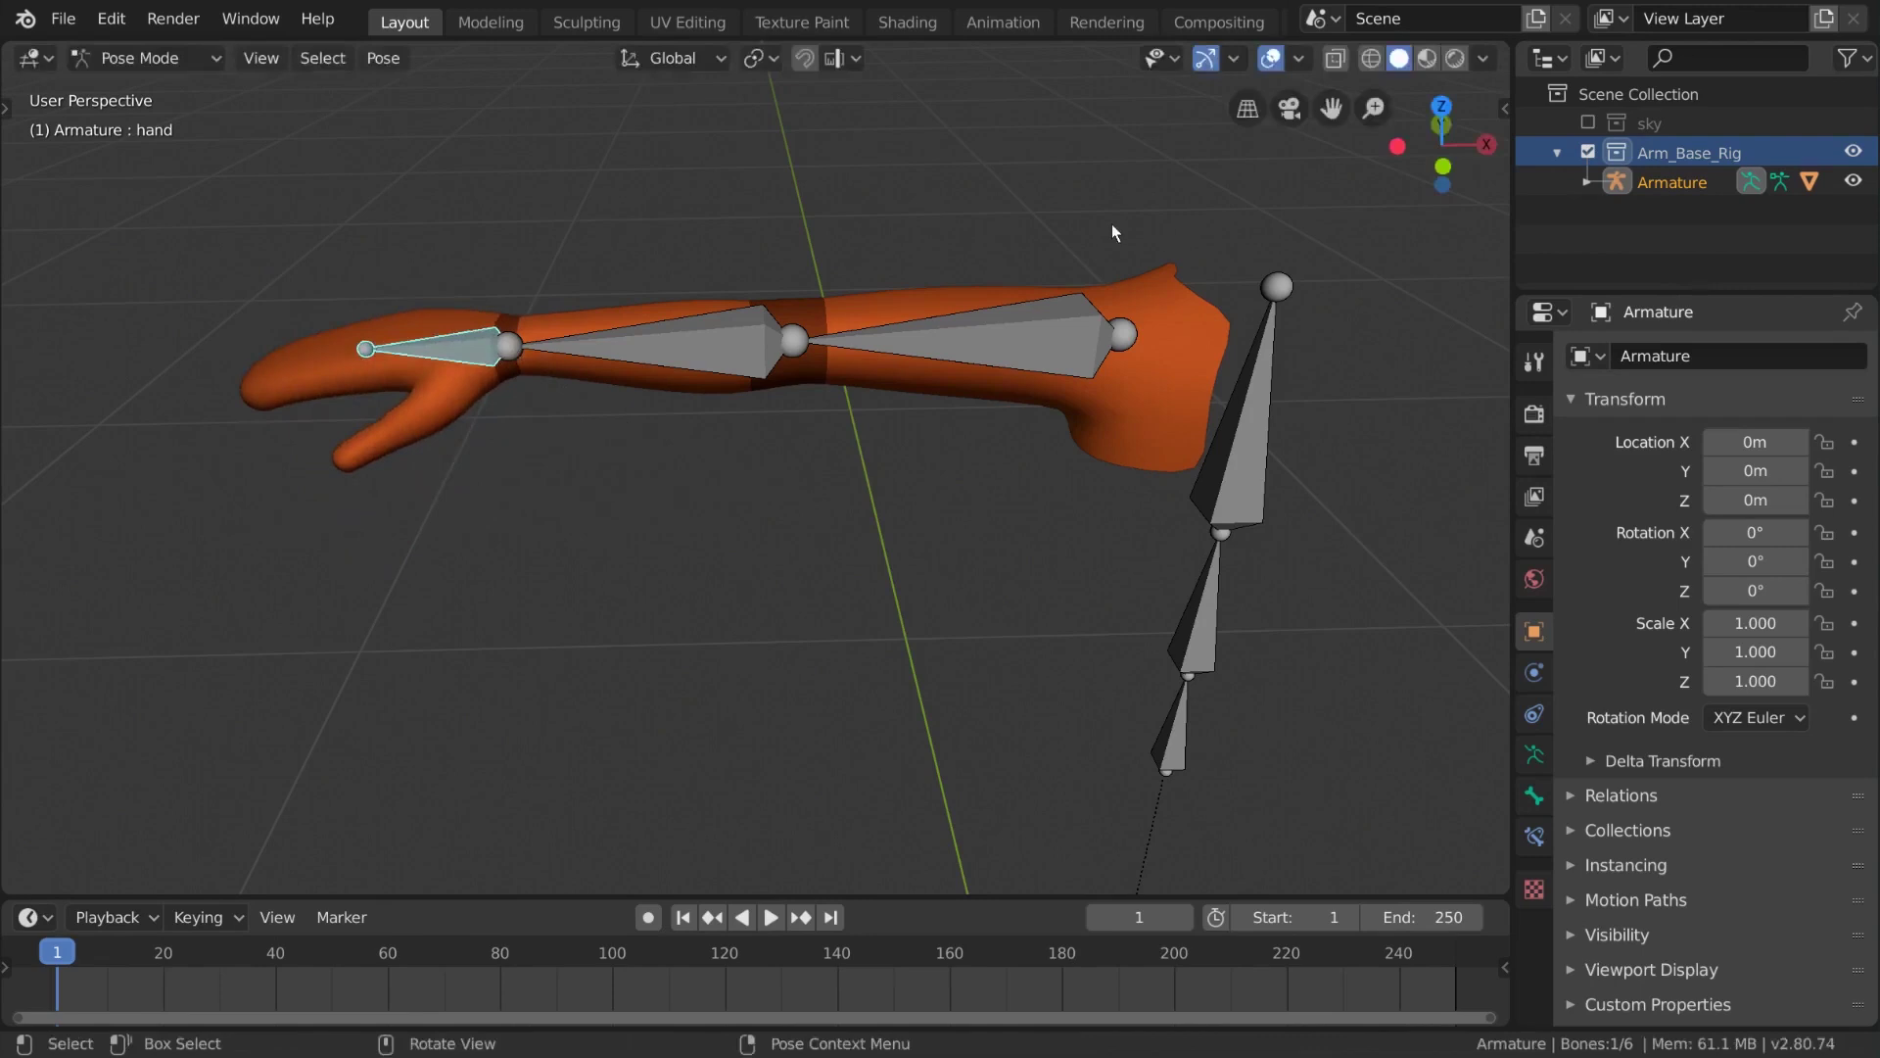
scroll(down, 3)
middle_click(1072, 500)
middle_click(1097, 490)
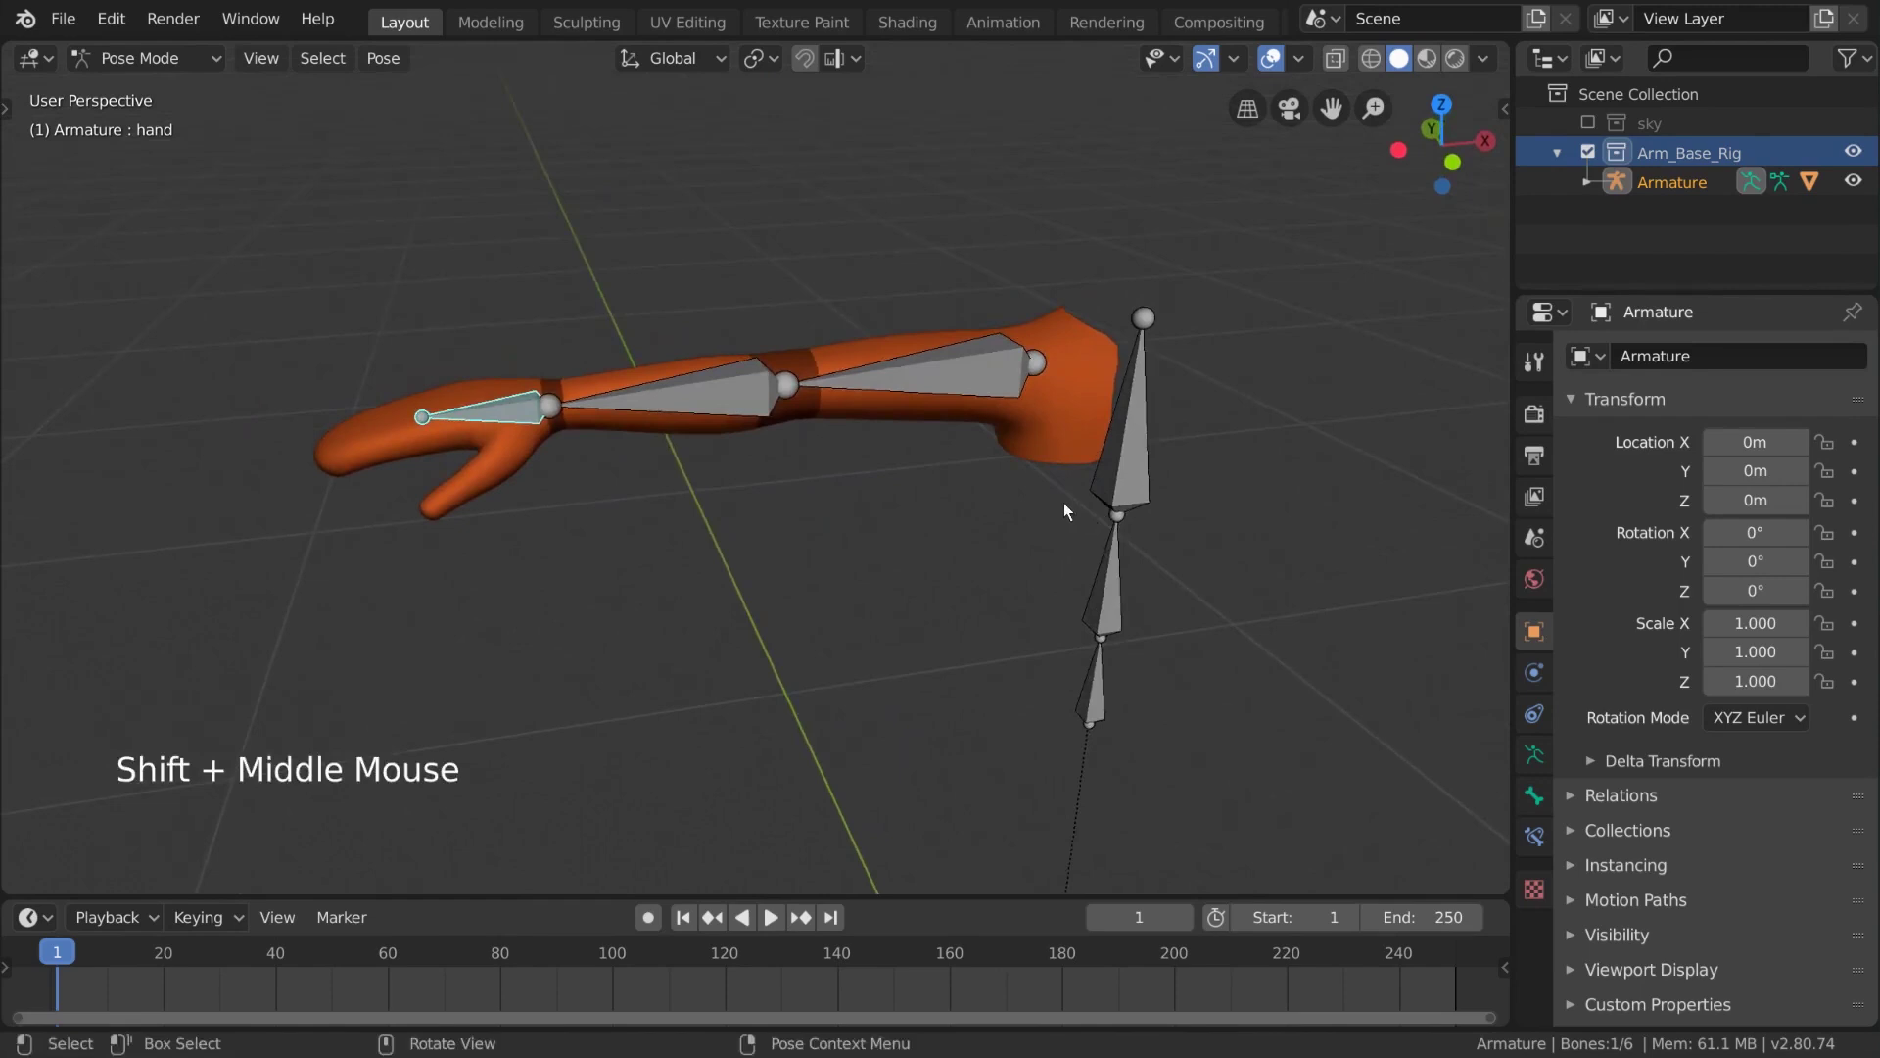
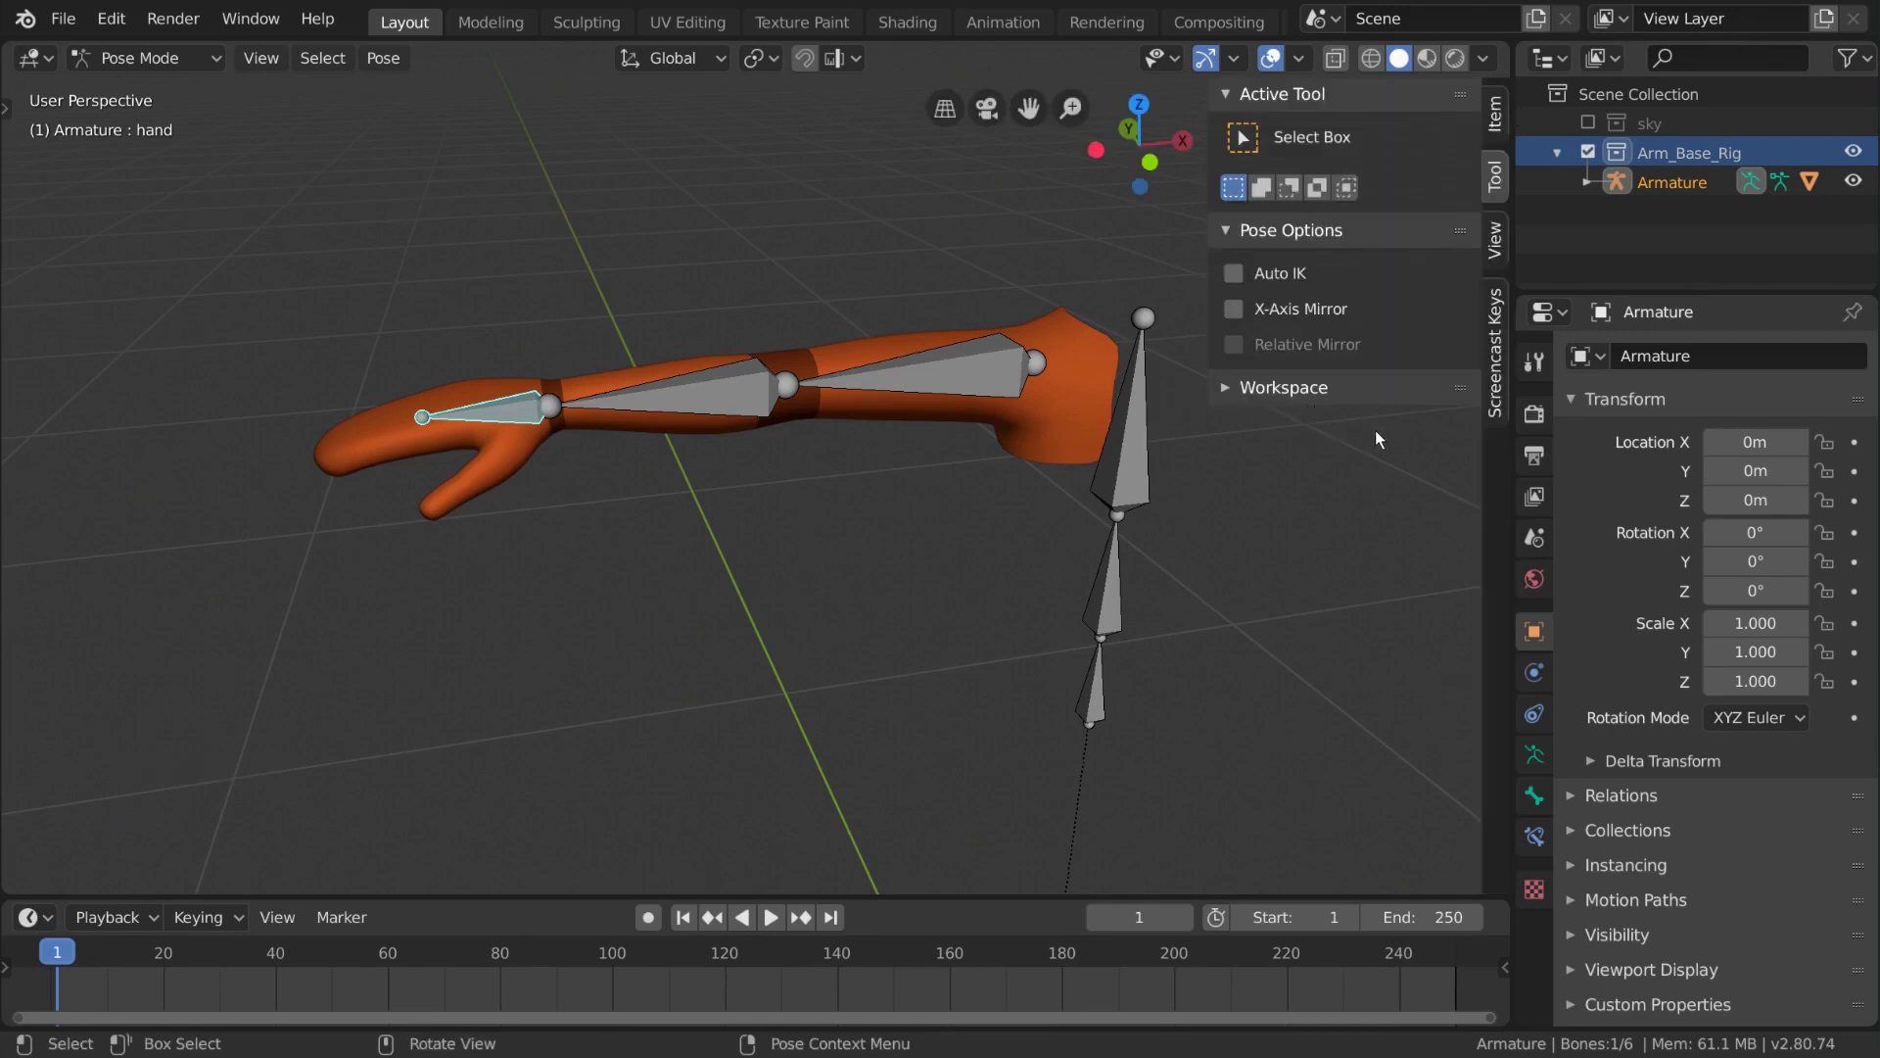
Enable Auto IK under Pose Options and pull the hand bone to bend the whole arm
click(1501, 179)
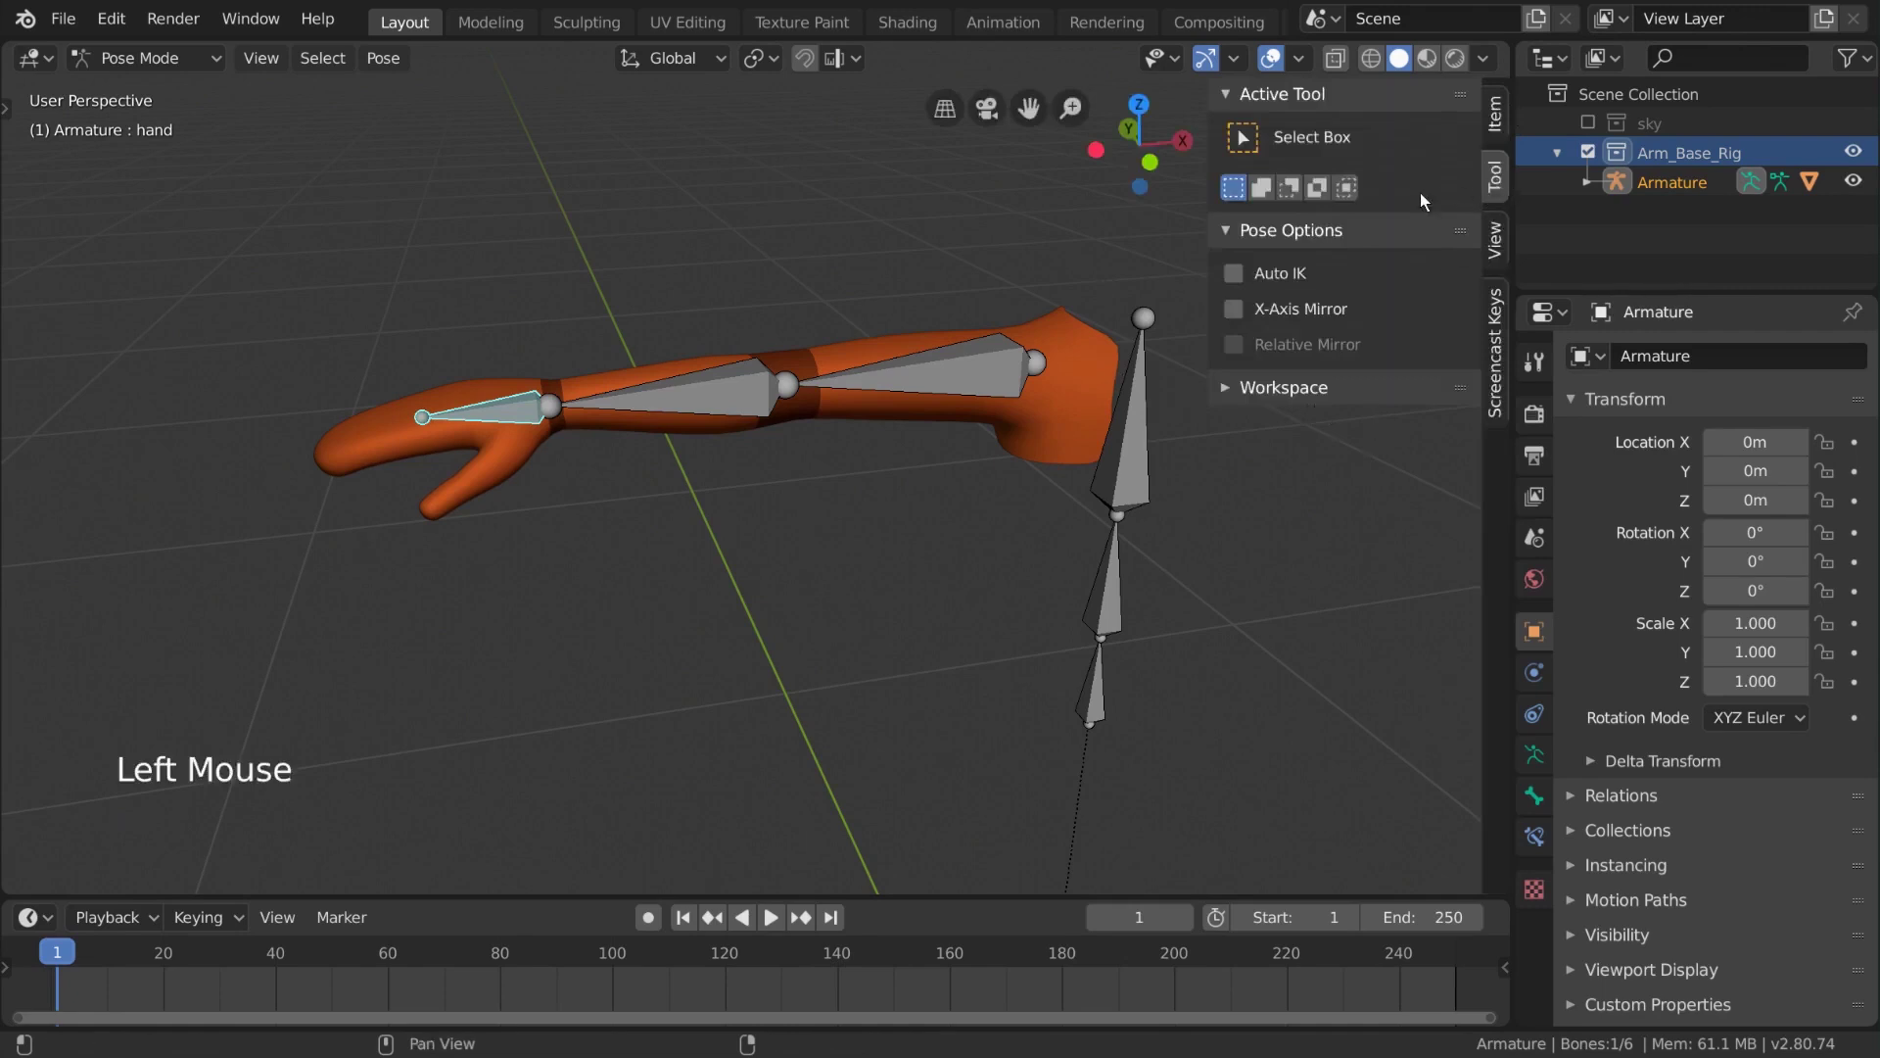
click(1288, 277)
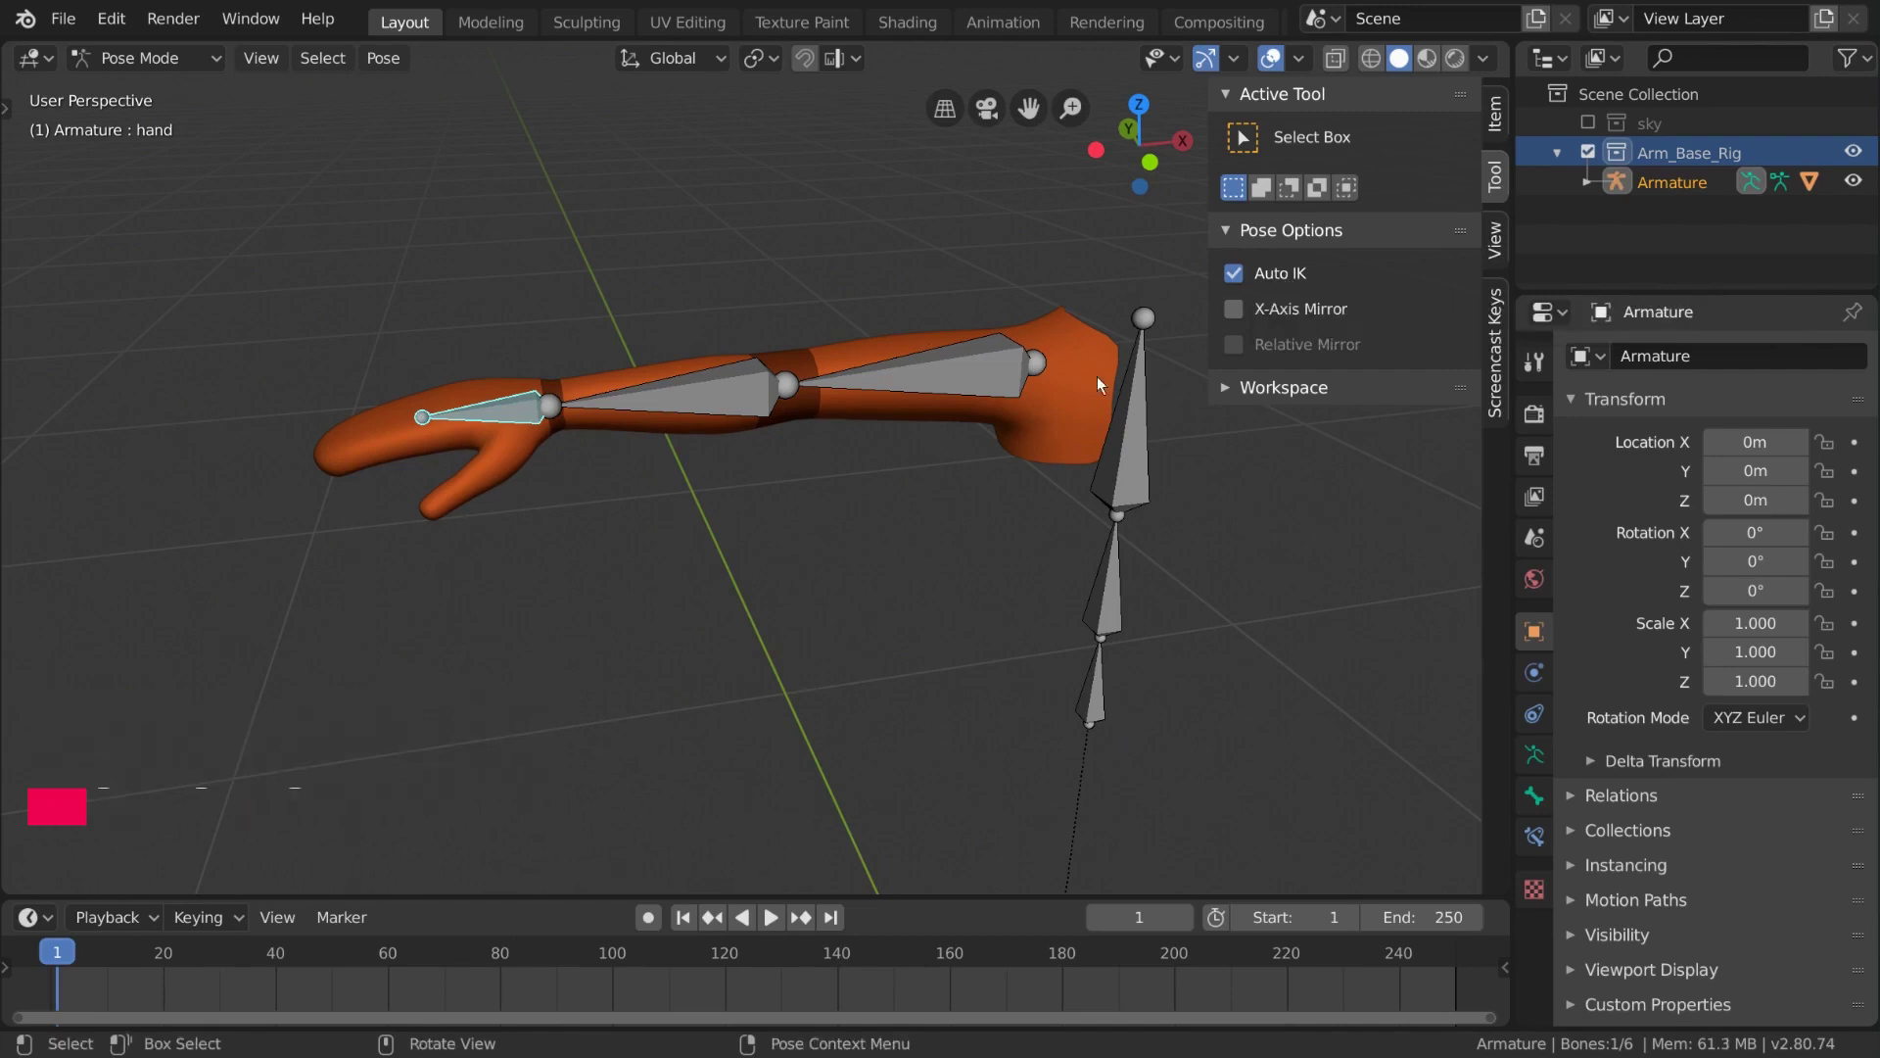
middle_click(583, 419)
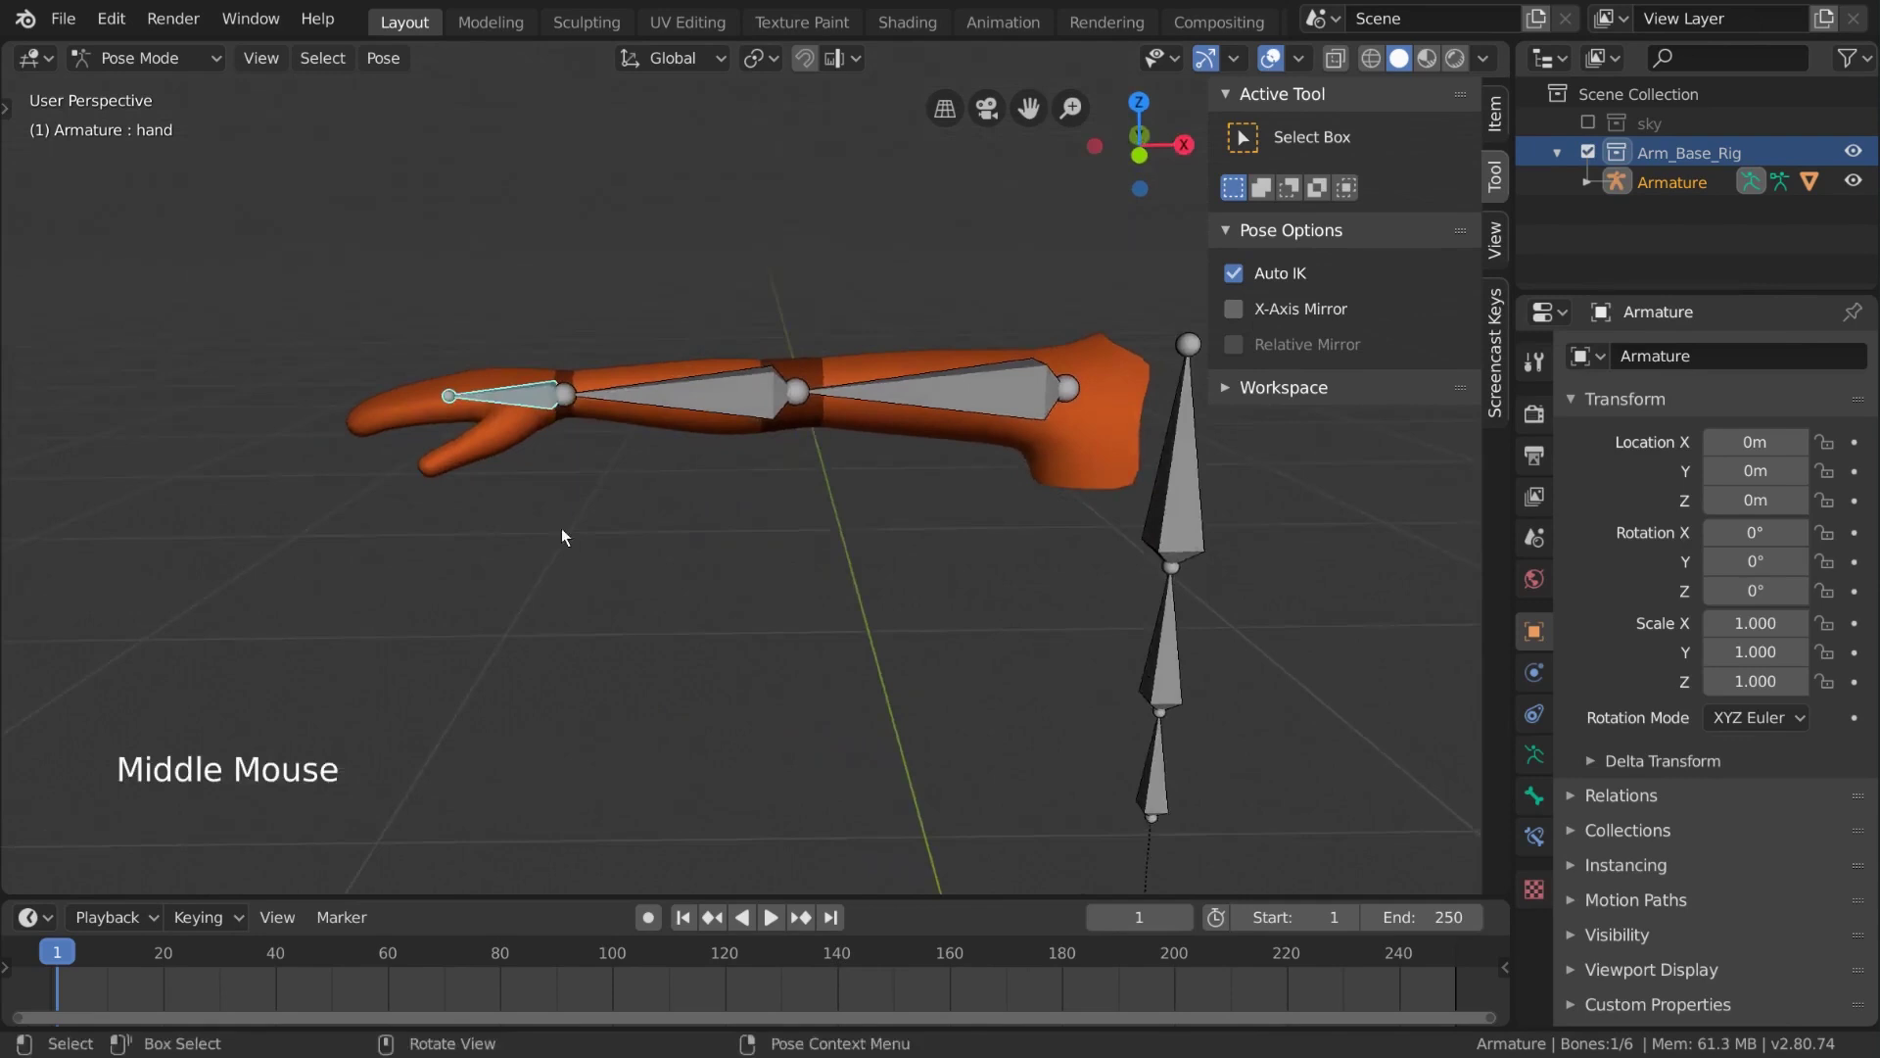
key(g)
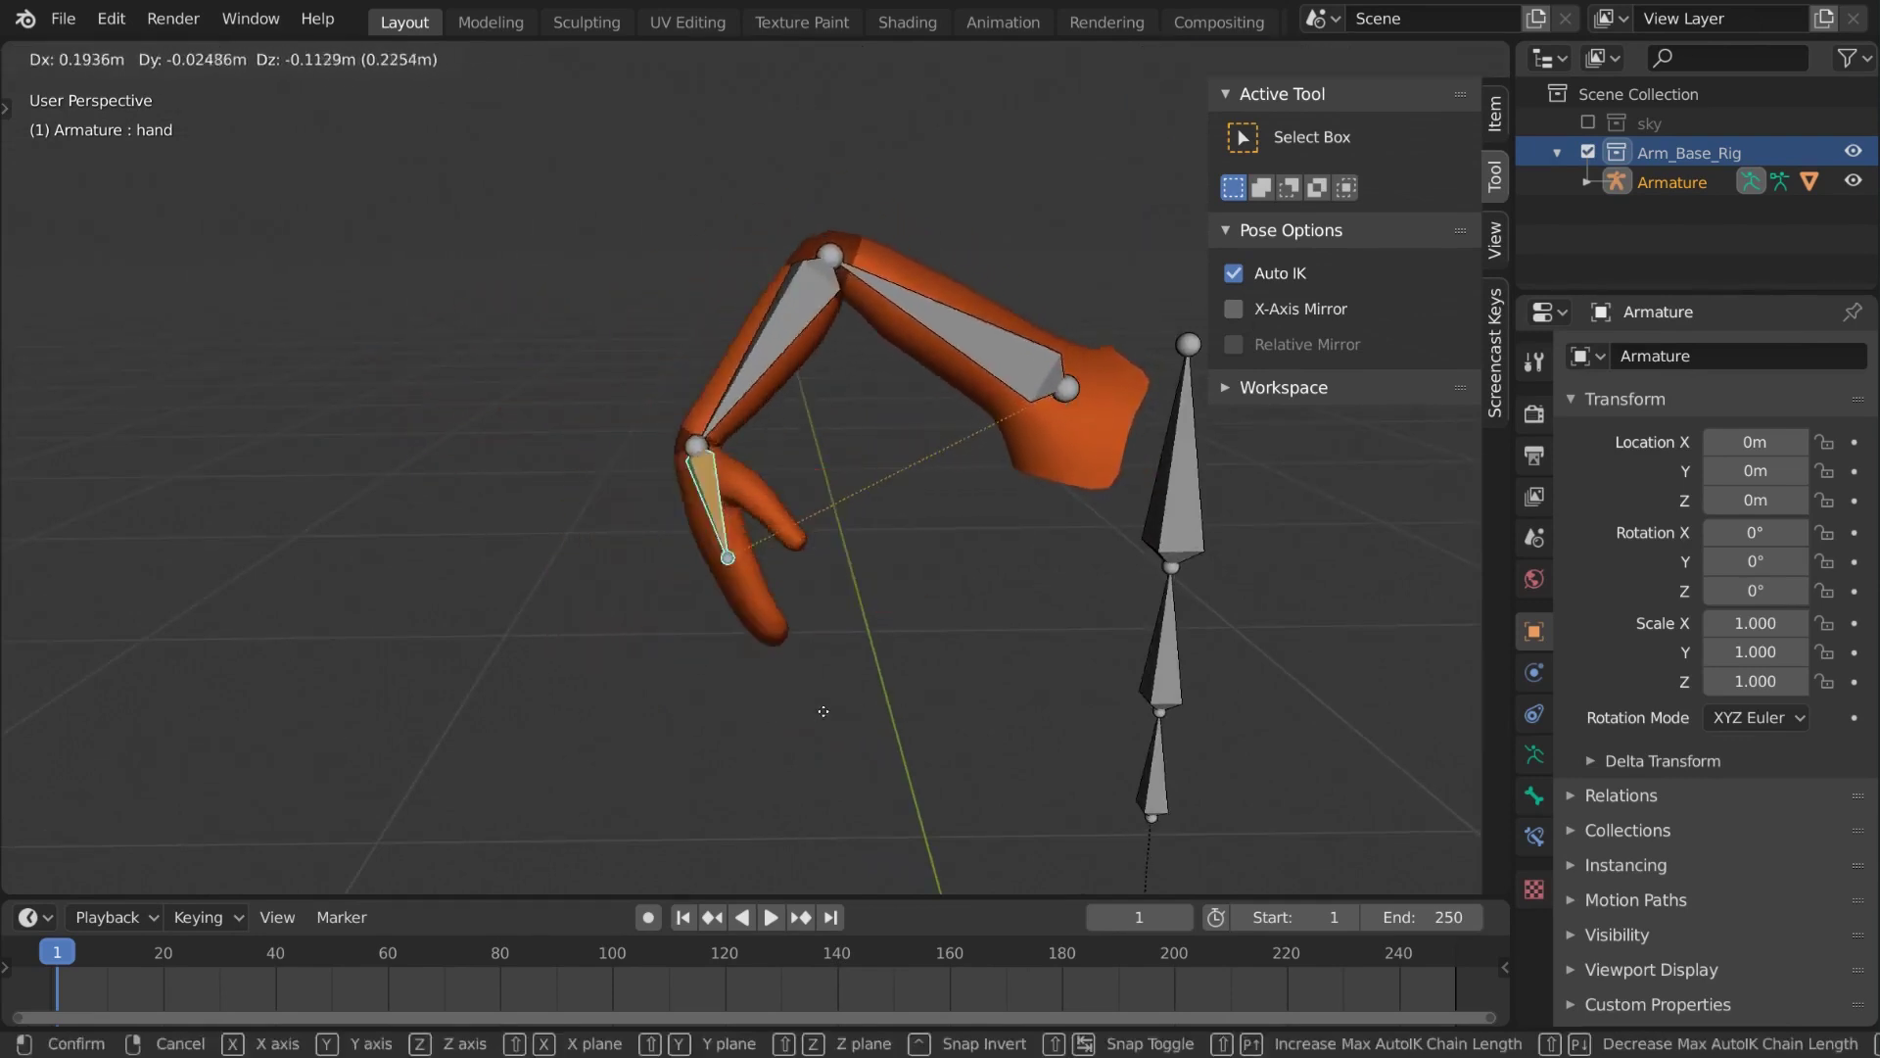
click(1191, 489)
middle_click(1116, 473)
key(g)
click(992, 529)
key(g)
click(542, 276)
Keep dragging the hand to new positions, checking the arm bend from different angles
middle_click(554, 293)
key(g)
middle_click(658, 421)
key(g)
middle_click(809, 506)
middle_click(848, 641)
key(g)
click(798, 503)
middle_click(913, 559)
scroll(down, 3)
middle_click(802, 355)
middle_click(676, 483)
scroll(up, 3)
Rotate individual arm bones, then grab the hand again to bend the chain
click(812, 455)
key(r)
click(784, 263)
key(r)
scroll(down, 3)
click(774, 221)
key(g)
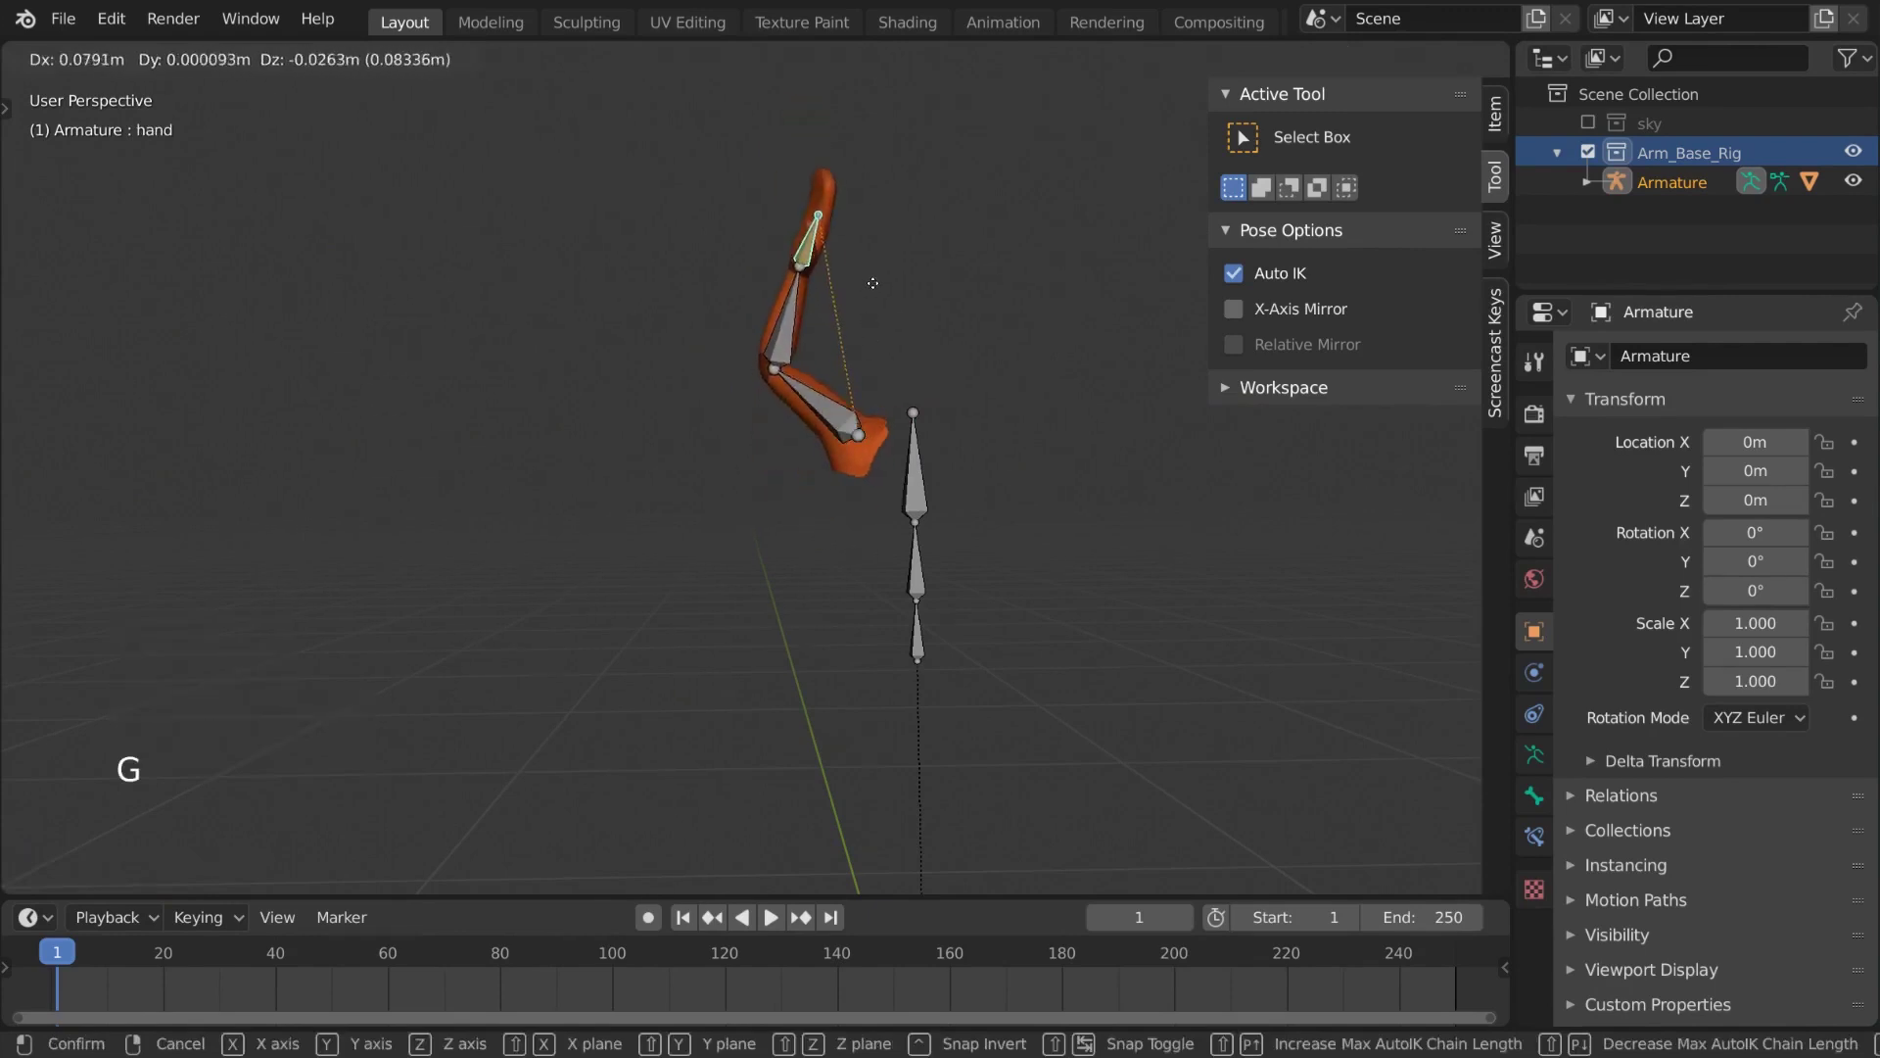
Pull and rotate the hand bone to pose the arm with automatic IK
middle_click(912, 358)
key(g)
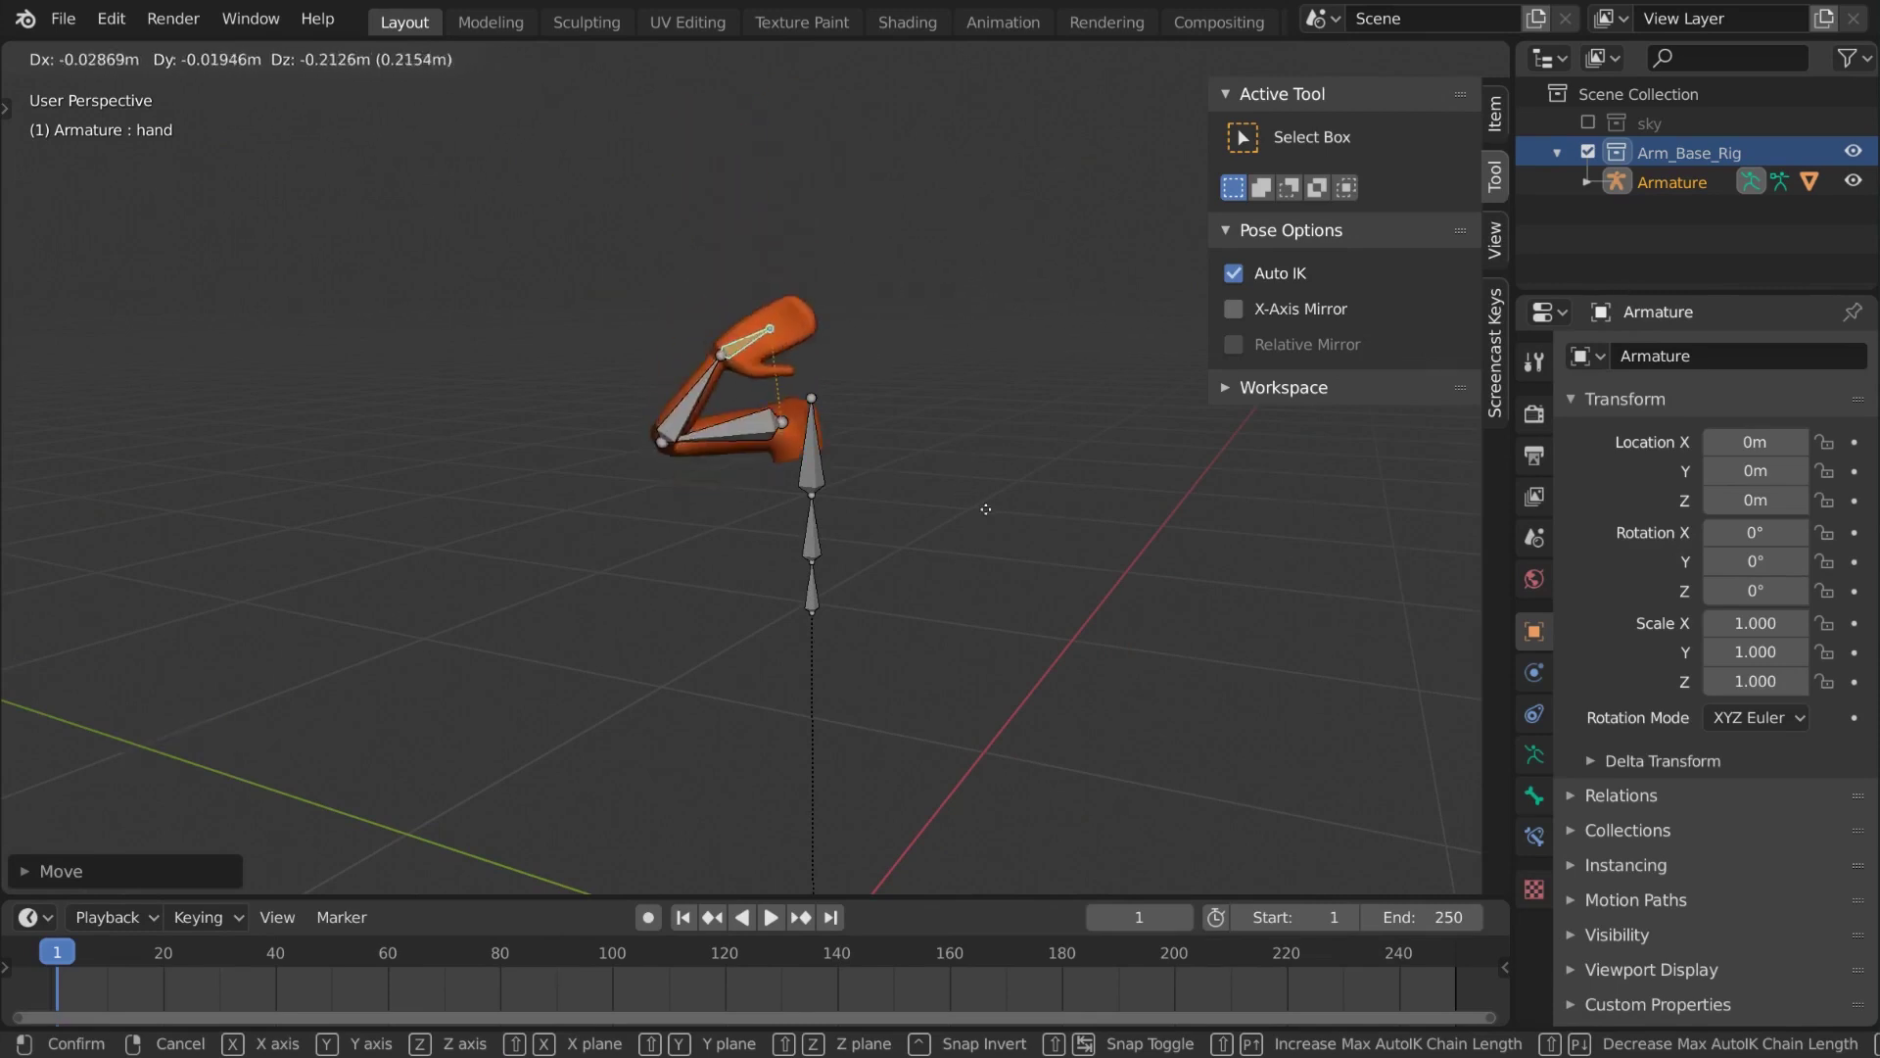
middle_click(908, 374)
key(r)
middle_click(980, 366)
key(g)
middle_click(834, 415)
Move the hand further and inspect how the elbow follows from several views
middle_click(804, 420)
key(g)
middle_click(700, 333)
middle_click(805, 492)
key(g)
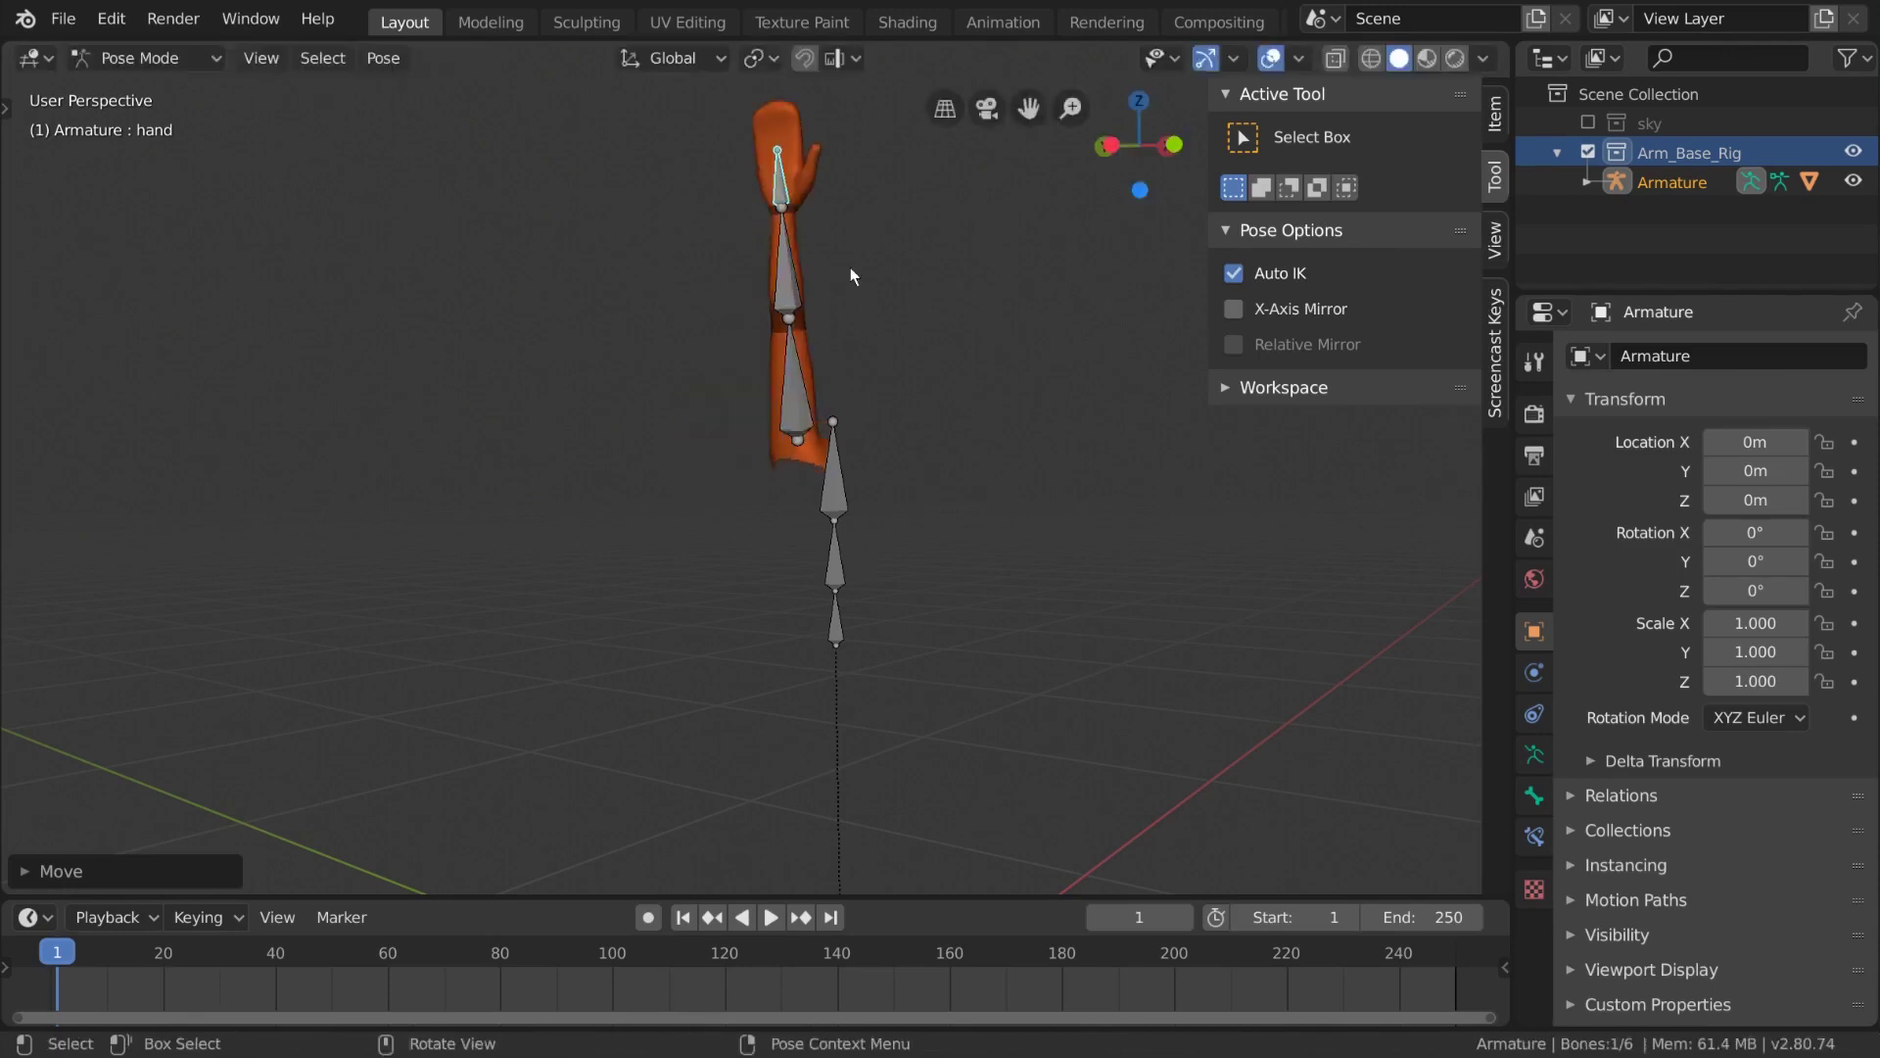
middle_click(840, 297)
middle_click(804, 325)
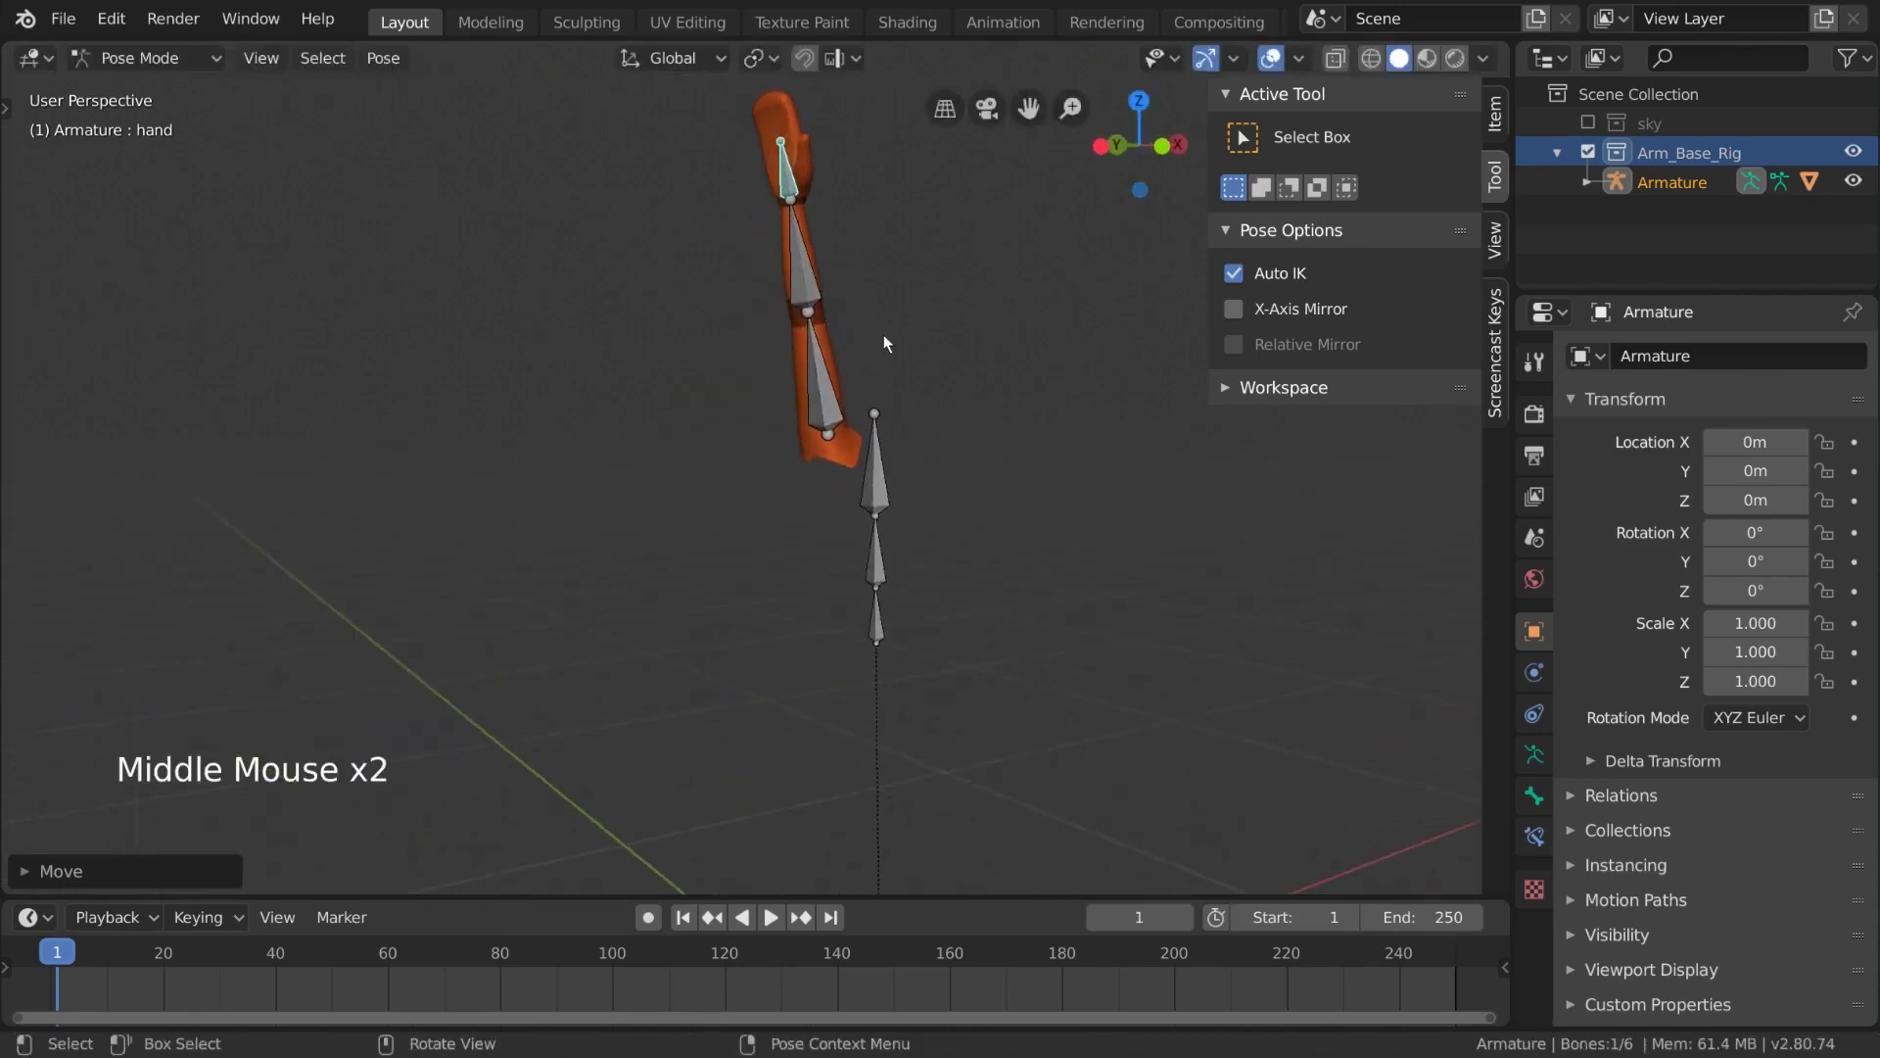
Select every bone, clear rotations back to rest, and save the file
key(a)
key(alt+r)
middle_click(911, 411)
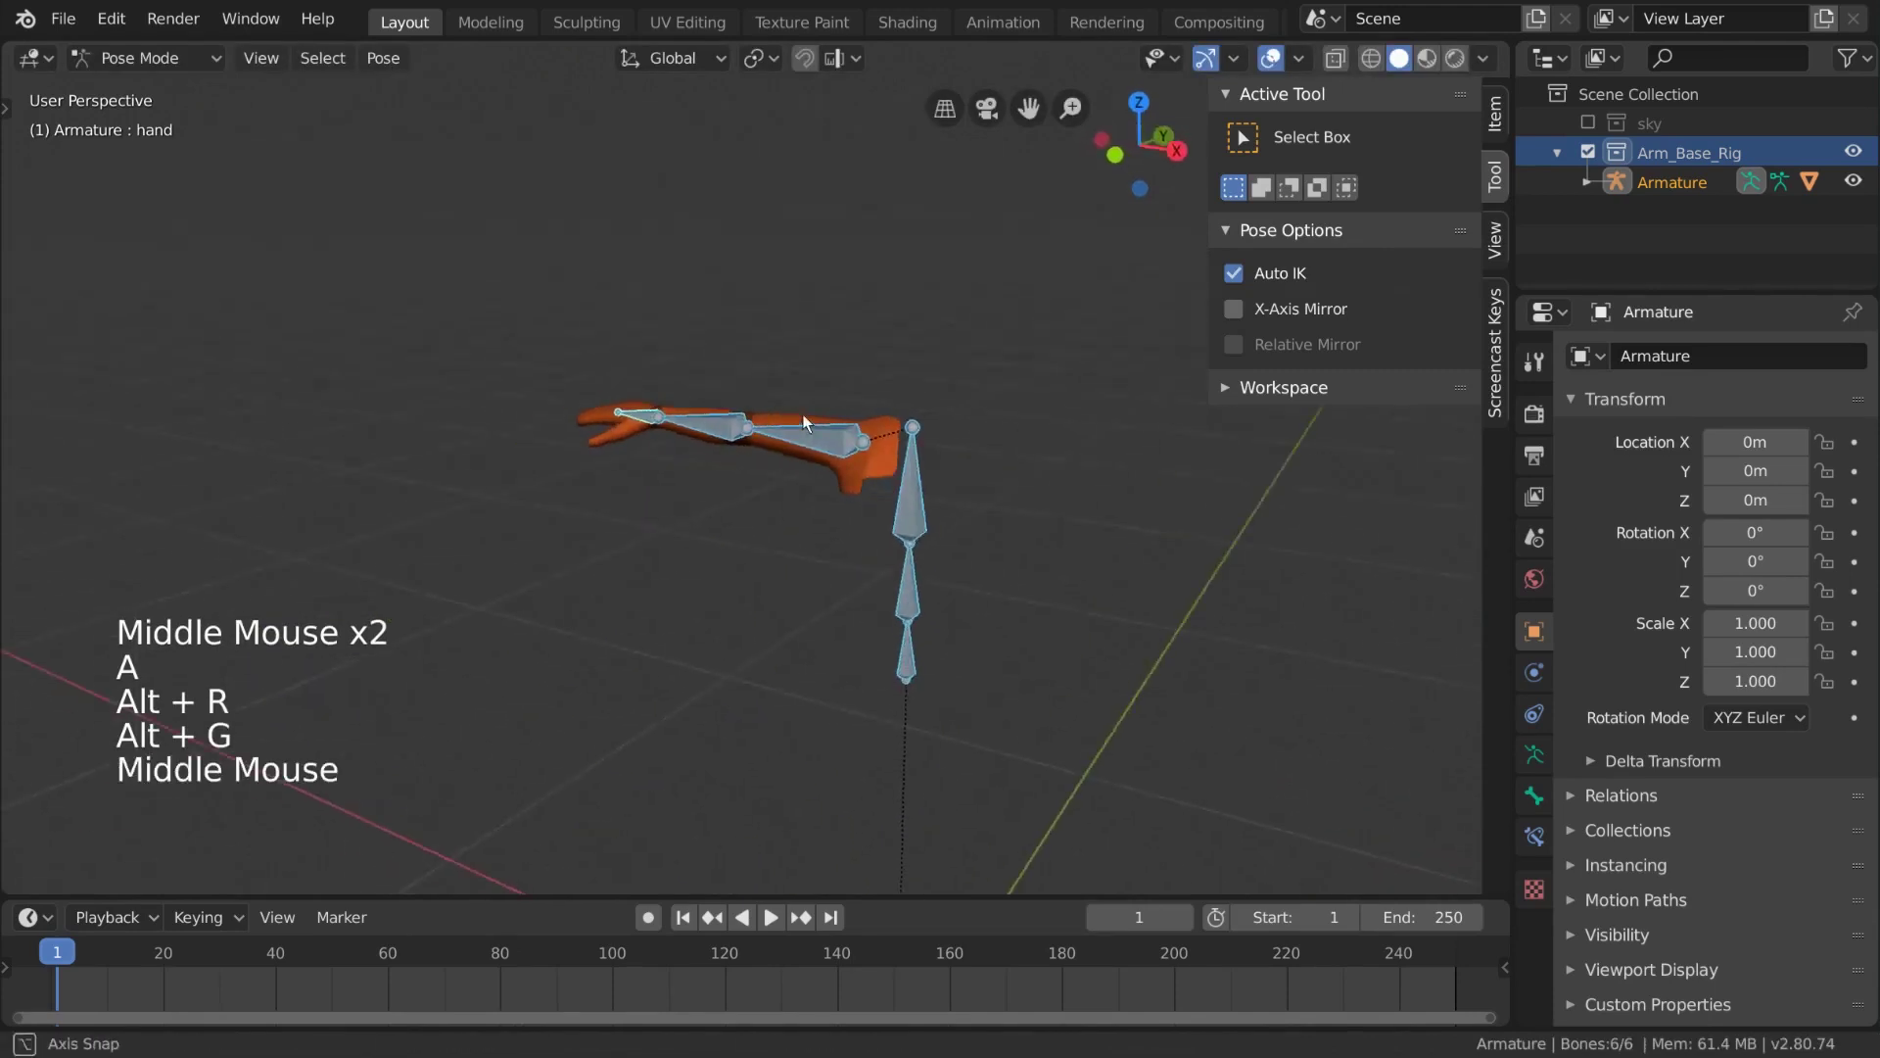
middle_click(919, 416)
scroll(up, 3)
key(ctrl+s)
middle_click(773, 408)
middle_click(870, 450)
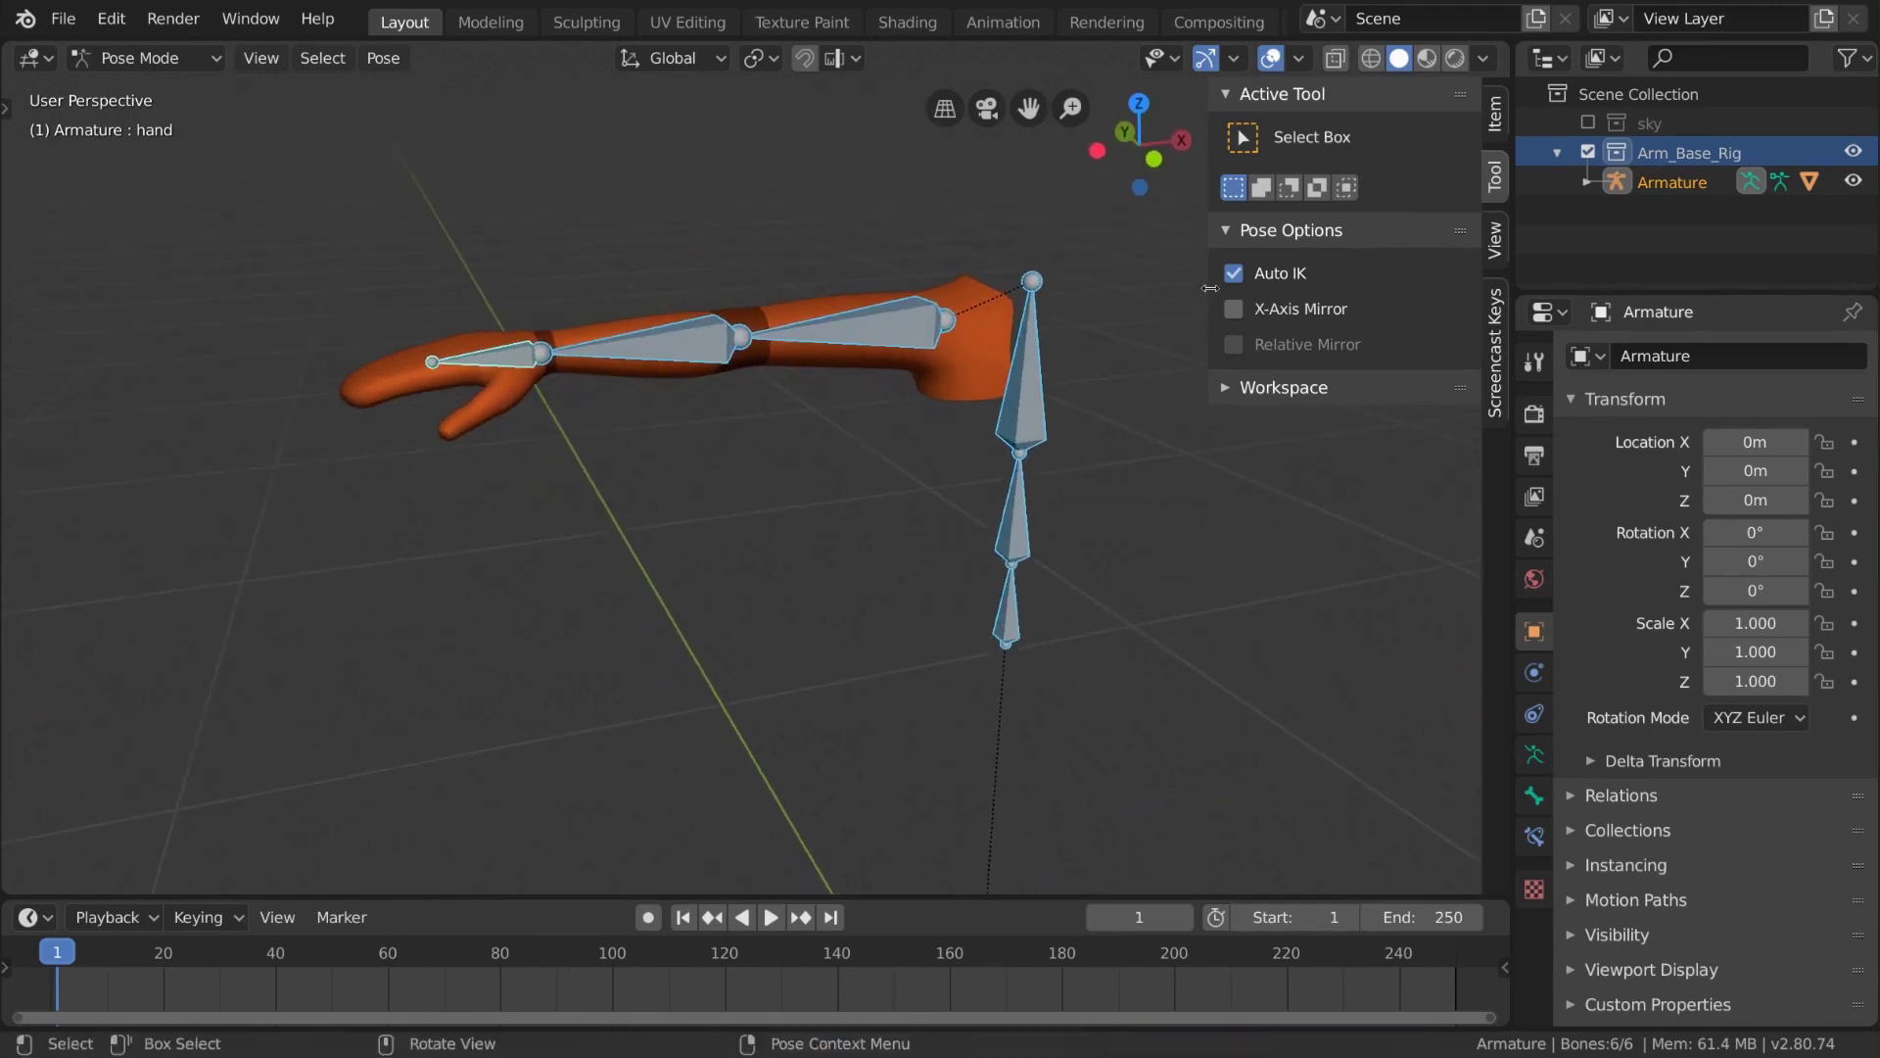
Adjust the Auto IK option in the sidebar and select the chest bone
double_click(1229, 285)
middle_click(1020, 422)
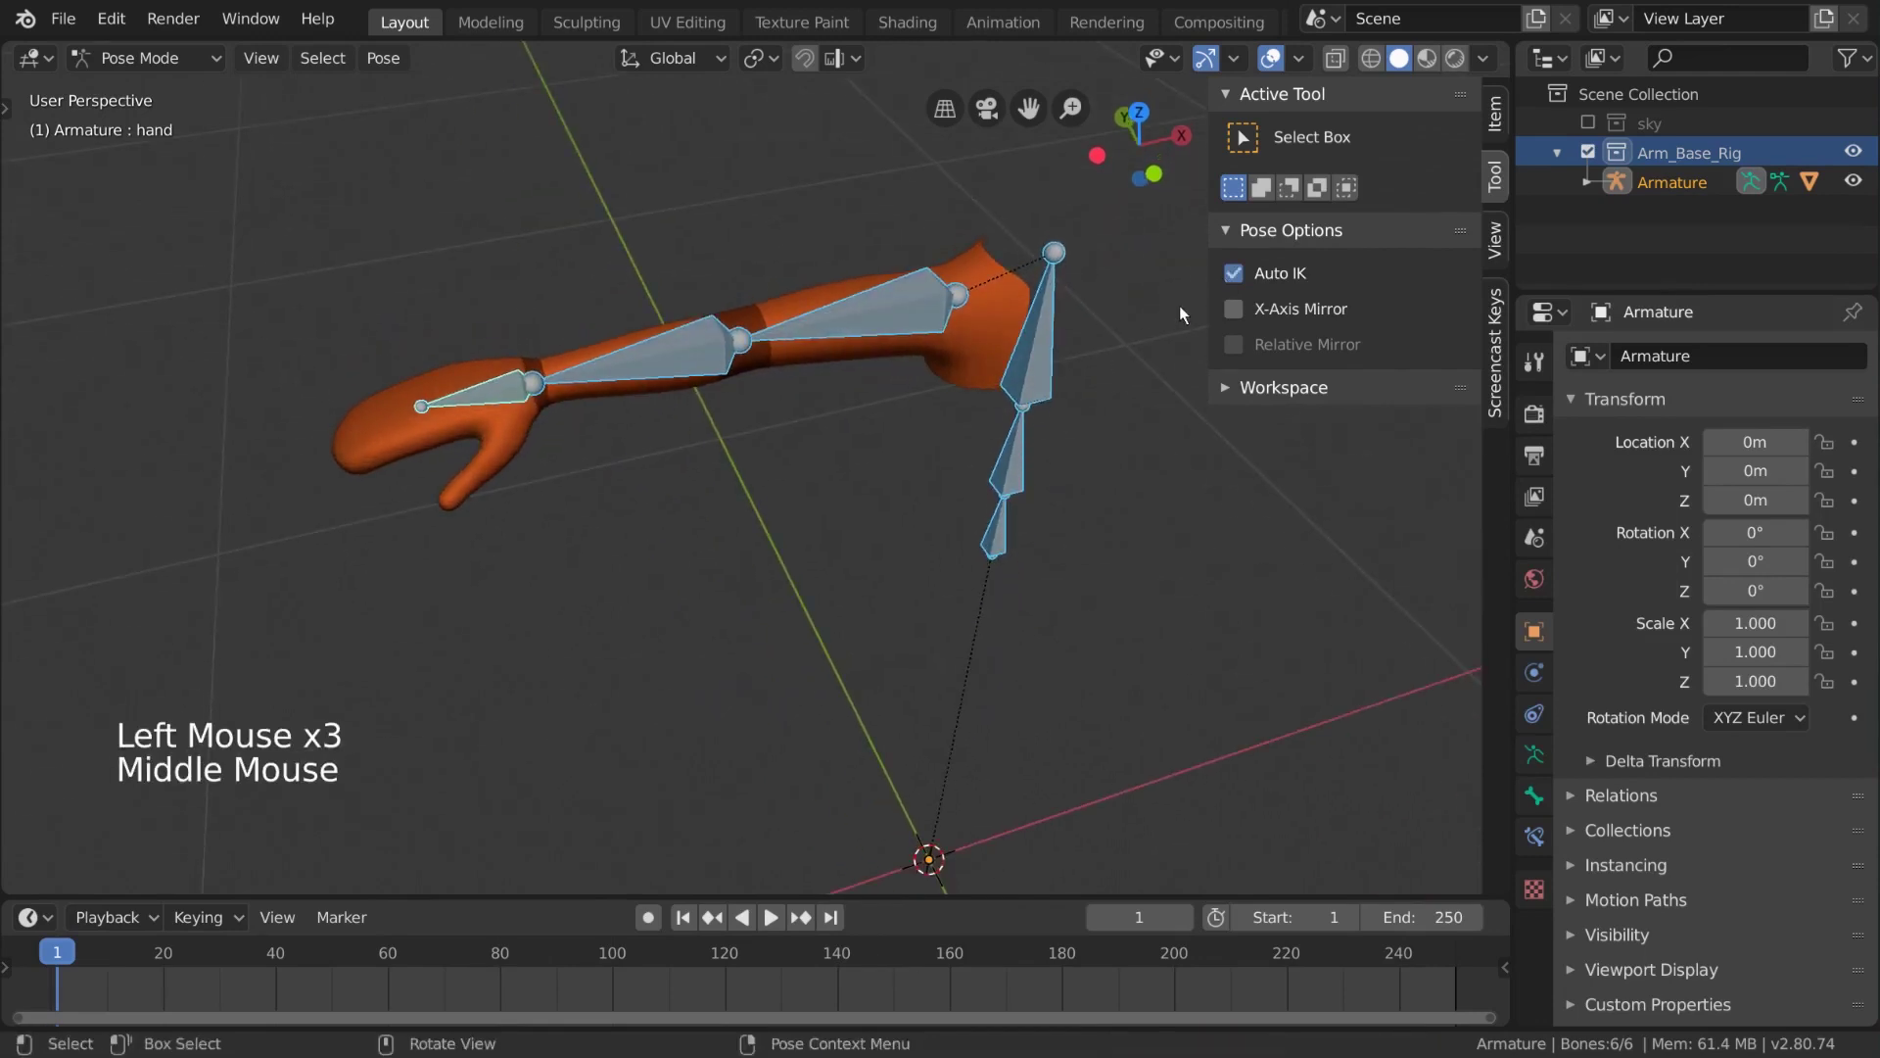
double_click(1228, 284)
middle_click(995, 444)
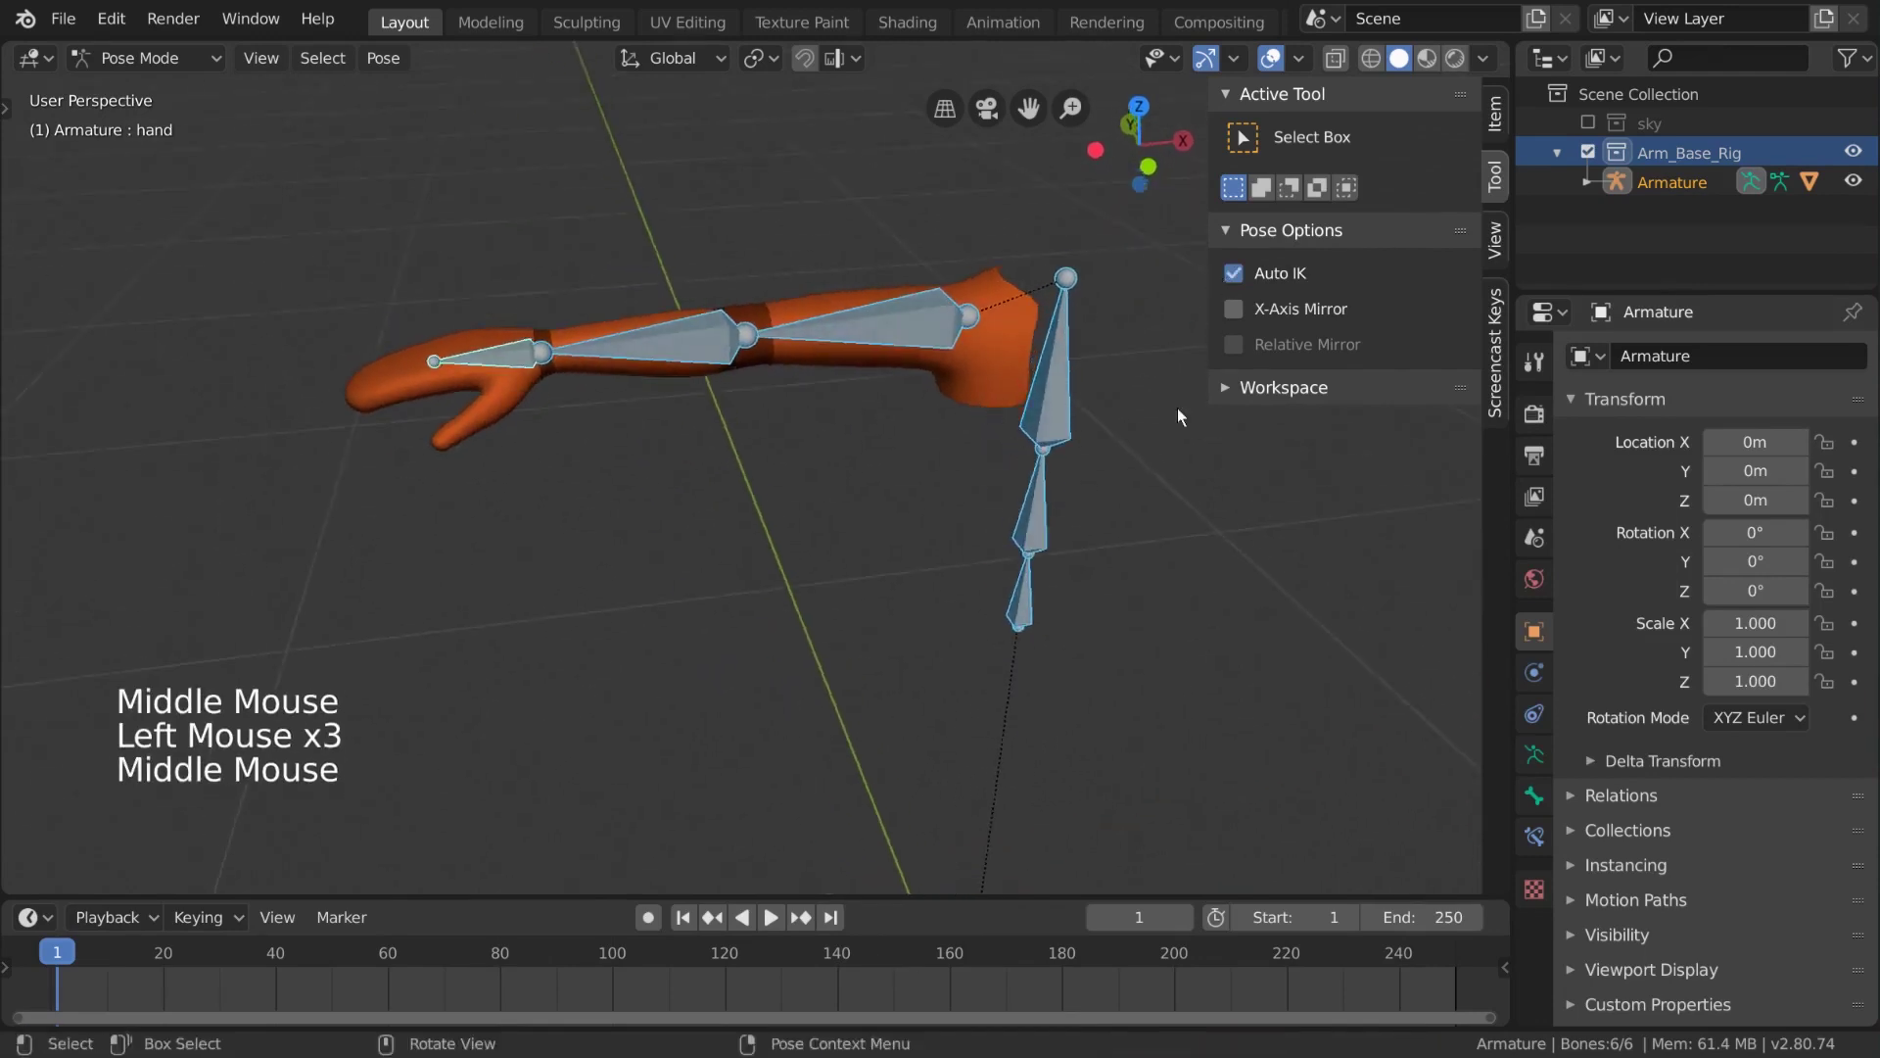
click(1054, 359)
middle_click(1063, 364)
Hide the Tool sidebar, return the armature to Pose Mode and view the arm from above
key(g)
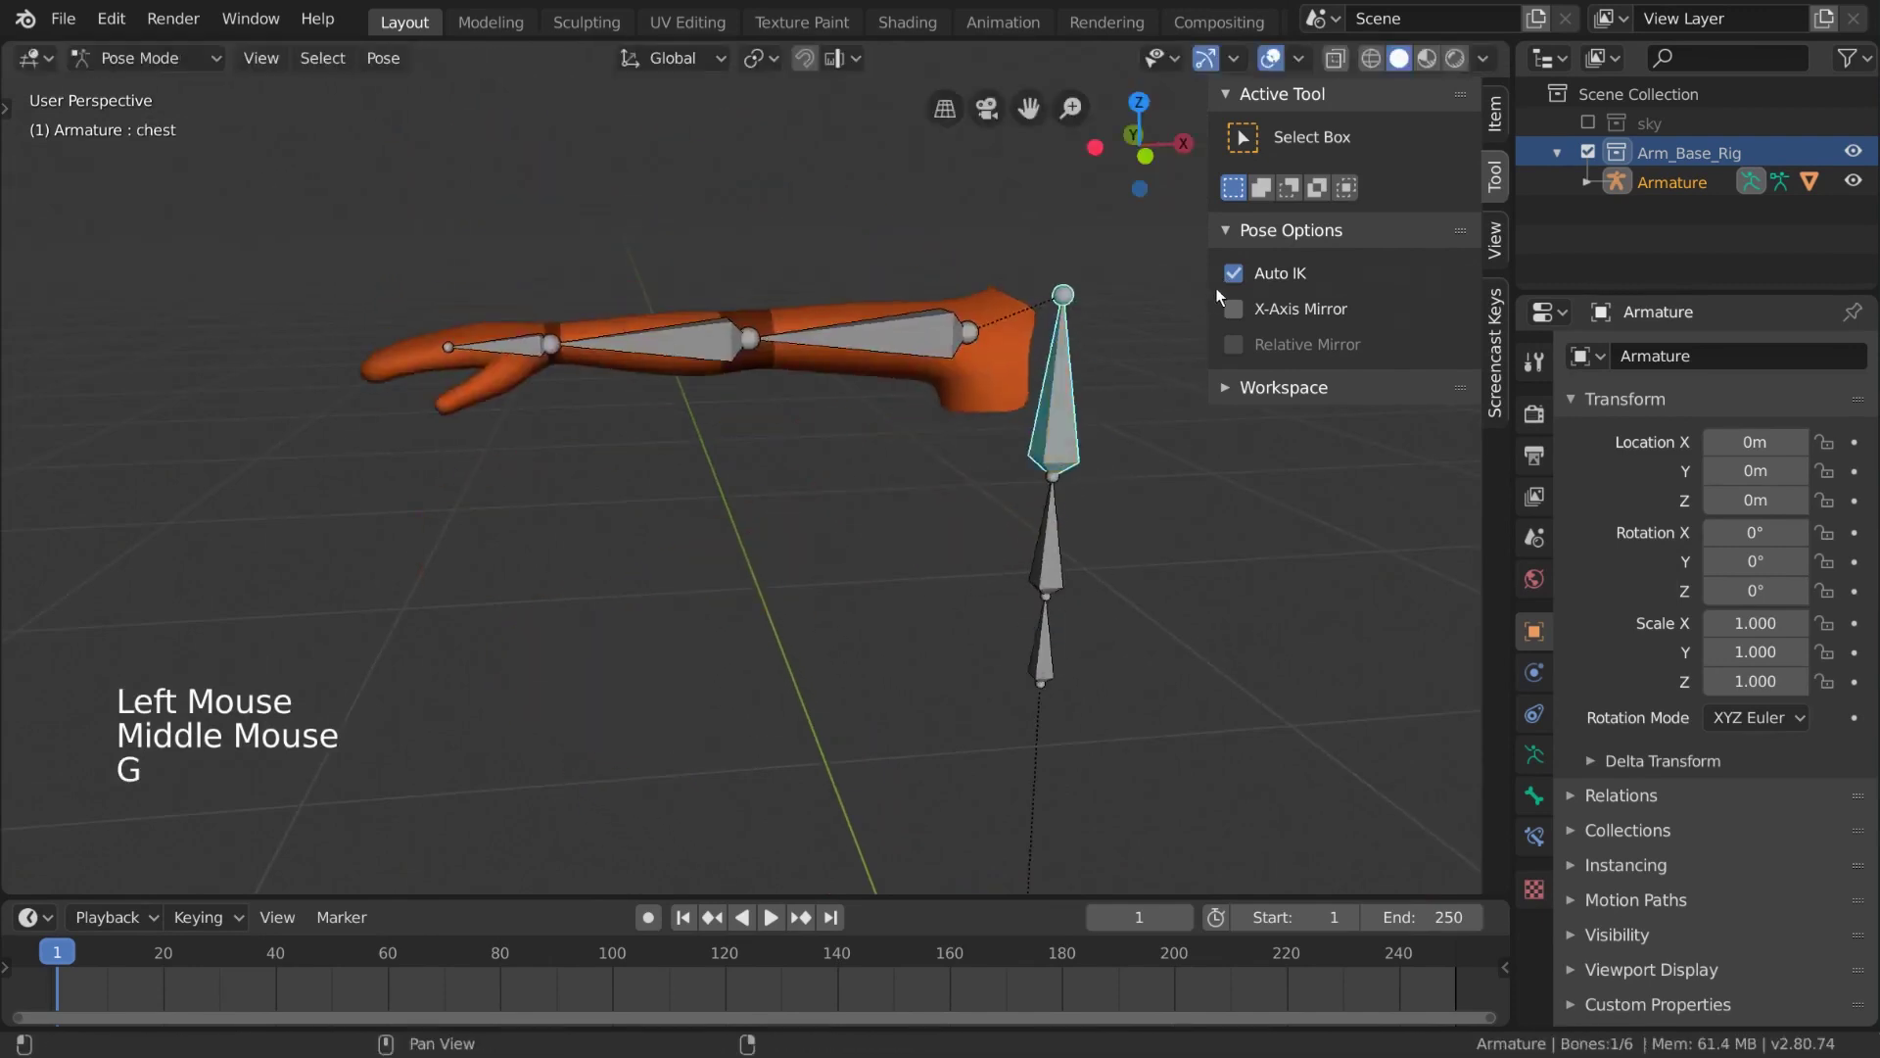
click(1244, 282)
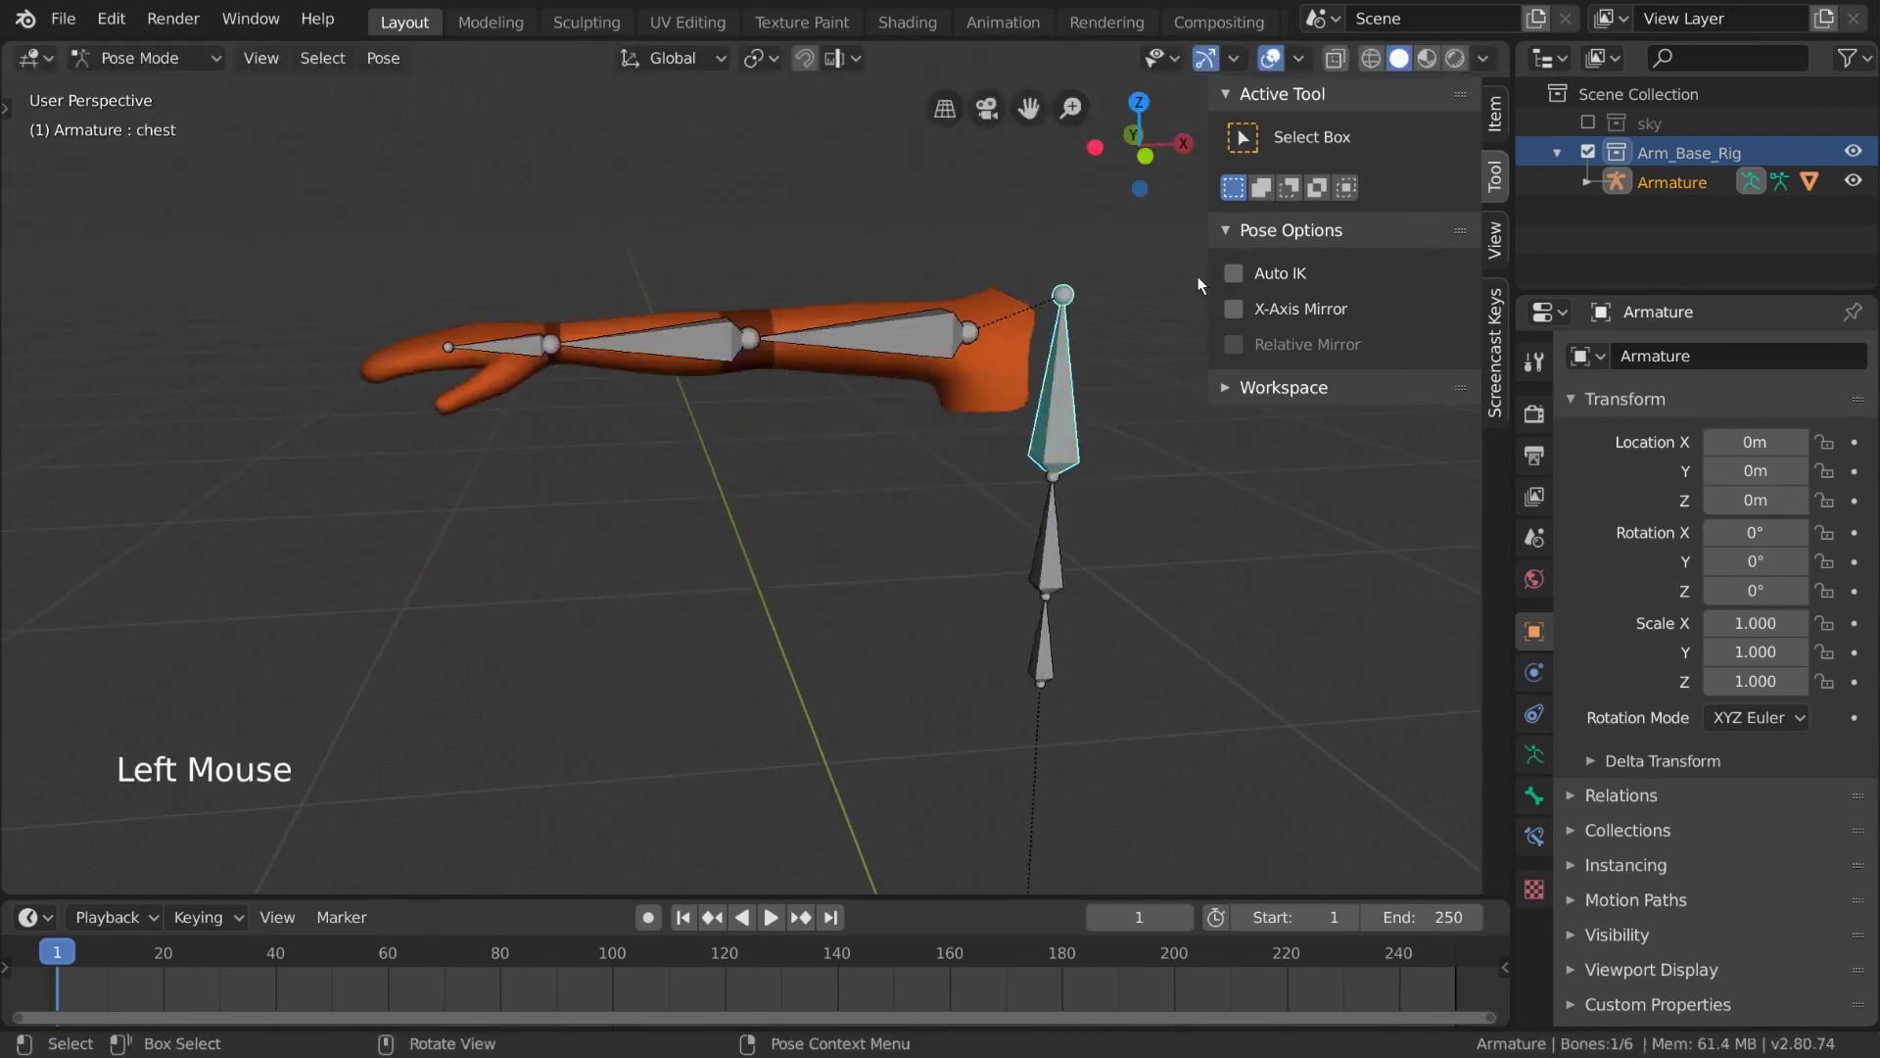
key(n)
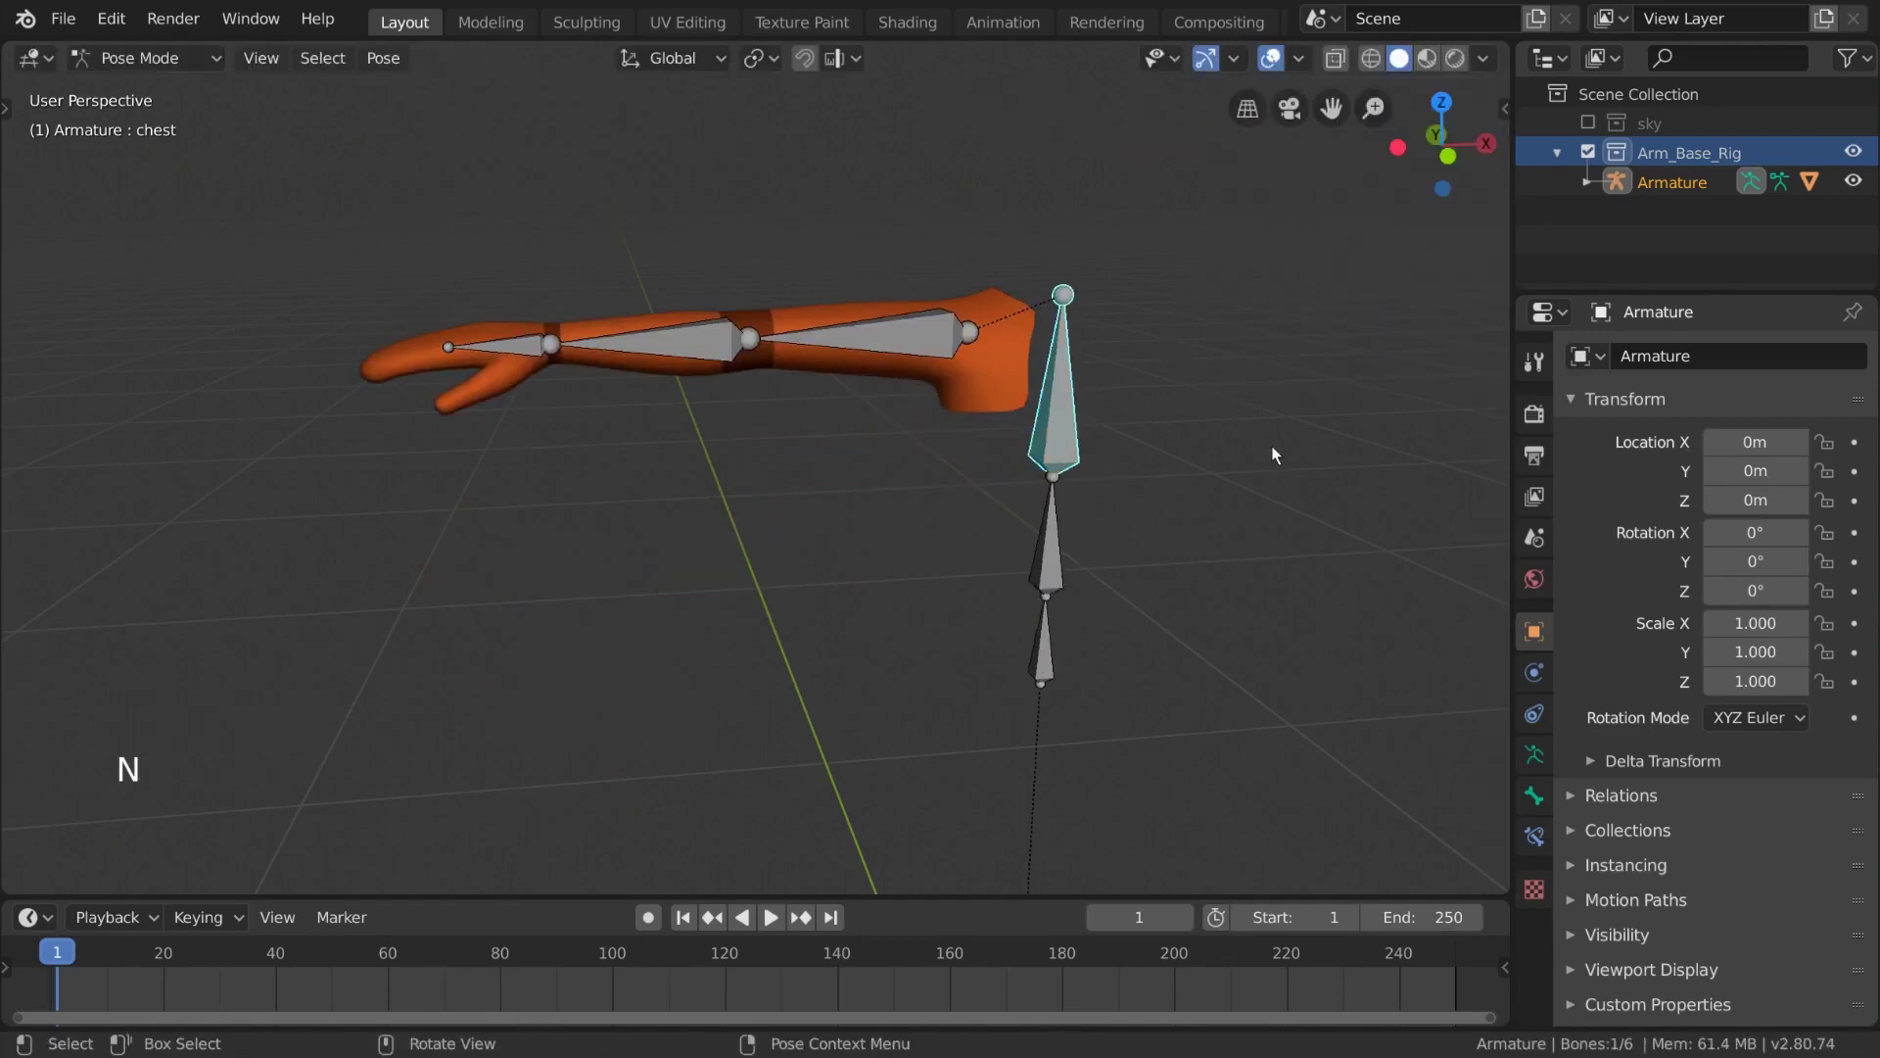
middle_click(1328, 546)
middle_click(1171, 383)
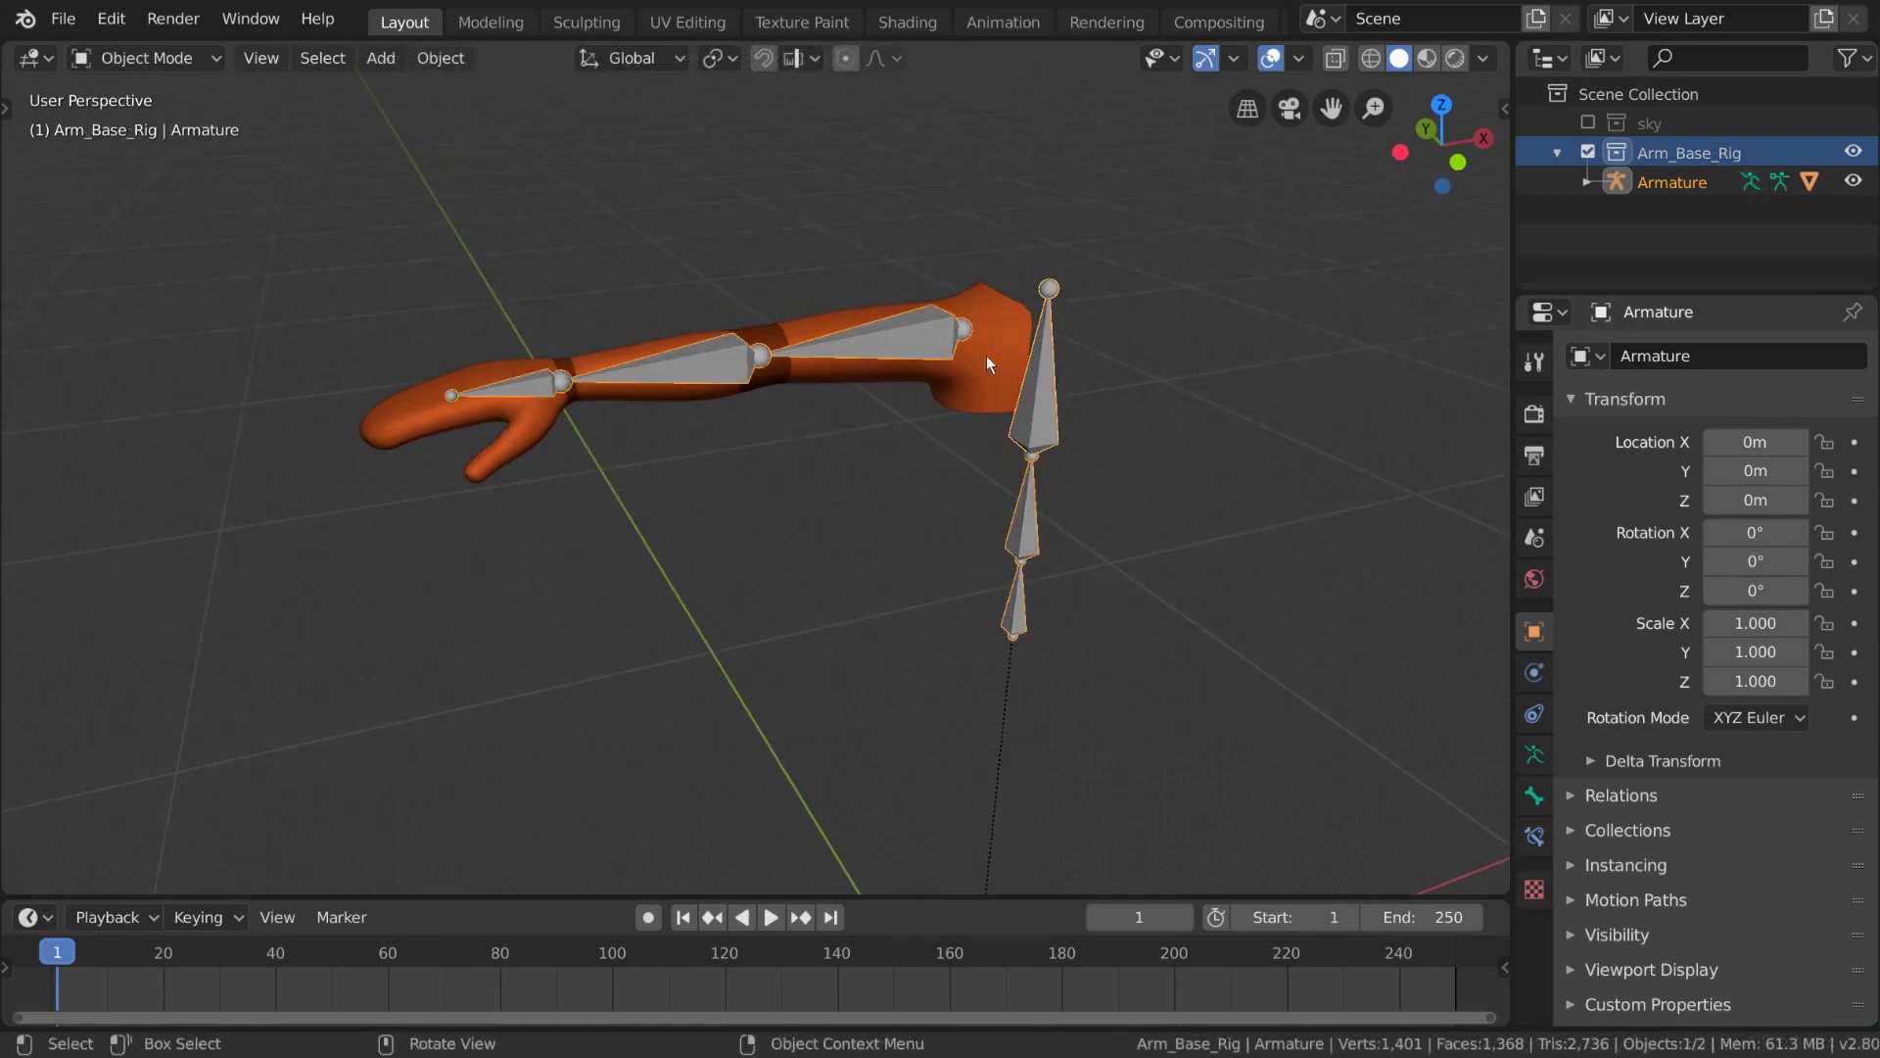
click(204, 65)
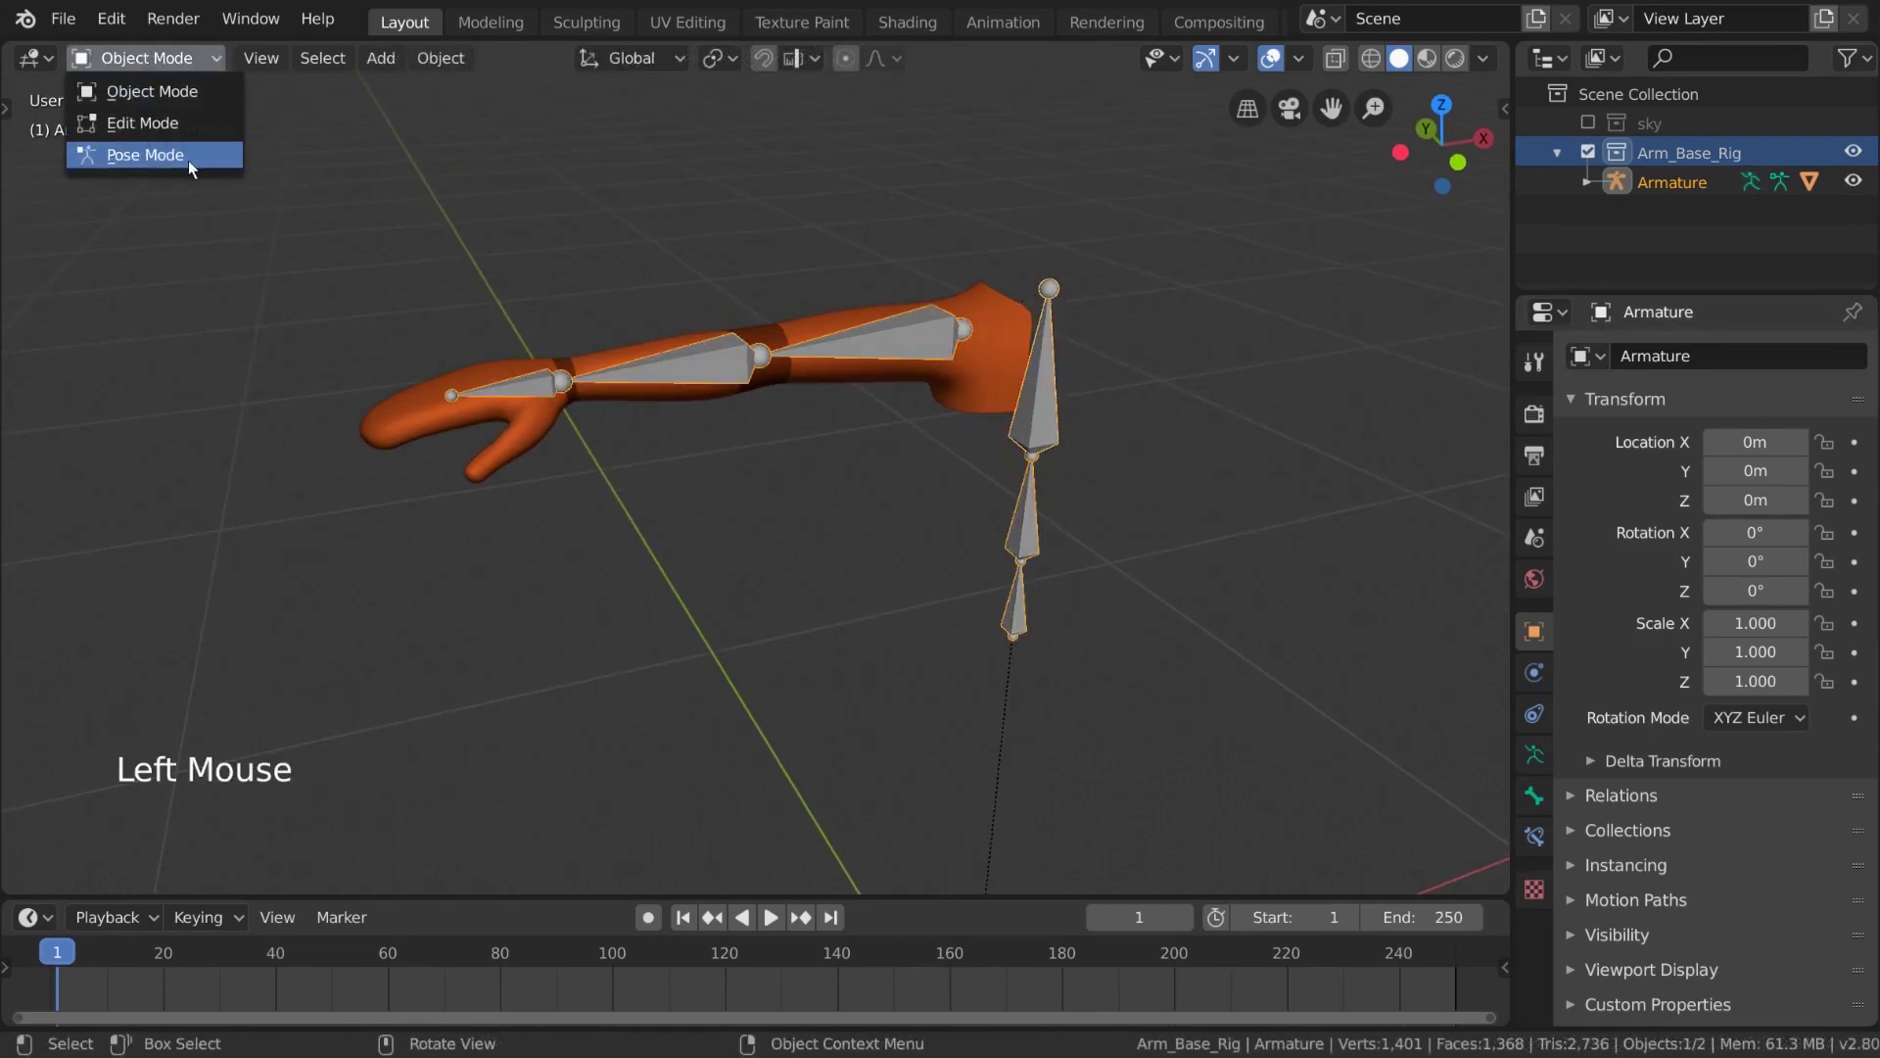
middle_click(840, 370)
Add an Inverse Kinematics constraint to the forearm with Target Armature and Bone hand
click(733, 392)
click(1544, 847)
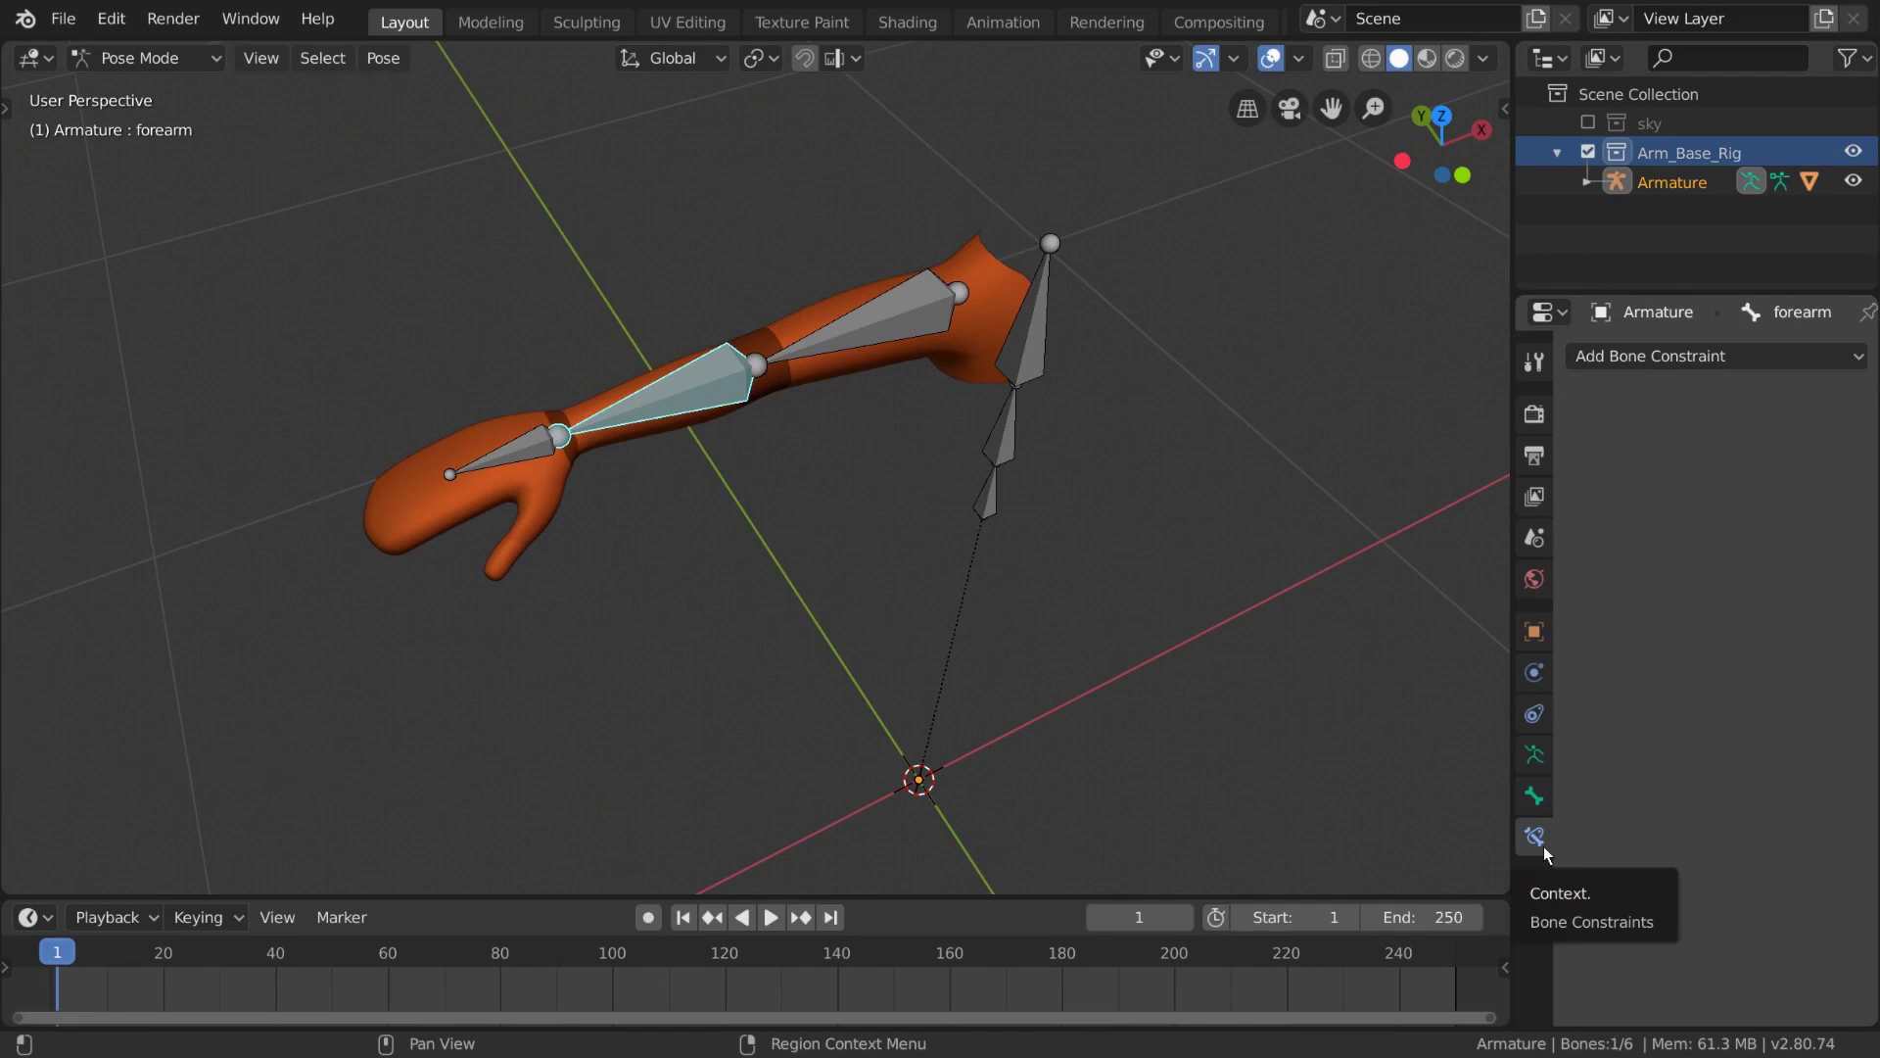
click(1763, 366)
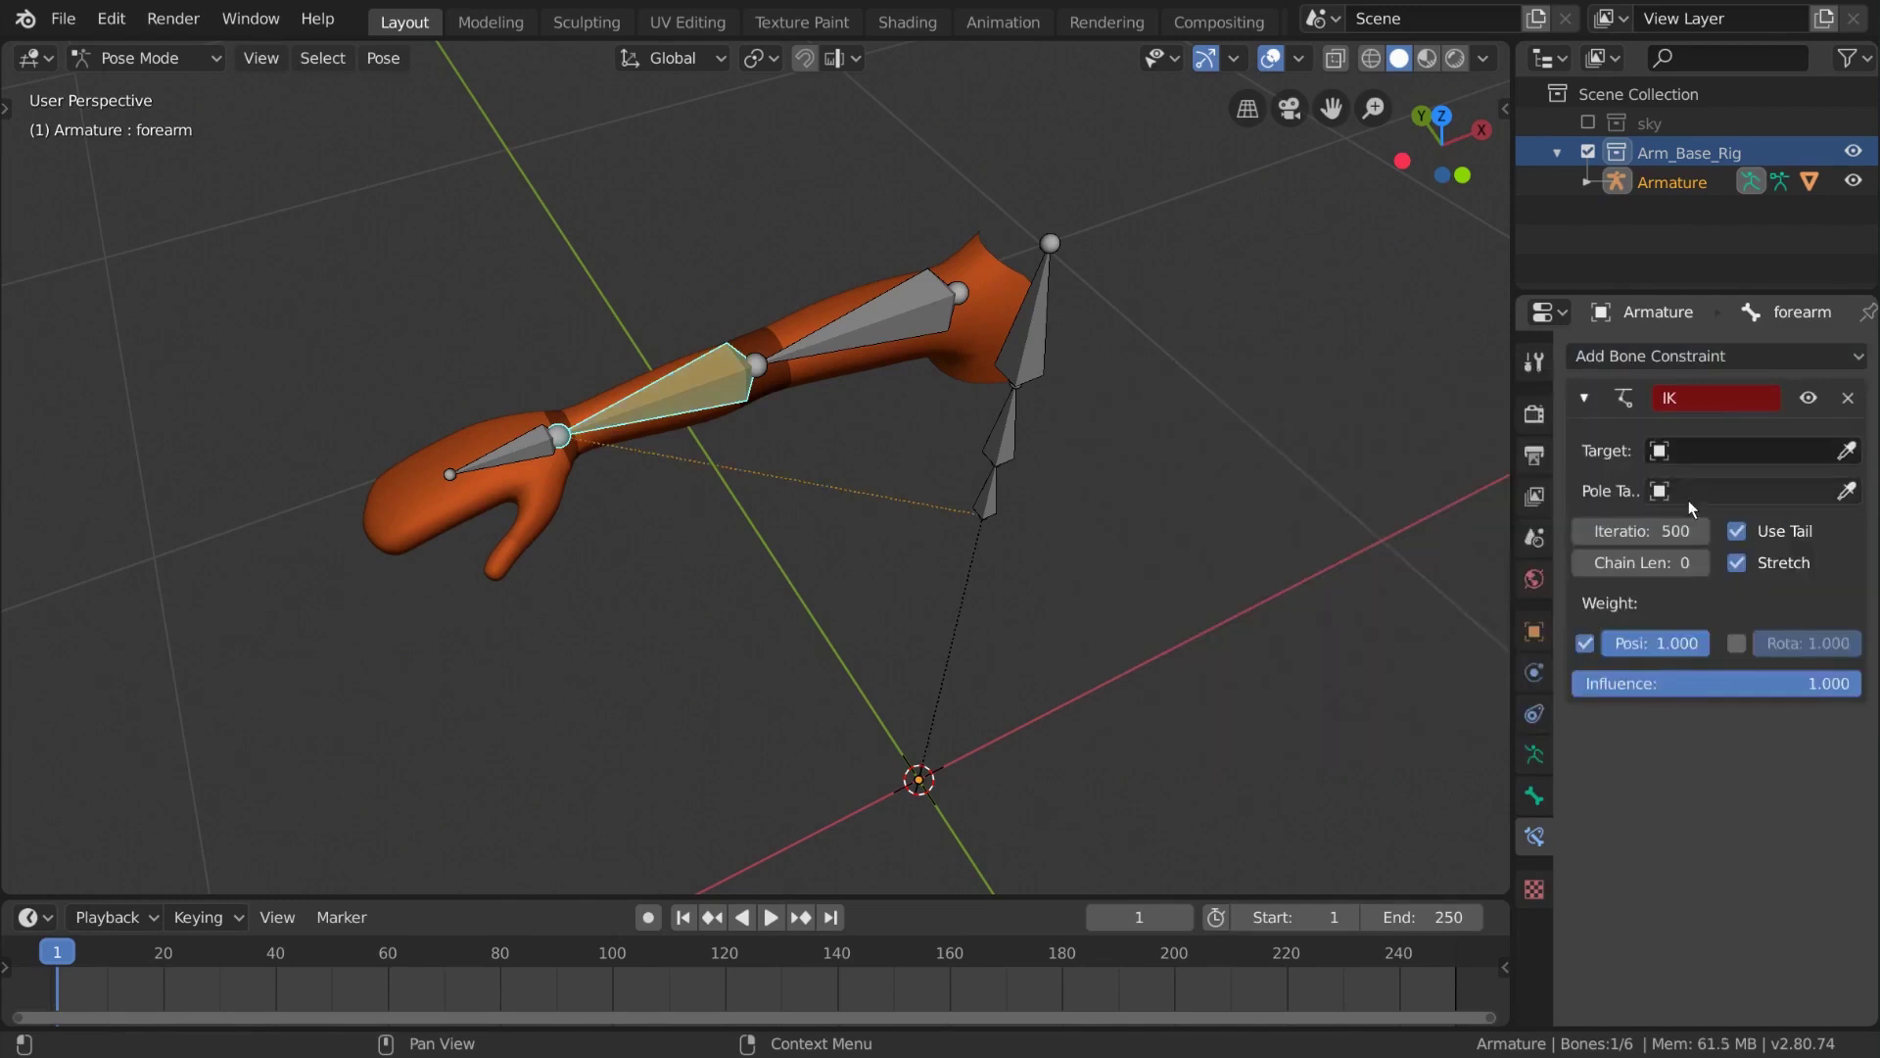
click(1761, 455)
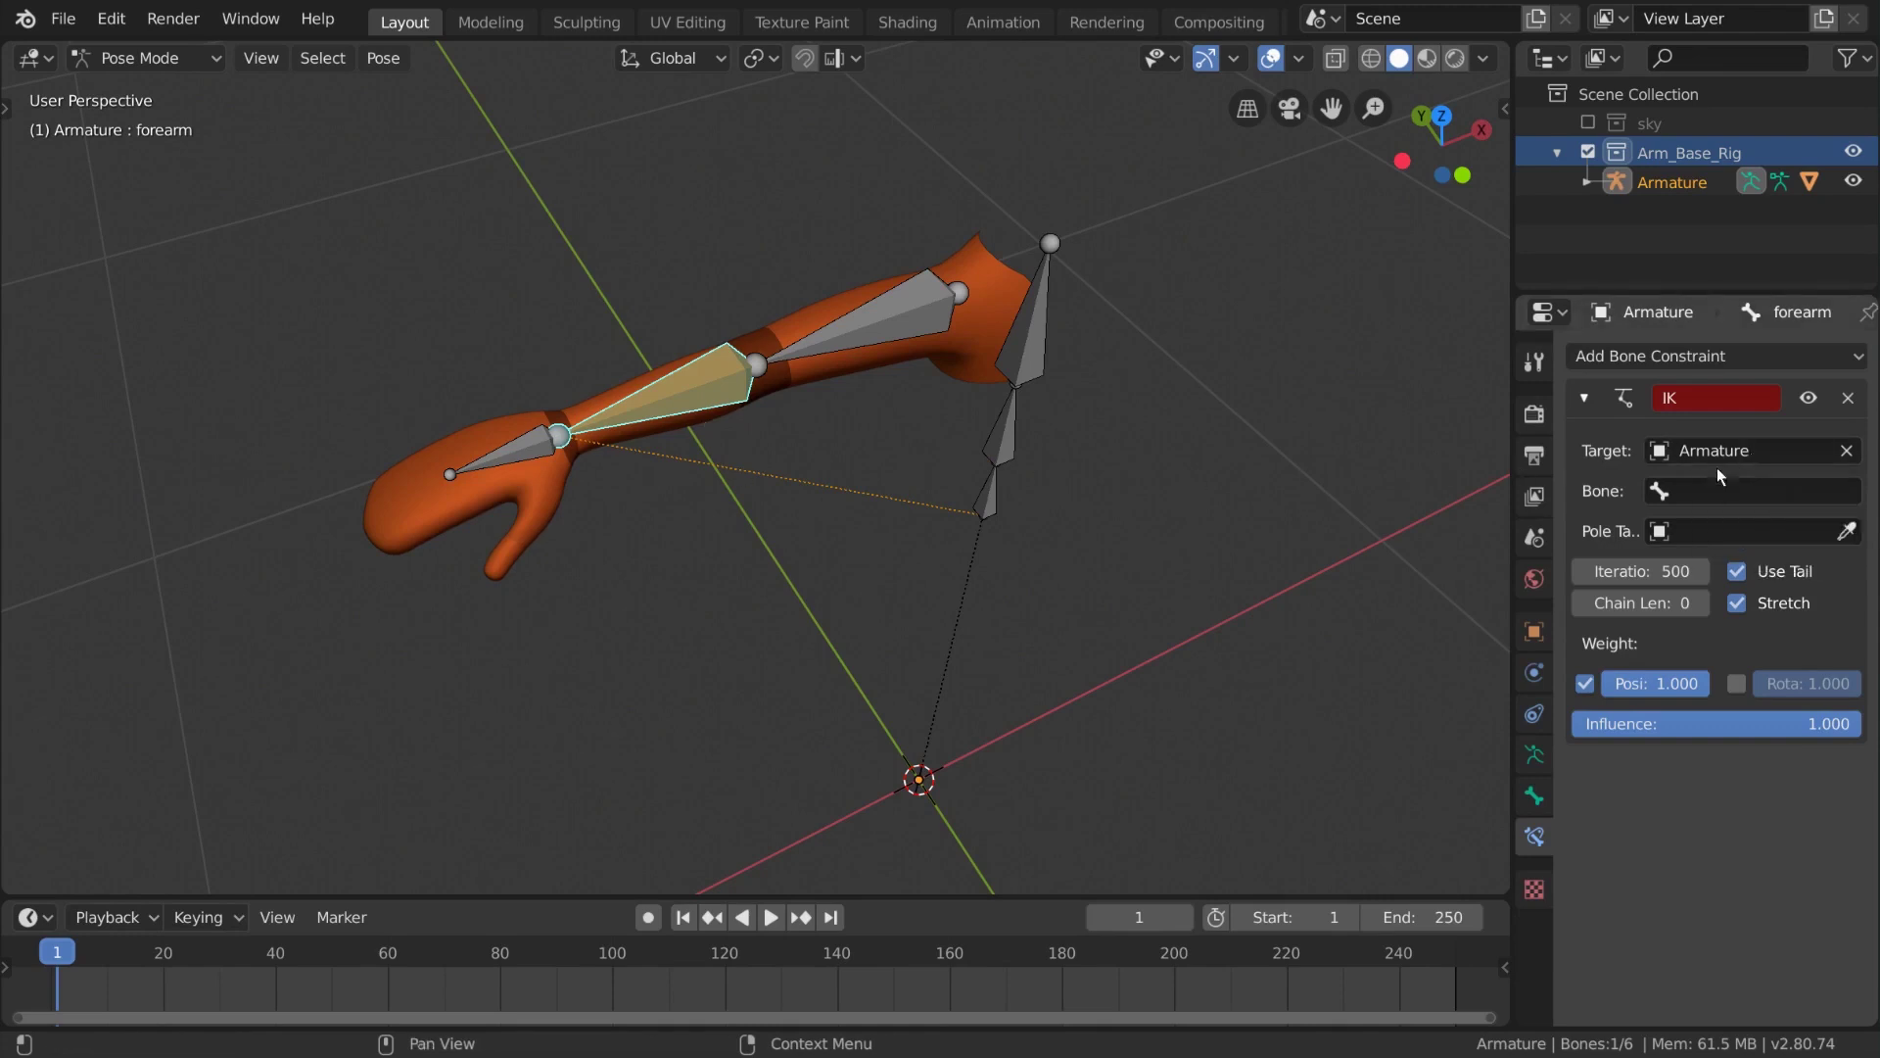
click(1786, 498)
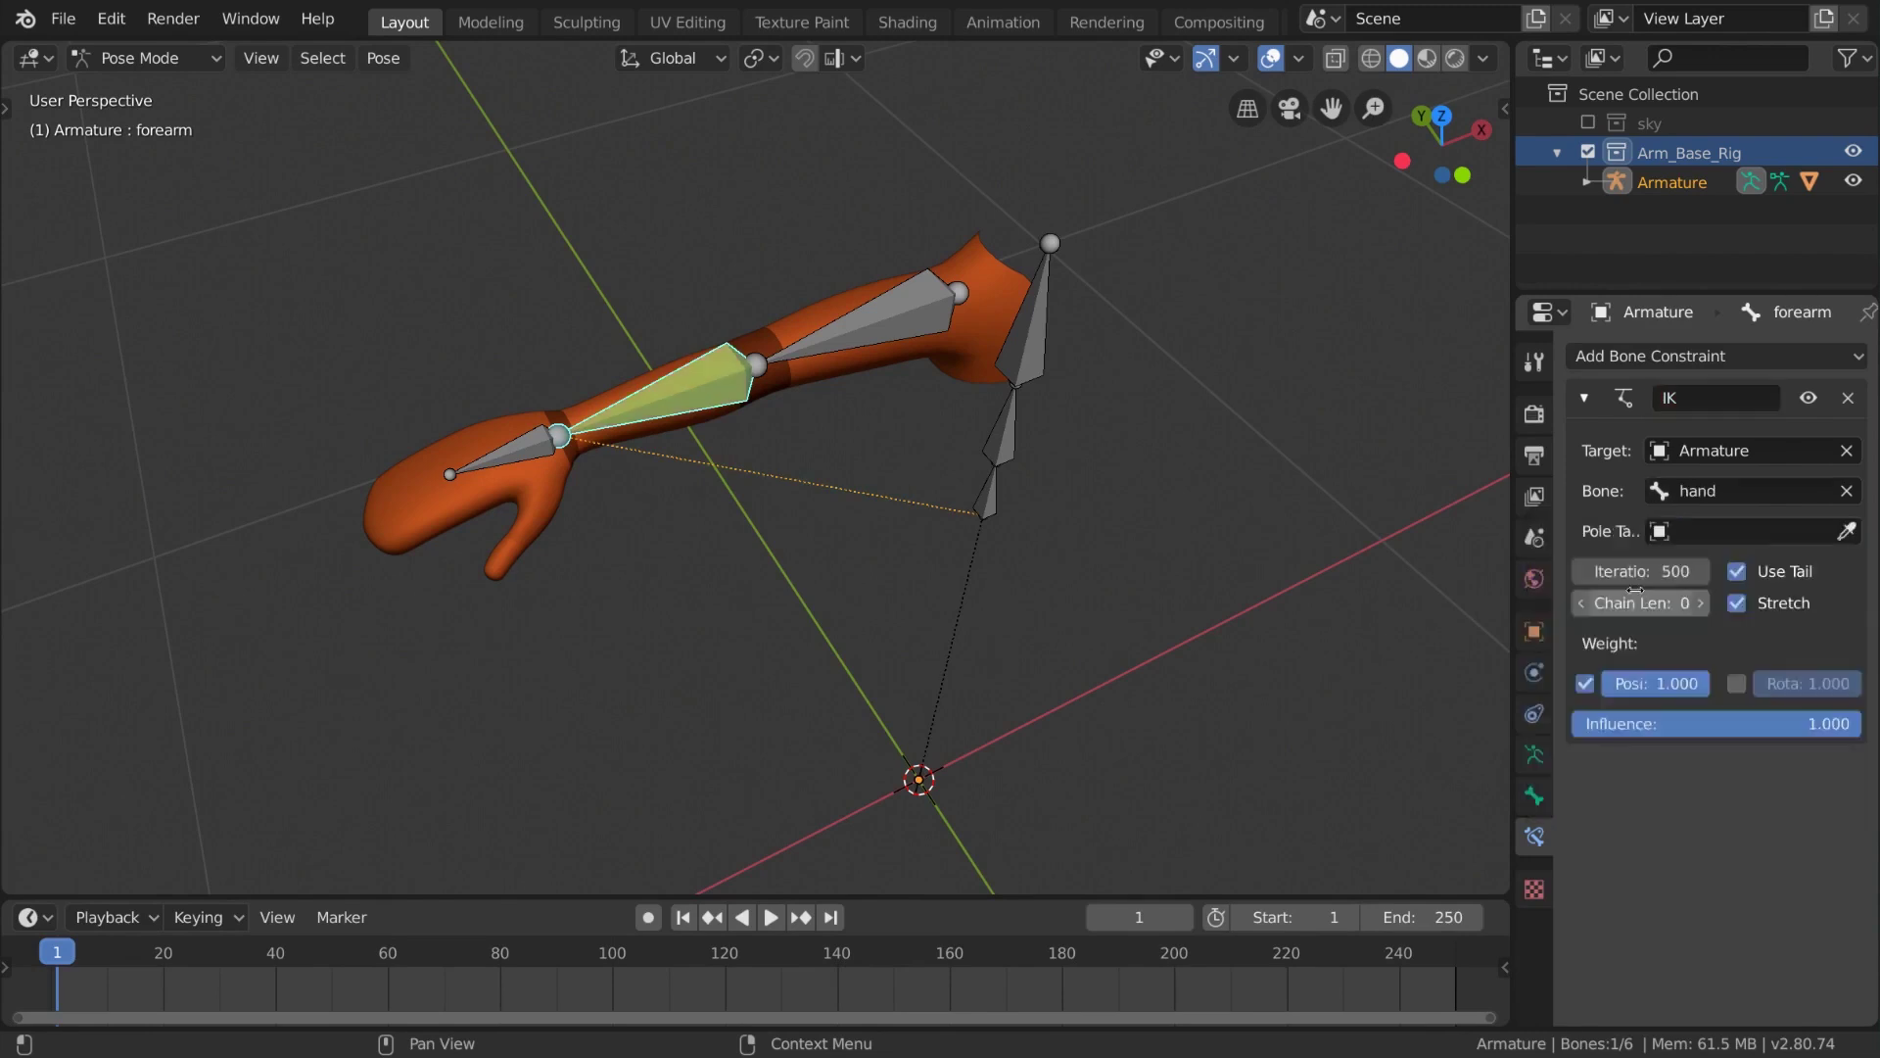
Turn the view to face the arm and select the hand bone
middle_click(706, 458)
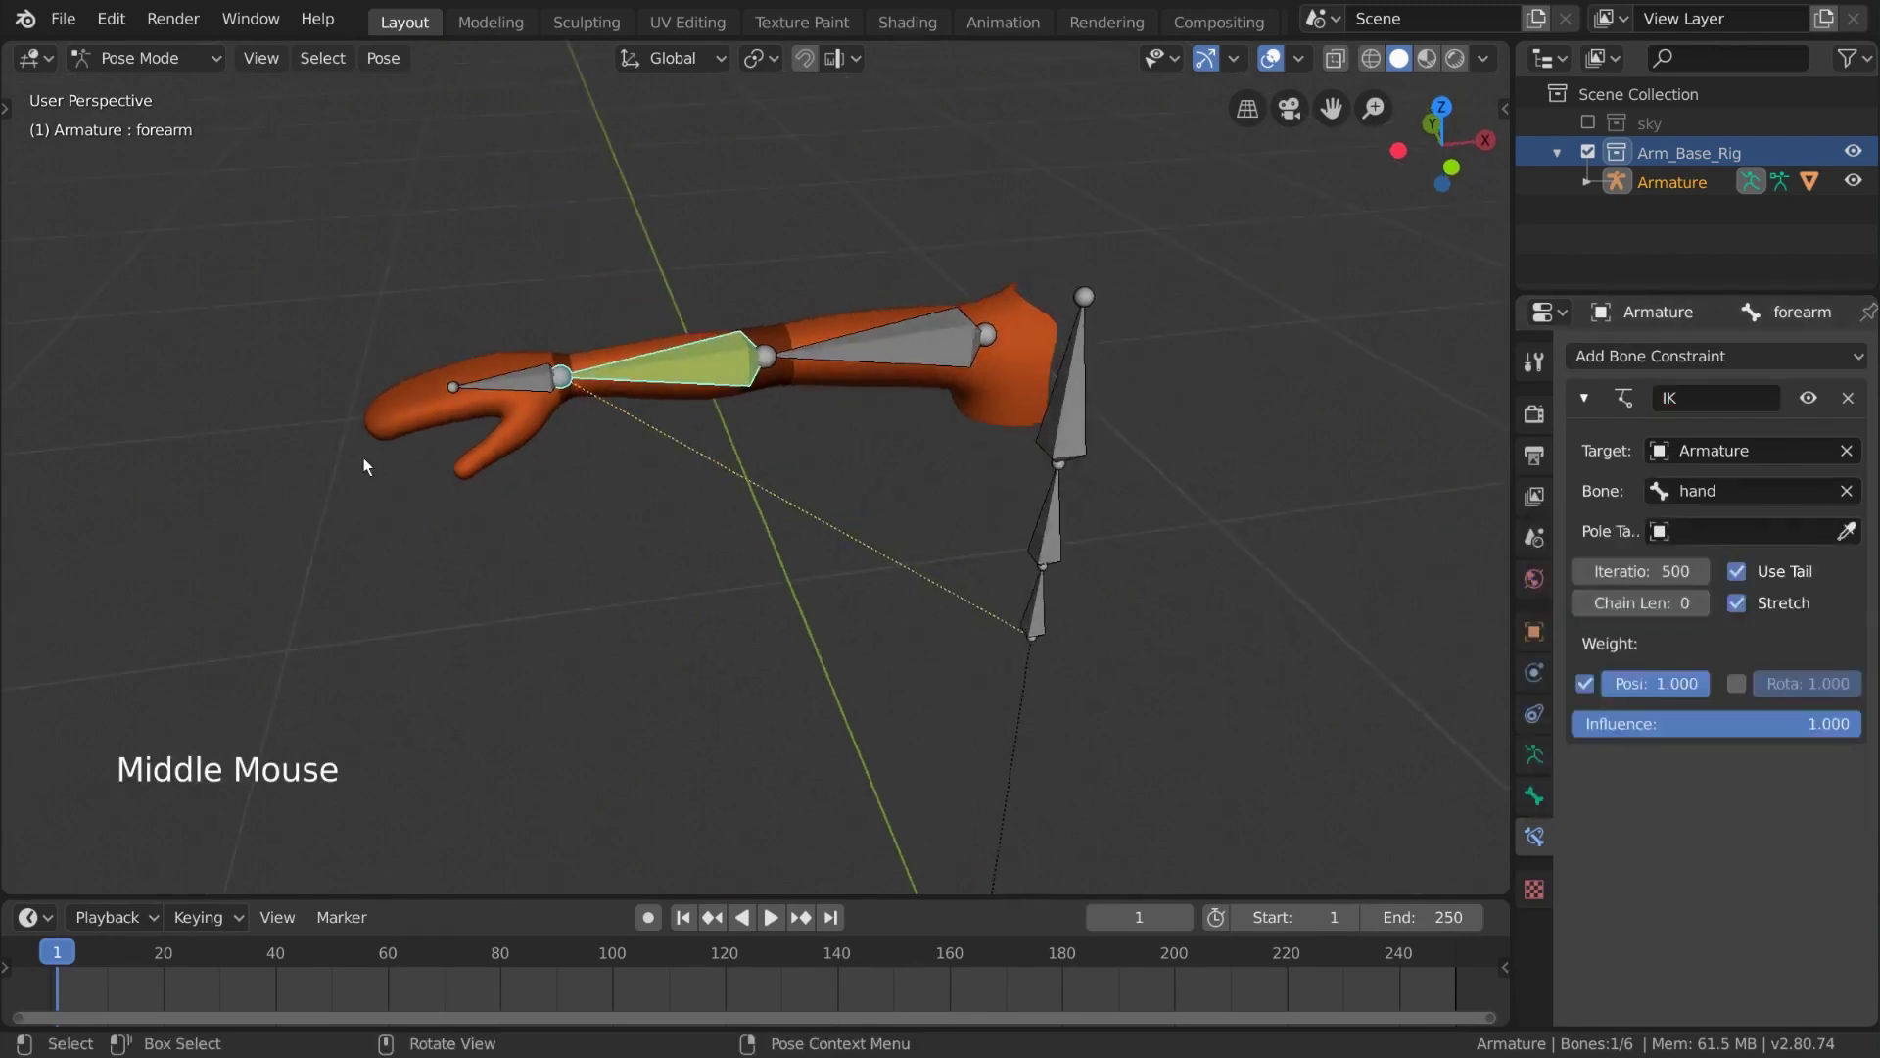
middle_click(1437, 511)
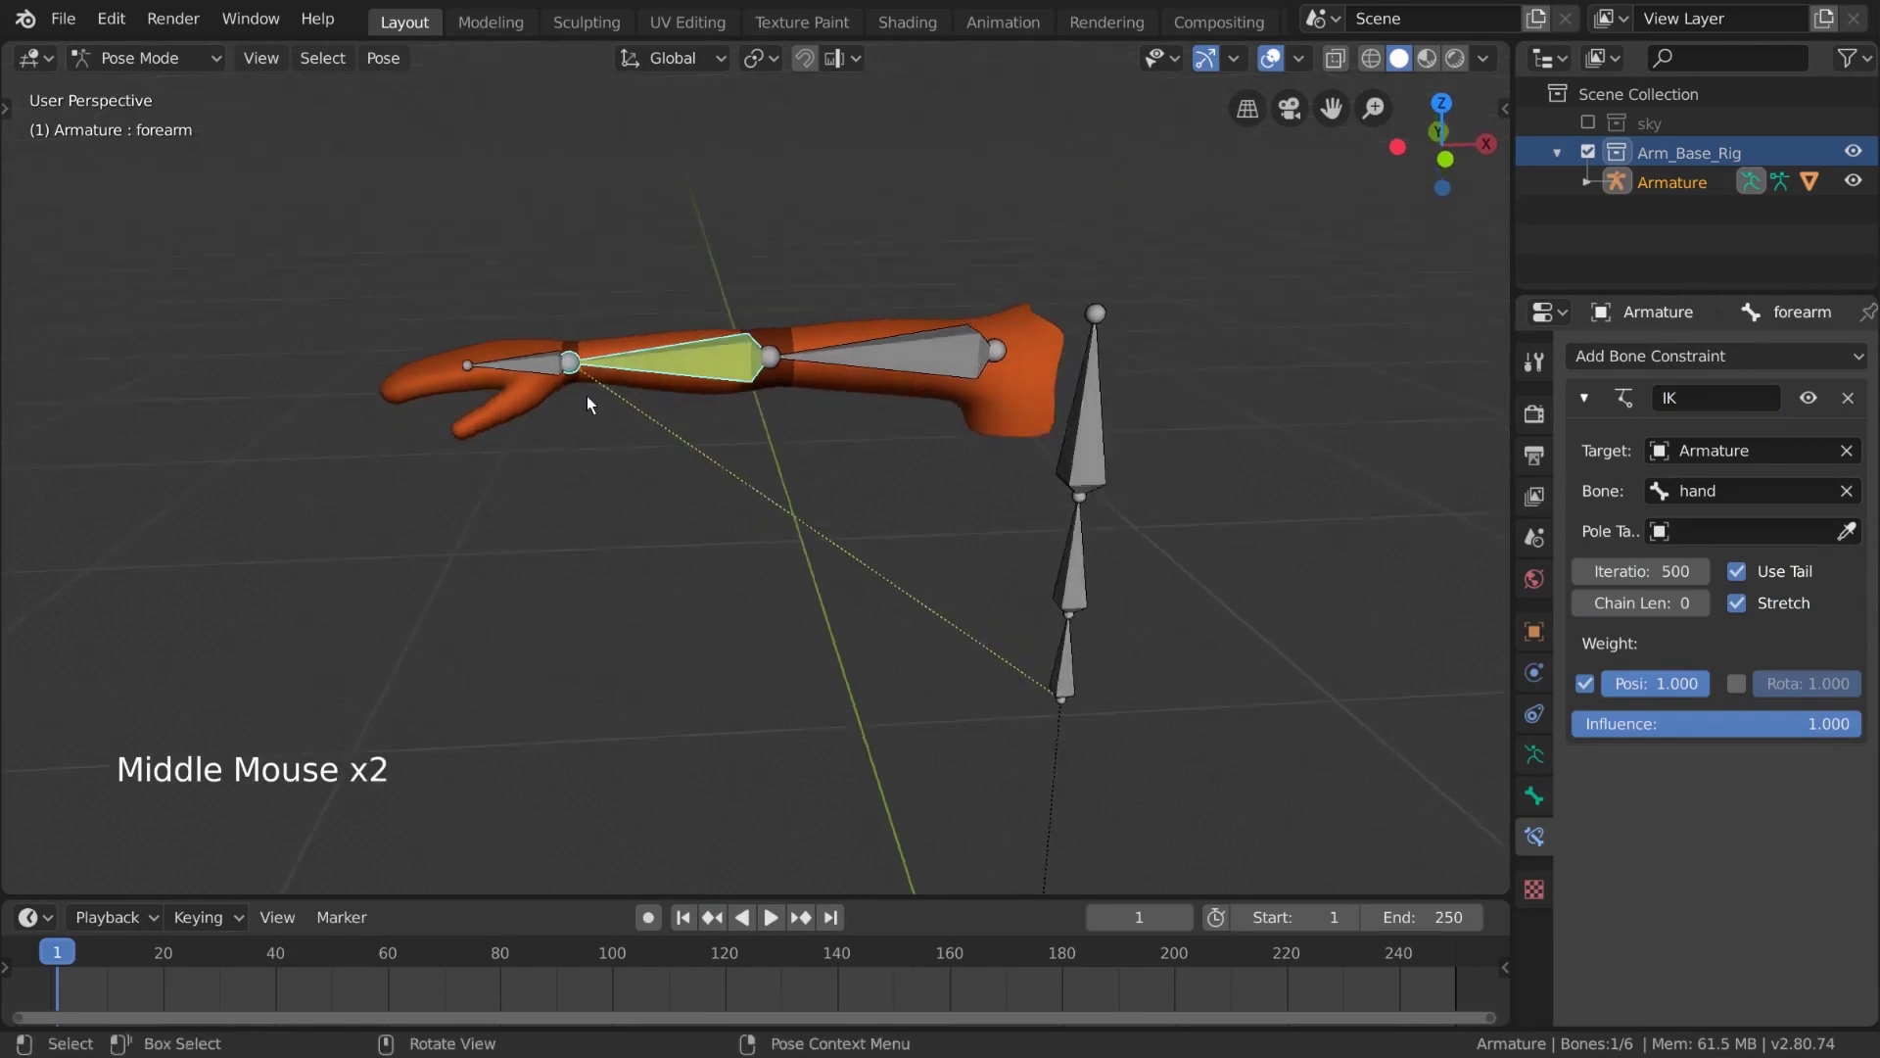
click(539, 361)
Switch to Edit Mode with the hand bone selected and bring up Alt+P to disconnect it
key(g)
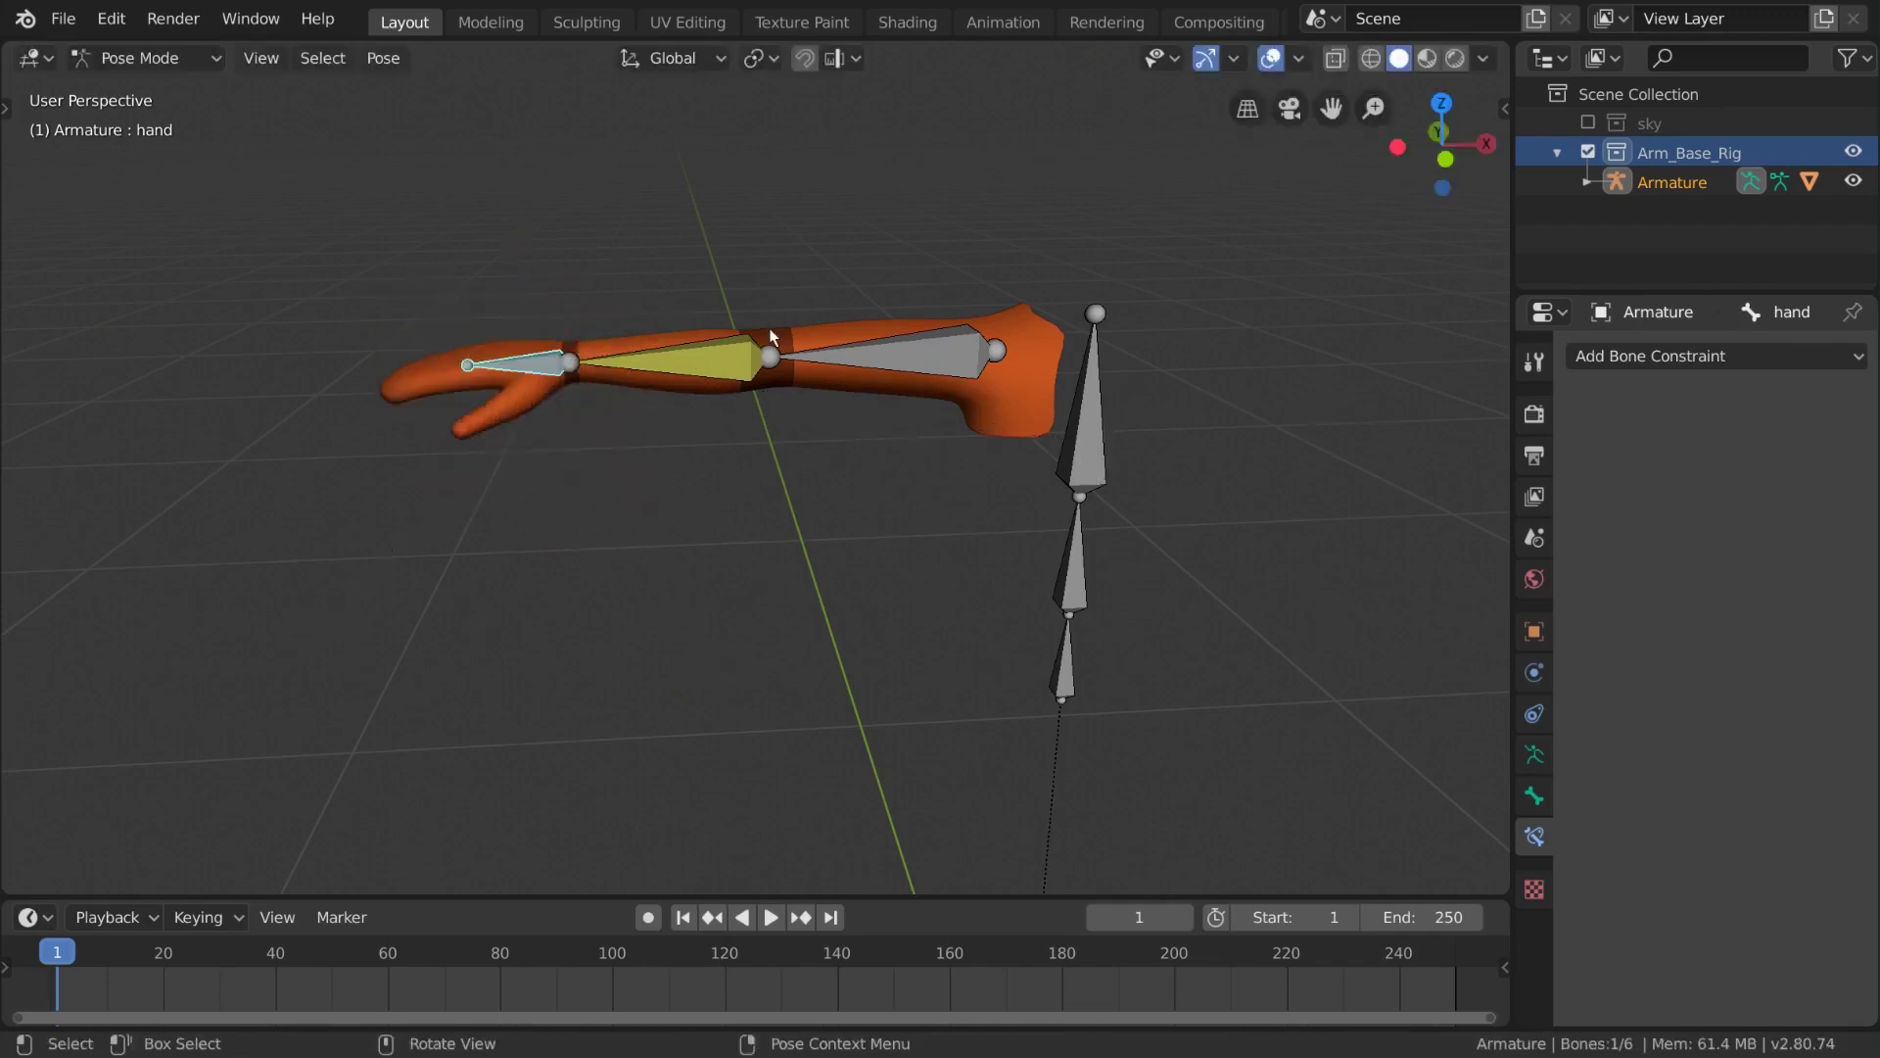
click(183, 64)
scroll(up, 3)
key(alt+p)
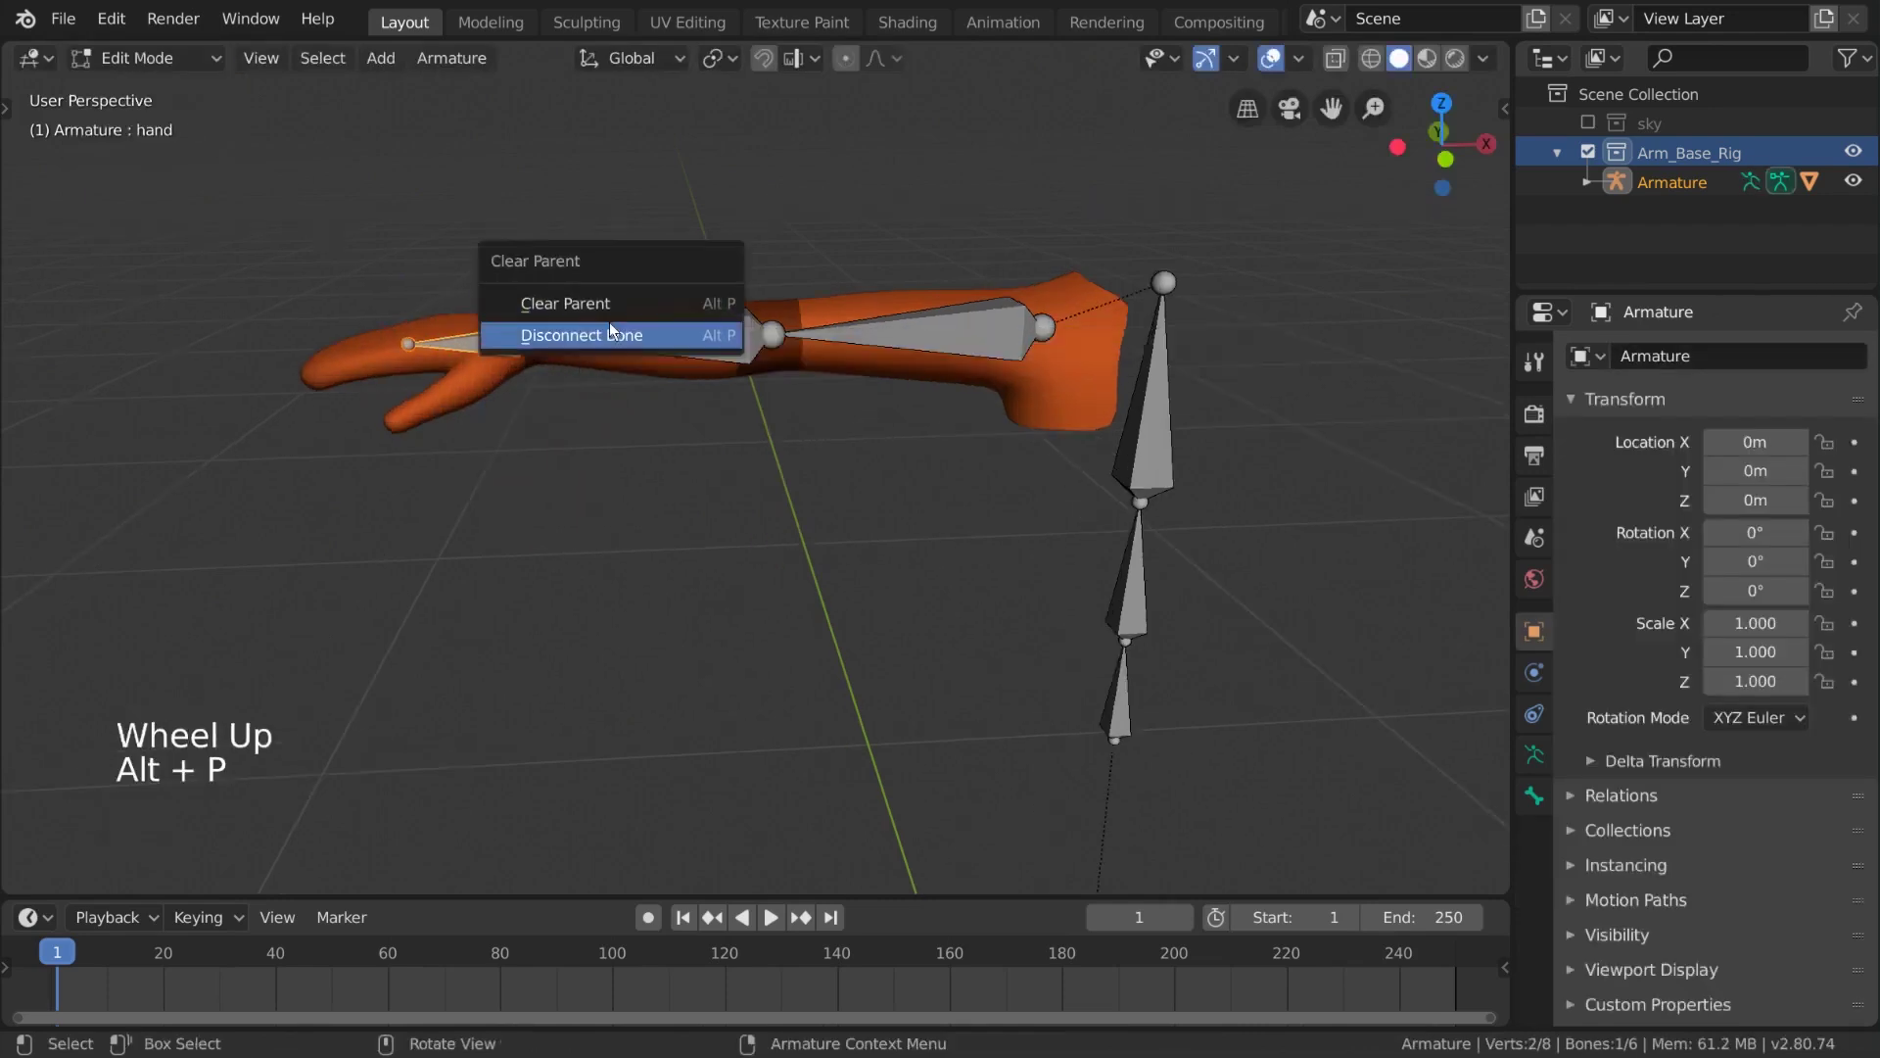
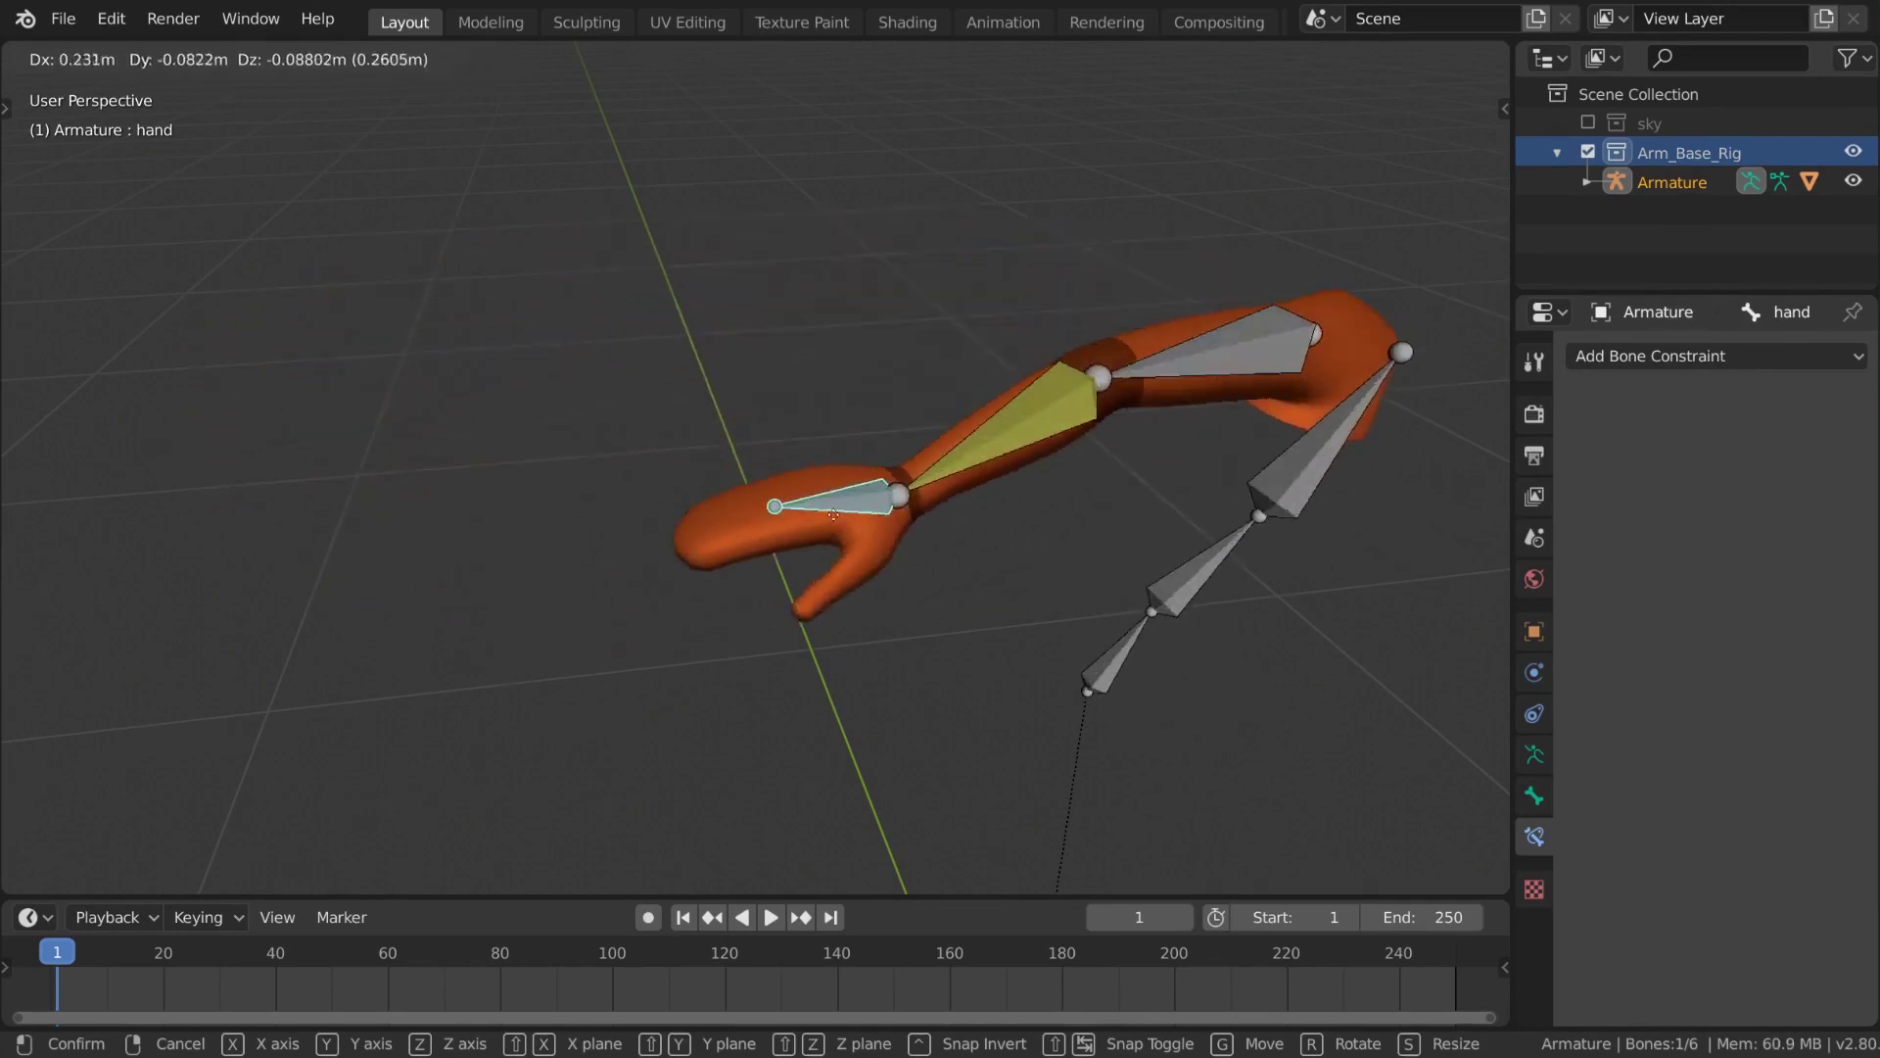
Select the forearm bone, try chain length values, and show the arm mesh as wireframe
middle_click(991, 382)
click(732, 361)
middle_click(779, 370)
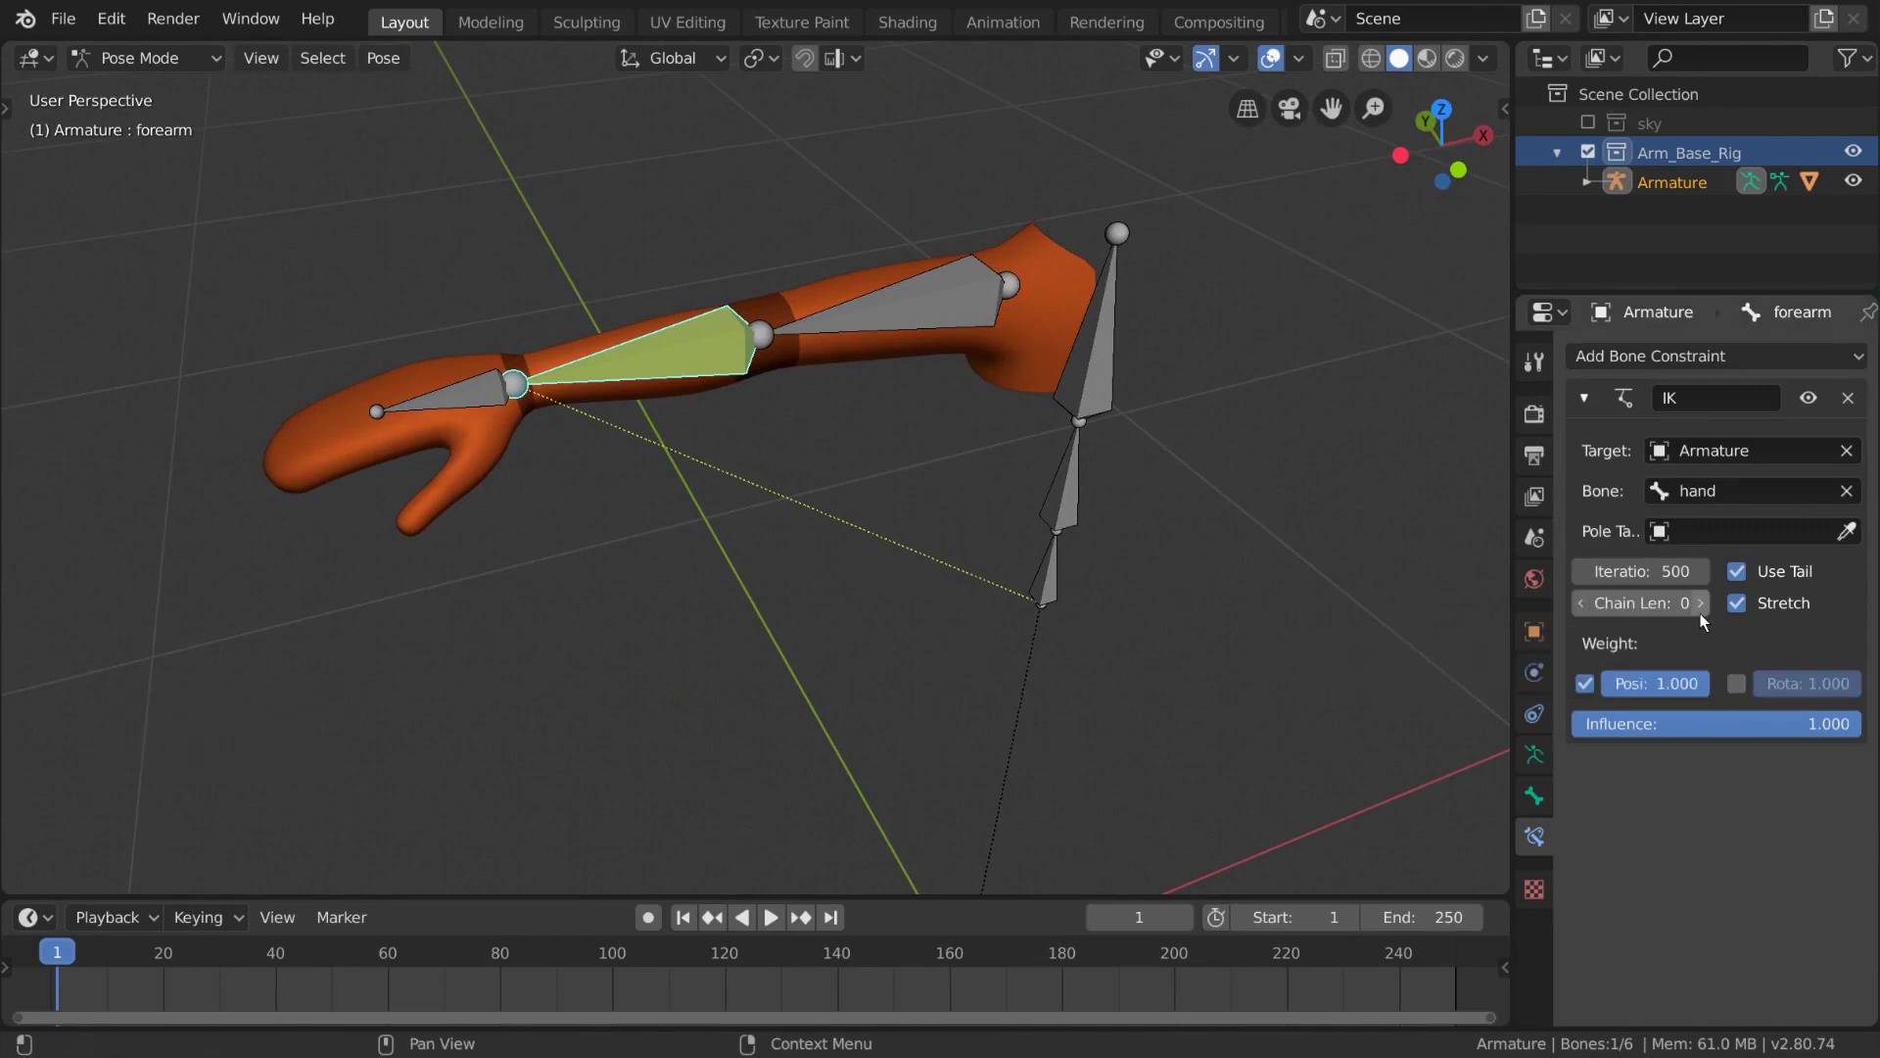
middle_click(1053, 557)
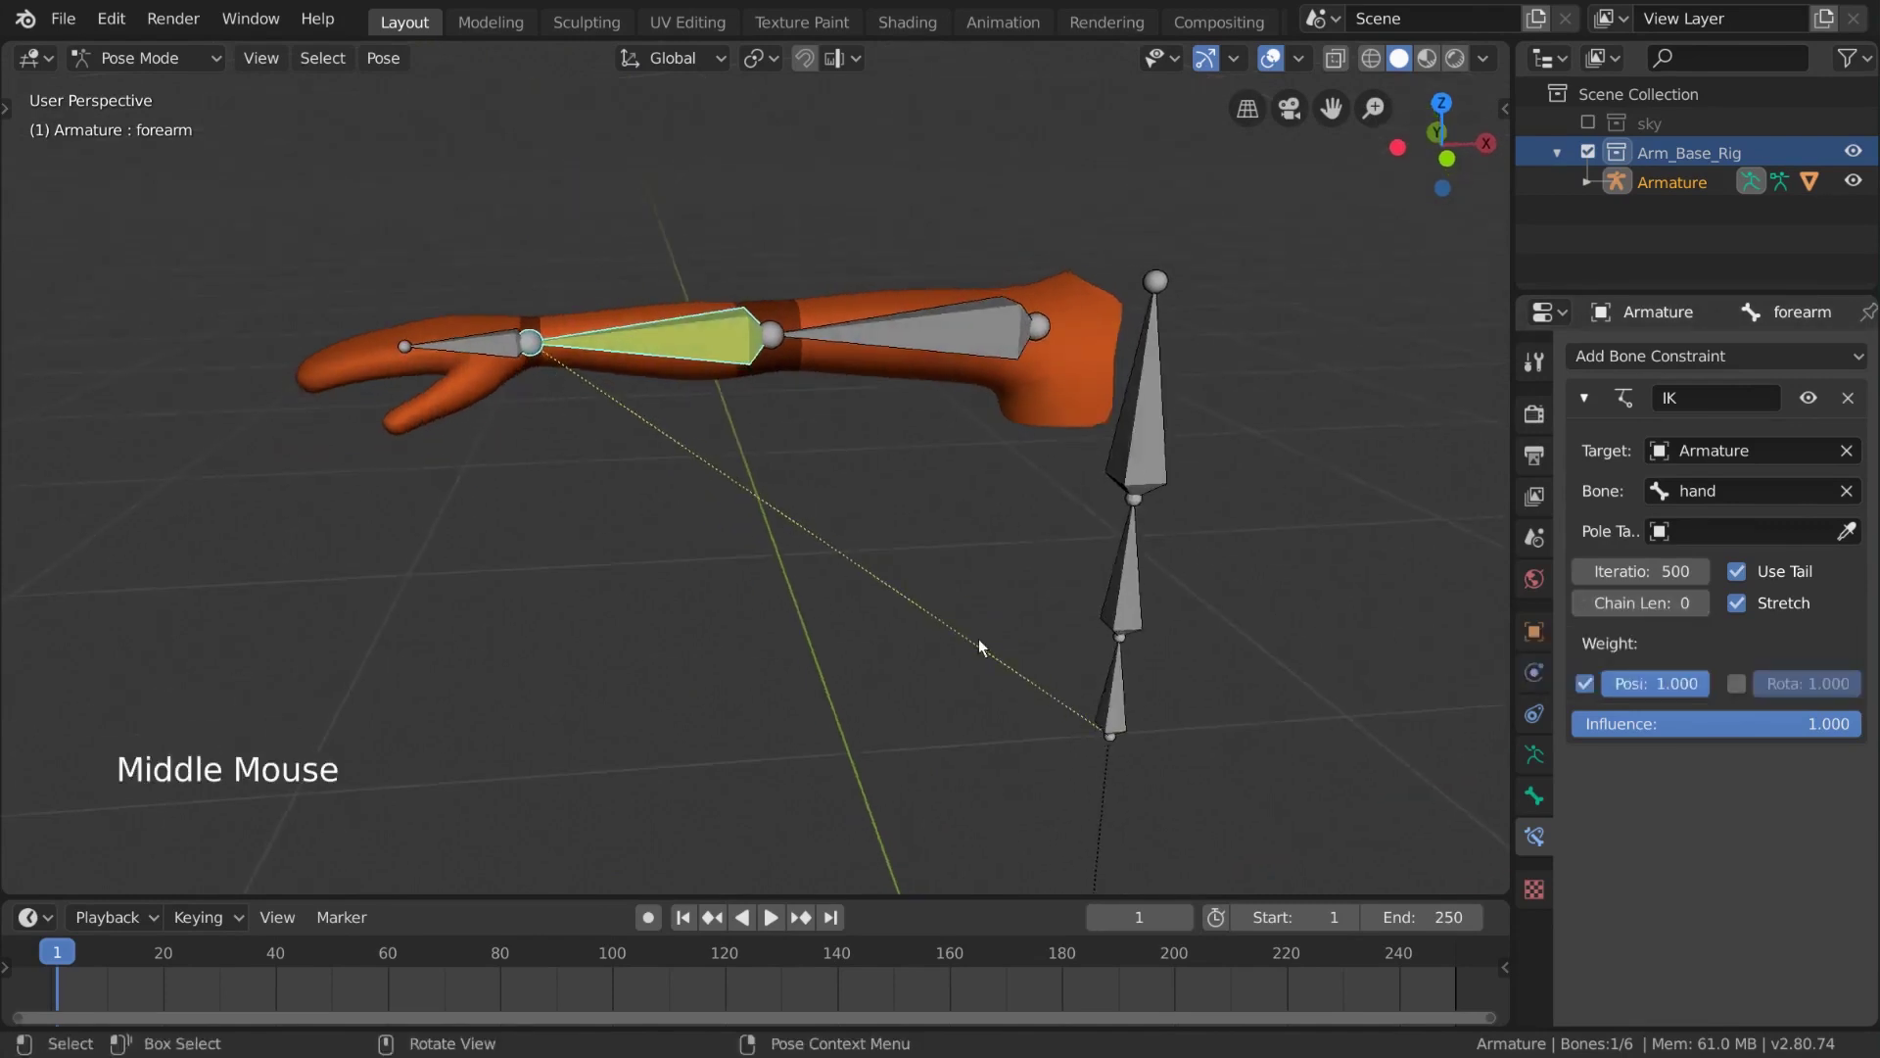
middle_click(802, 371)
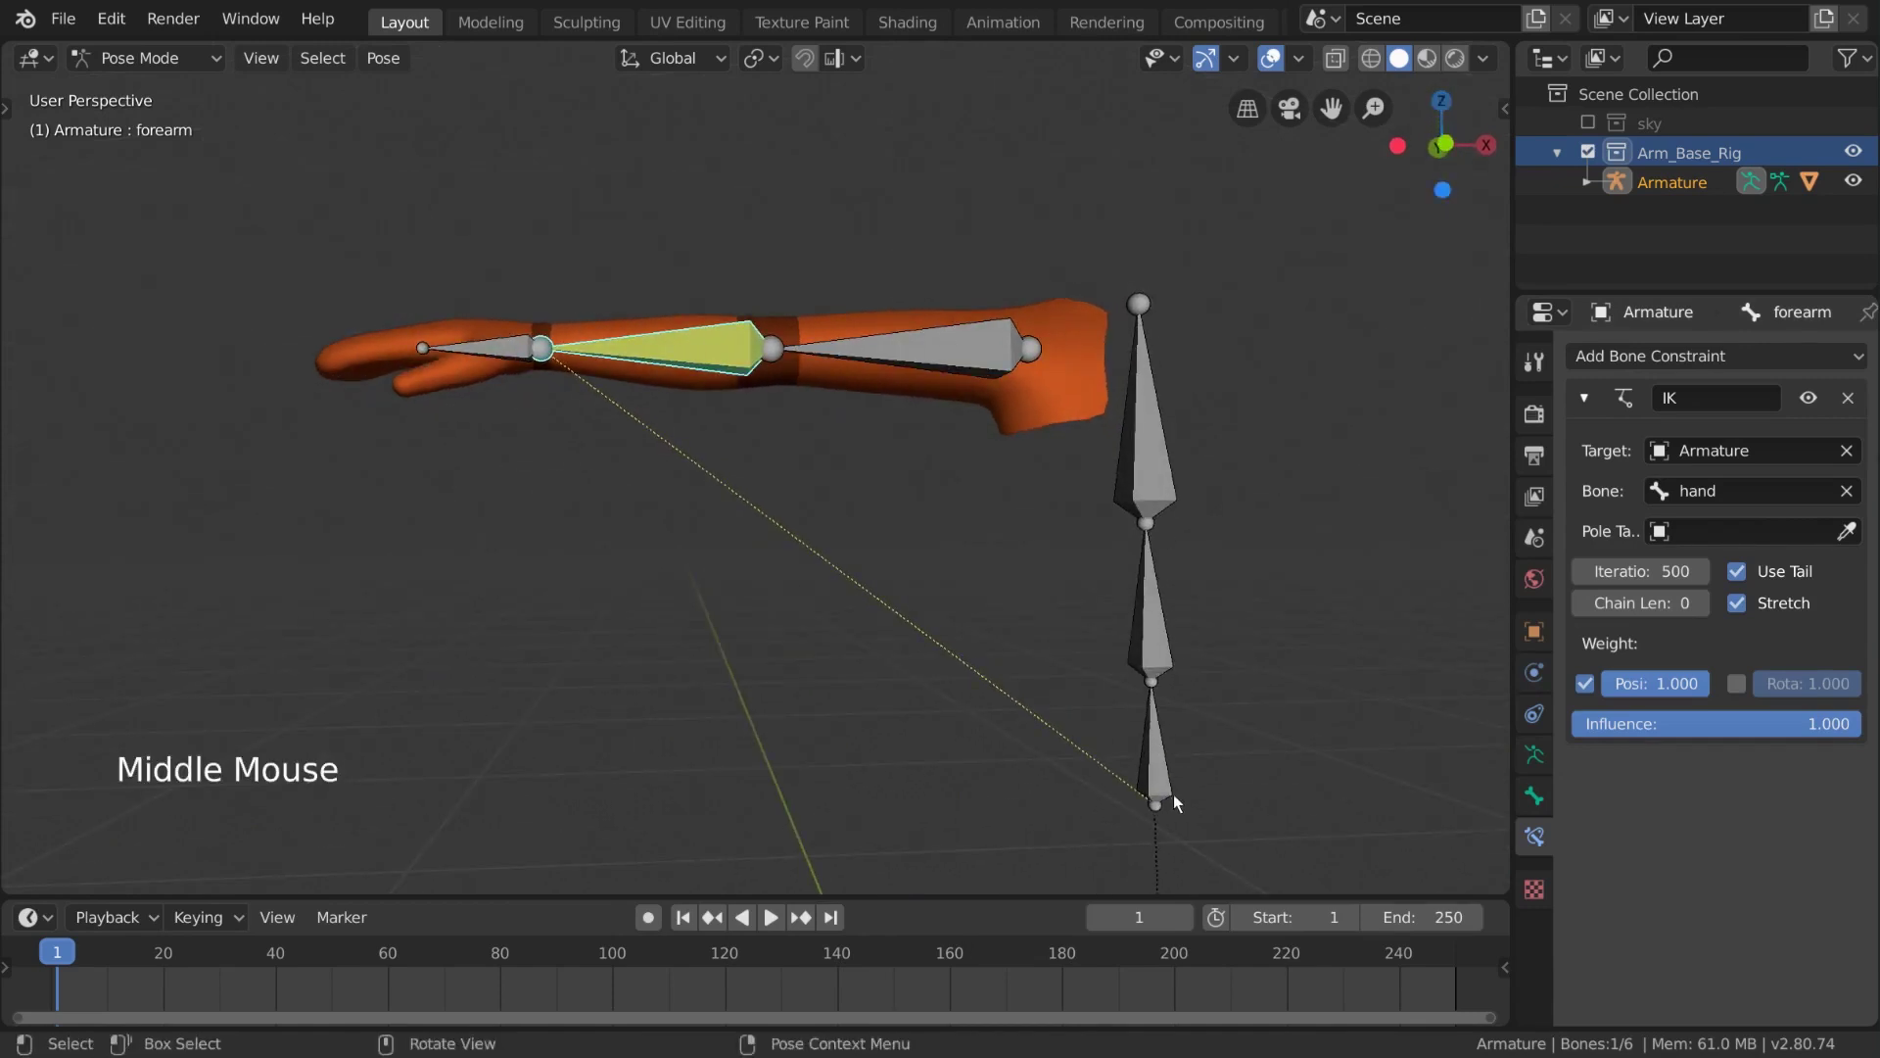
middle_click(1179, 802)
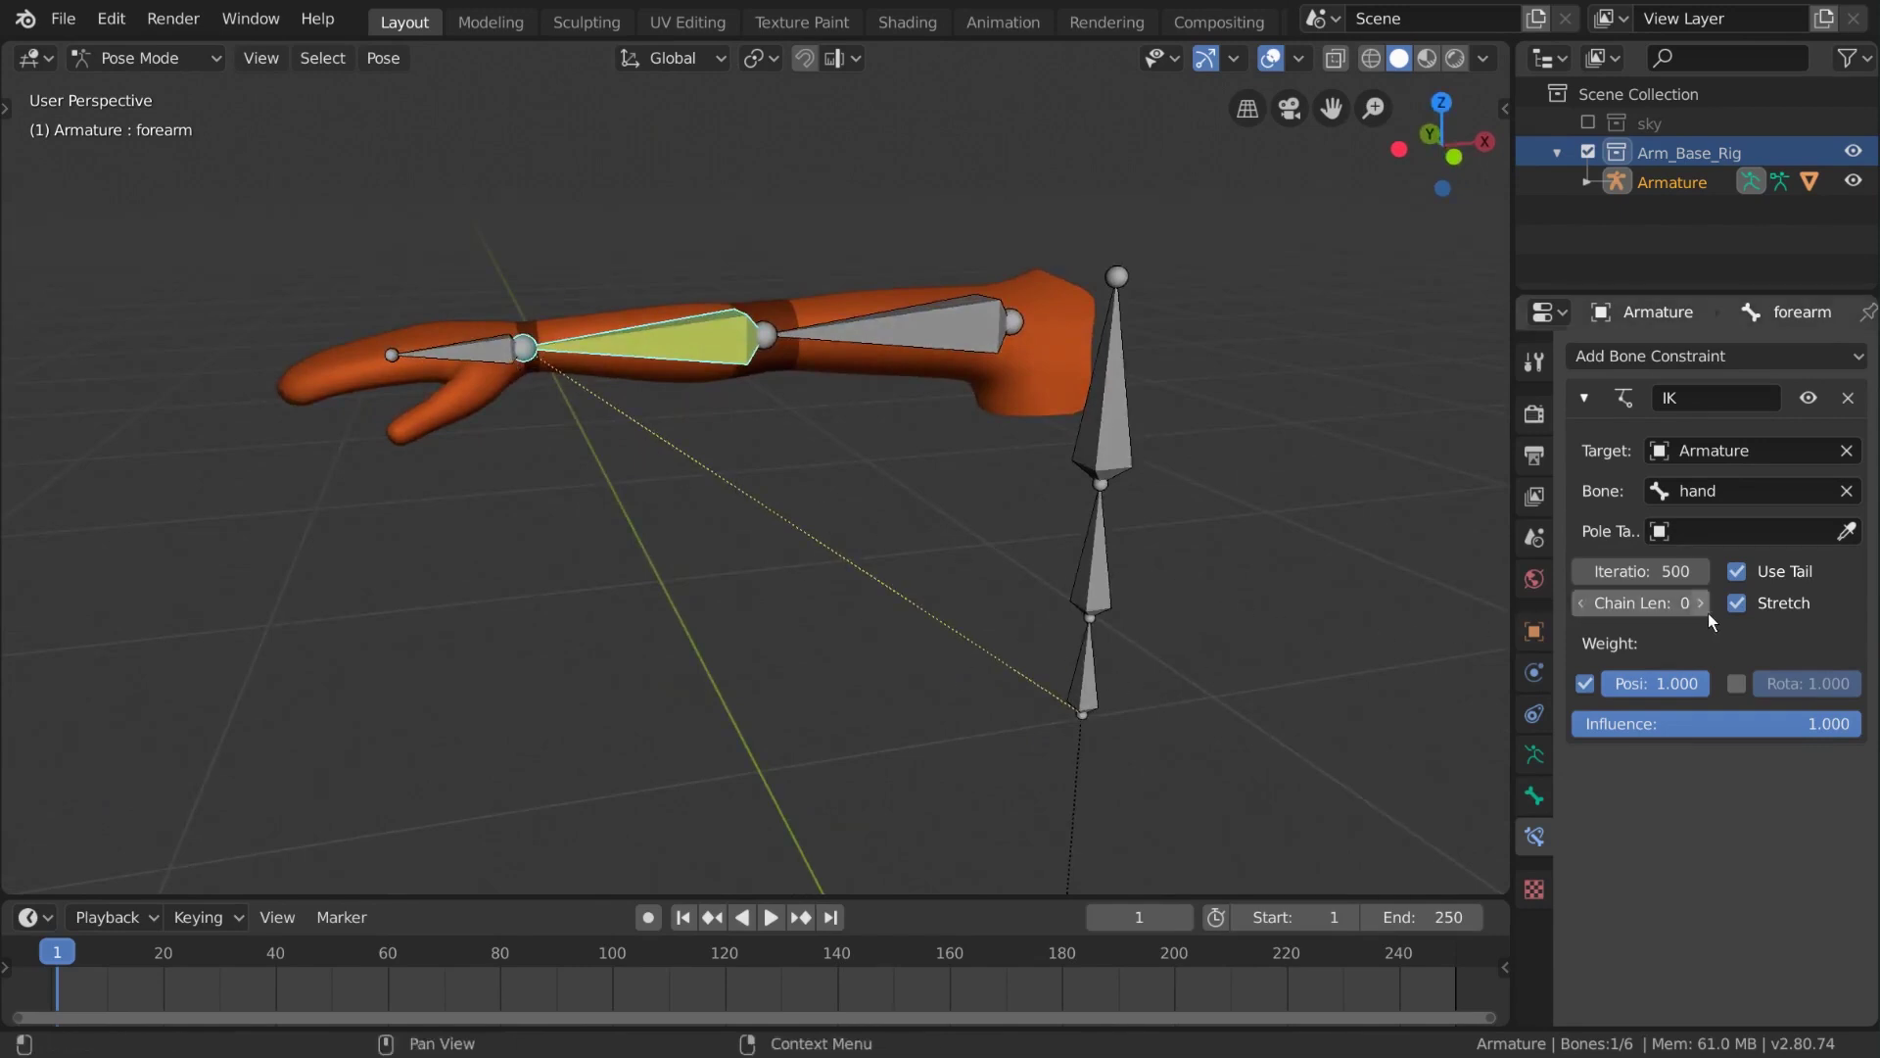
click(1713, 617)
click(1713, 617)
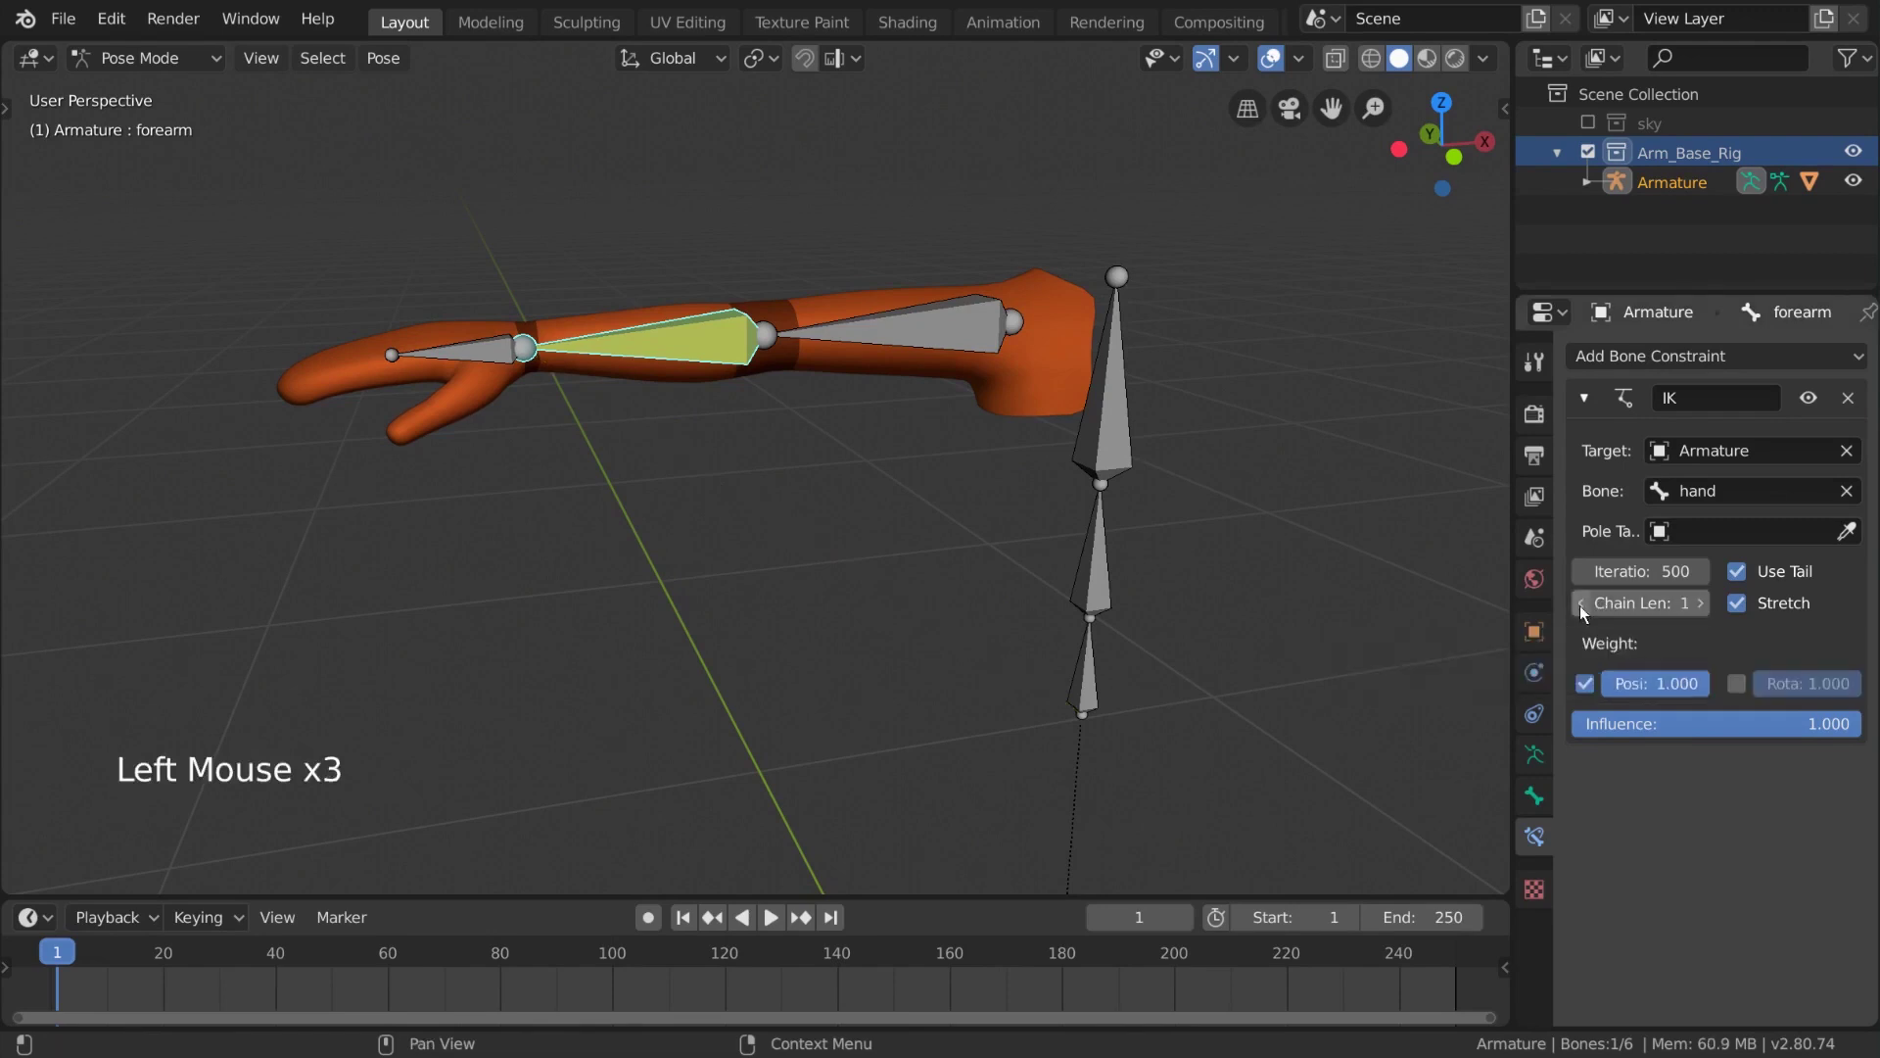
click(1586, 612)
middle_click(1326, 584)
middle_click(1243, 526)
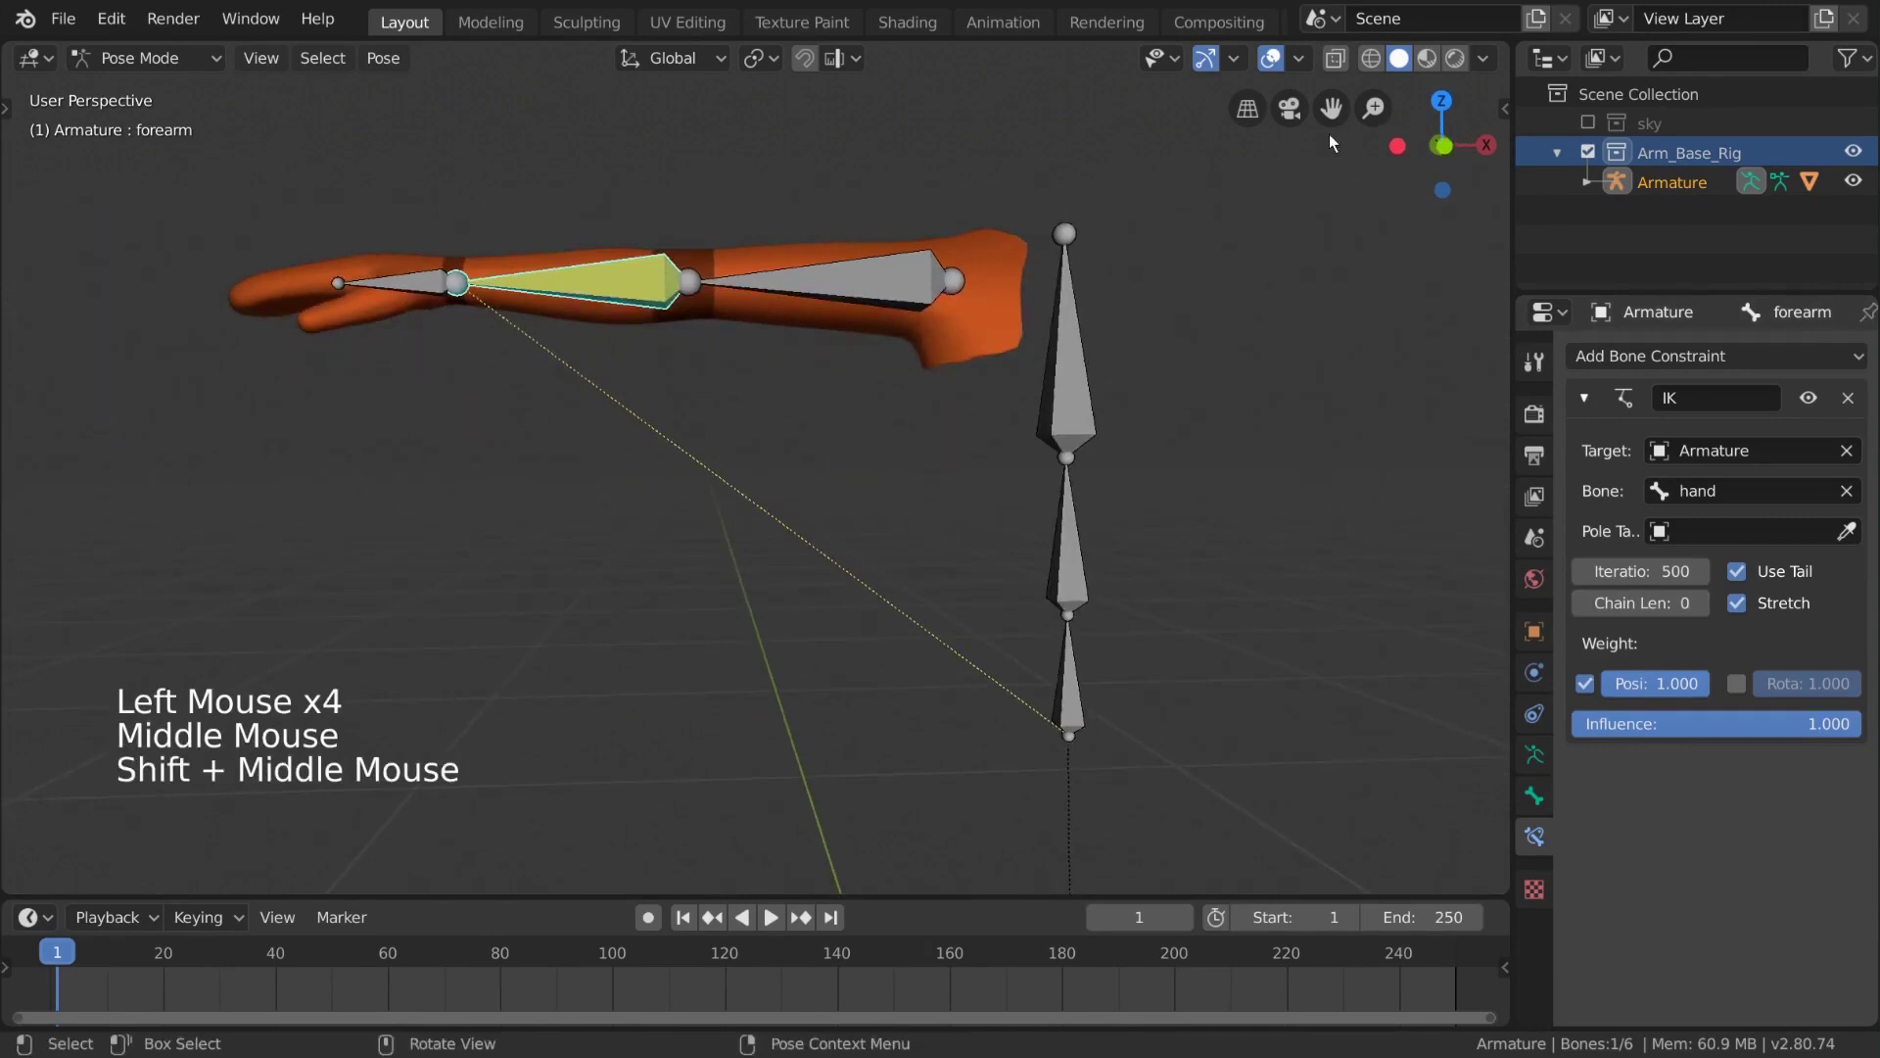
click(1375, 70)
middle_click(1154, 369)
Settle the forearm IK constraint's Chain Length at 2 bones
click(1708, 616)
click(1708, 616)
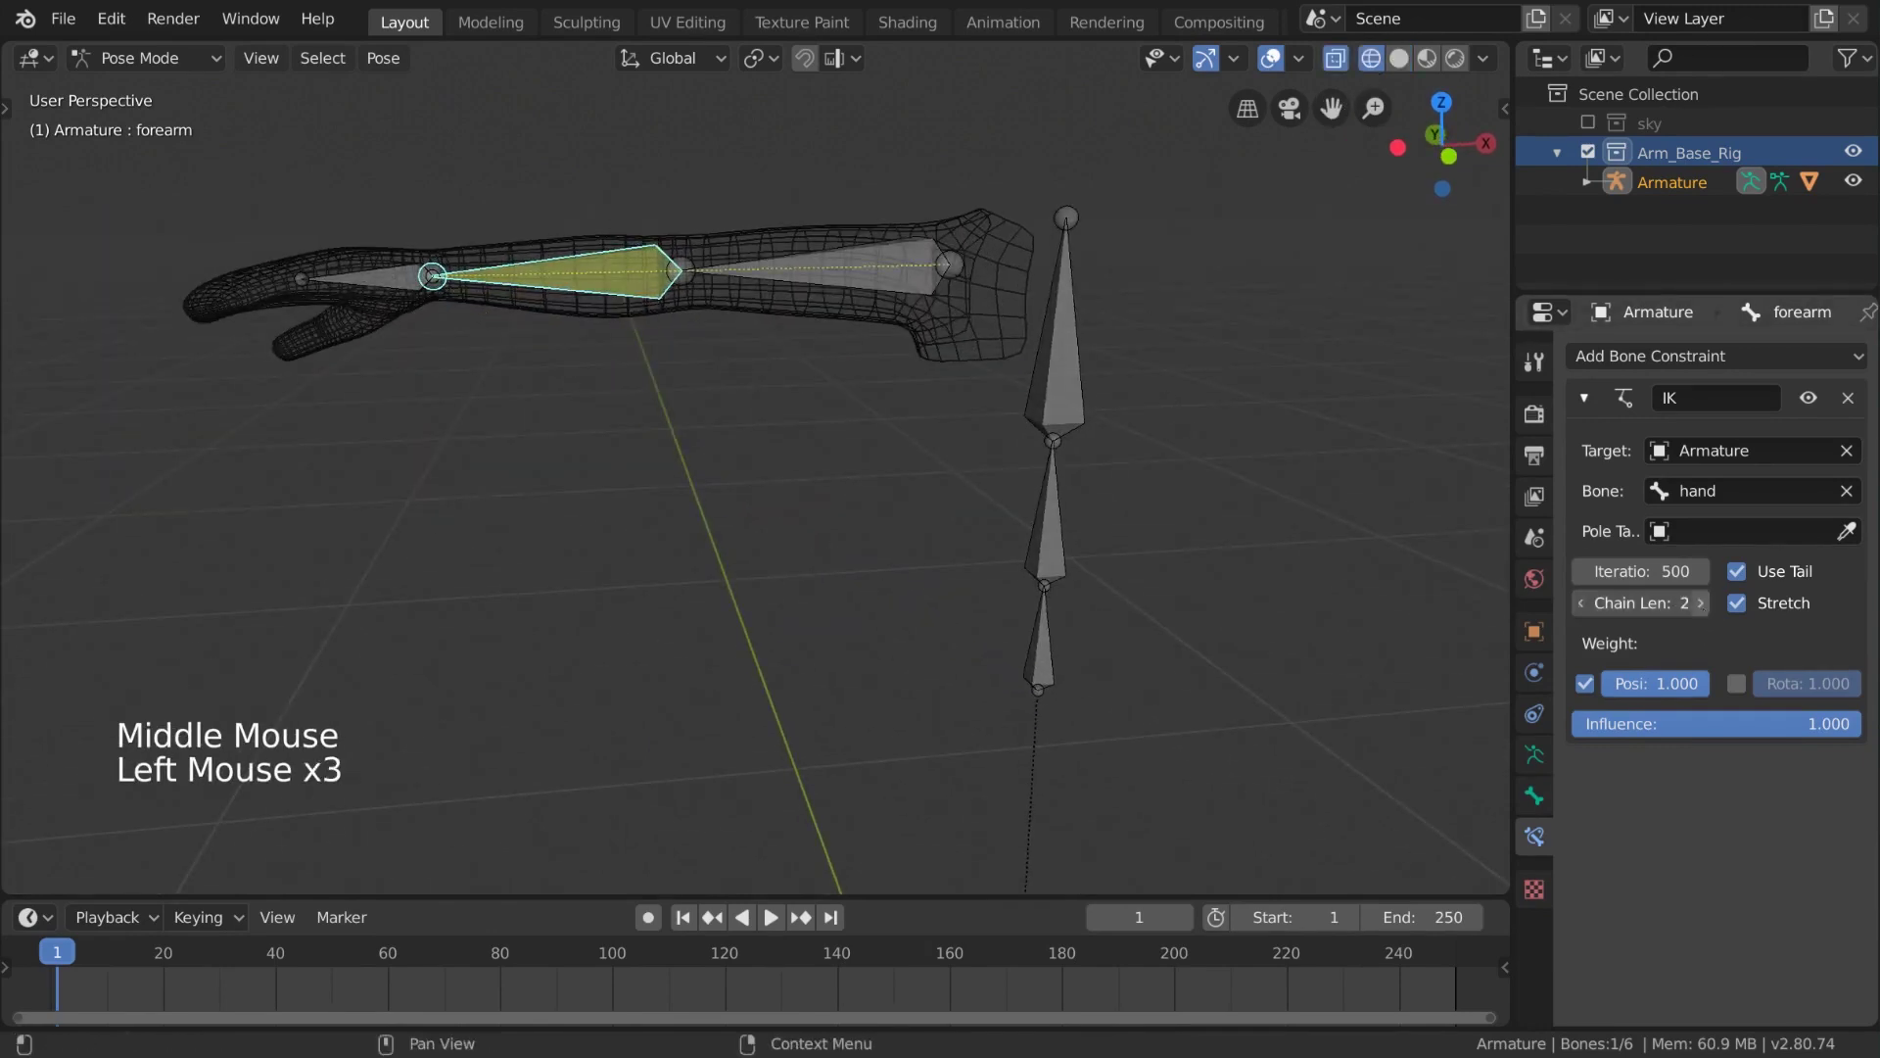
click(1708, 616)
click(1589, 615)
click(1708, 615)
click(1593, 609)
double_click(1593, 609)
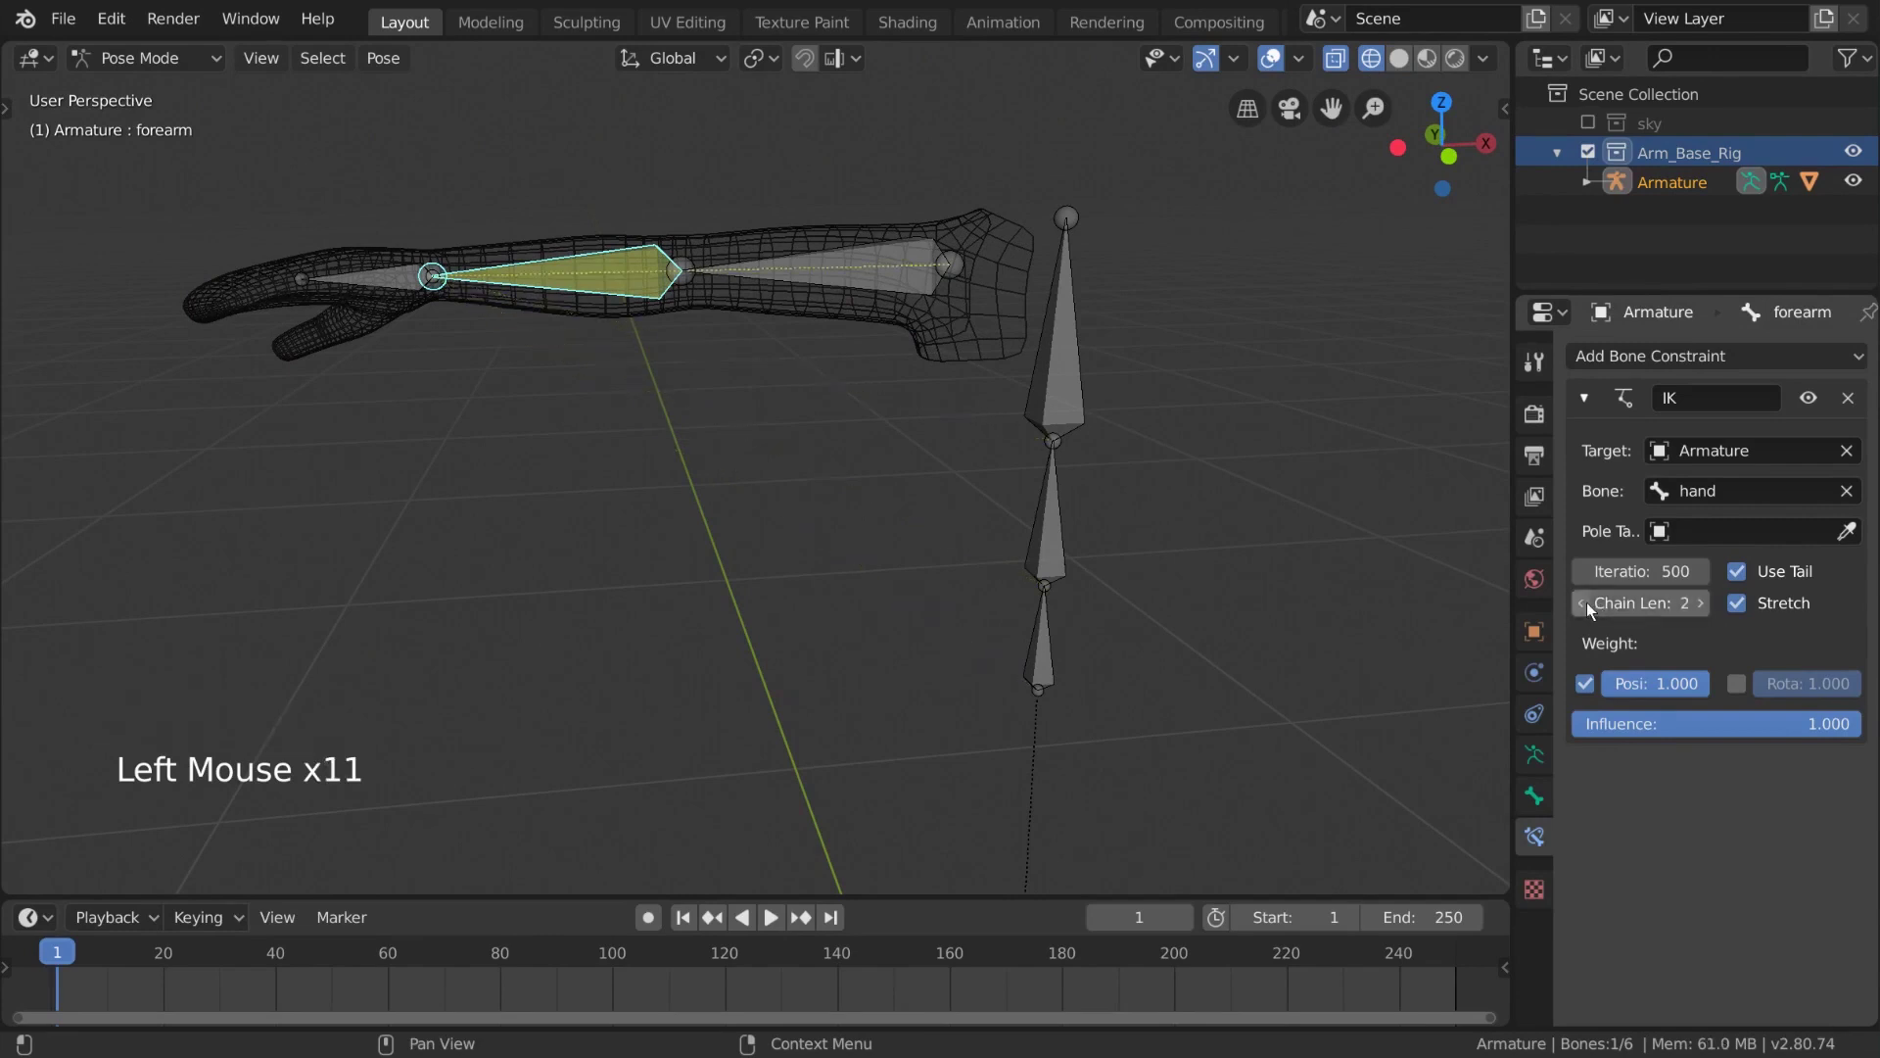
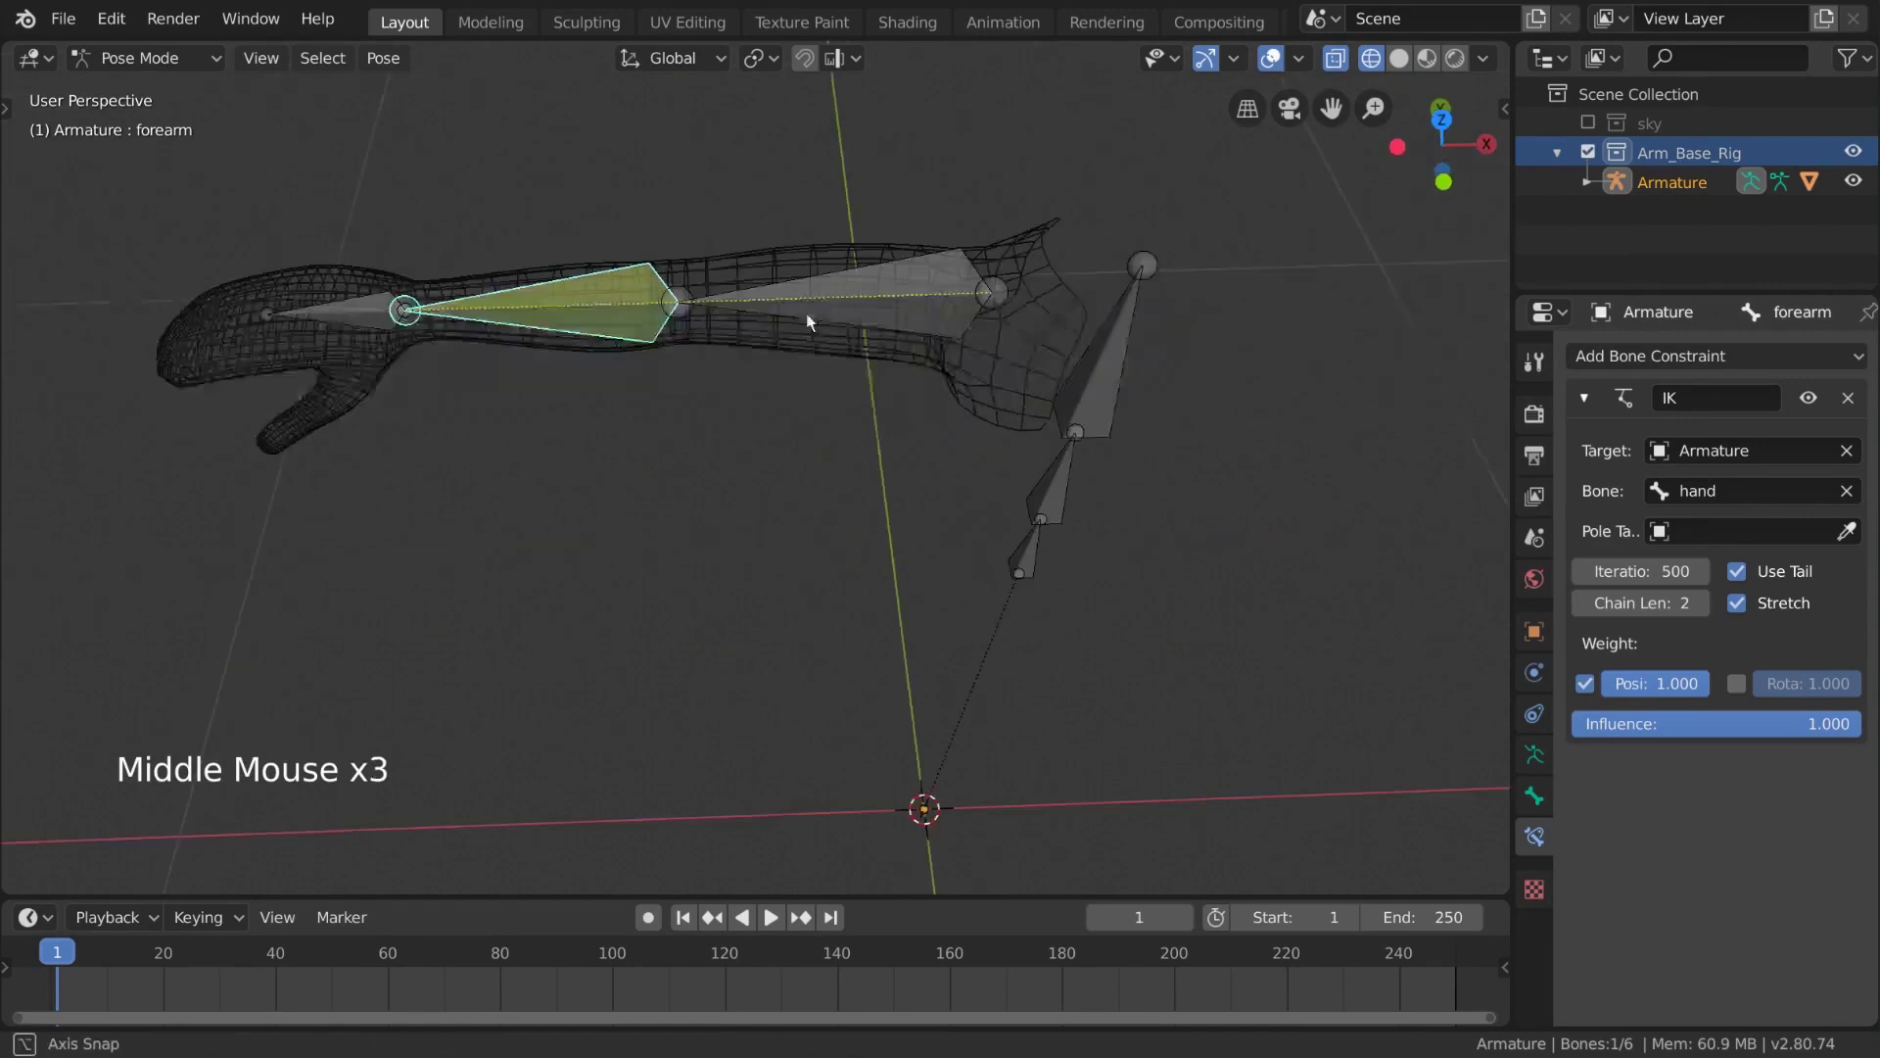
middle_click(897, 360)
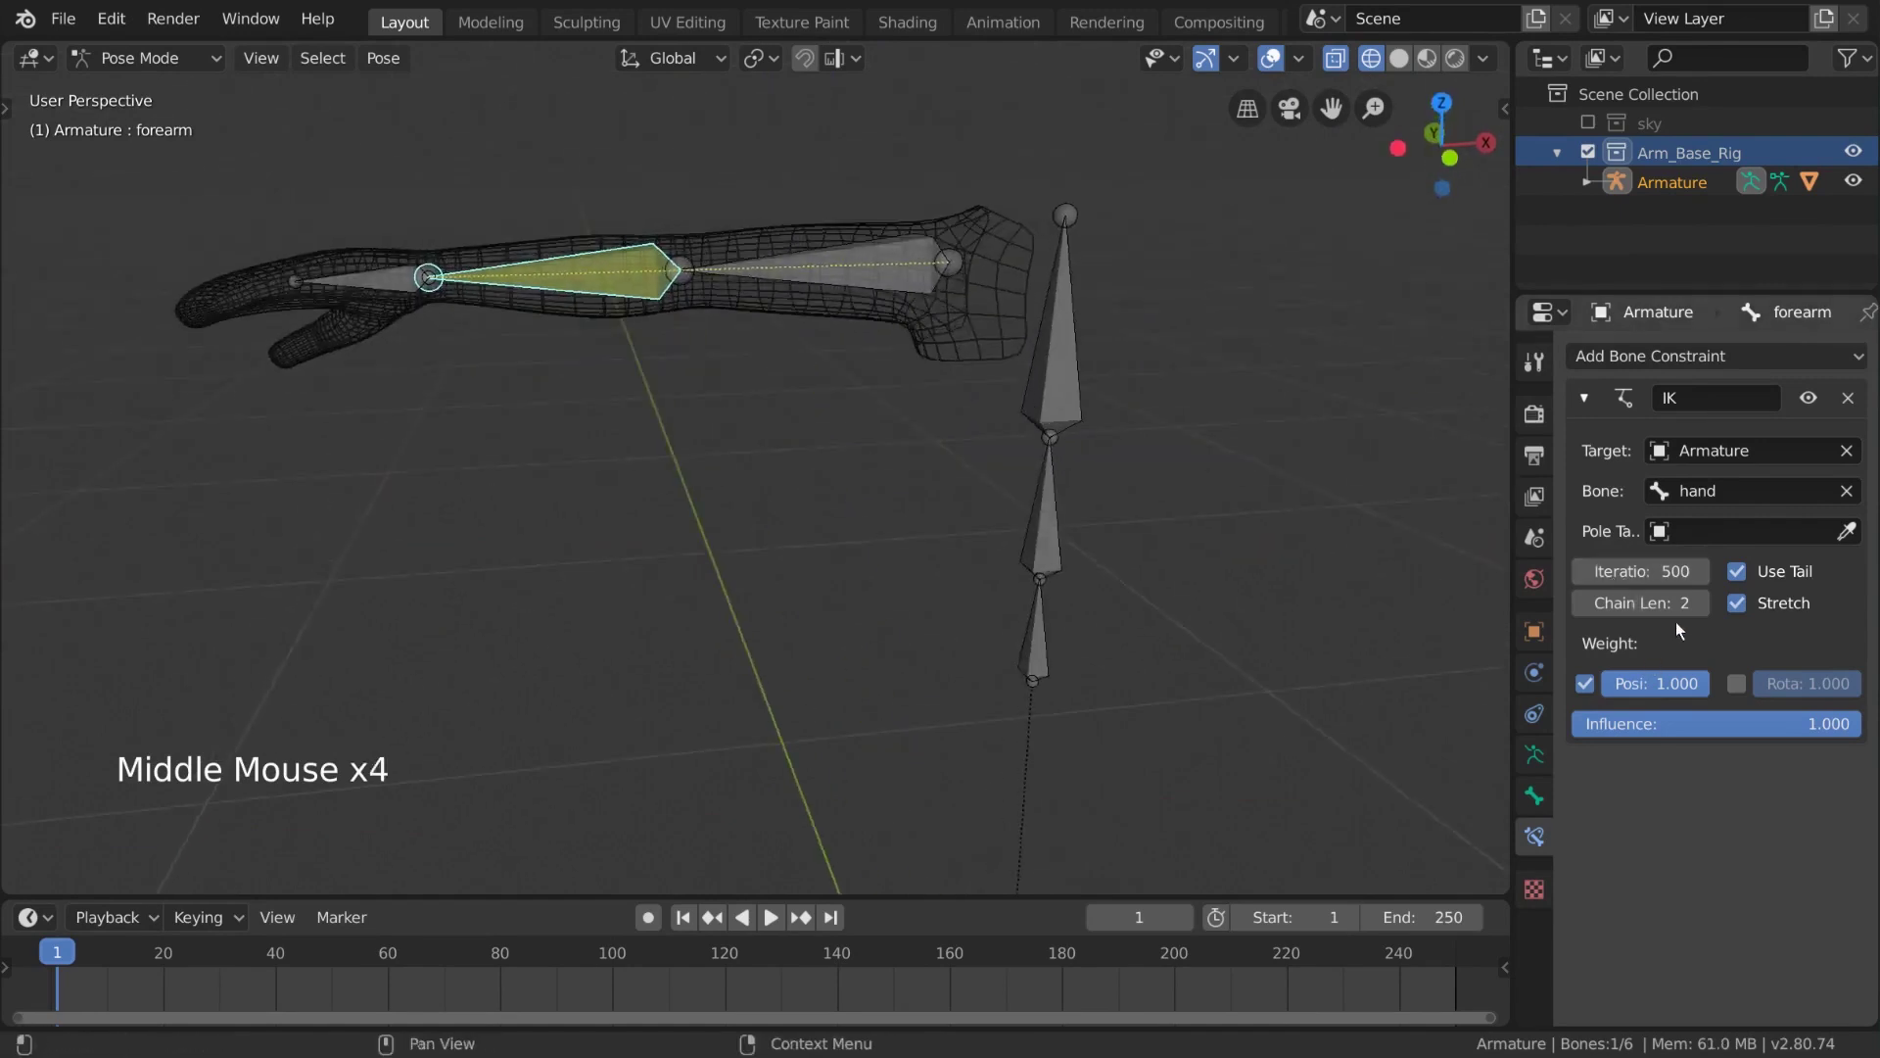
Move the hand bone to see the arm bend through the IK chain, then undo the test move
click(392, 276)
middle_click(506, 336)
scroll(down, 3)
key(g)
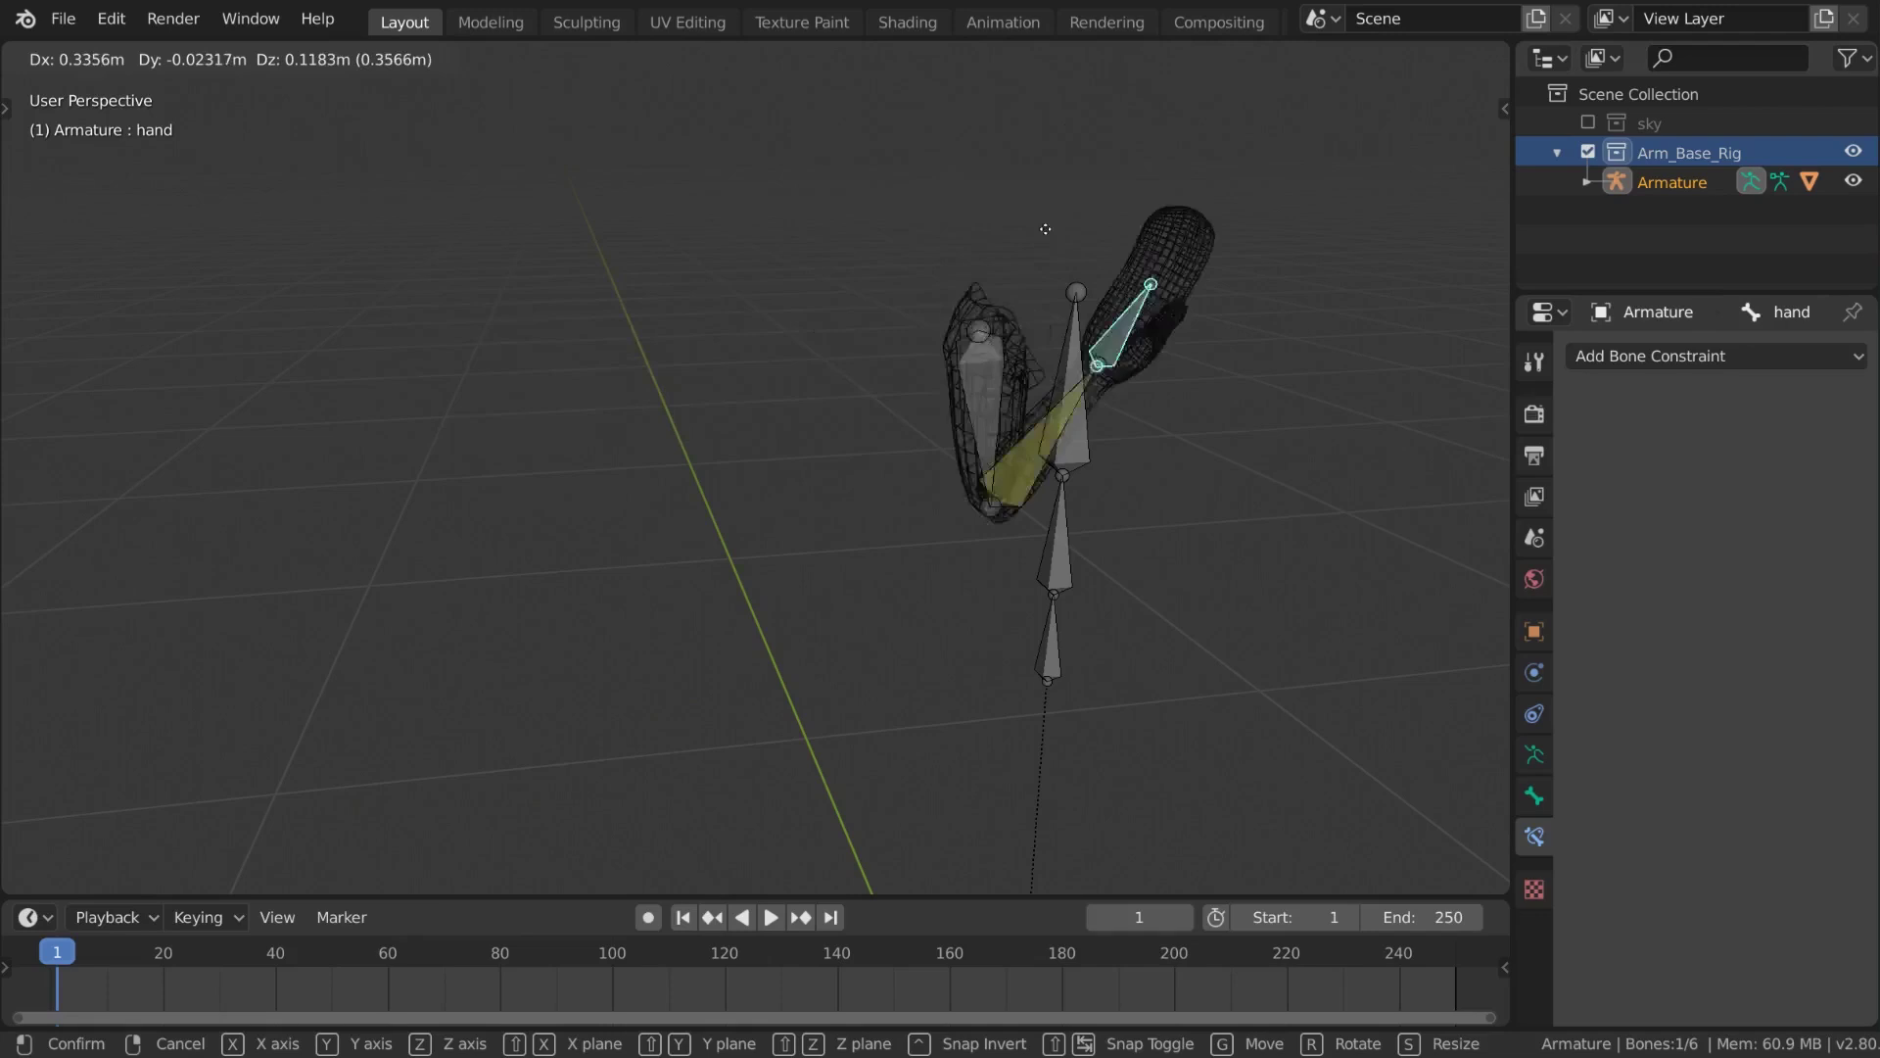
middle_click(784, 417)
key(ctrl+z)
middle_click(813, 447)
middle_click(896, 484)
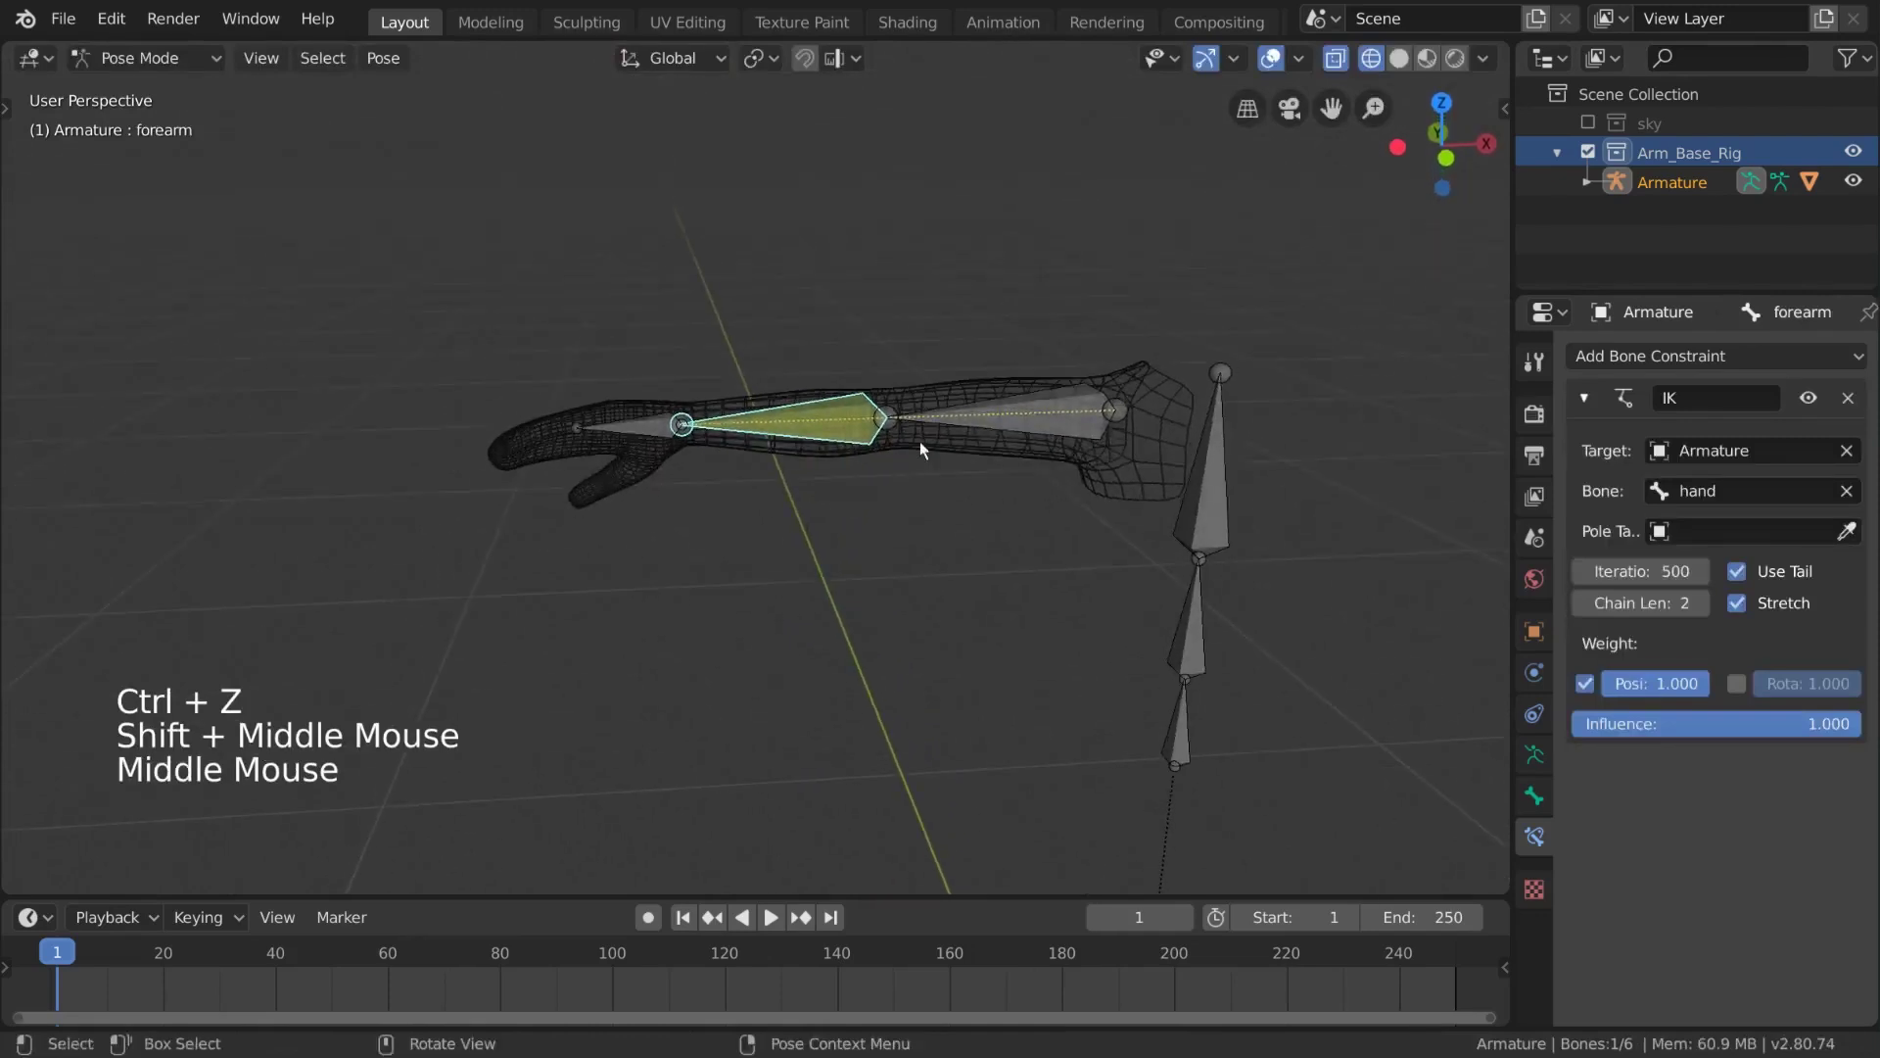
Reselect the hand bone and drag it around again to check the two-bone IK bend
click(651, 426)
middle_click(783, 489)
middle_click(765, 454)
key(g)
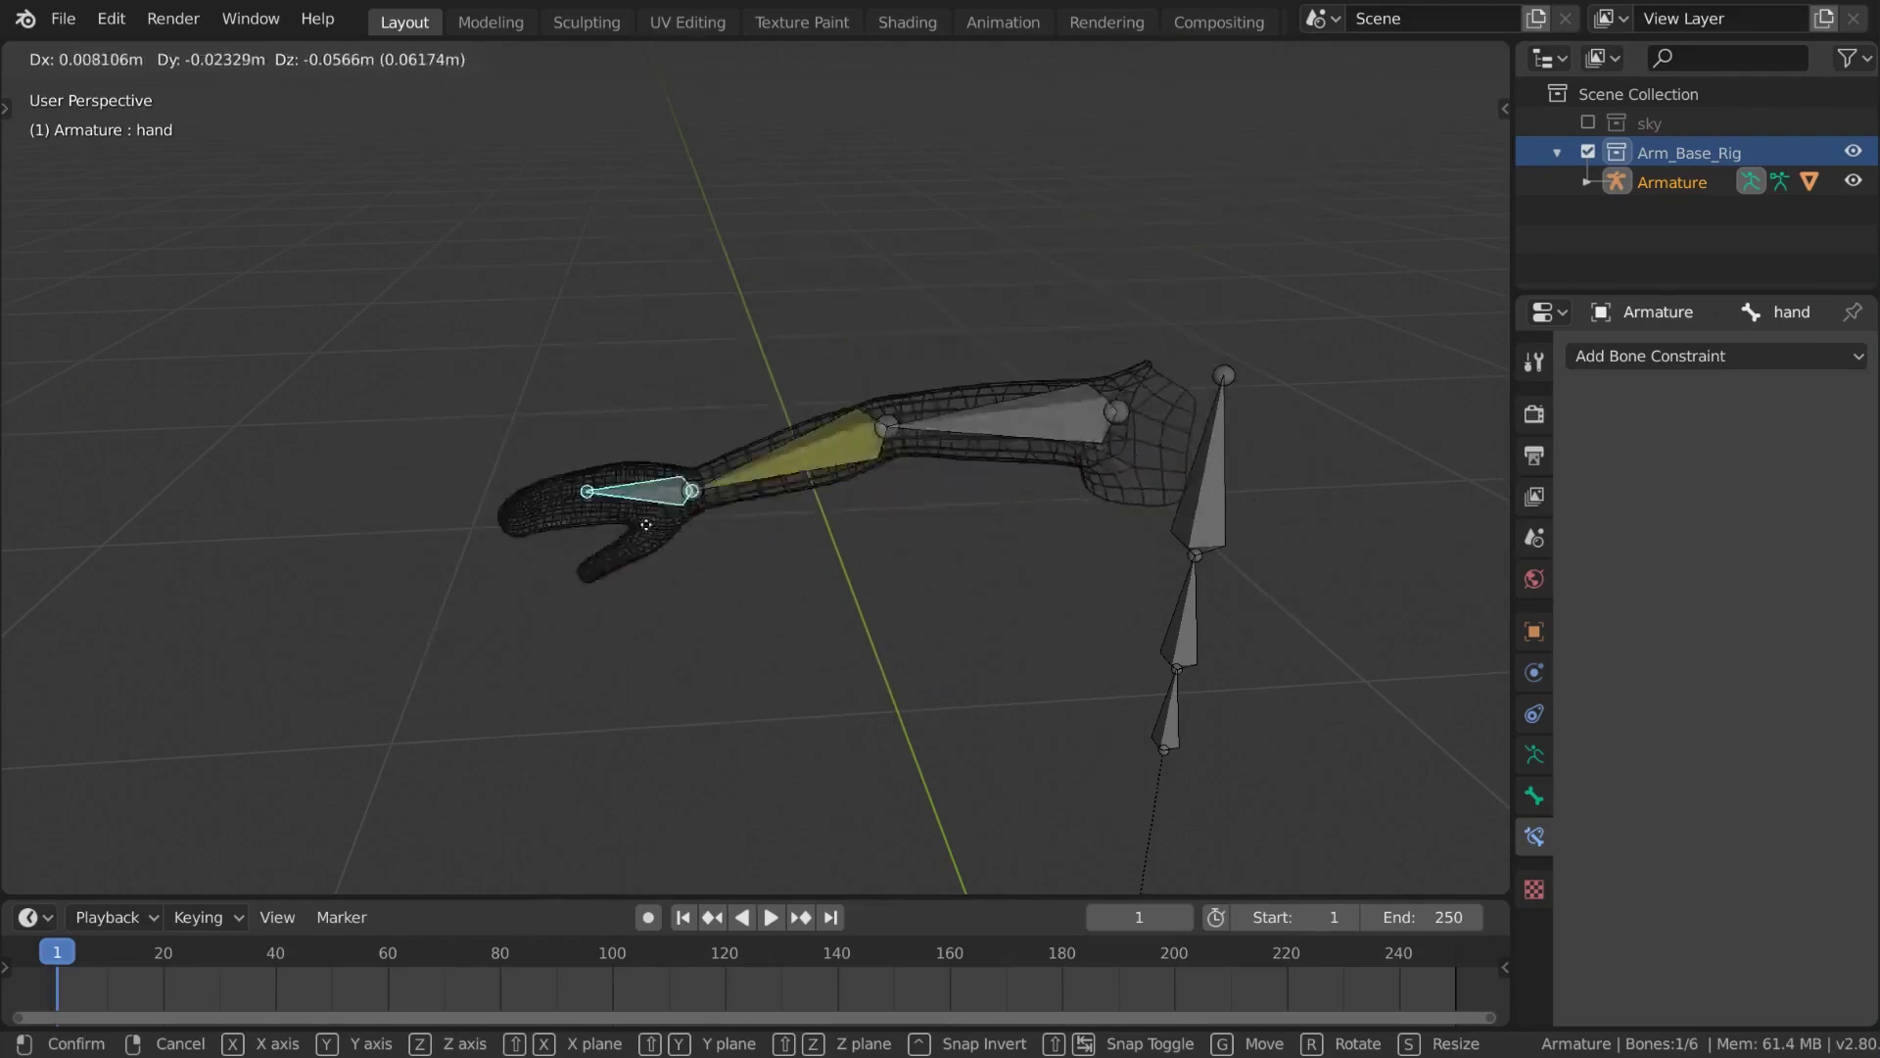
middle_click(835, 471)
scroll(down, 3)
middle_click(754, 604)
key(g)
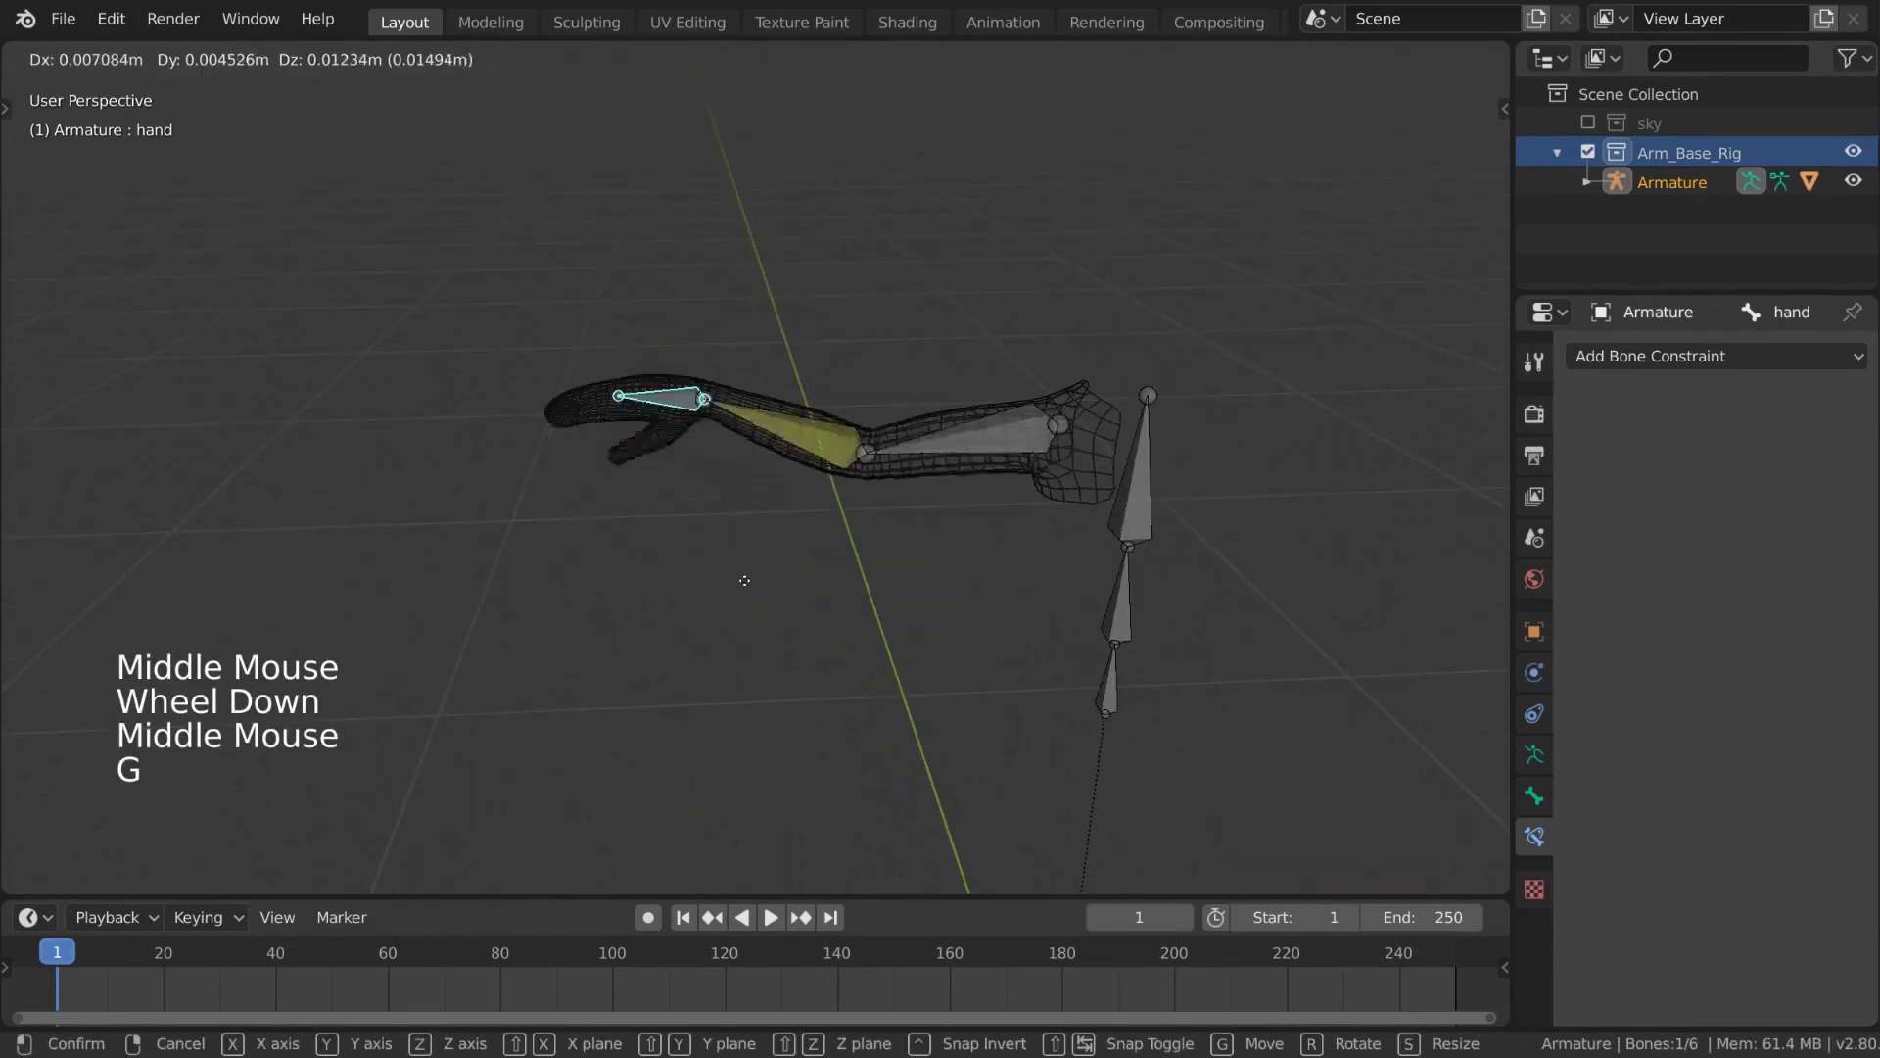
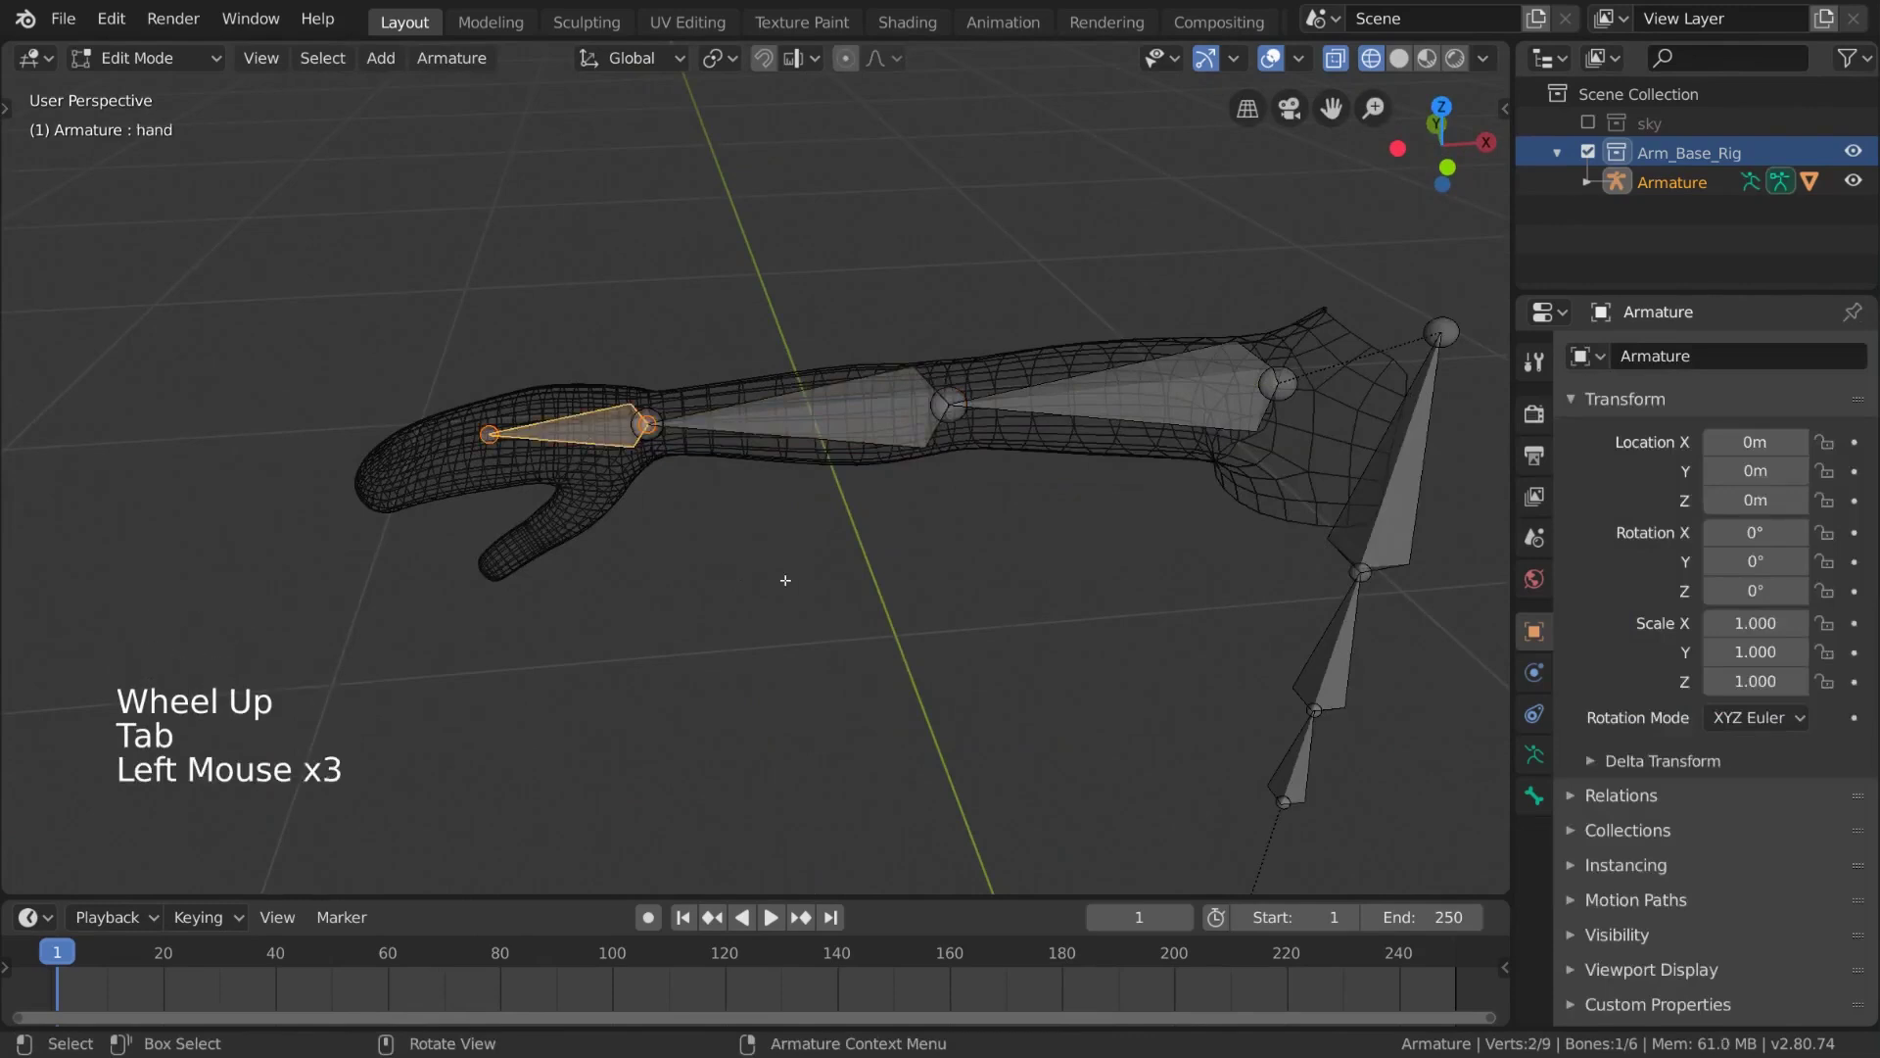
Clear the hand bone's parent, return to Pose Mode and move the hand to test the IK
key(alt+p)
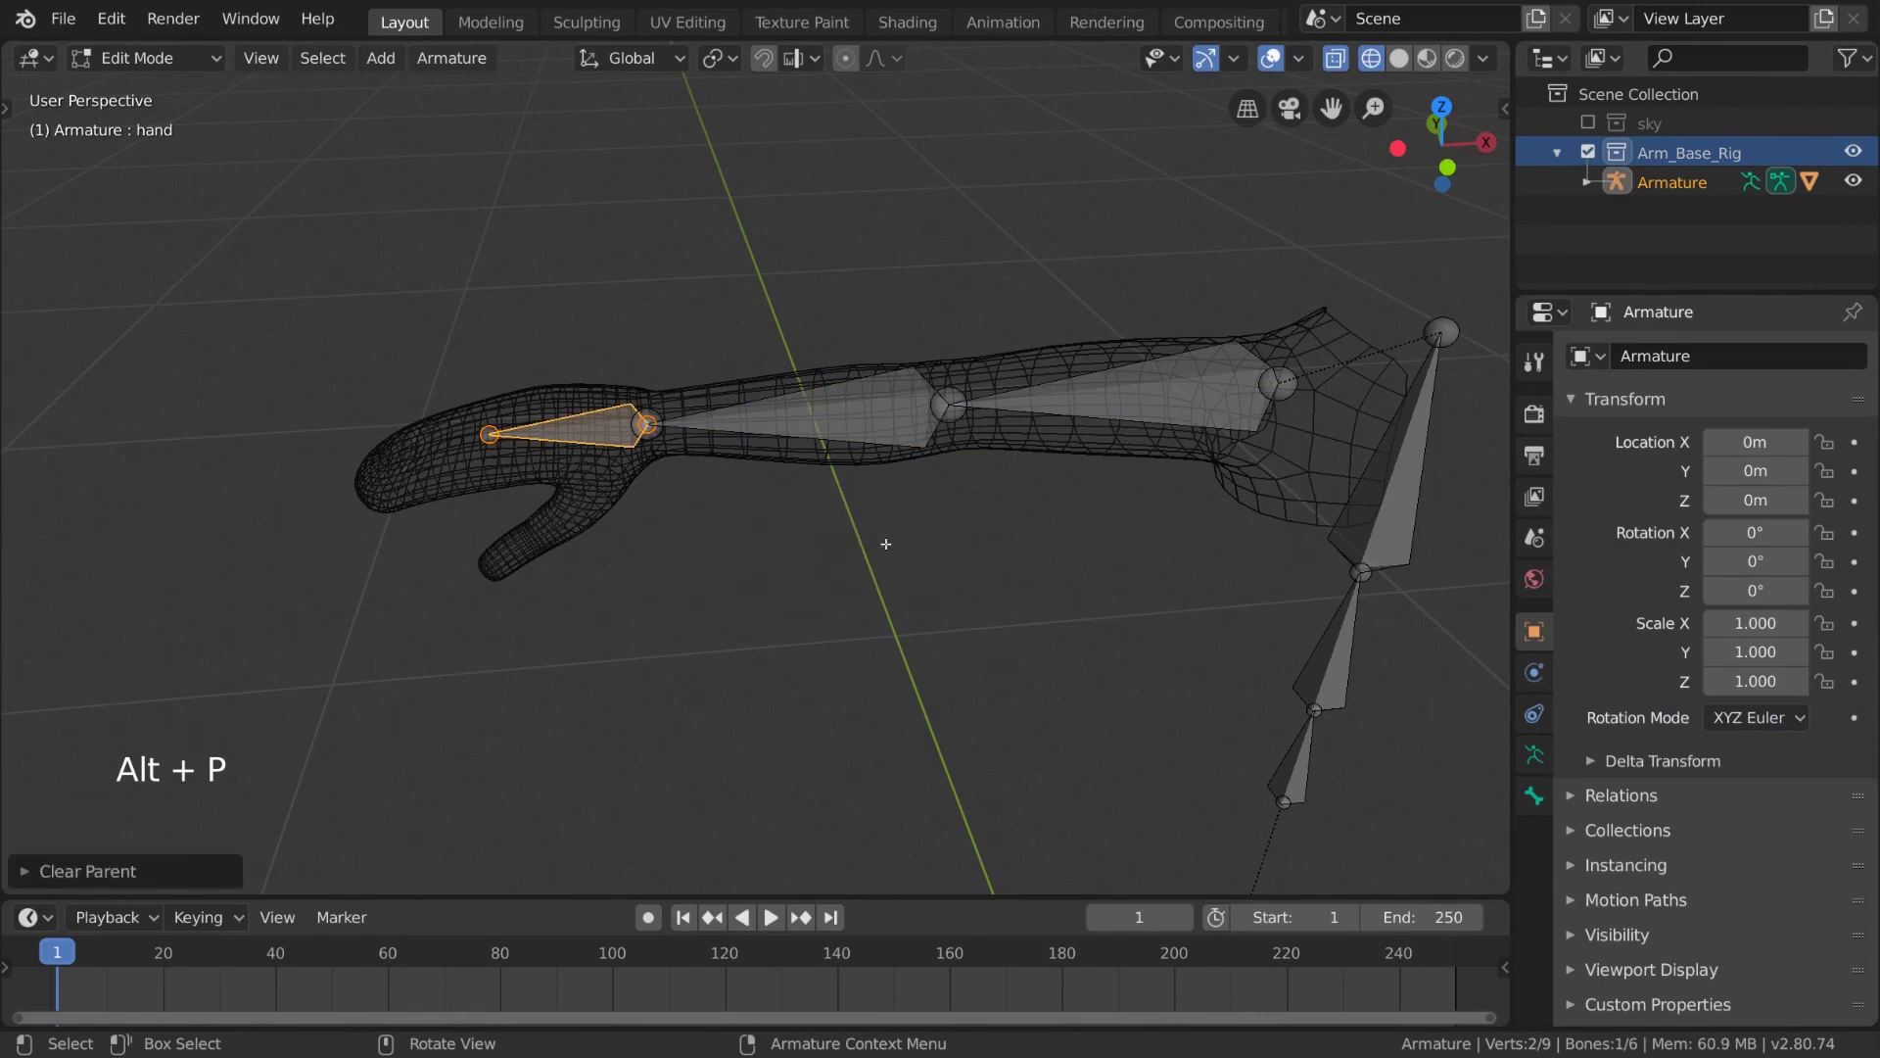
key(Tab)
middle_click(675, 473)
key(g)
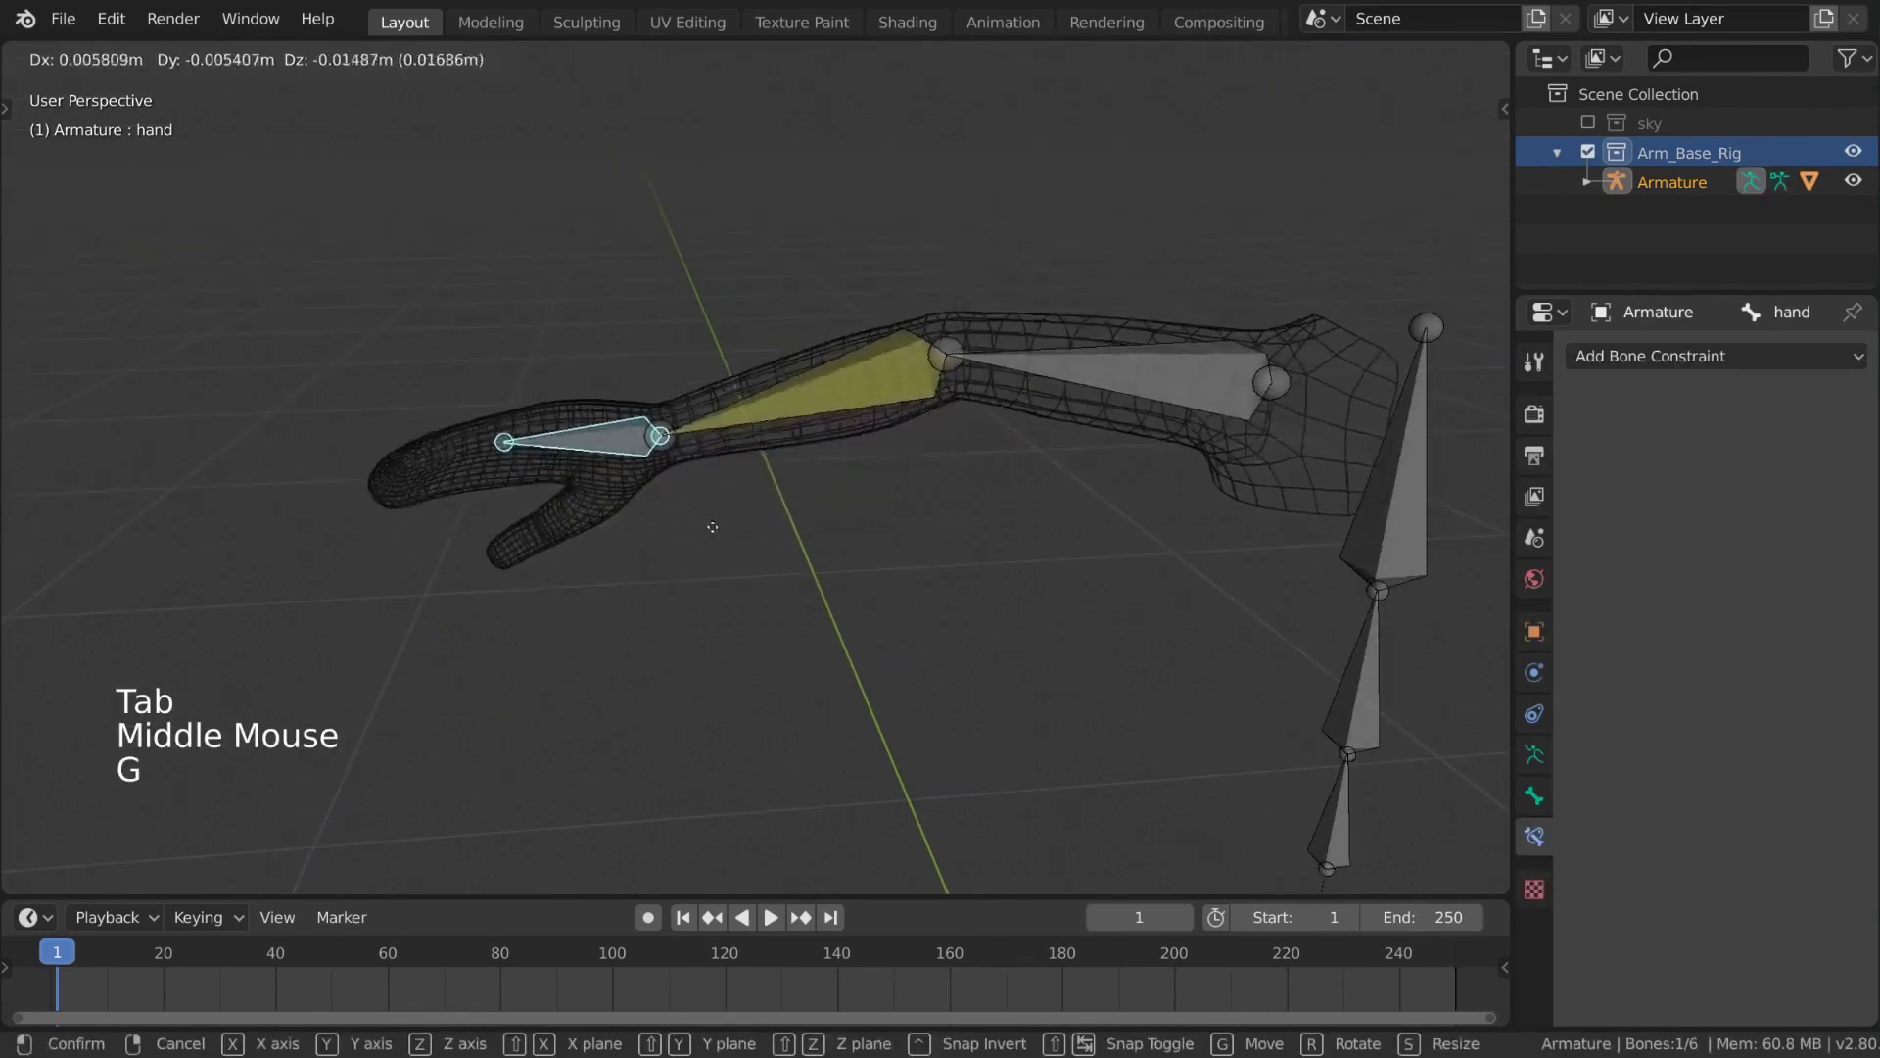
scroll(down, 3)
middle_click(973, 529)
Switch the arm back to solid shading and keep moving the hand bone to test the bend
key(z)
middle_click(1113, 489)
scroll(down, 3)
middle_click(959, 634)
key(g)
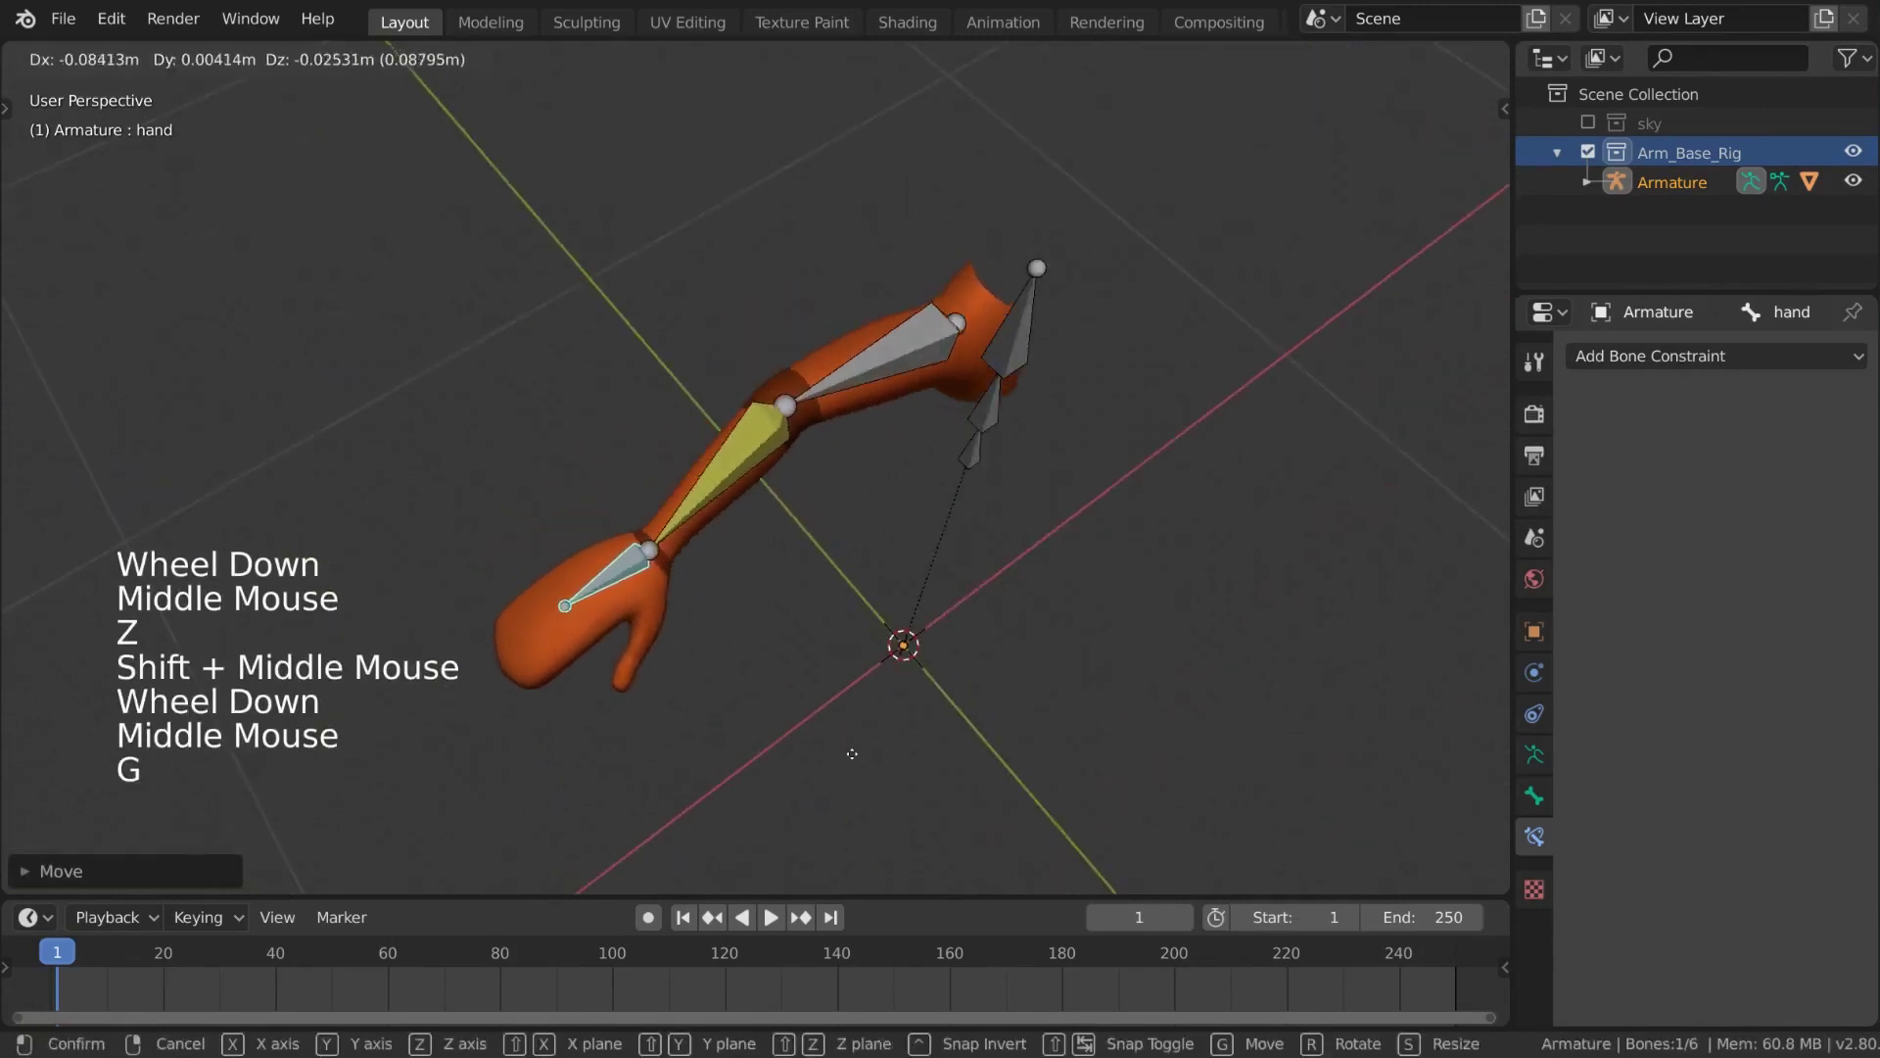
middle_click(929, 658)
key(g)
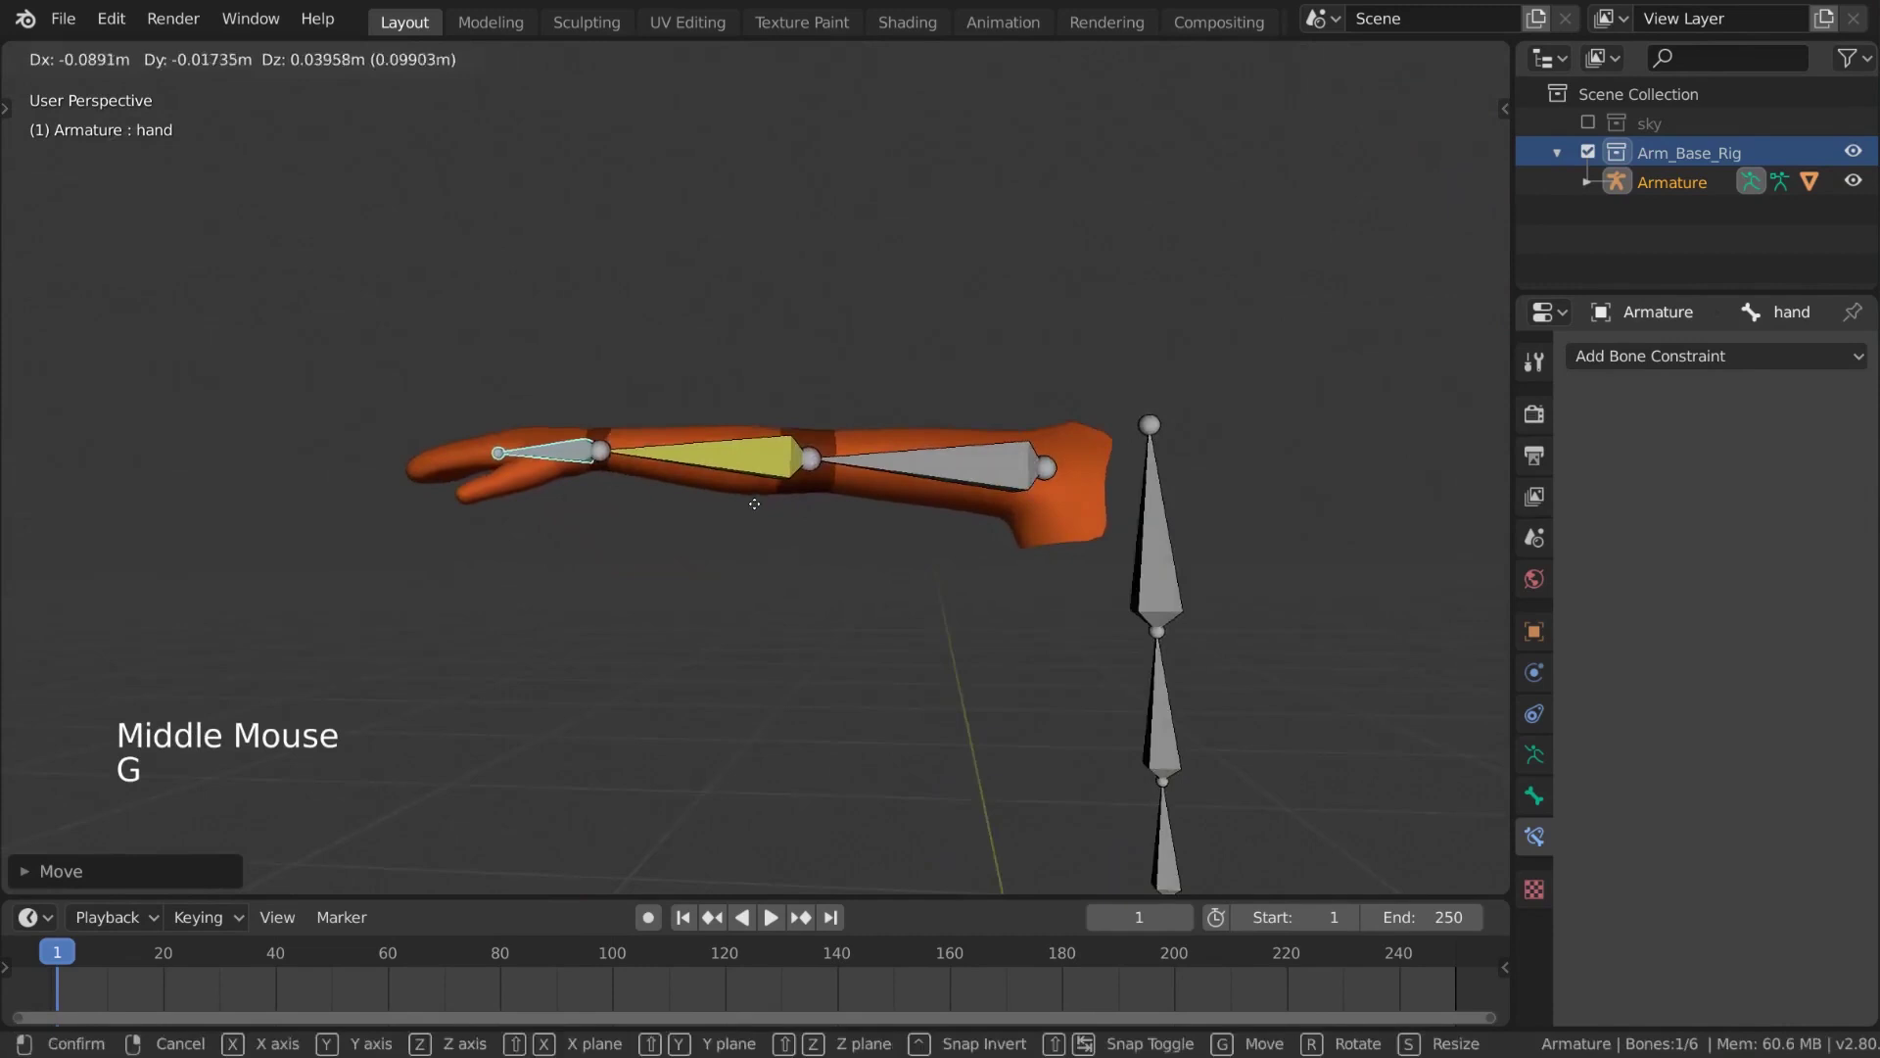
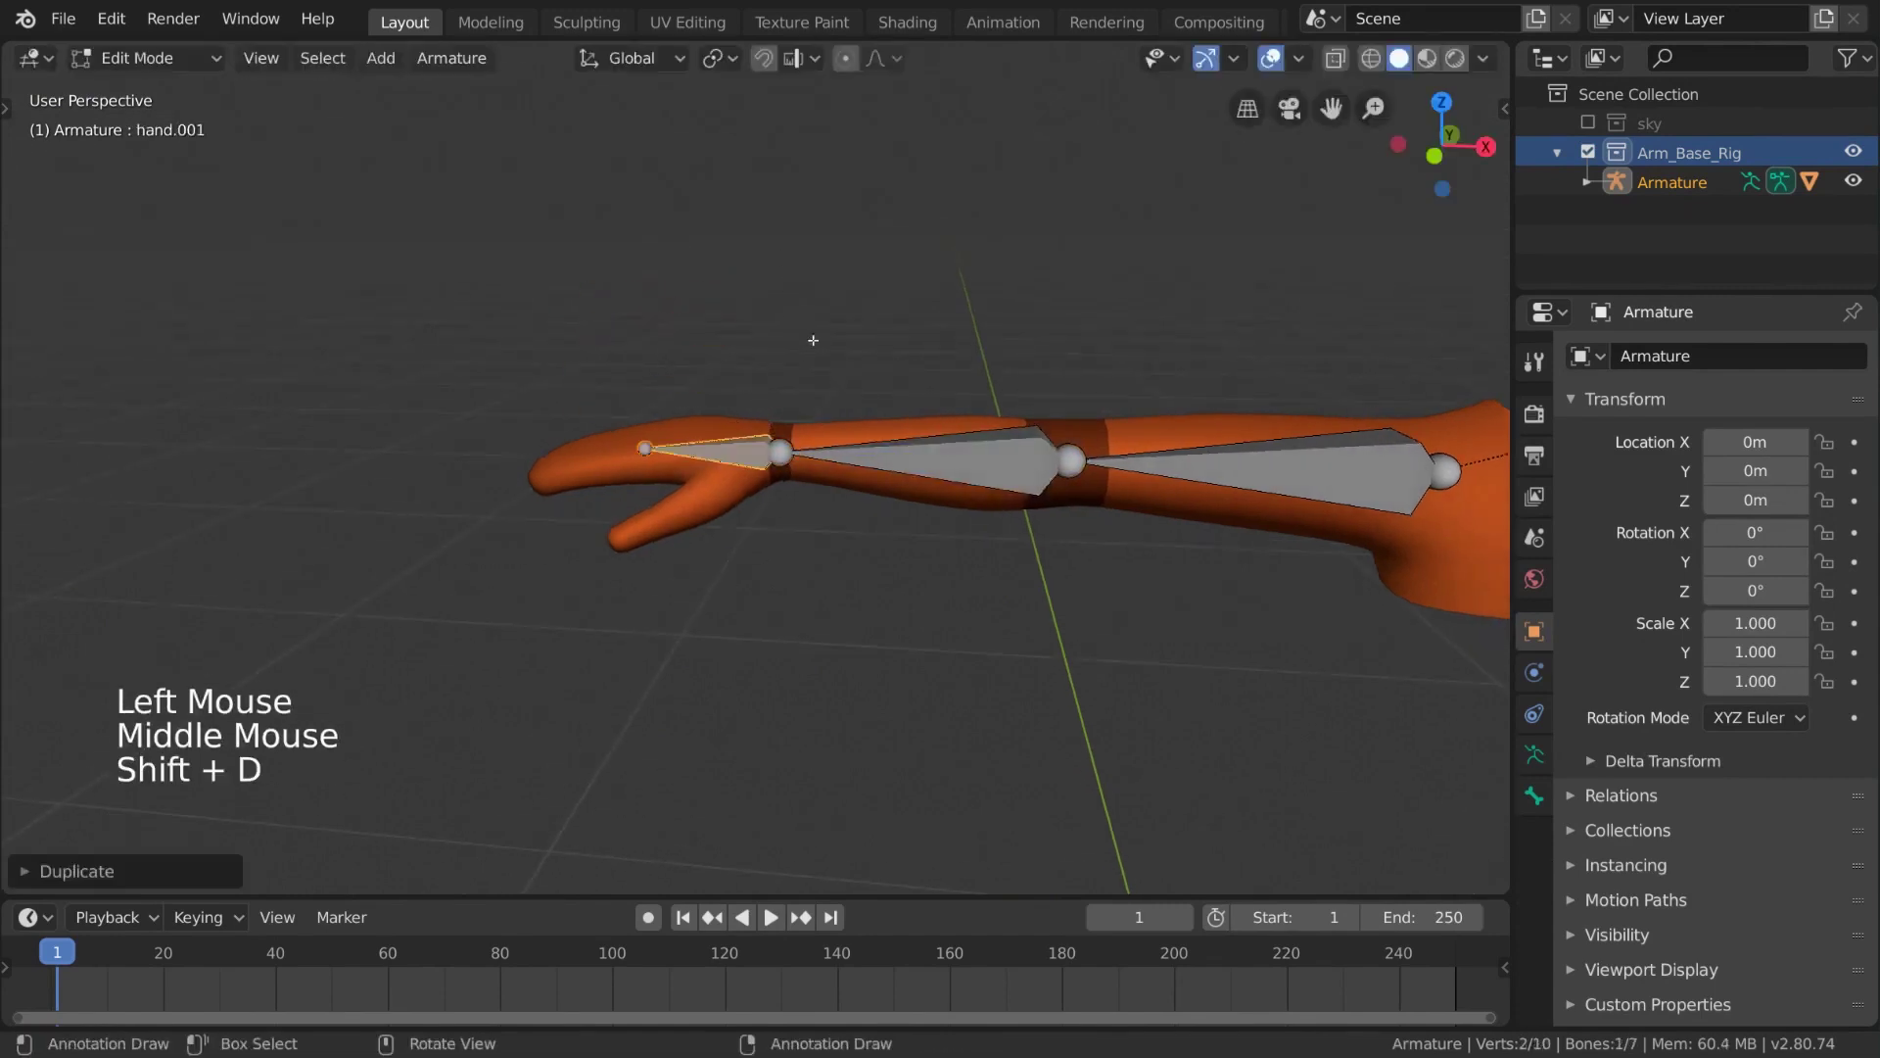
Clear the duplicated hand bone's parent and rename it from hand.001 to hand_IK
key(alt+p)
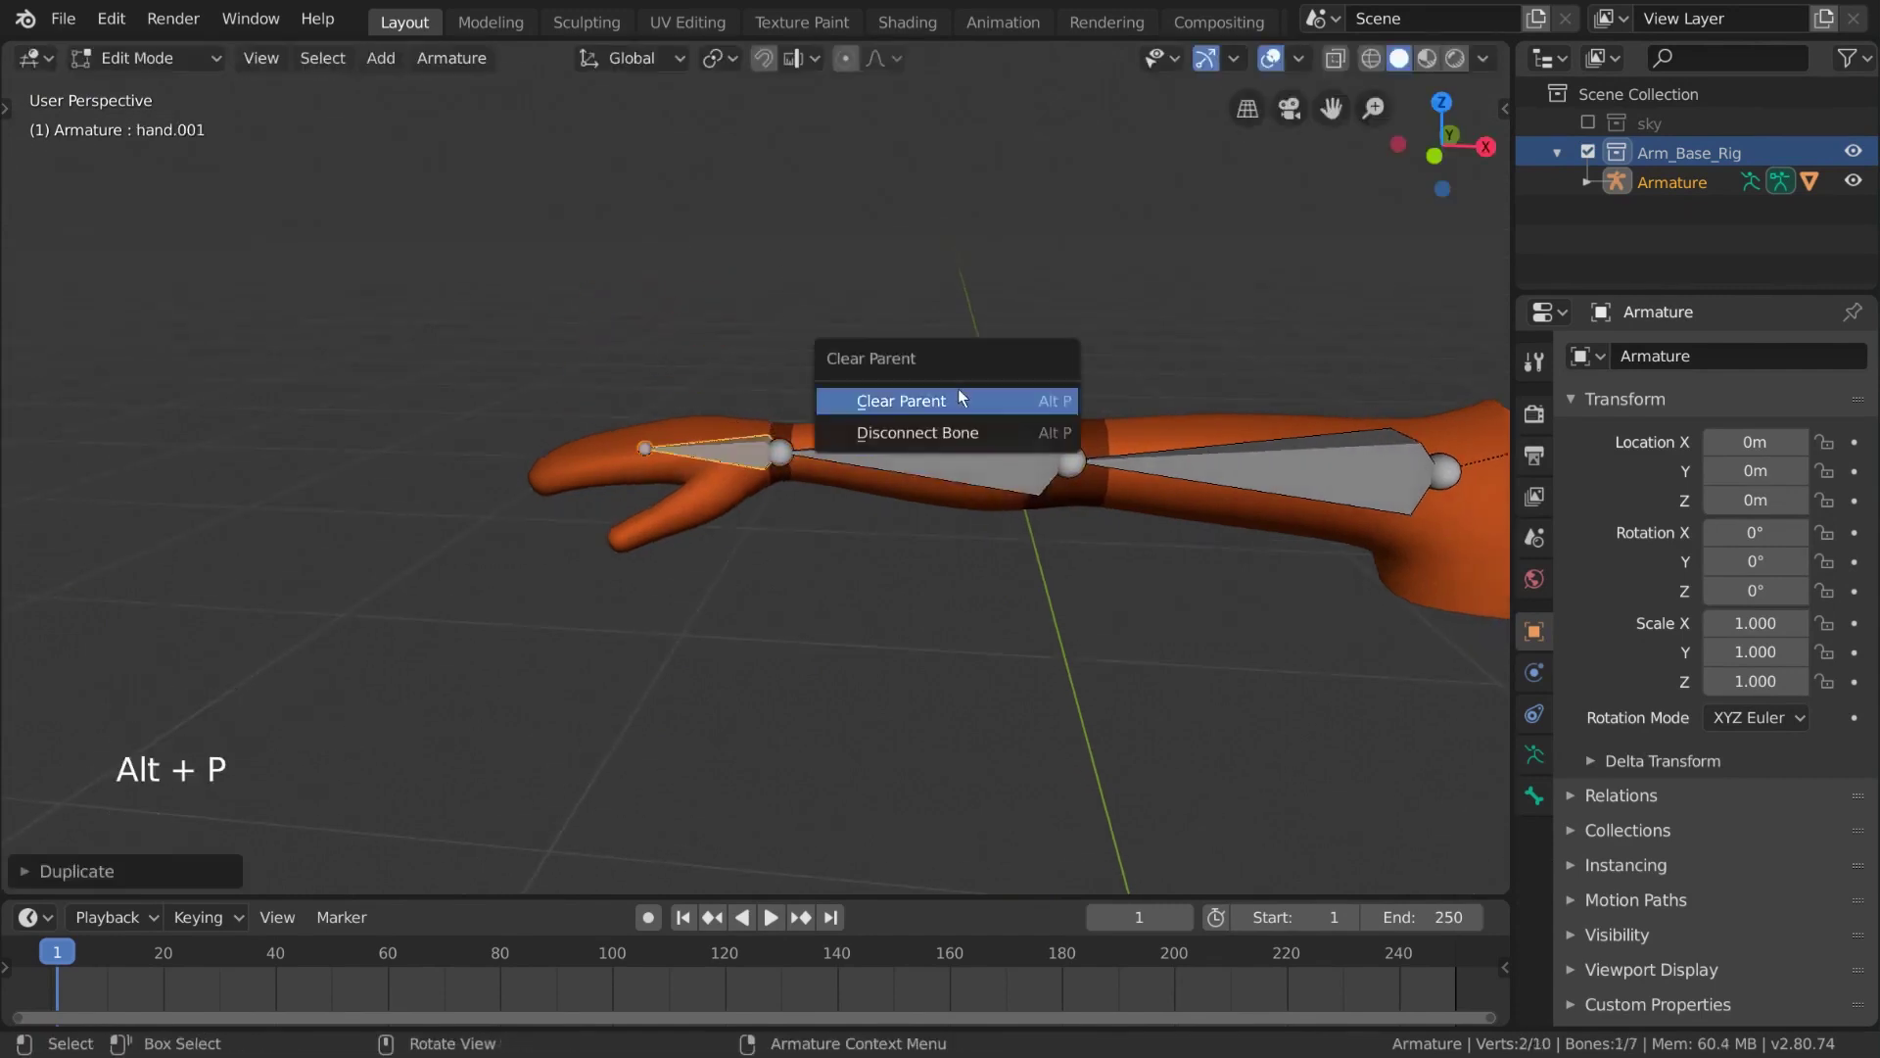
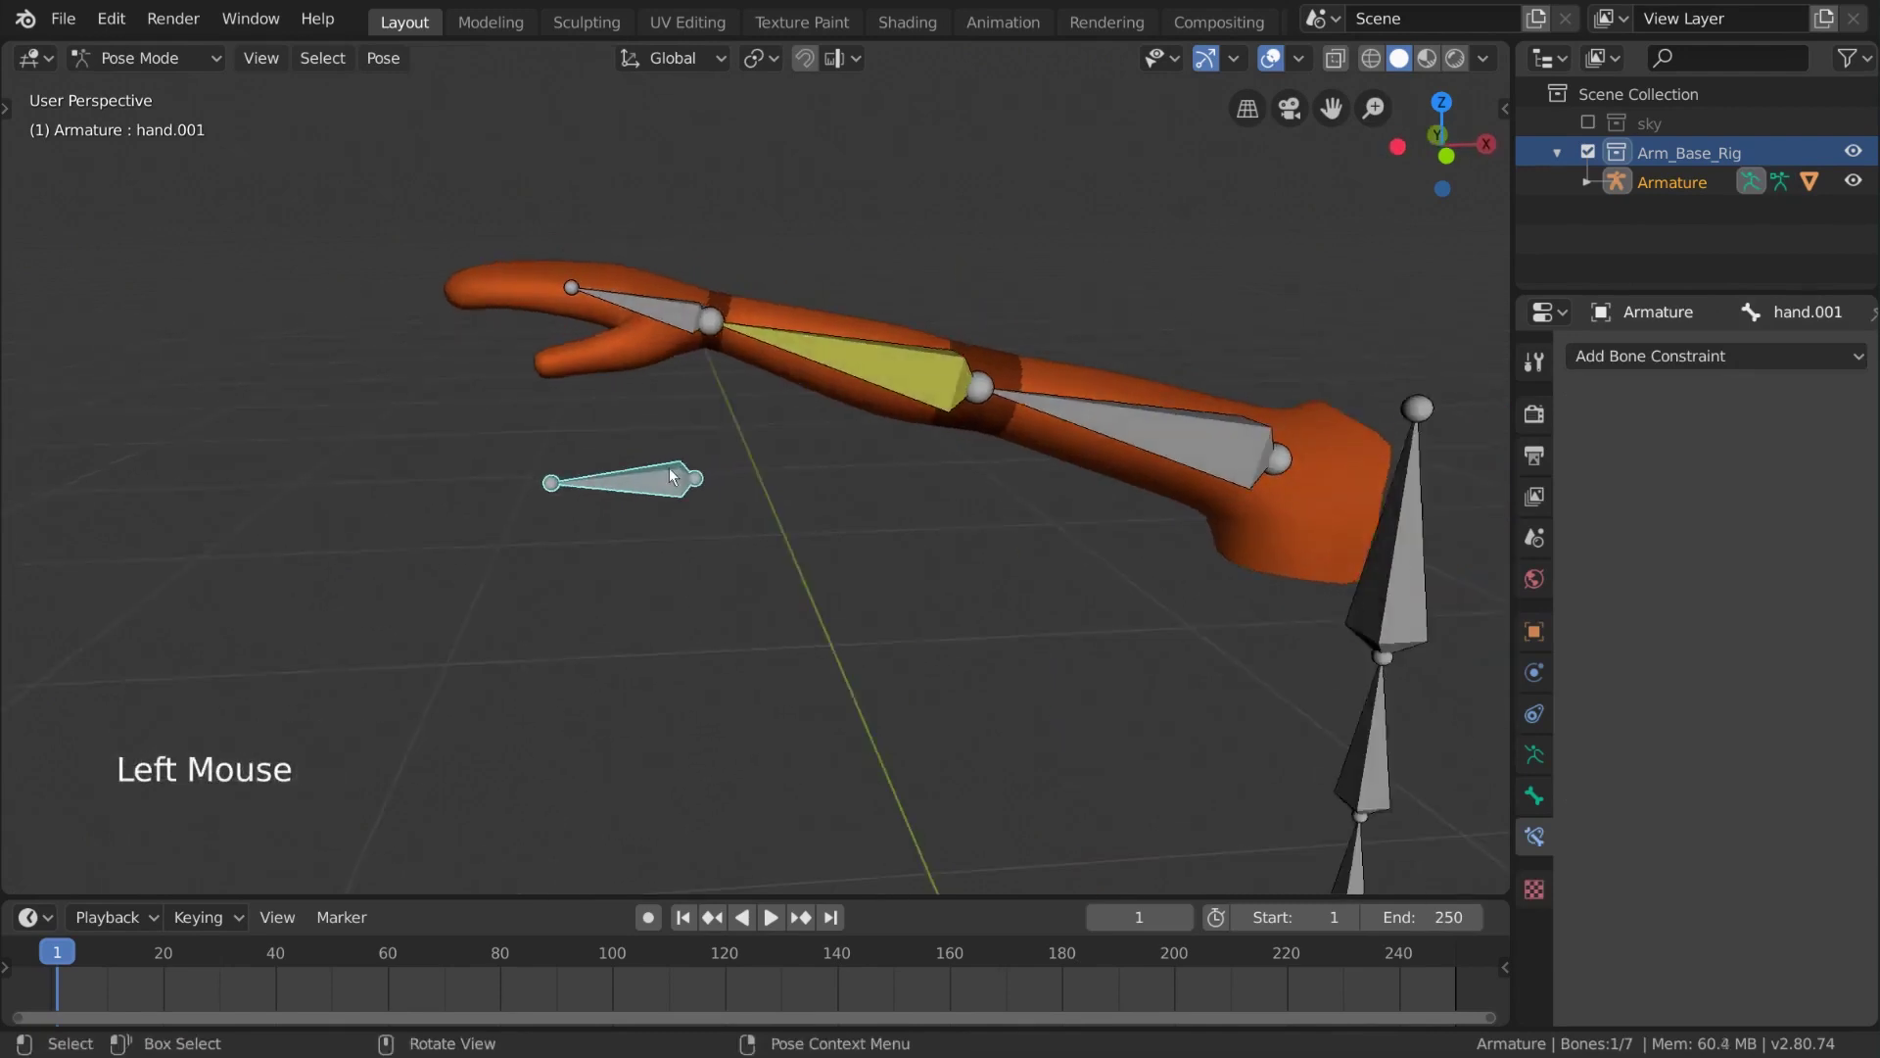
click(662, 481)
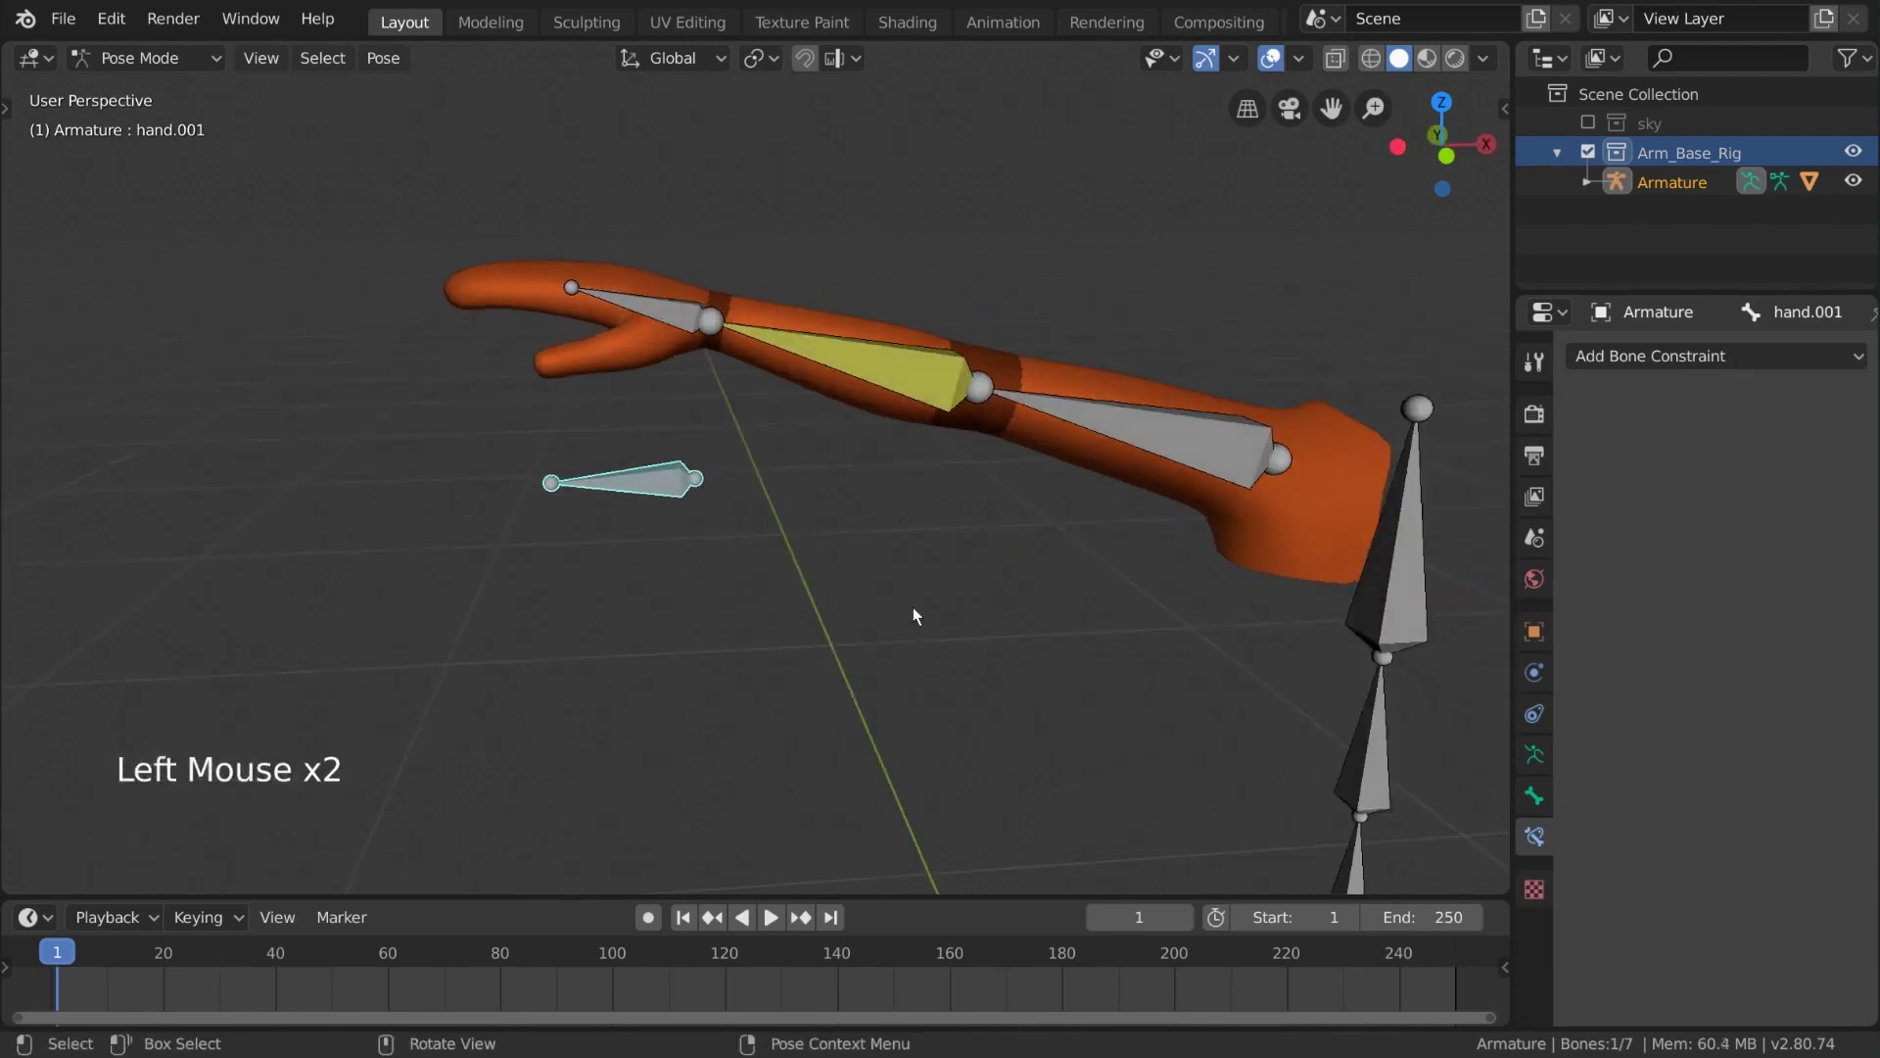
click(1543, 795)
click(1724, 359)
key(BackSpace)
key(BackSpace)
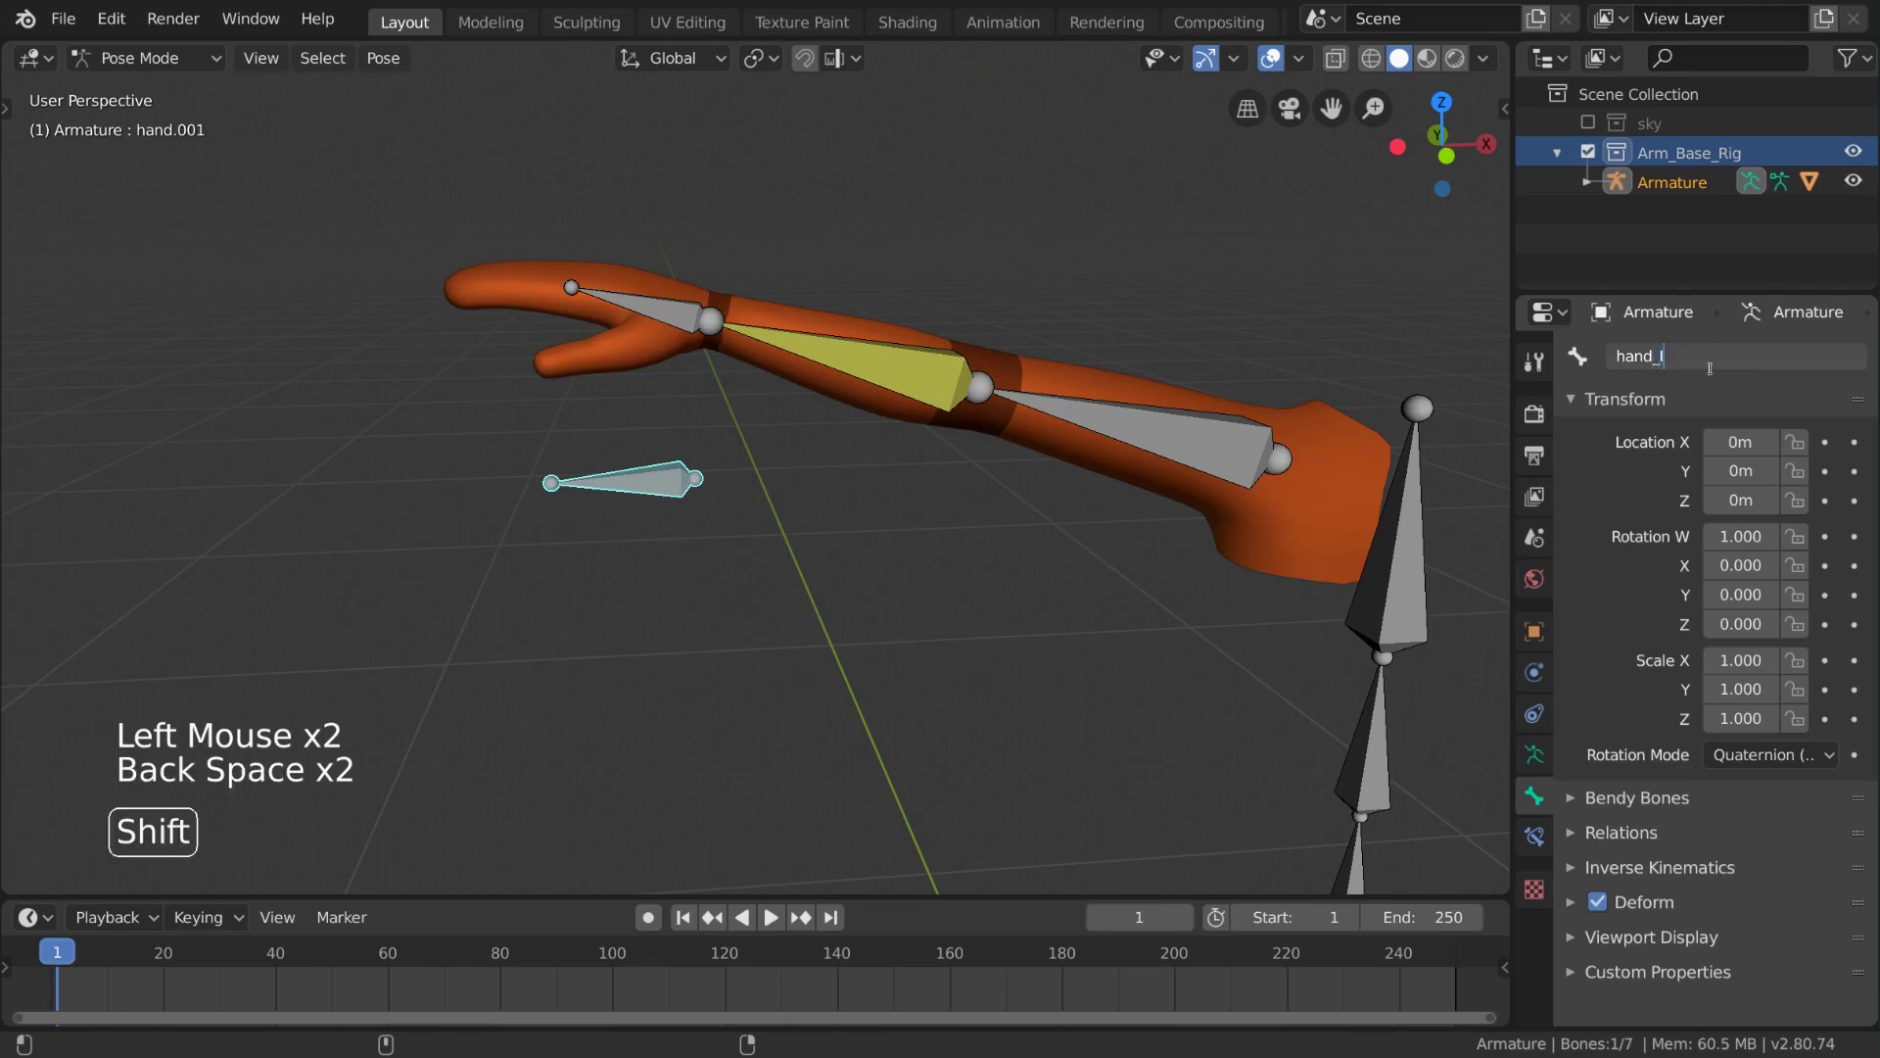
Set hand_IK as the target bone of the forearm's IK constraint
middle_click(664, 506)
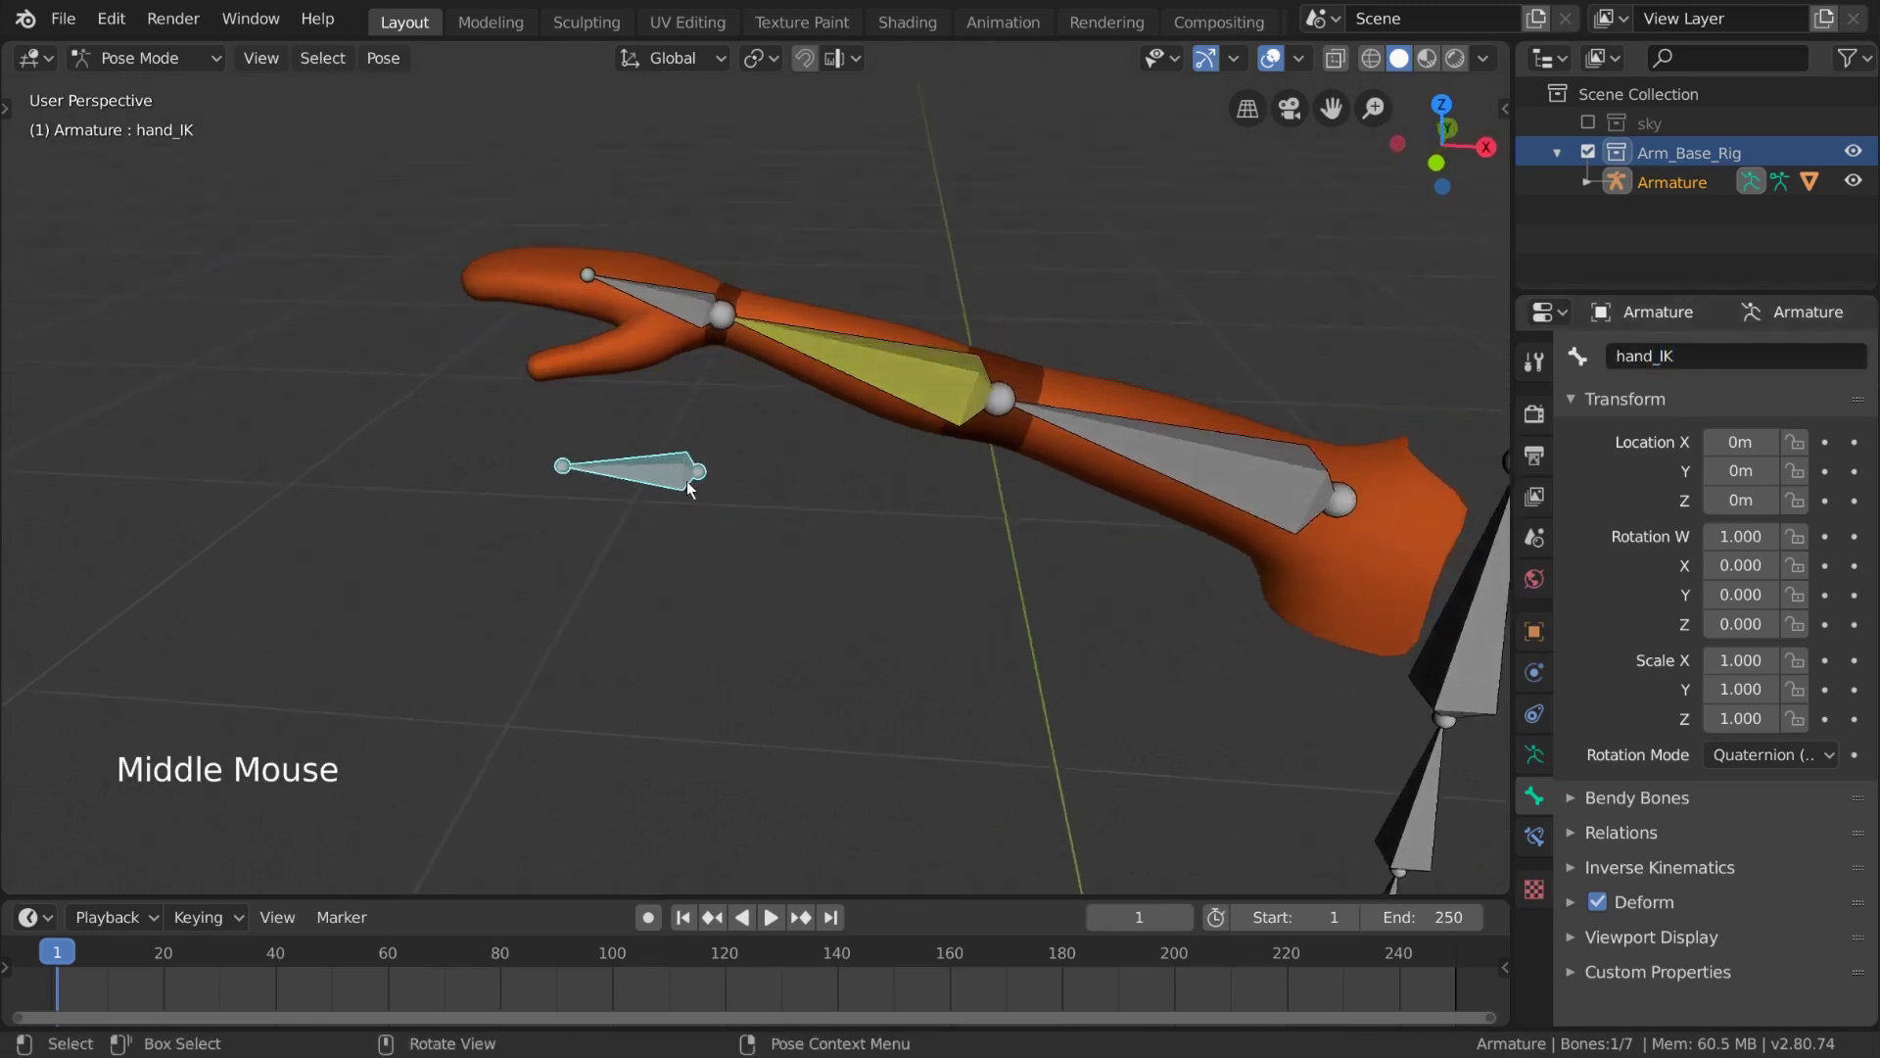
click(818, 350)
middle_click(924, 443)
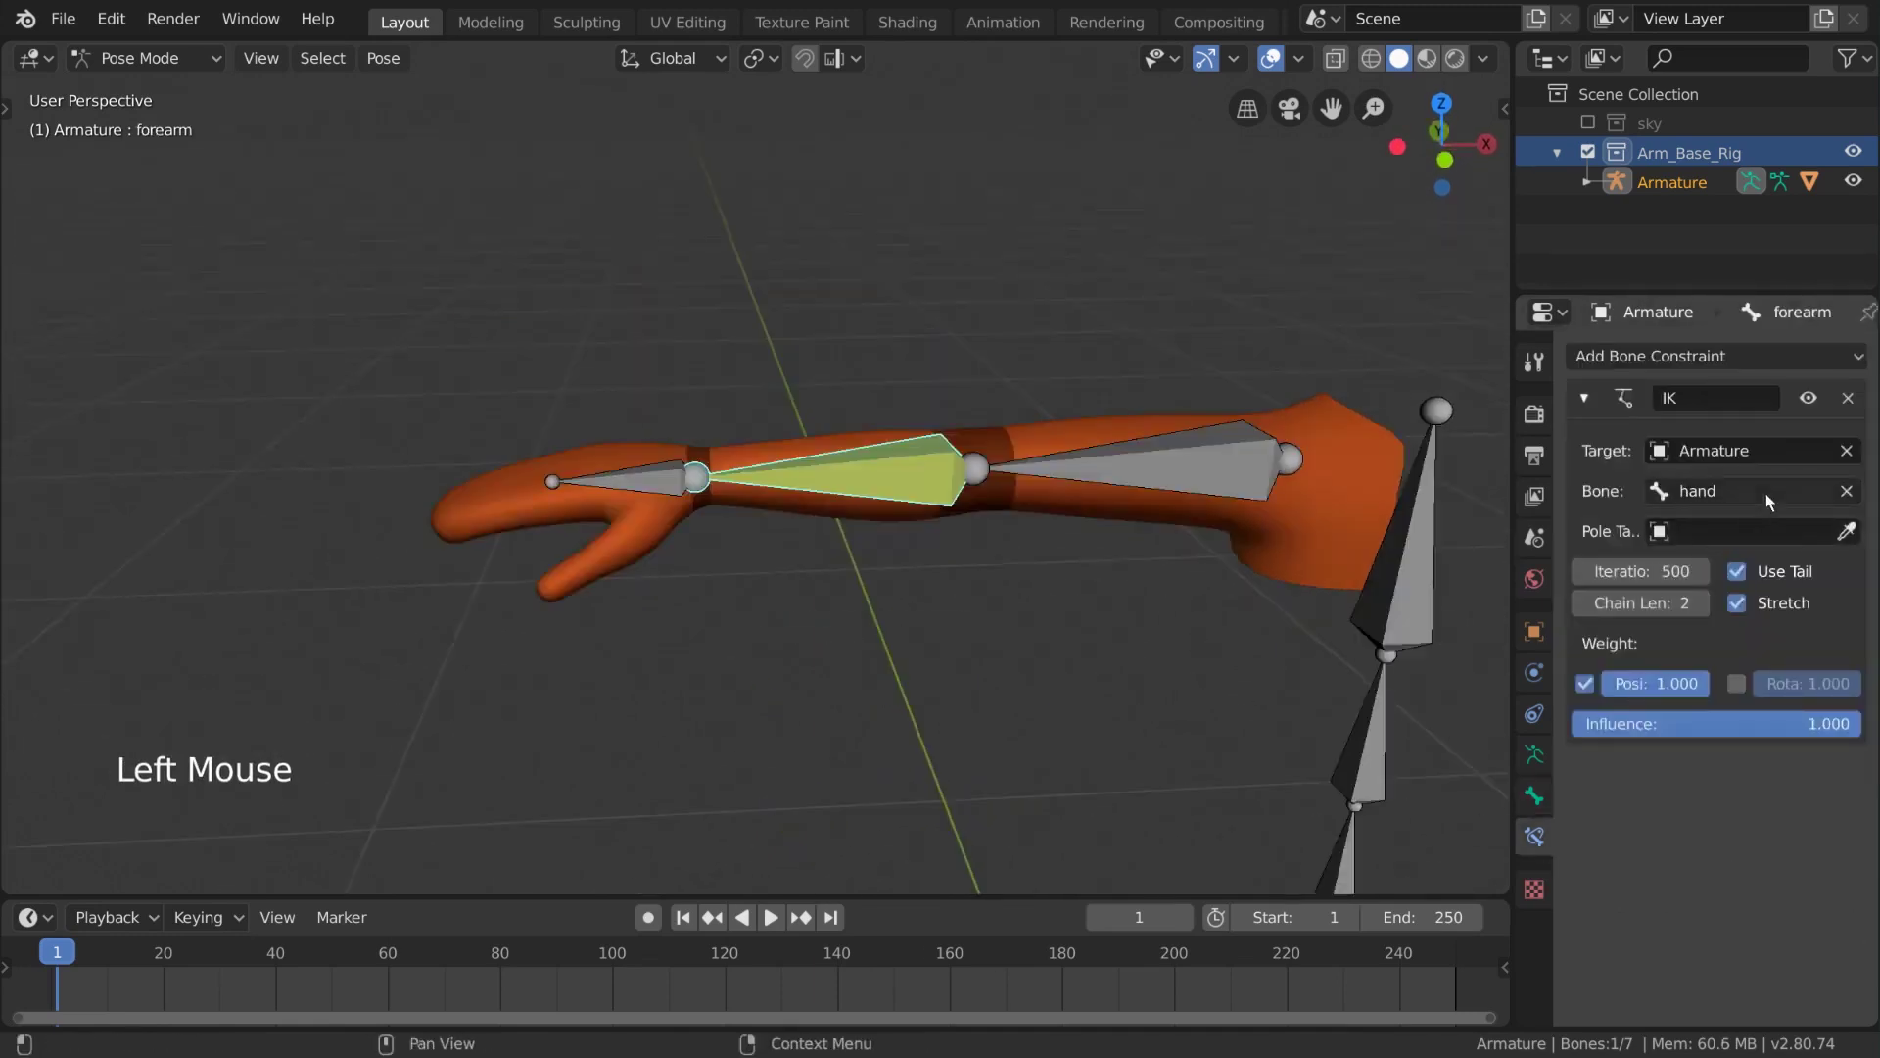
click(1774, 490)
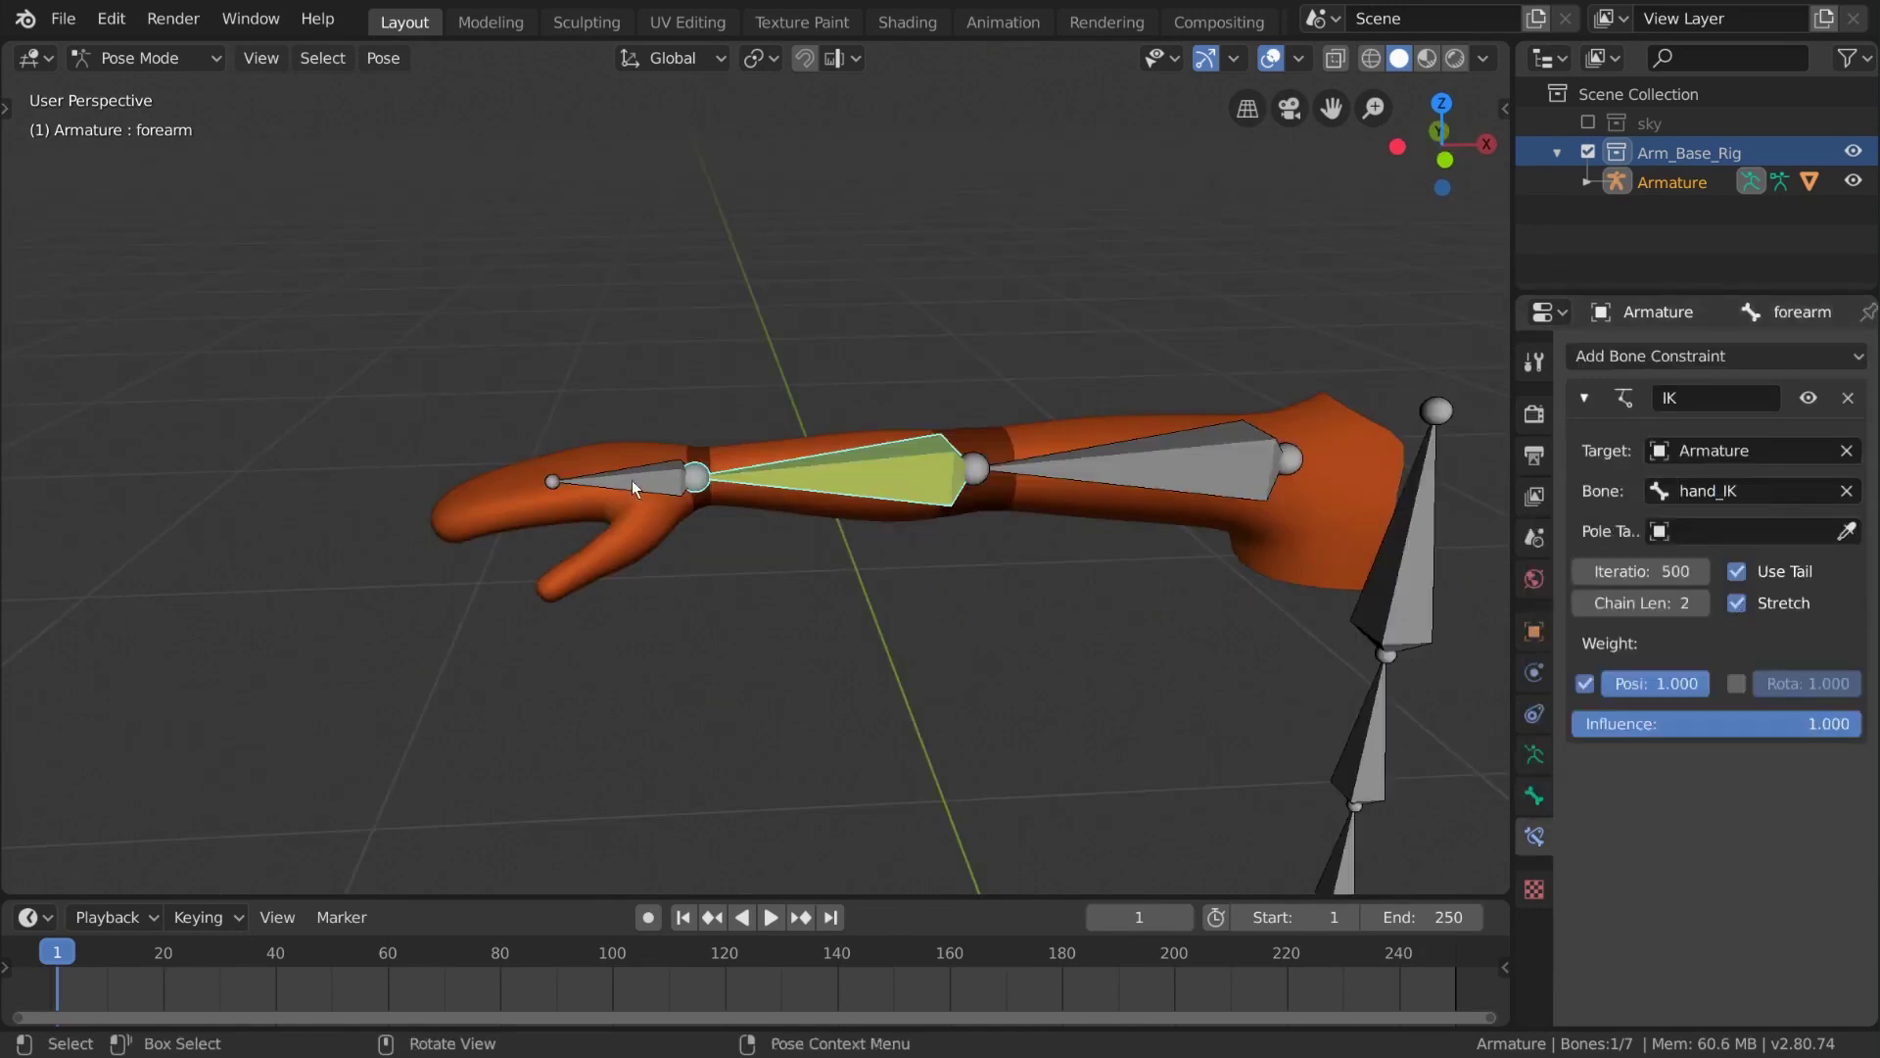
middle_click(726, 406)
Move hand_IK around in wireframe and solid views to watch the arm follow the IK
key(z)
click(651, 481)
middle_click(673, 457)
key(g)
key(z)
middle_click(983, 475)
key(g)
middle_click(833, 448)
key(g)
middle_click(545, 505)
key(g)
middle_click(795, 418)
key(g)
middle_click(676, 431)
key(g)
middle_click(686, 490)
key(g)
click(682, 537)
Rotate and move the hand bones to test, then reset their rotation with Alt+R
middle_click(767, 517)
scroll(down, 3)
middle_click(757, 484)
key(r)
key(r)
click(386, 455)
middle_click(514, 502)
key(g)
key(r)
middle_click(709, 574)
click(686, 518)
middle_click(700, 540)
key(alt+r)
click(471, 506)
middle_click(573, 478)
Add a Copy Rotation constraint to the hand bone, leaving its target empty
click(669, 505)
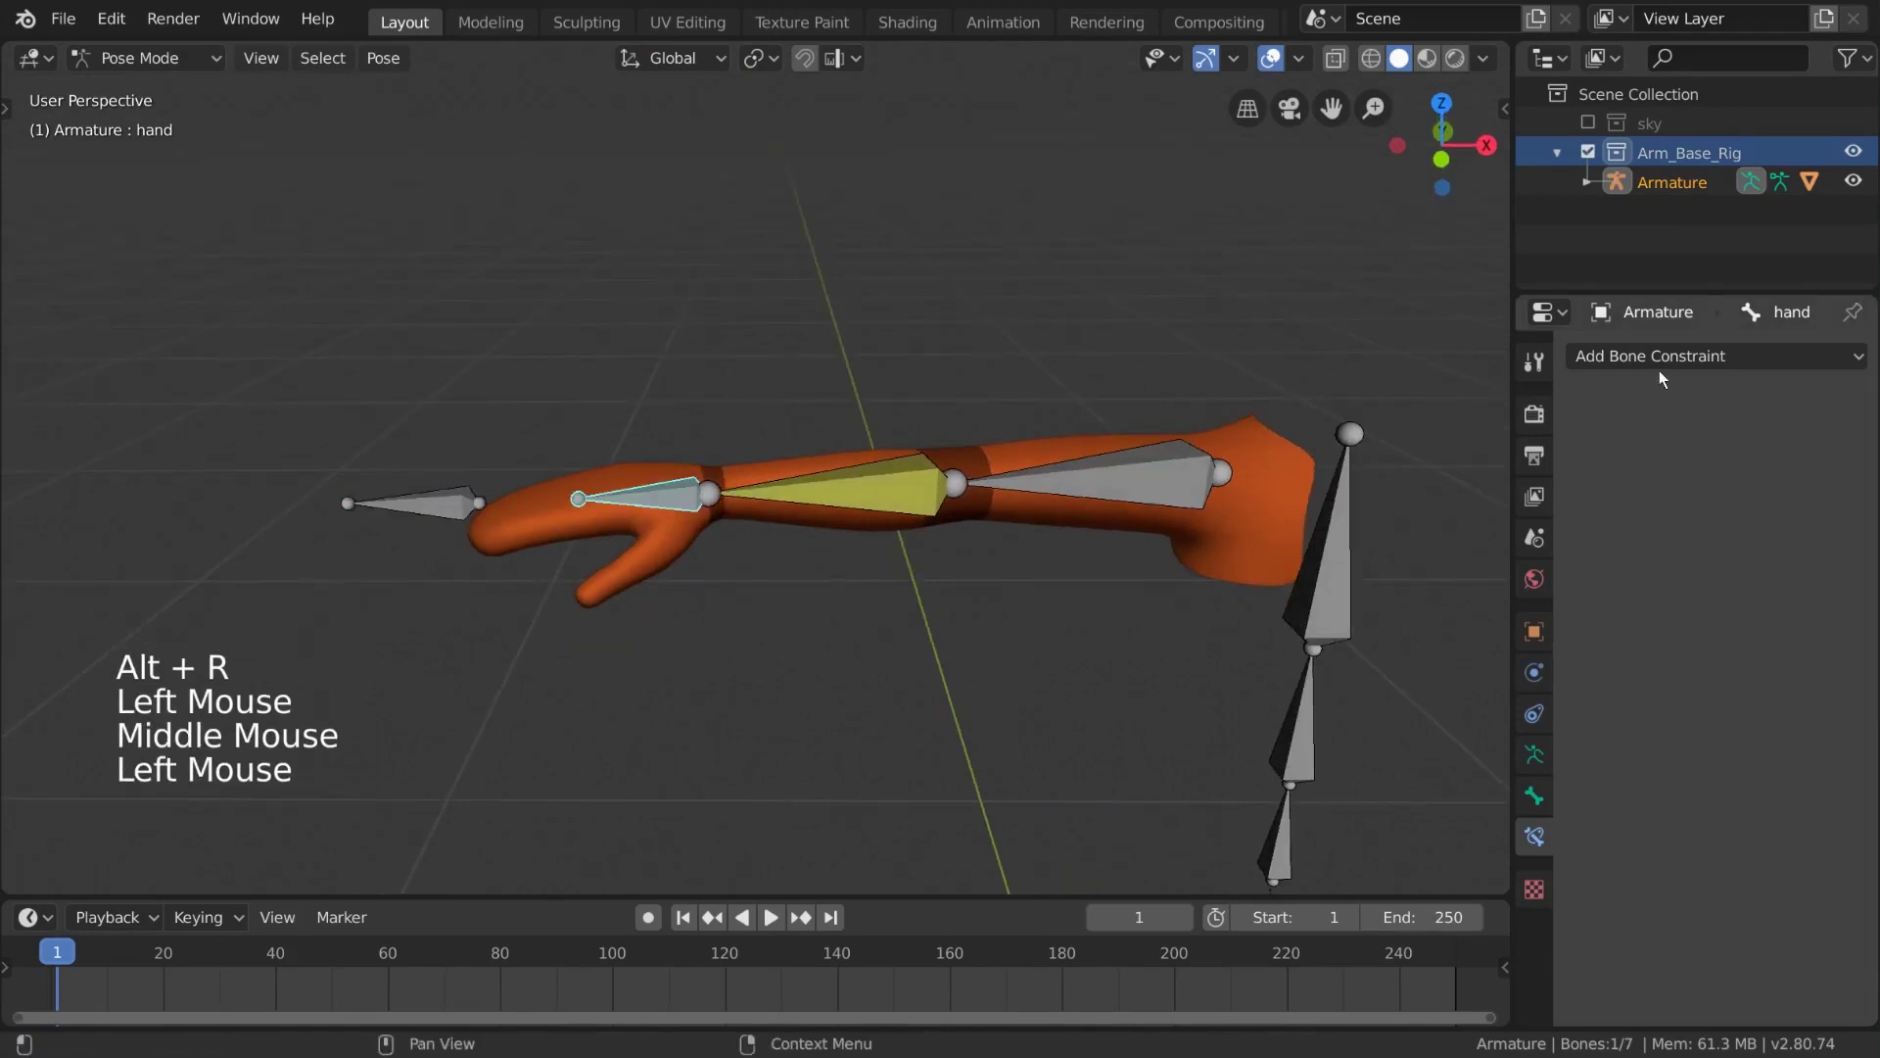
click(1689, 366)
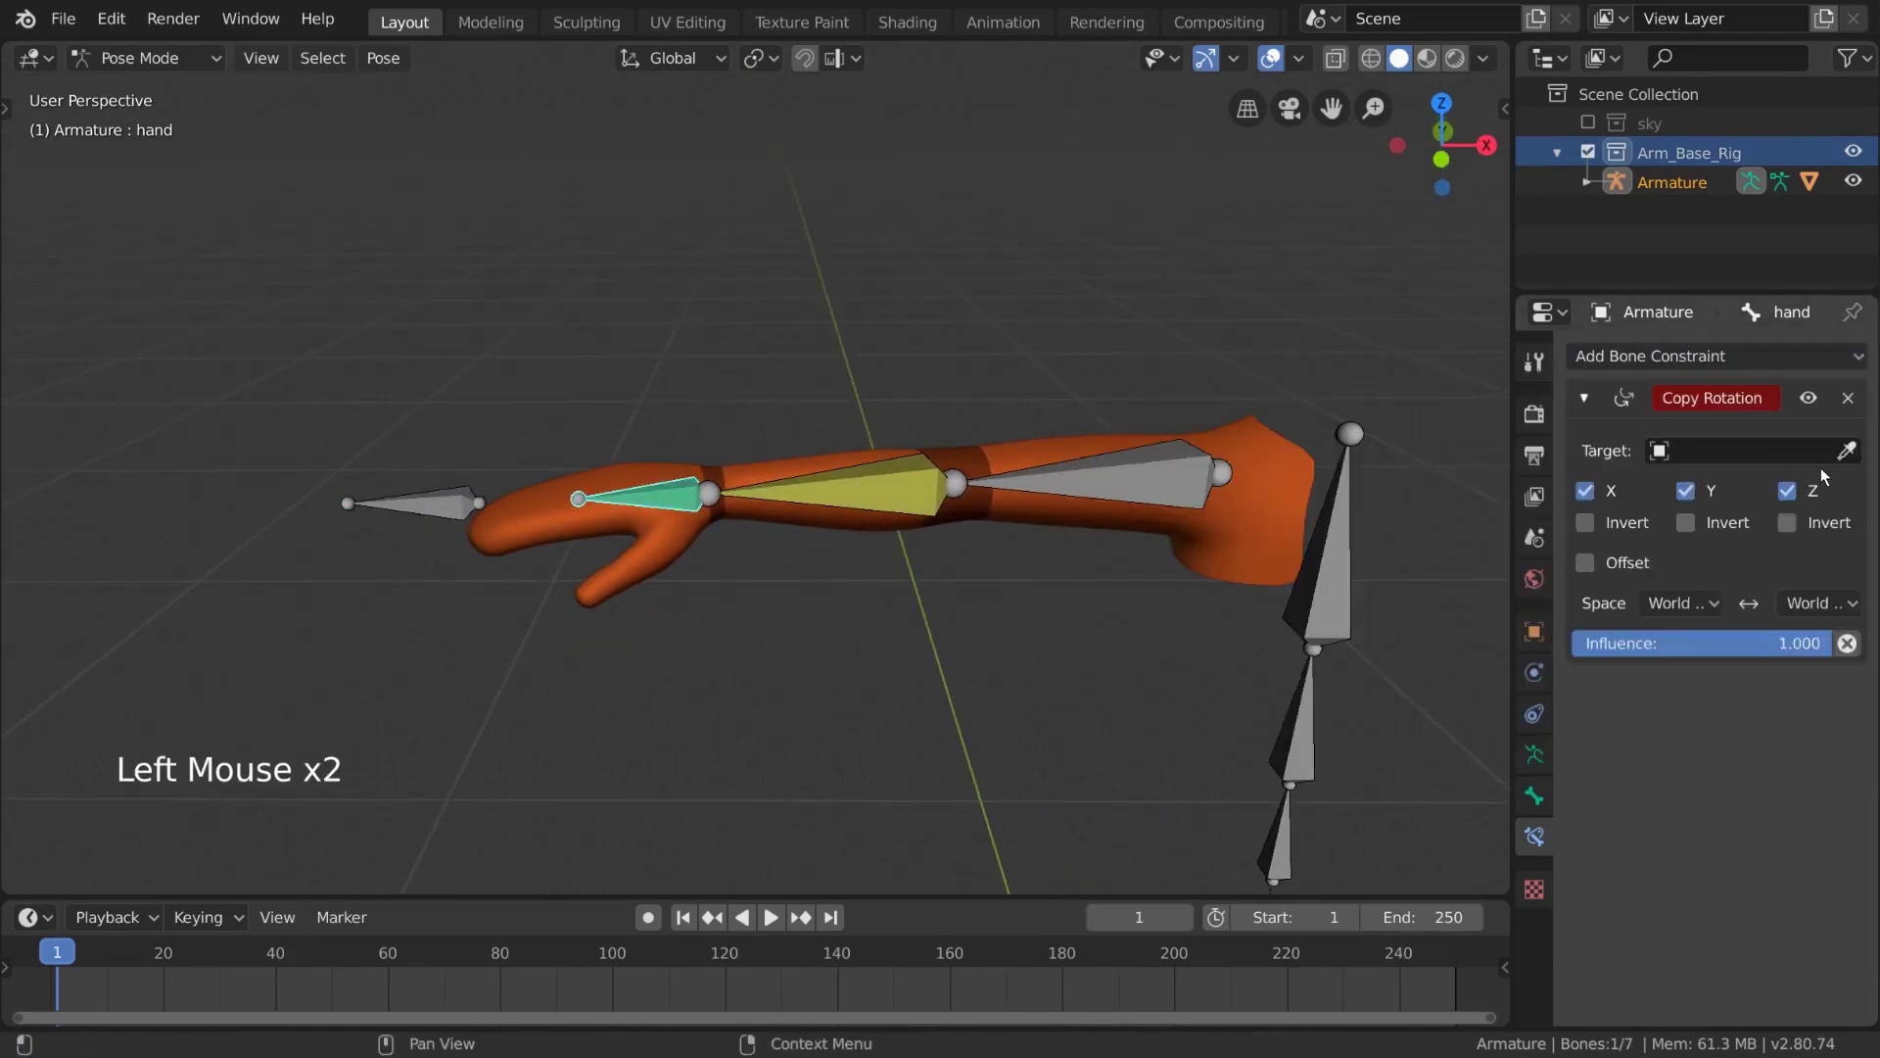
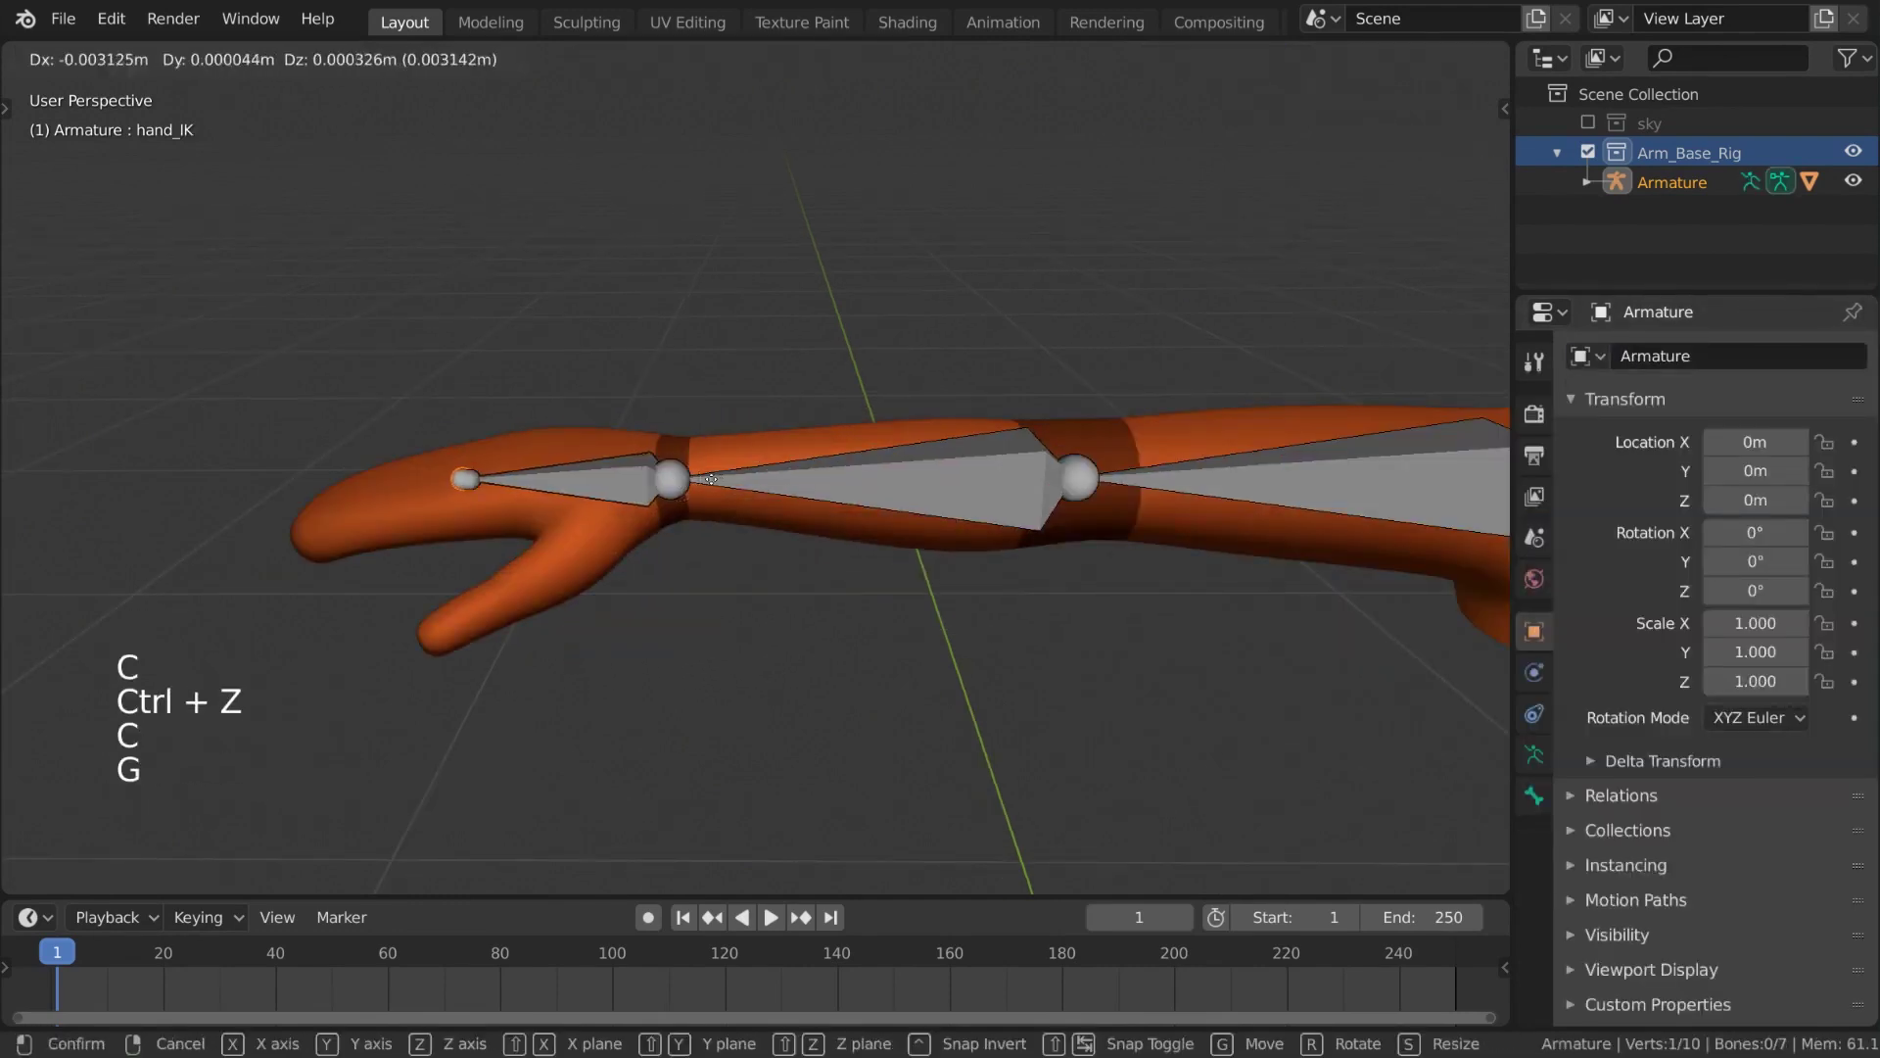
Back in Pose Mode, move hand_IK to bend the arm and reset its location with Alt+G
scroll(down, 3)
key(Tab)
scroll(up, 3)
click(518, 532)
key(g)
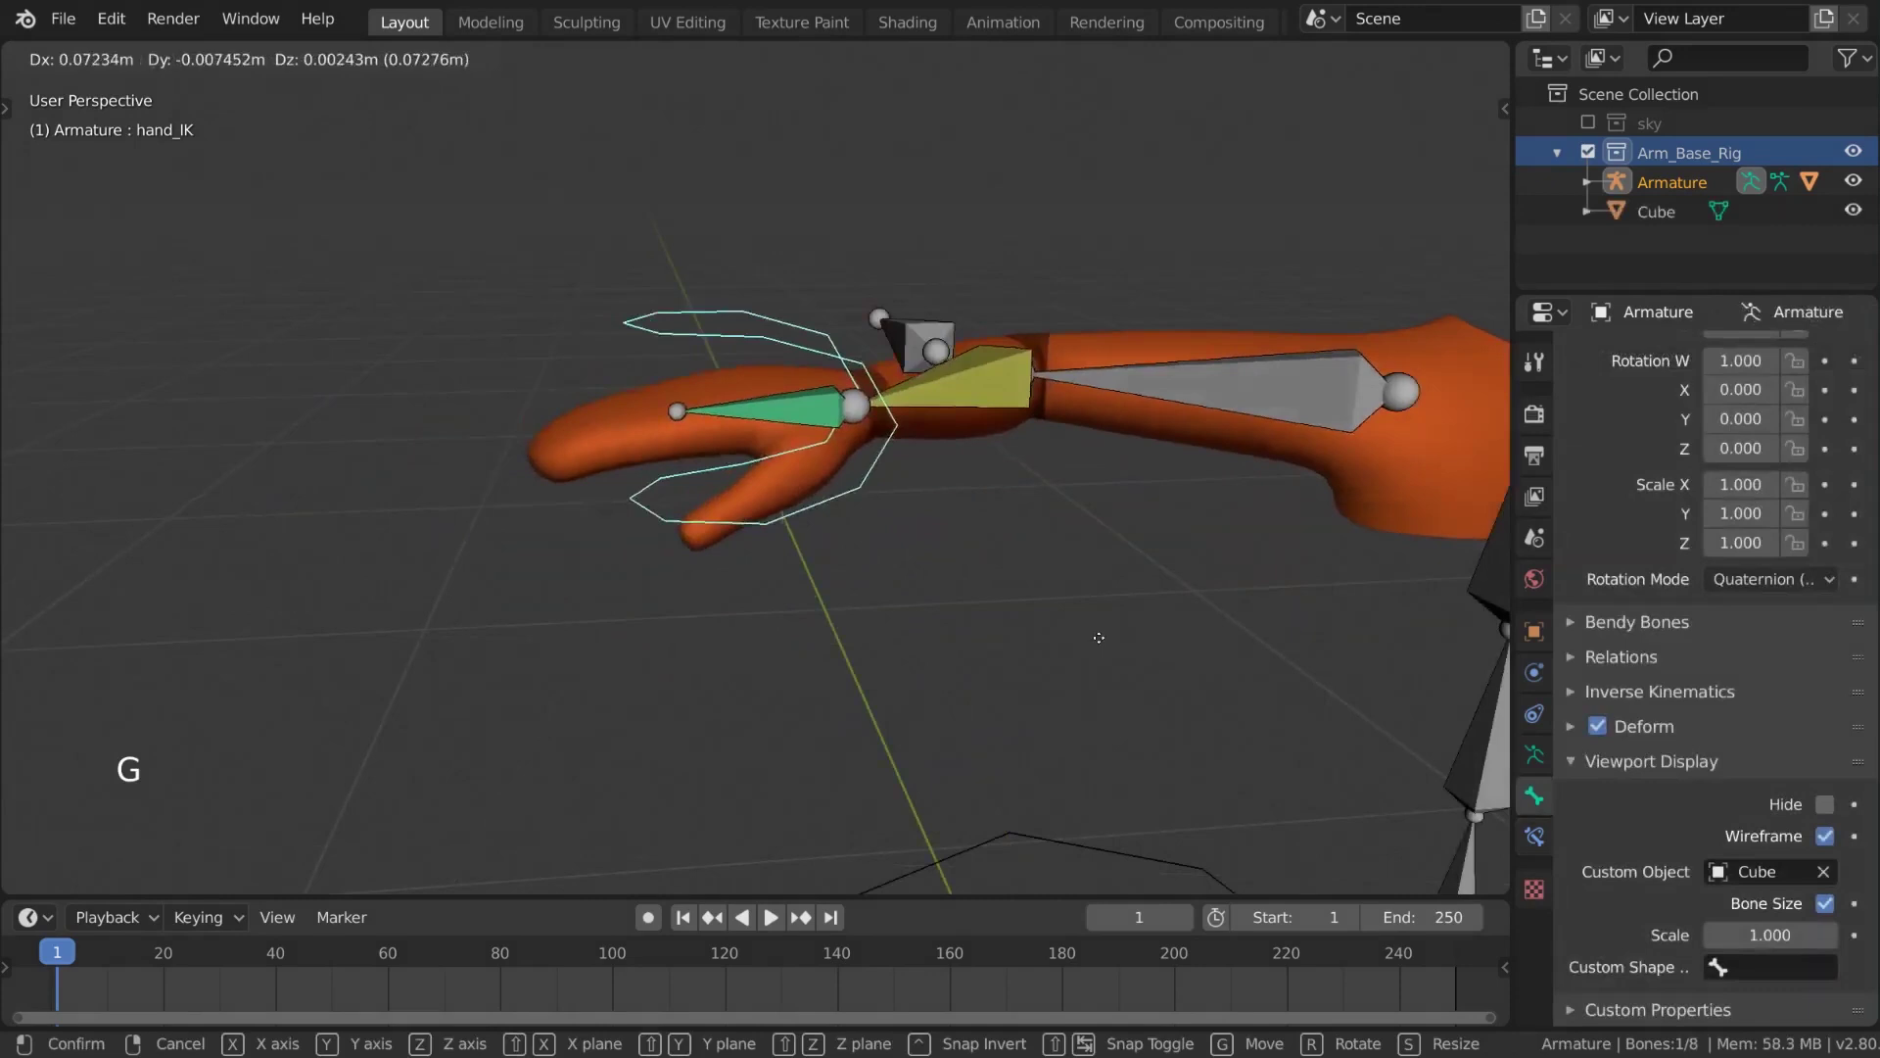
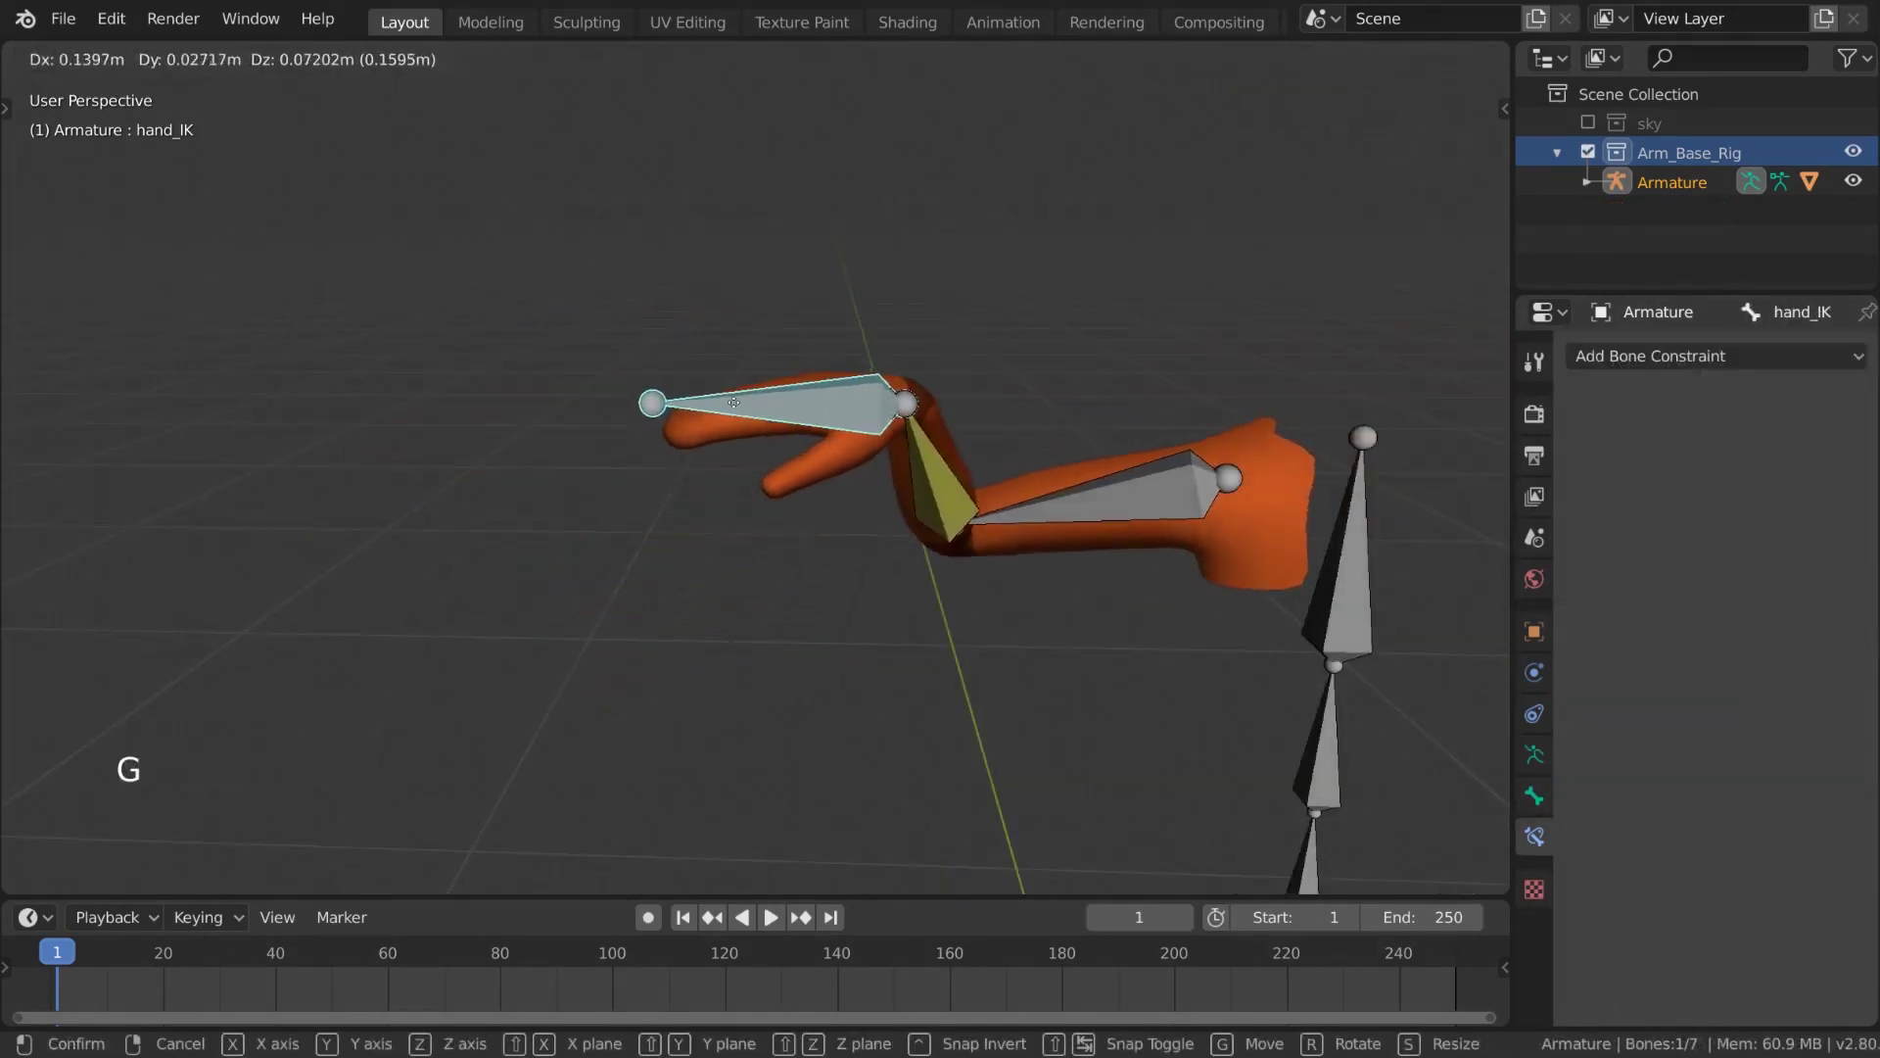
middle_click(868, 438)
key(alt+g)
middle_click(908, 447)
key(g)
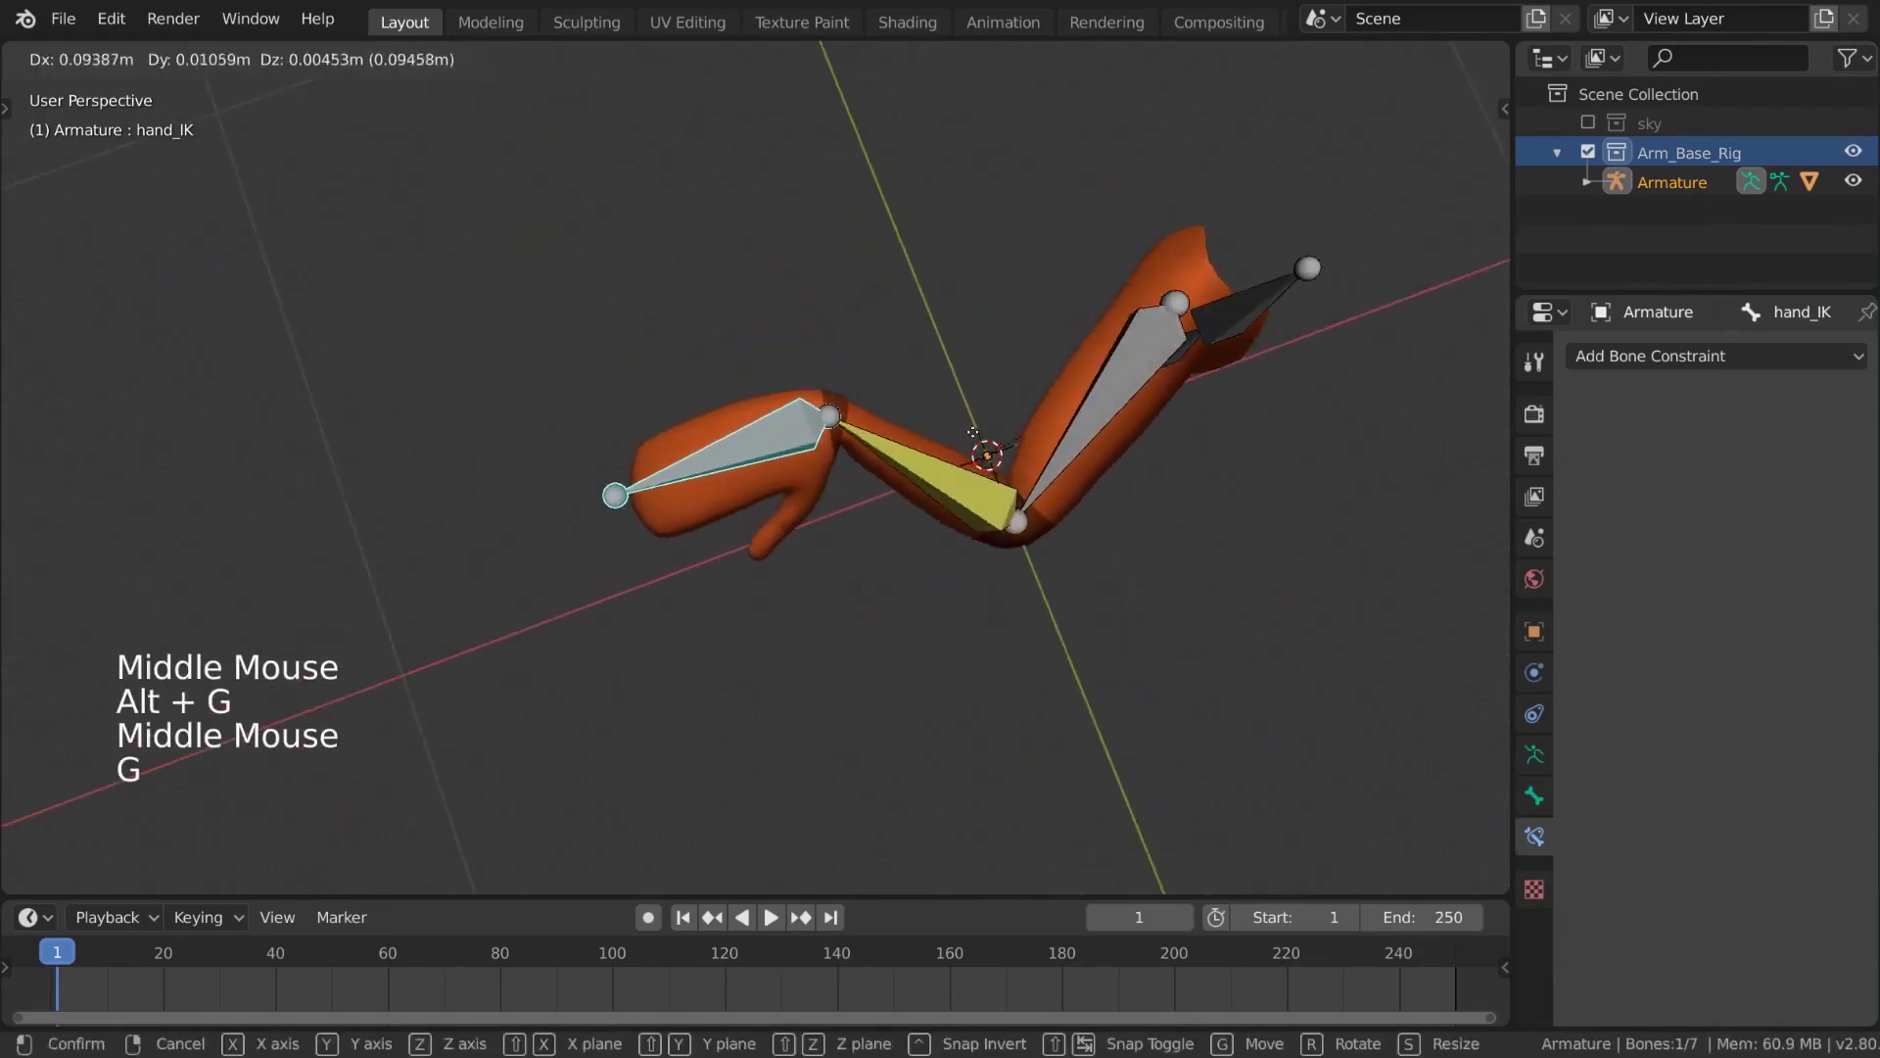
Repeat the hand_IK move-and-reset test from other angles, then select the forearm bone
middle_click(944, 353)
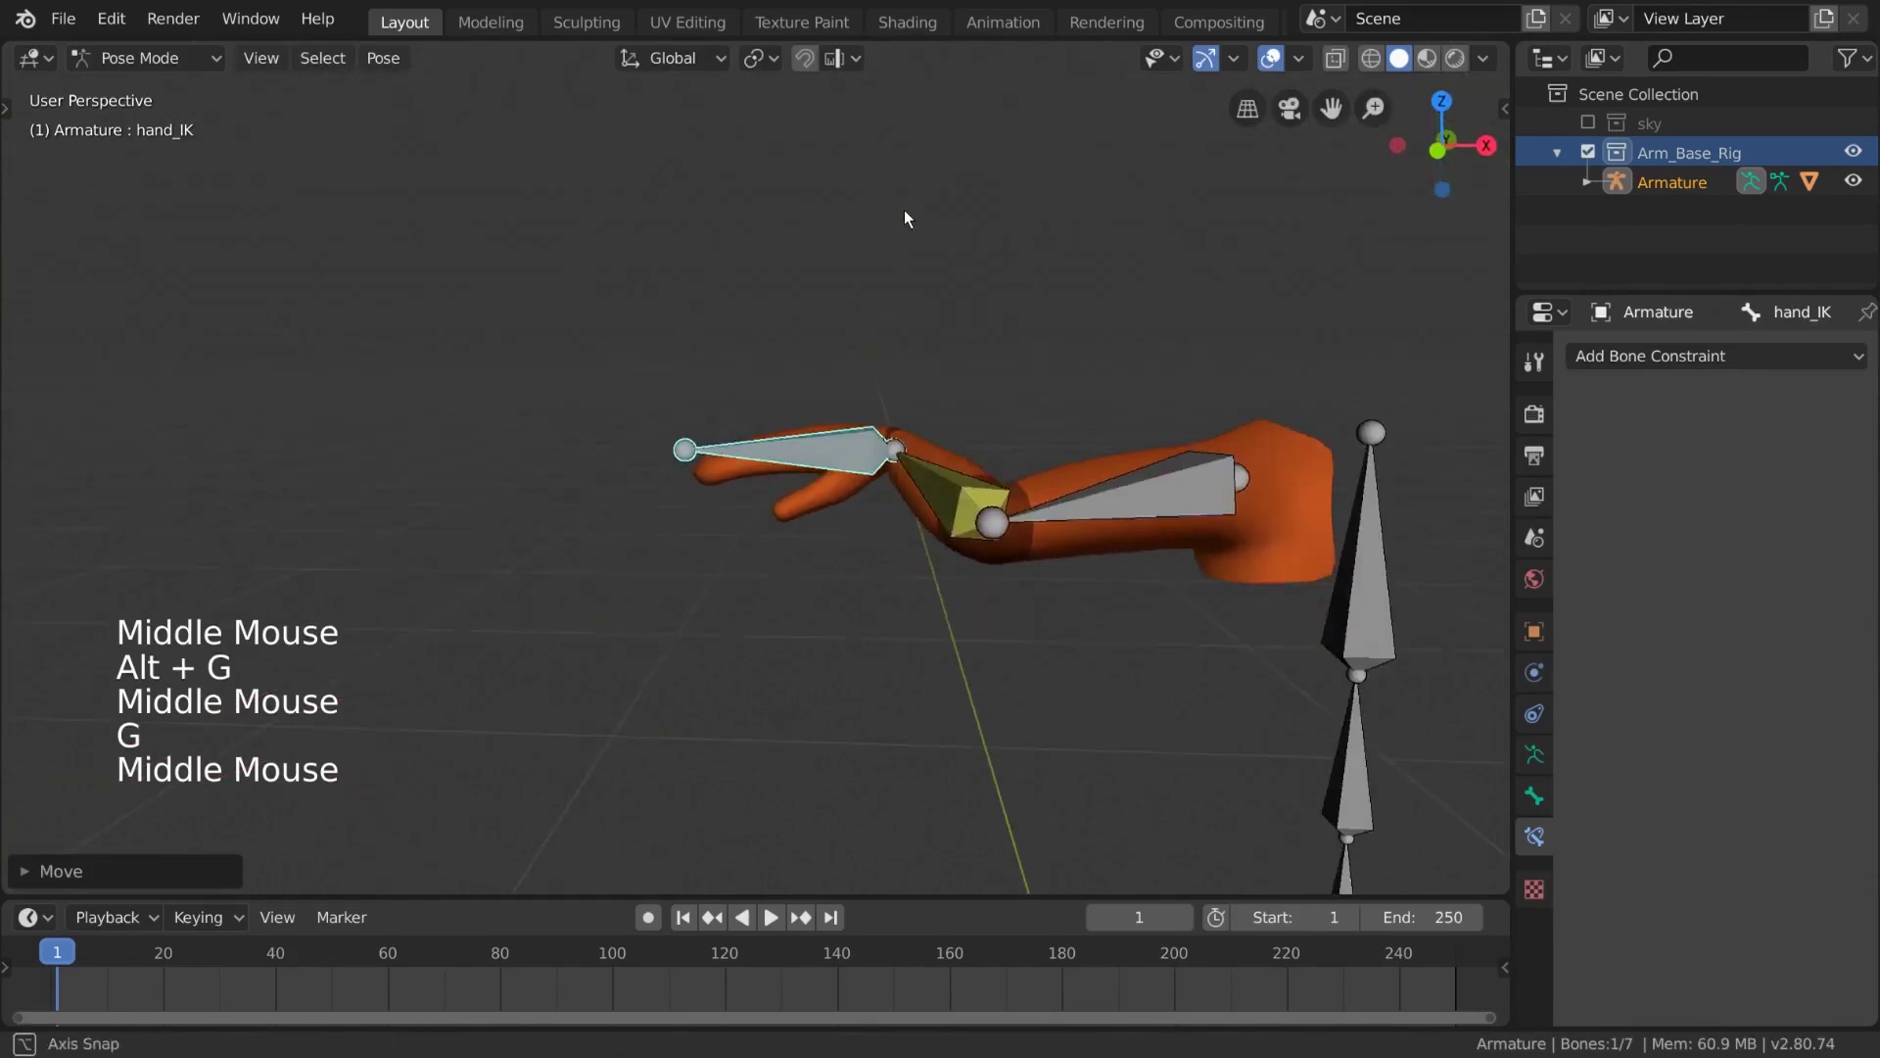
key(alt+g)
middle_click(989, 360)
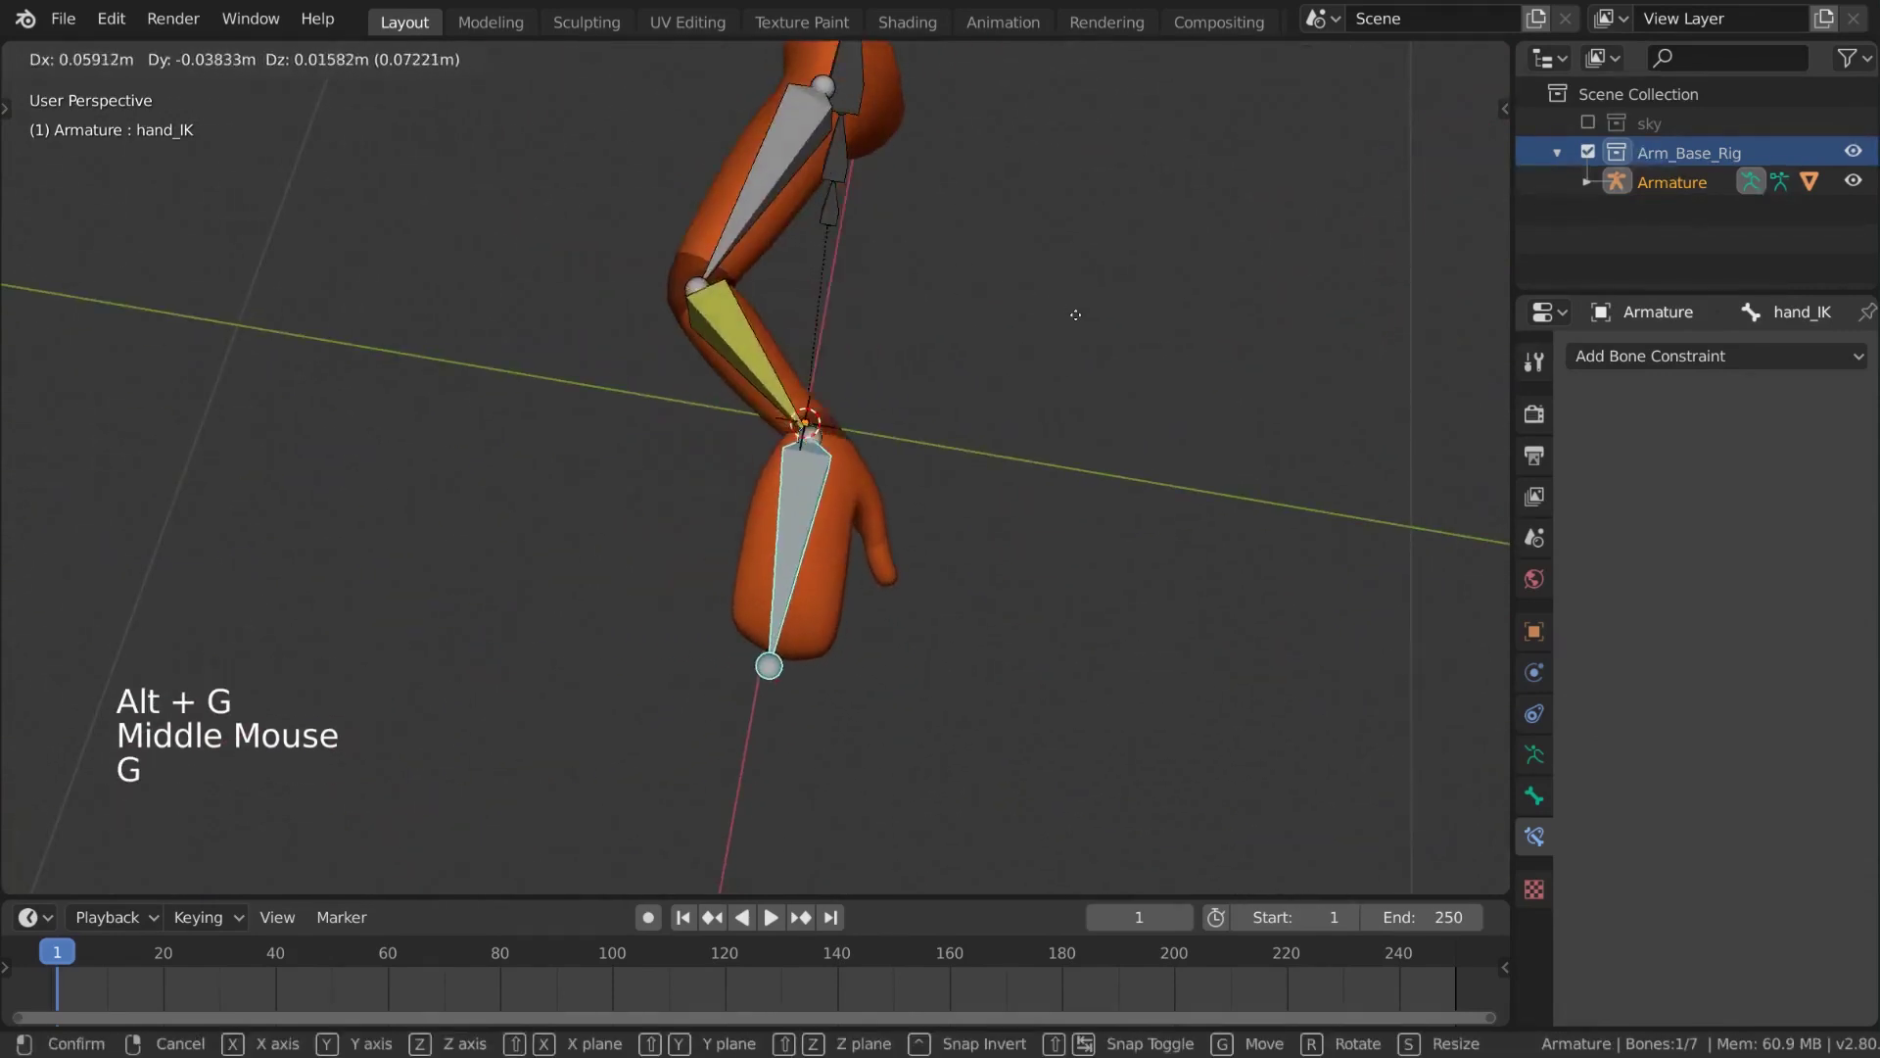
middle_click(1019, 417)
middle_click(1020, 451)
key(g)
middle_click(941, 406)
key(alt+g)
click(739, 503)
middle_click(732, 506)
Select hand_IK, test-move it, then duplicate it with Shift+D as a bone to float above the elbow
middle_click(758, 447)
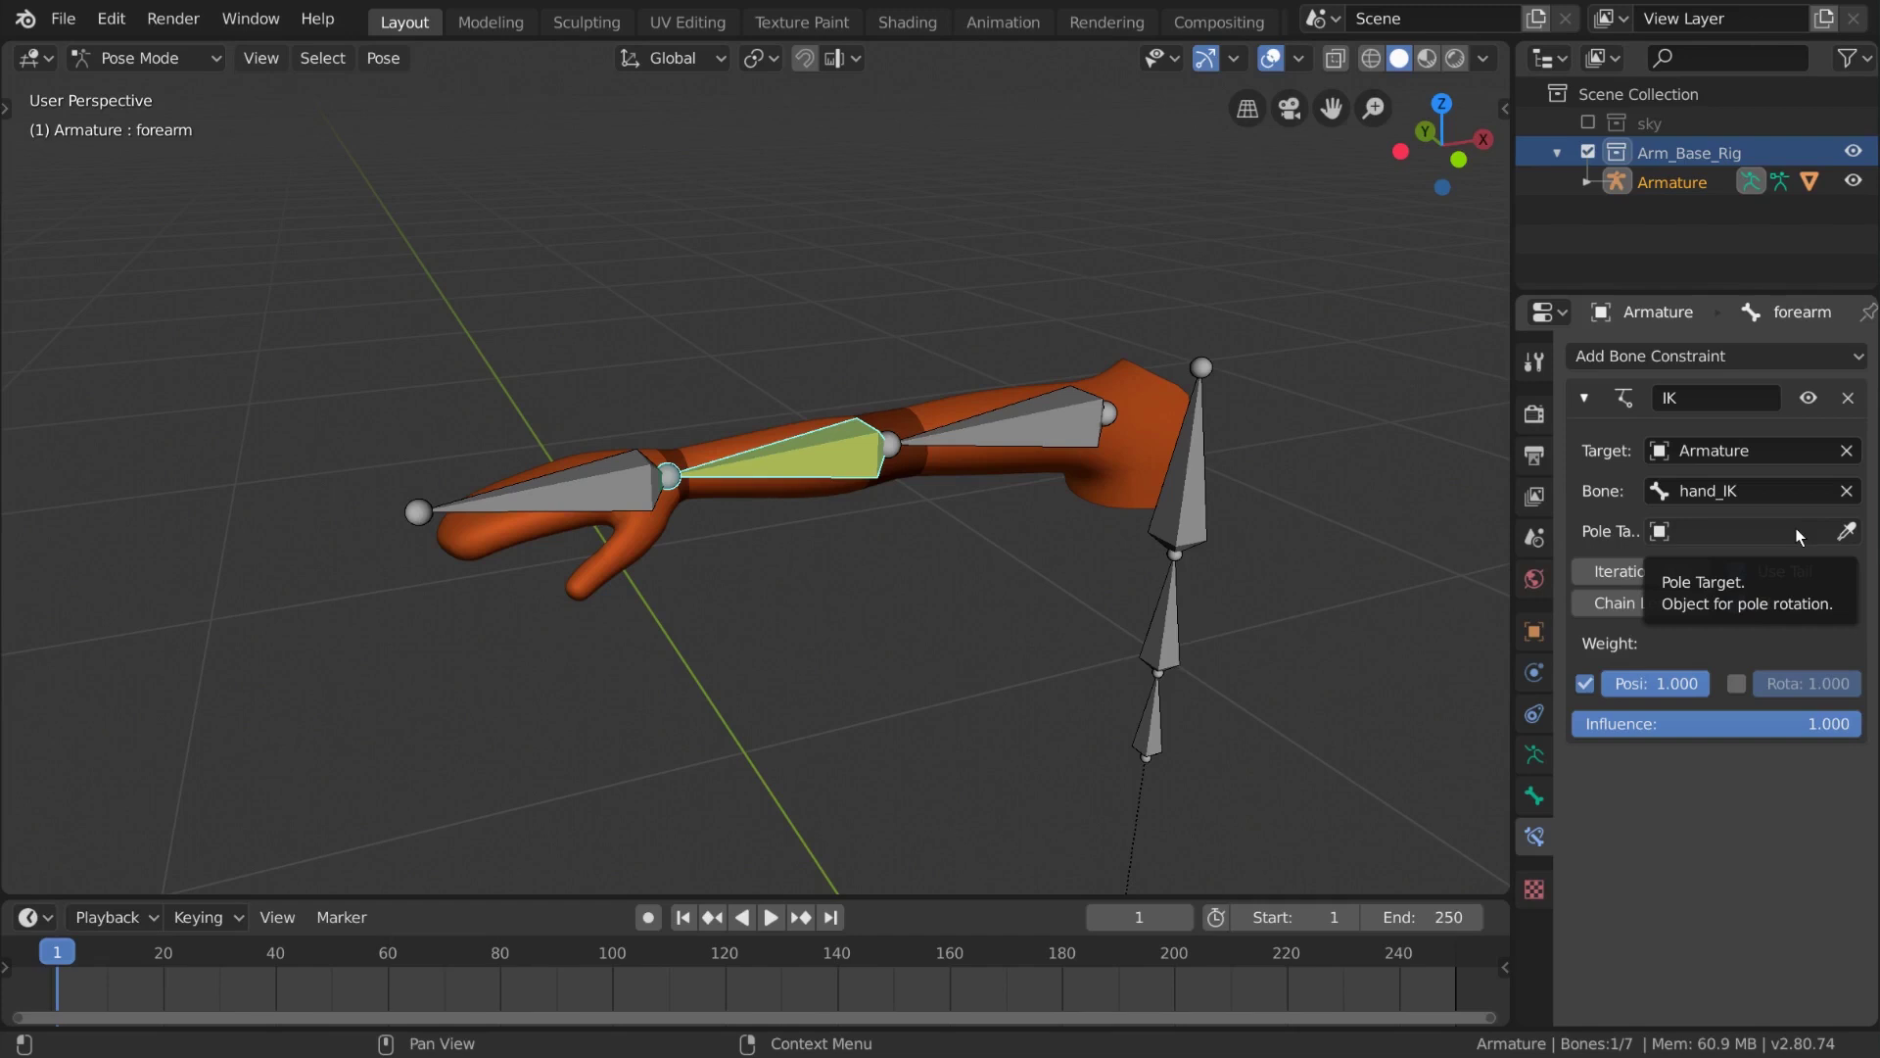
middle_click(1187, 513)
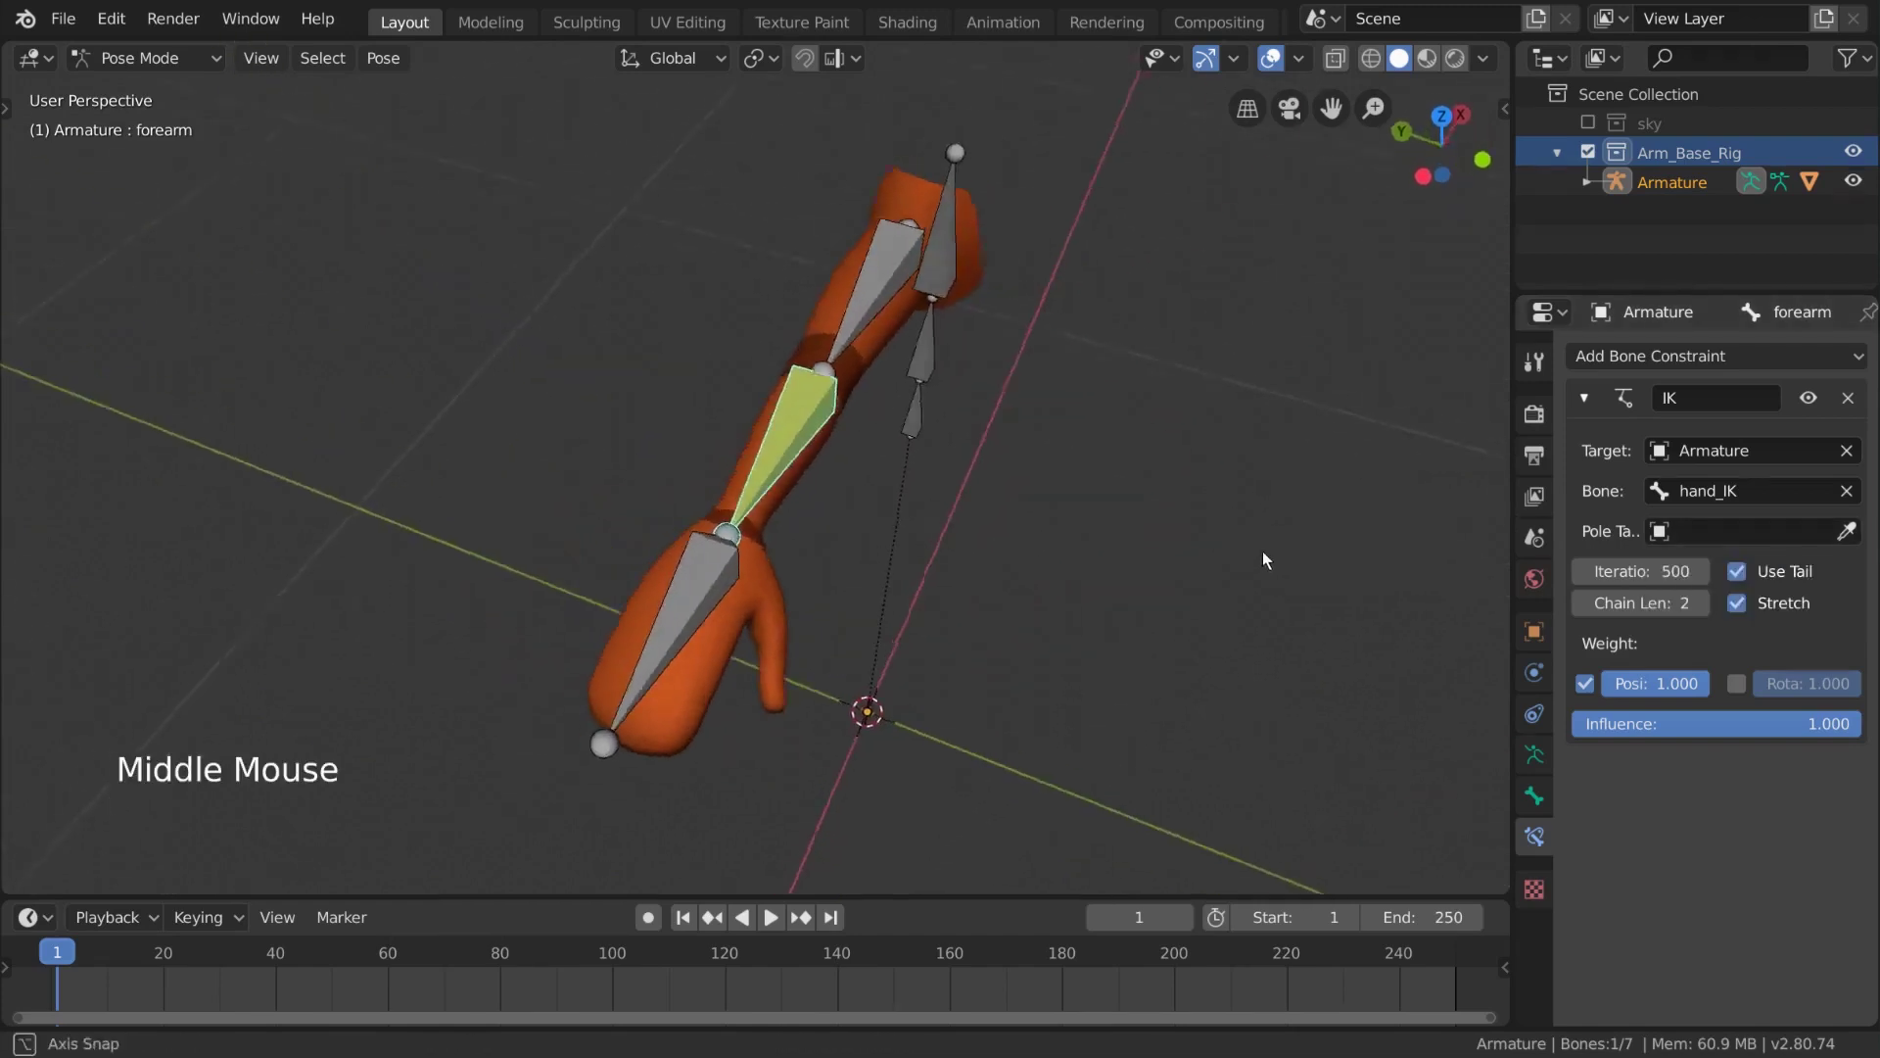
click(601, 487)
middle_click(607, 500)
key(g)
middle_click(941, 490)
key(g)
middle_click(965, 453)
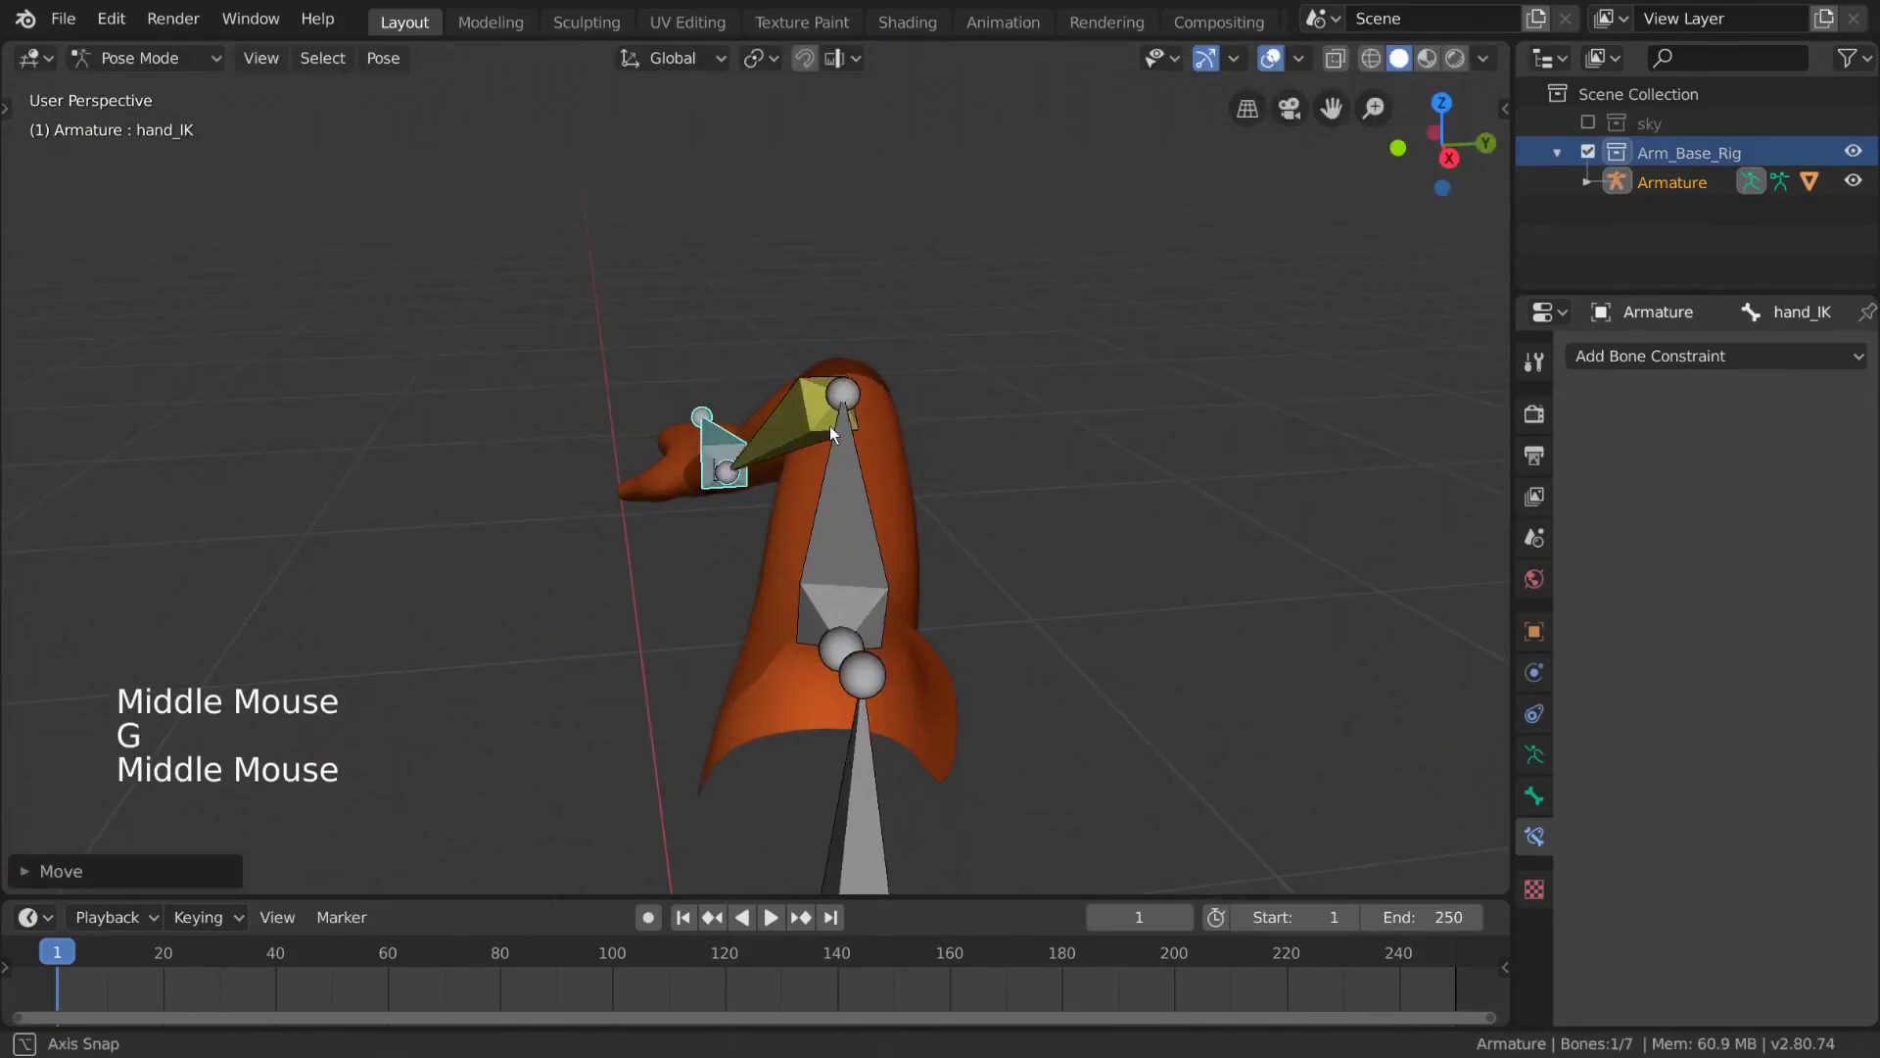
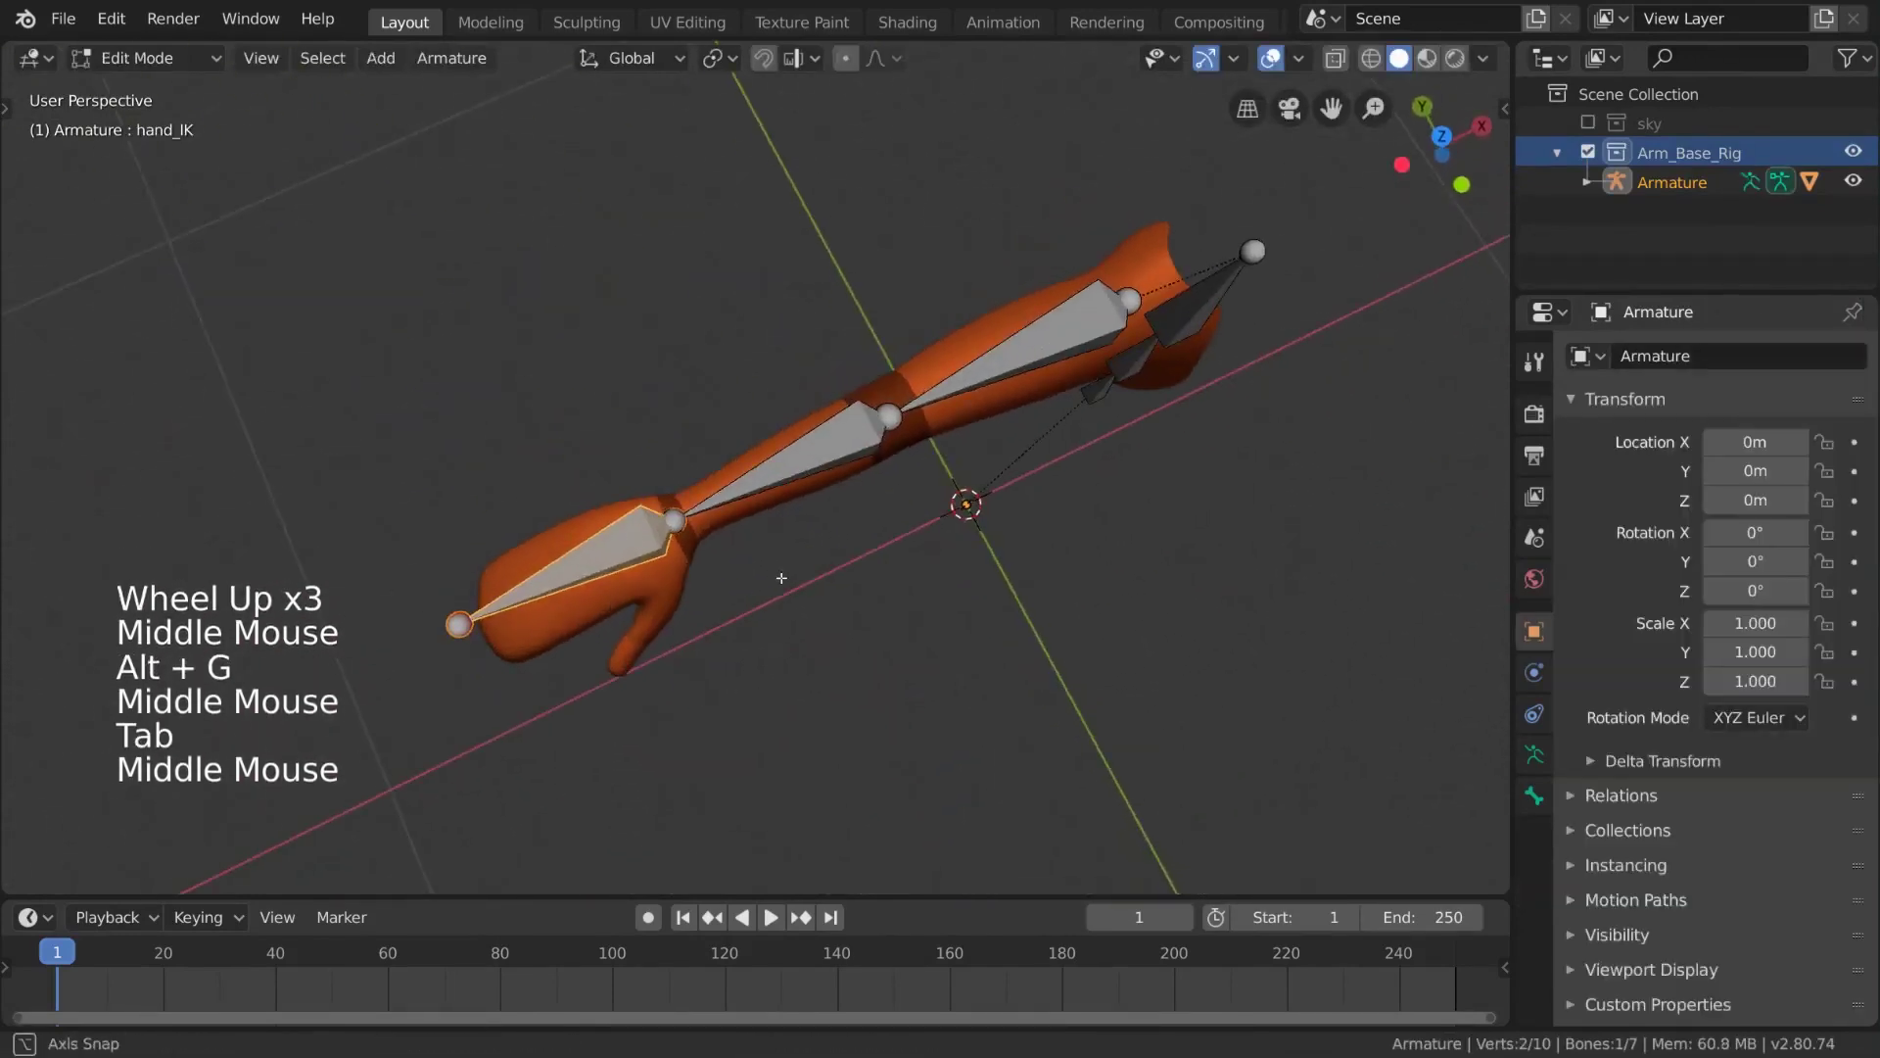
key(shift+d)
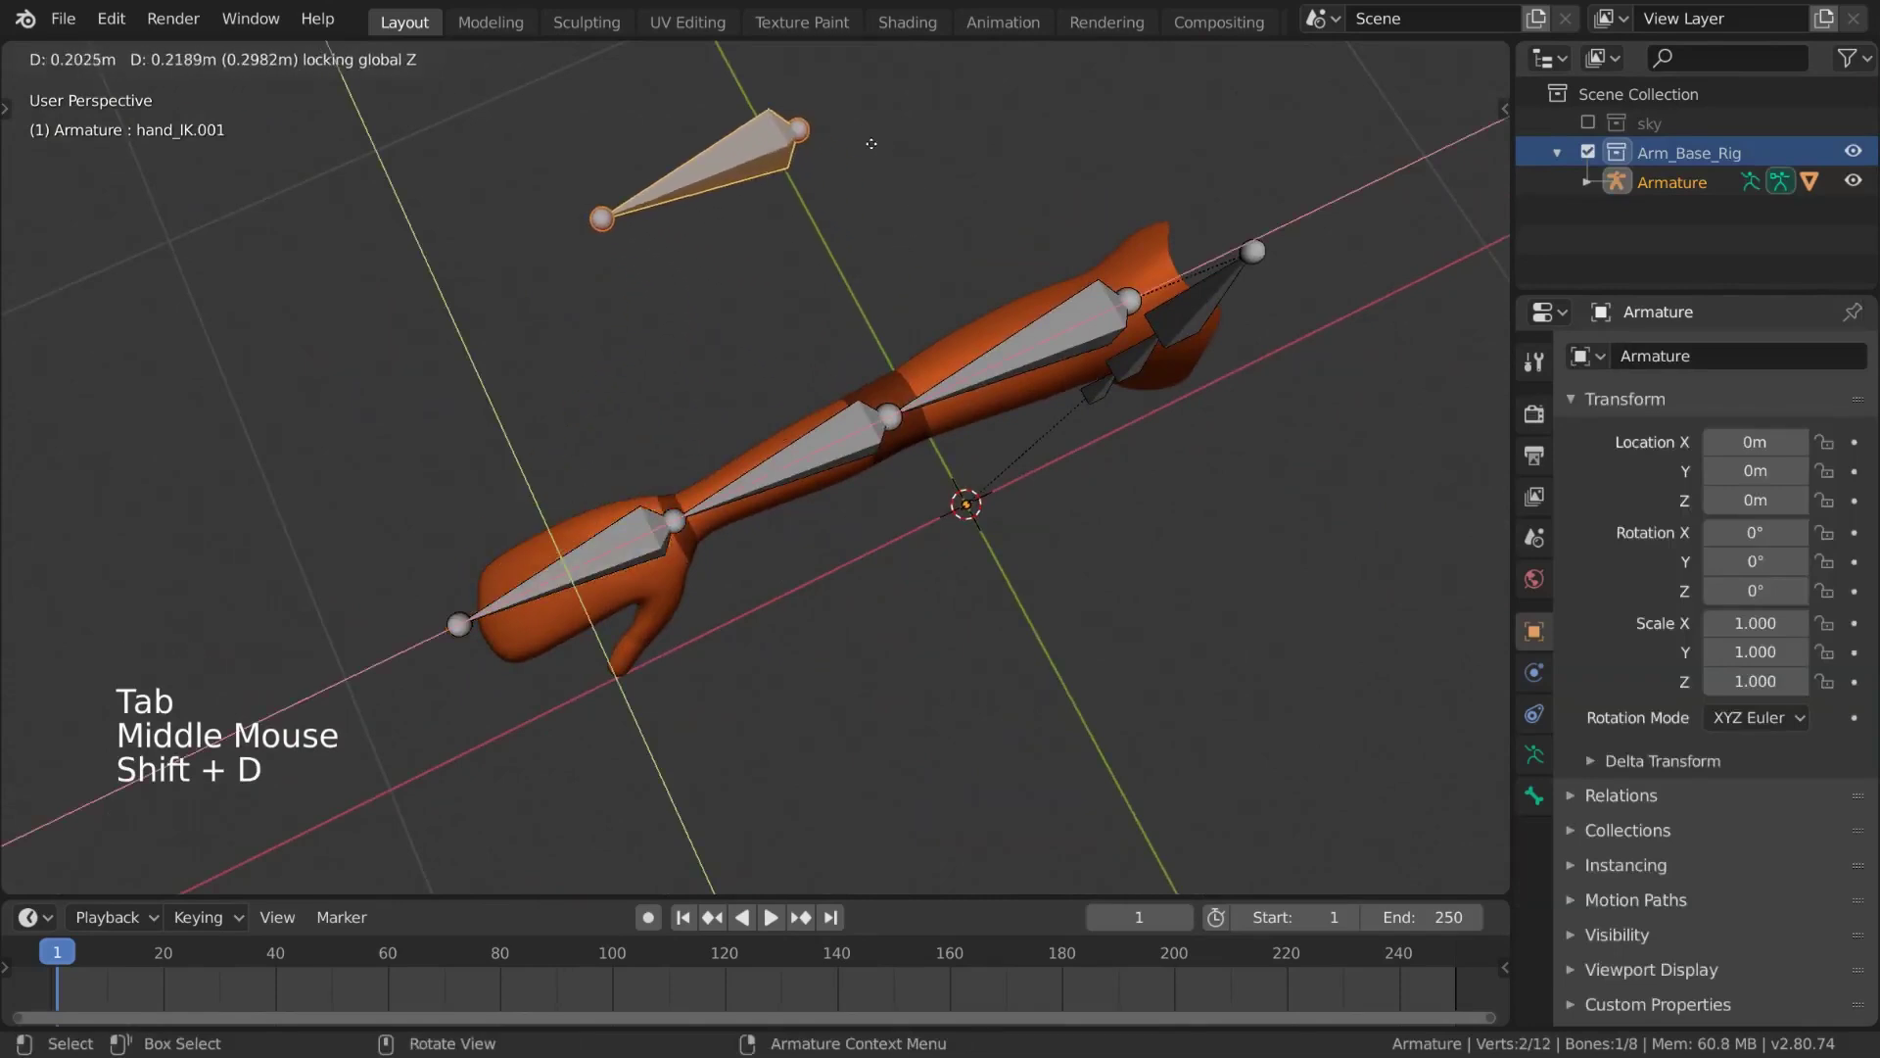
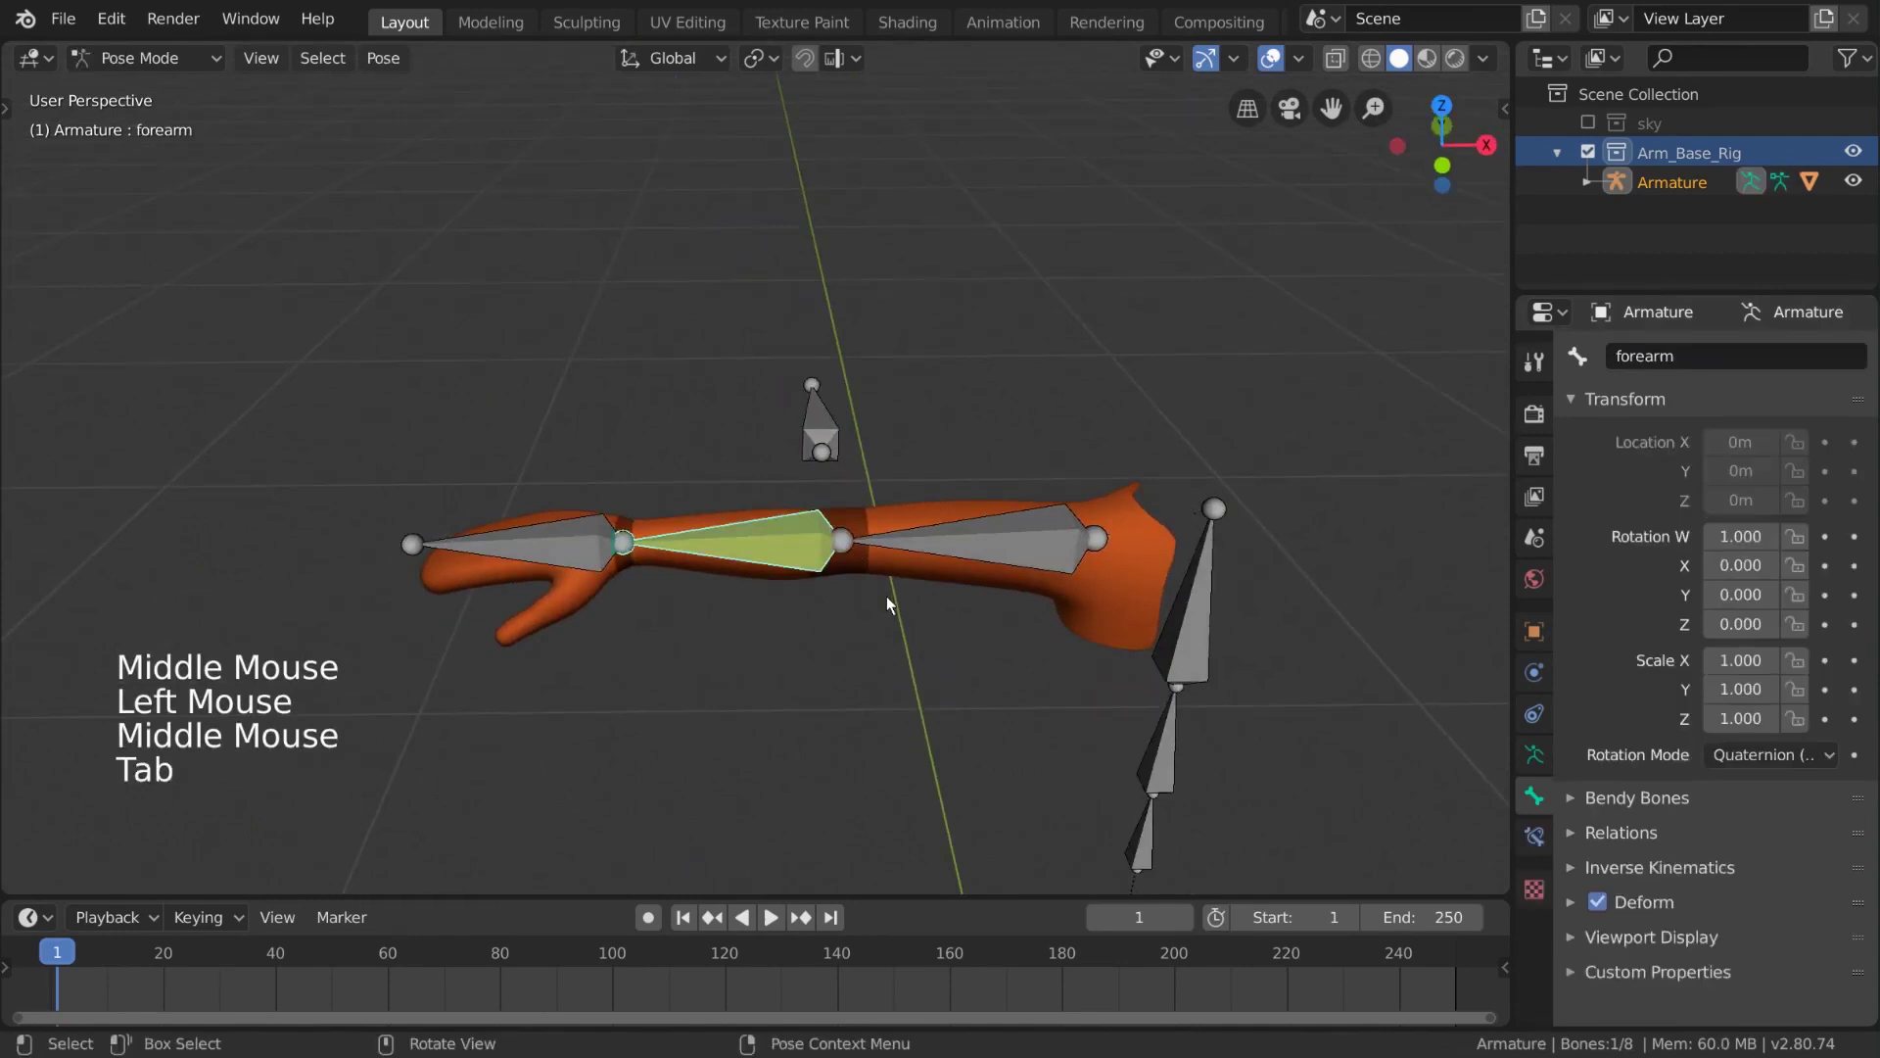
Set the IK Pole Target to Armature with bone elbow_target, then move hand_IK to test the bend
middle_click(894, 603)
click(1547, 833)
click(1771, 532)
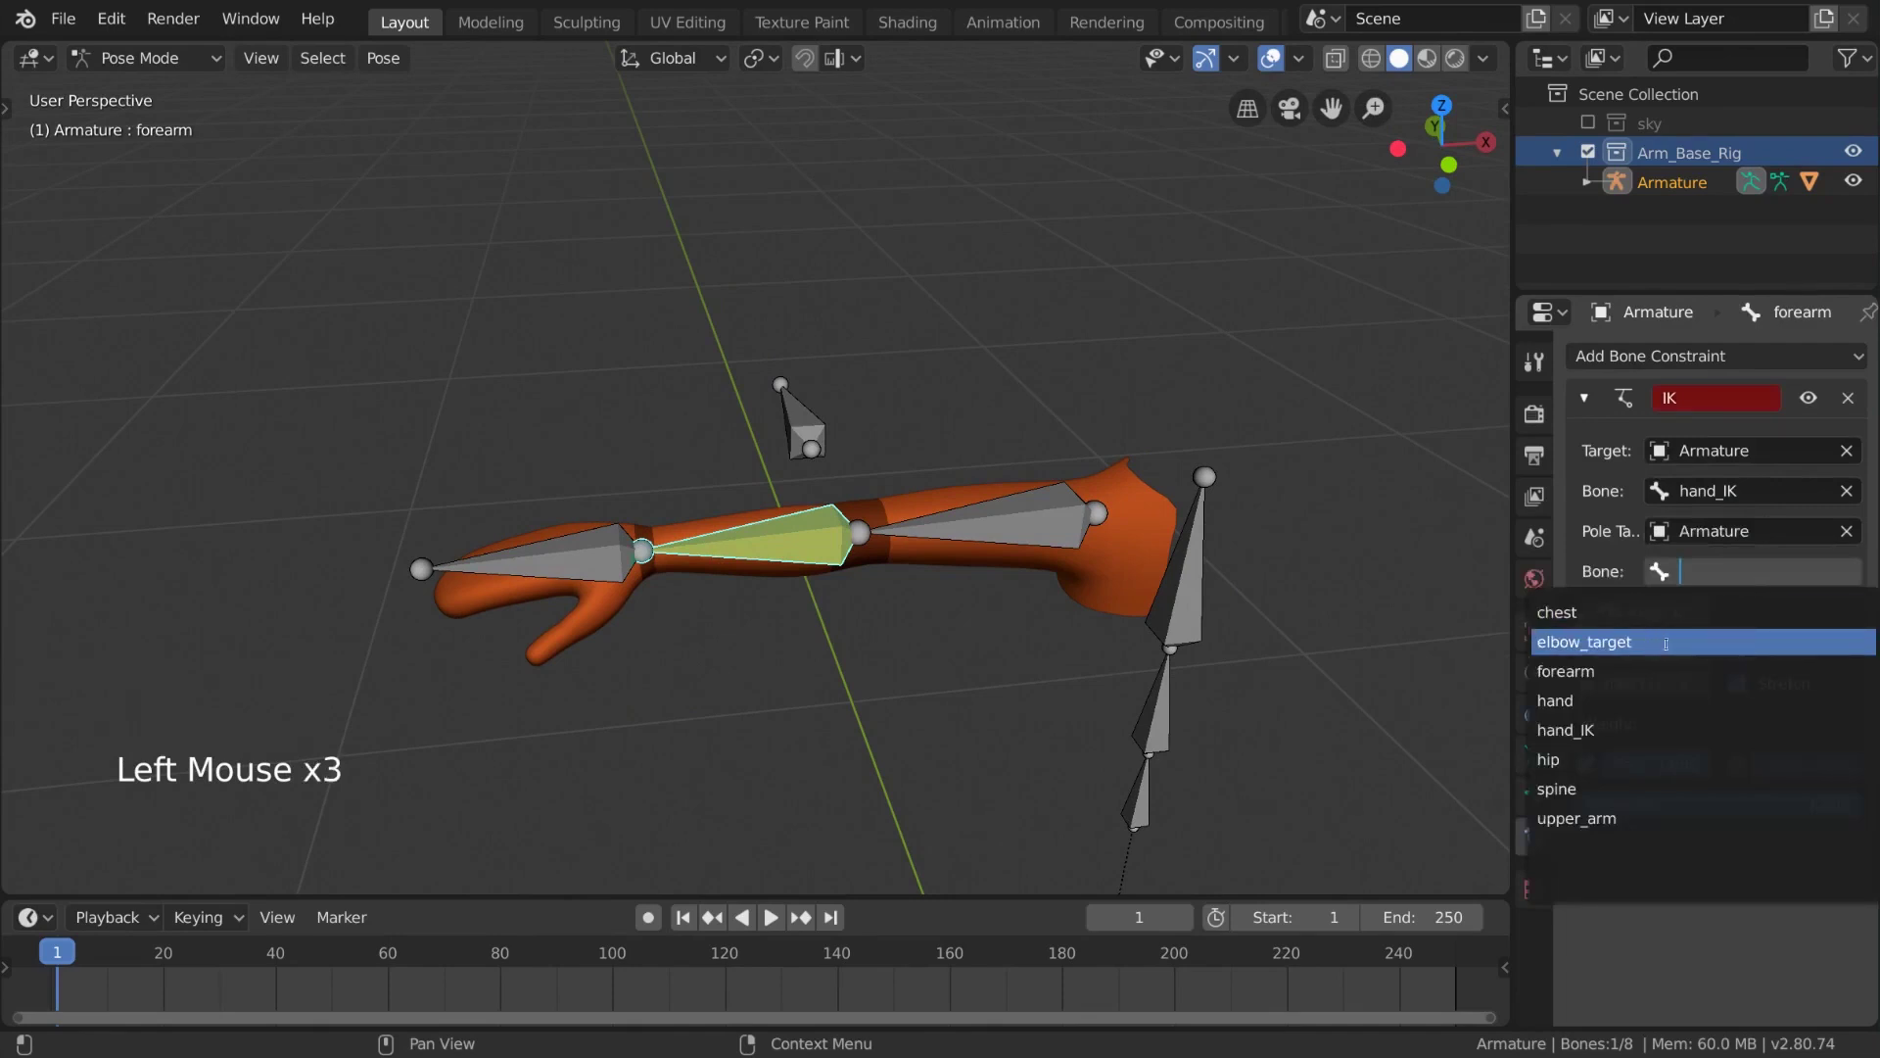
middle_click(961, 623)
click(574, 645)
middle_click(630, 644)
key(g)
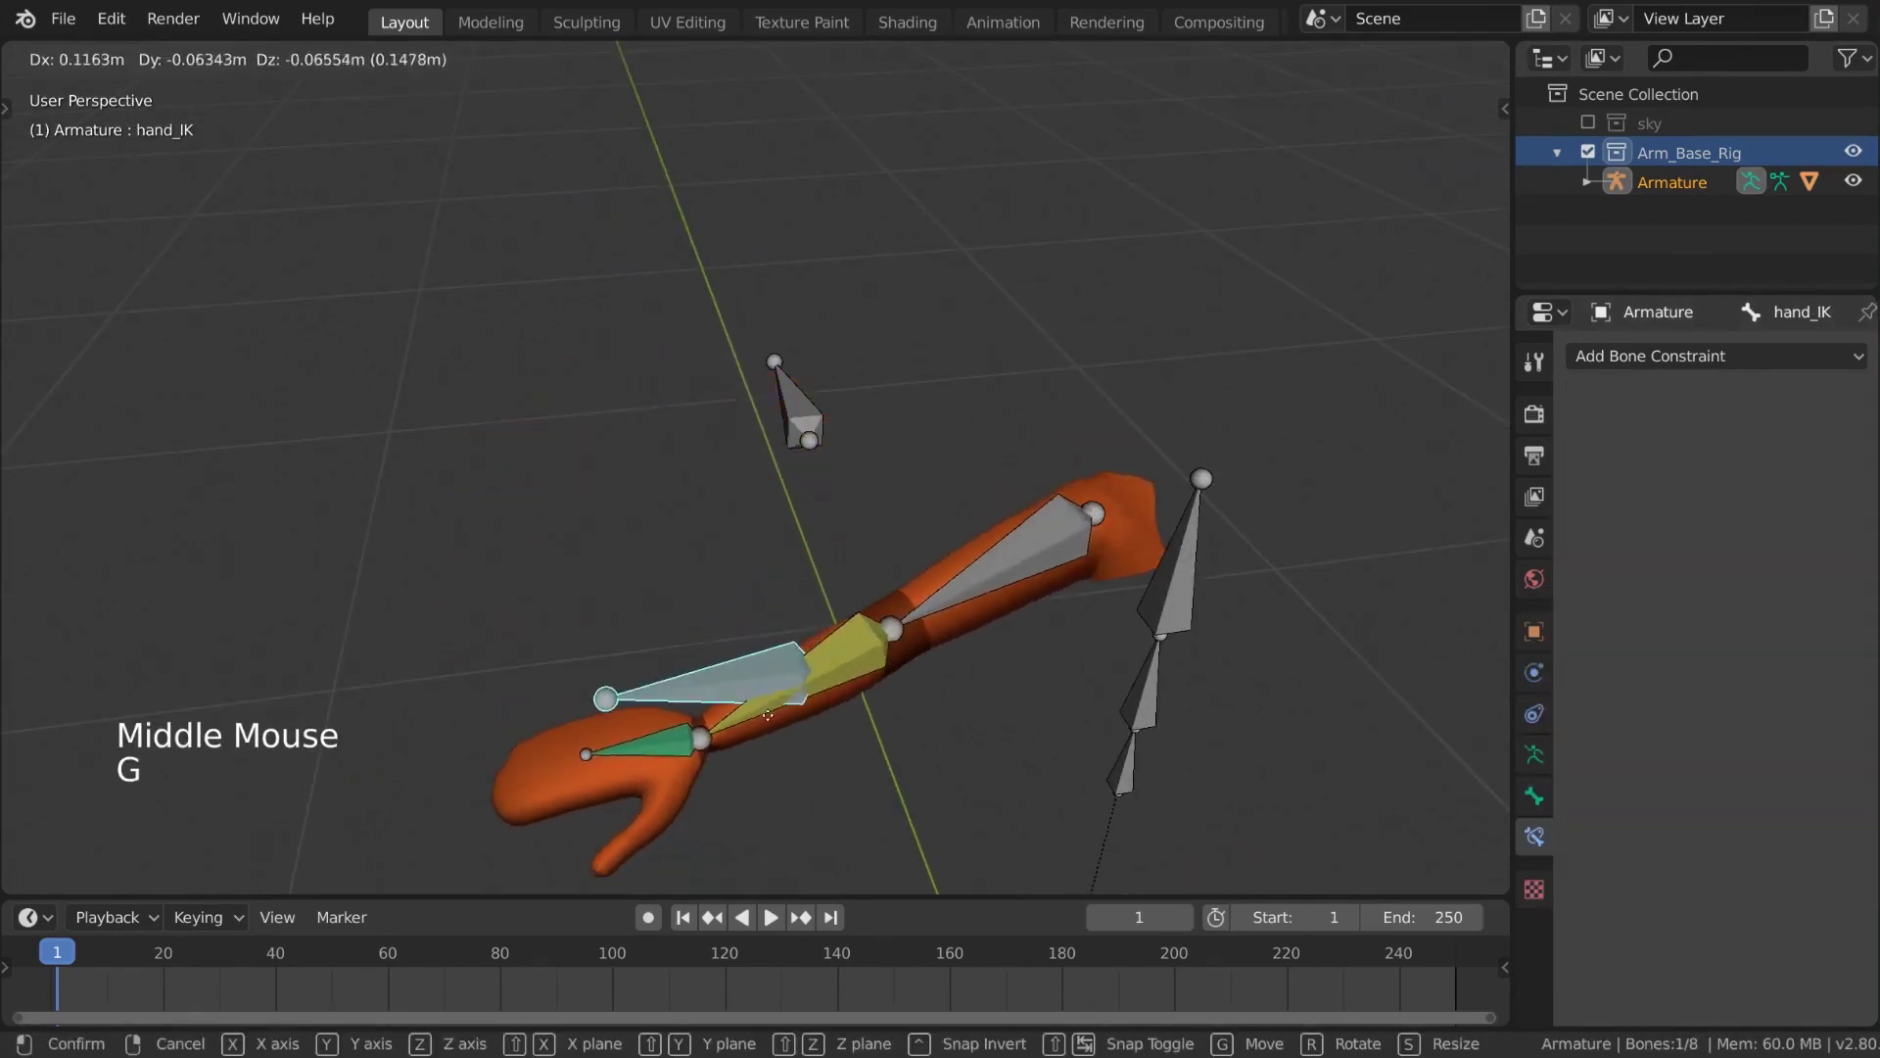
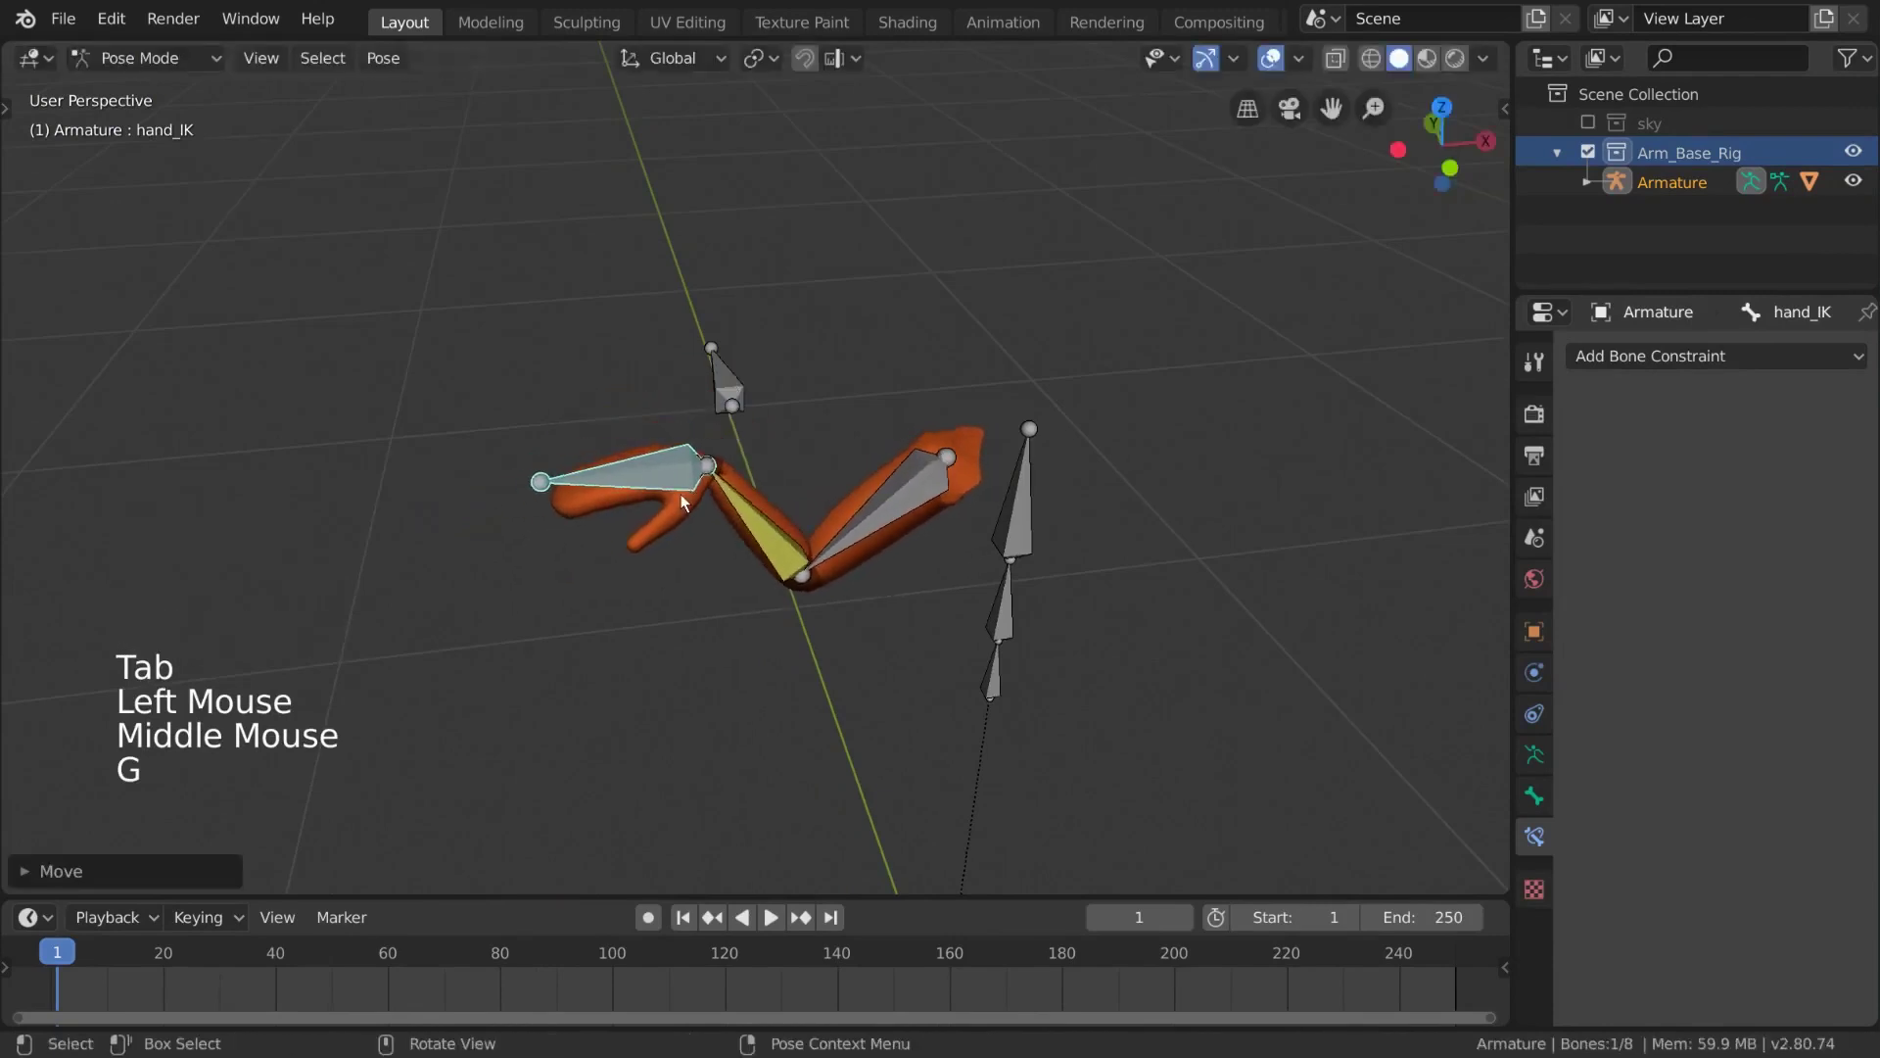
Set the forearm IK Pole Angle to -87° and grab hand_IK to verify the elbow follows elbow_target
middle_click(698, 482)
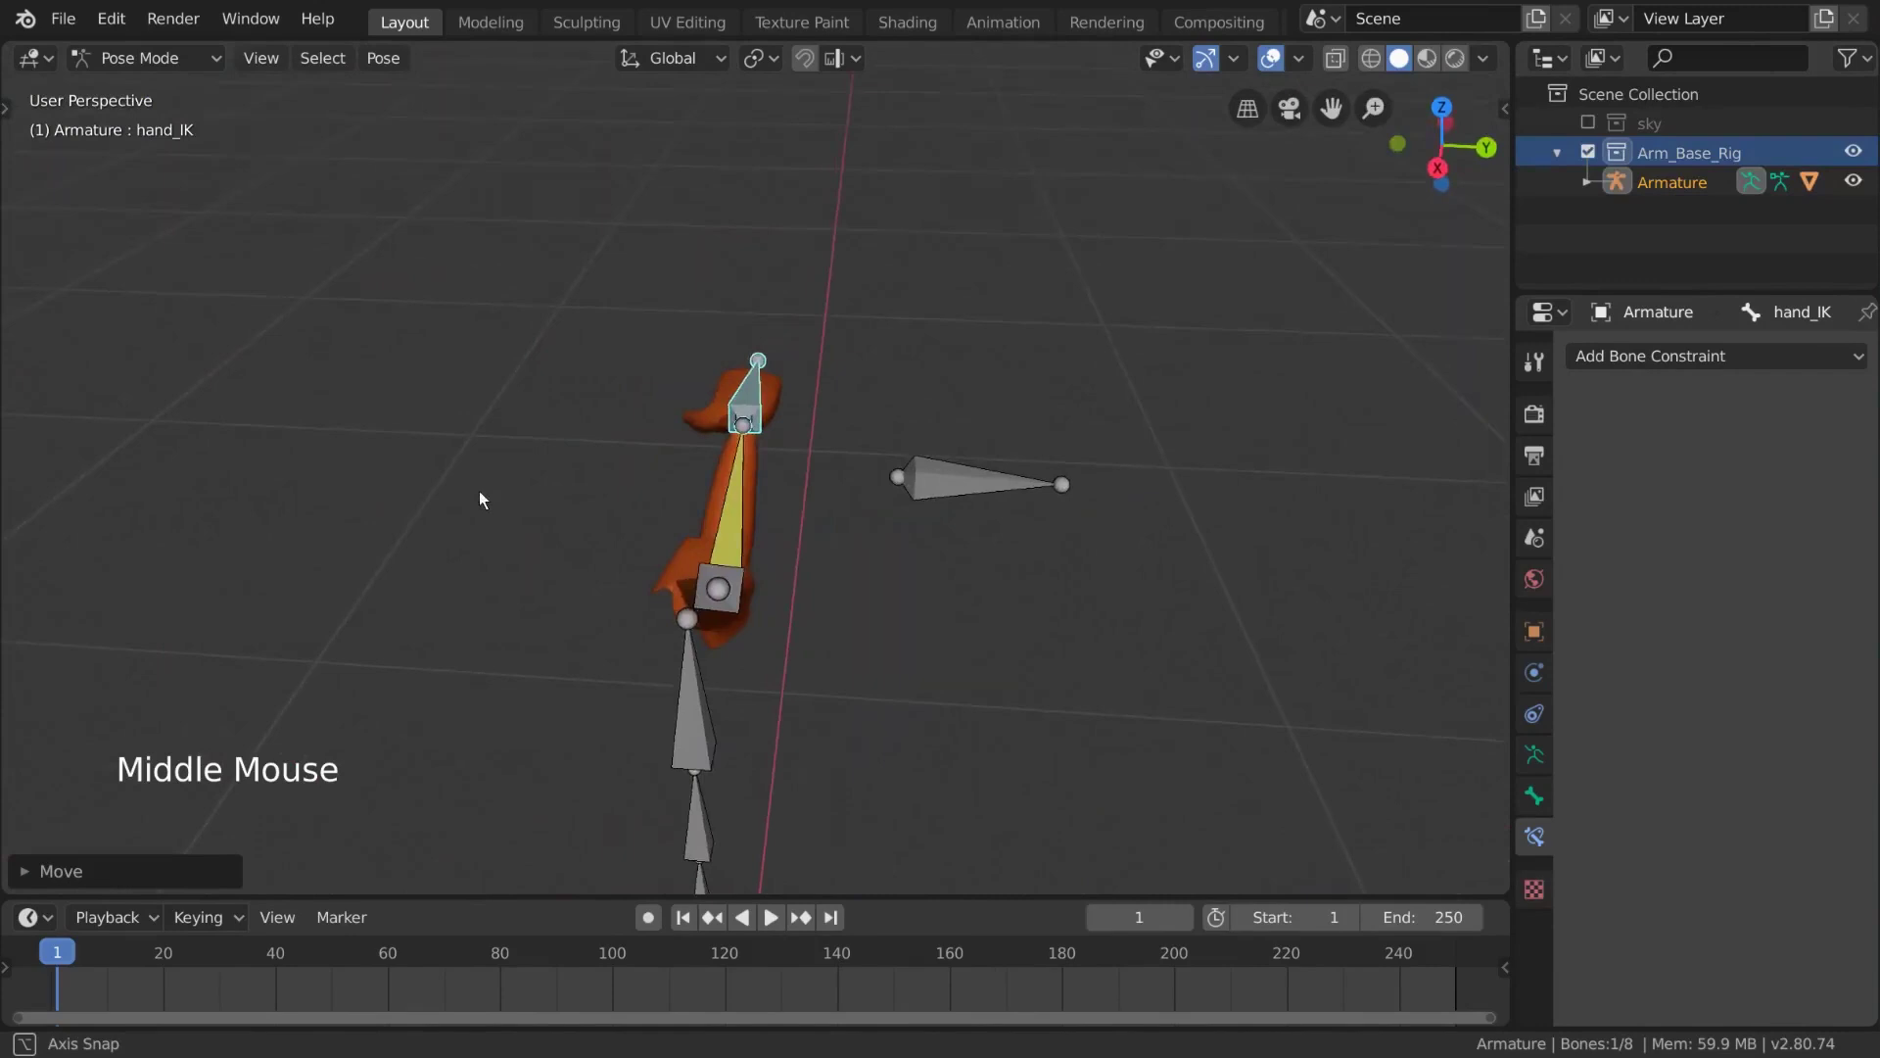
click(776, 524)
middle_click(822, 461)
scroll(up, 3)
middle_click(841, 507)
middle_click(806, 459)
middle_click(831, 466)
click(602, 399)
key(g)
click(710, 476)
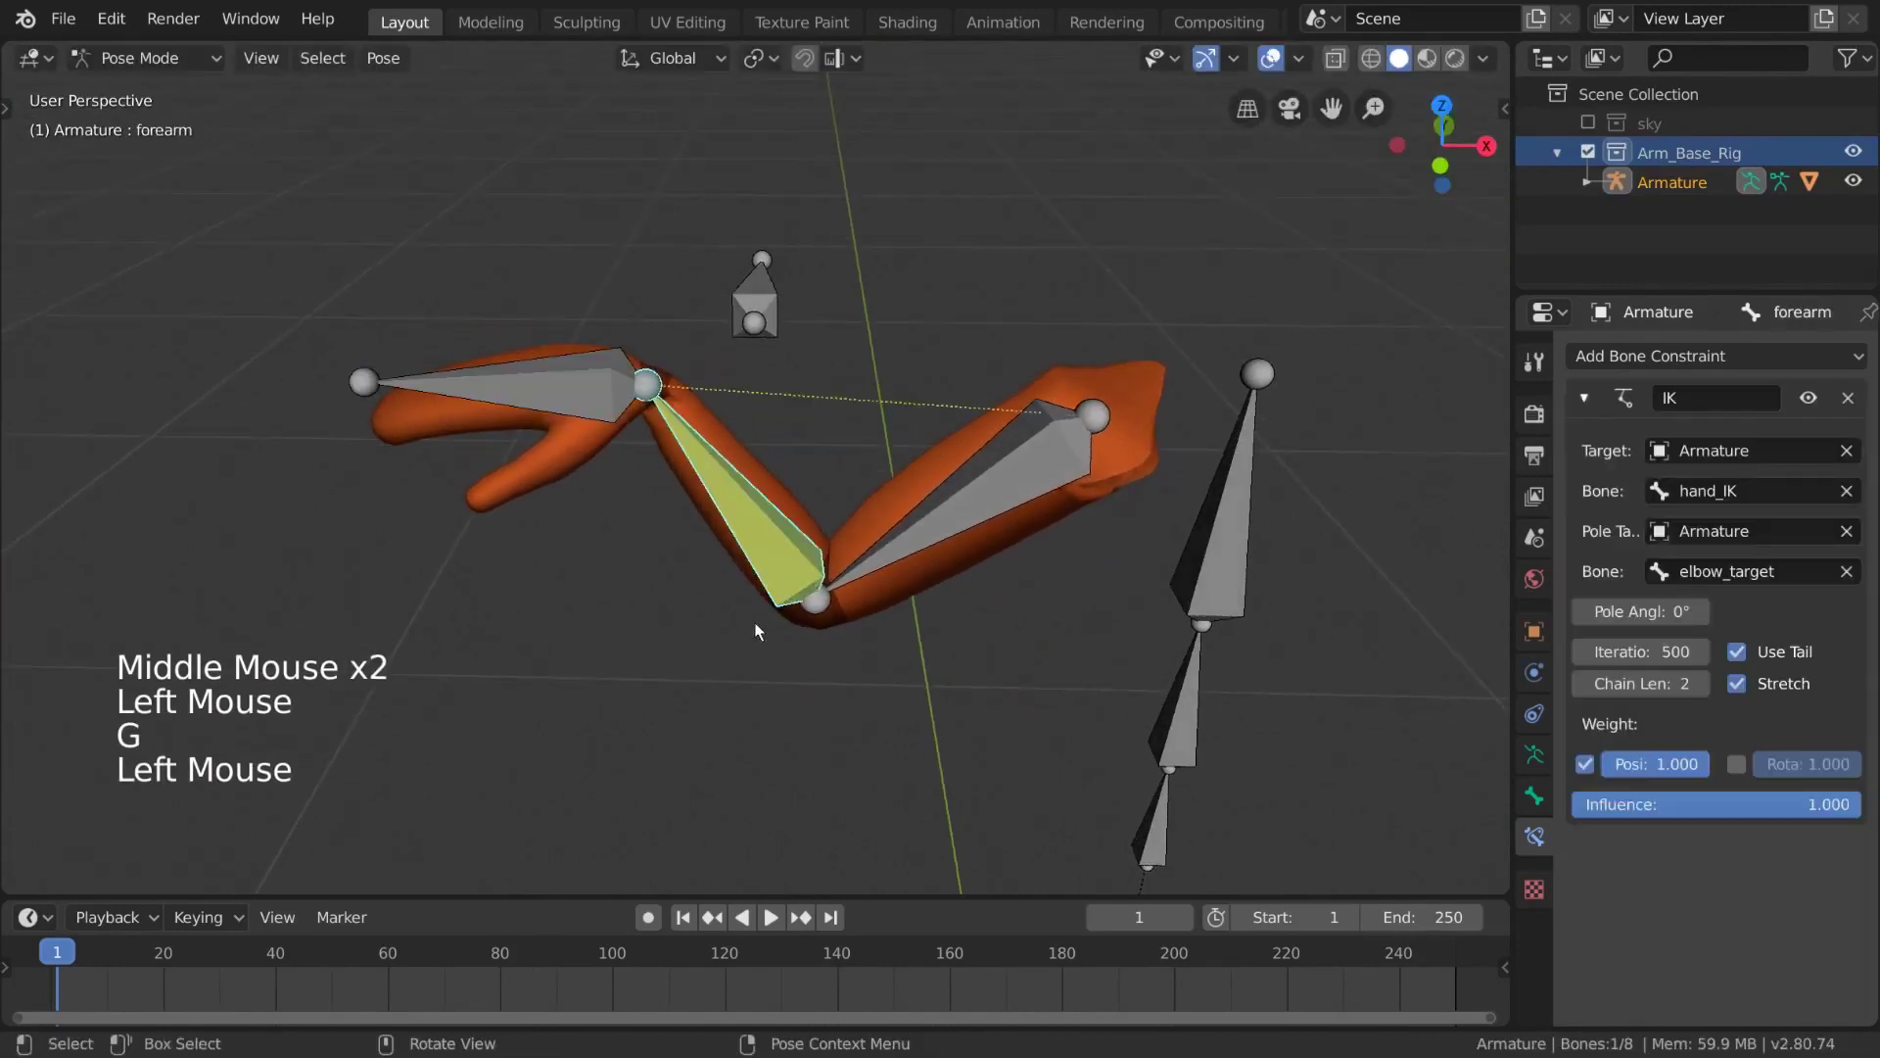
middle_click(1089, 662)
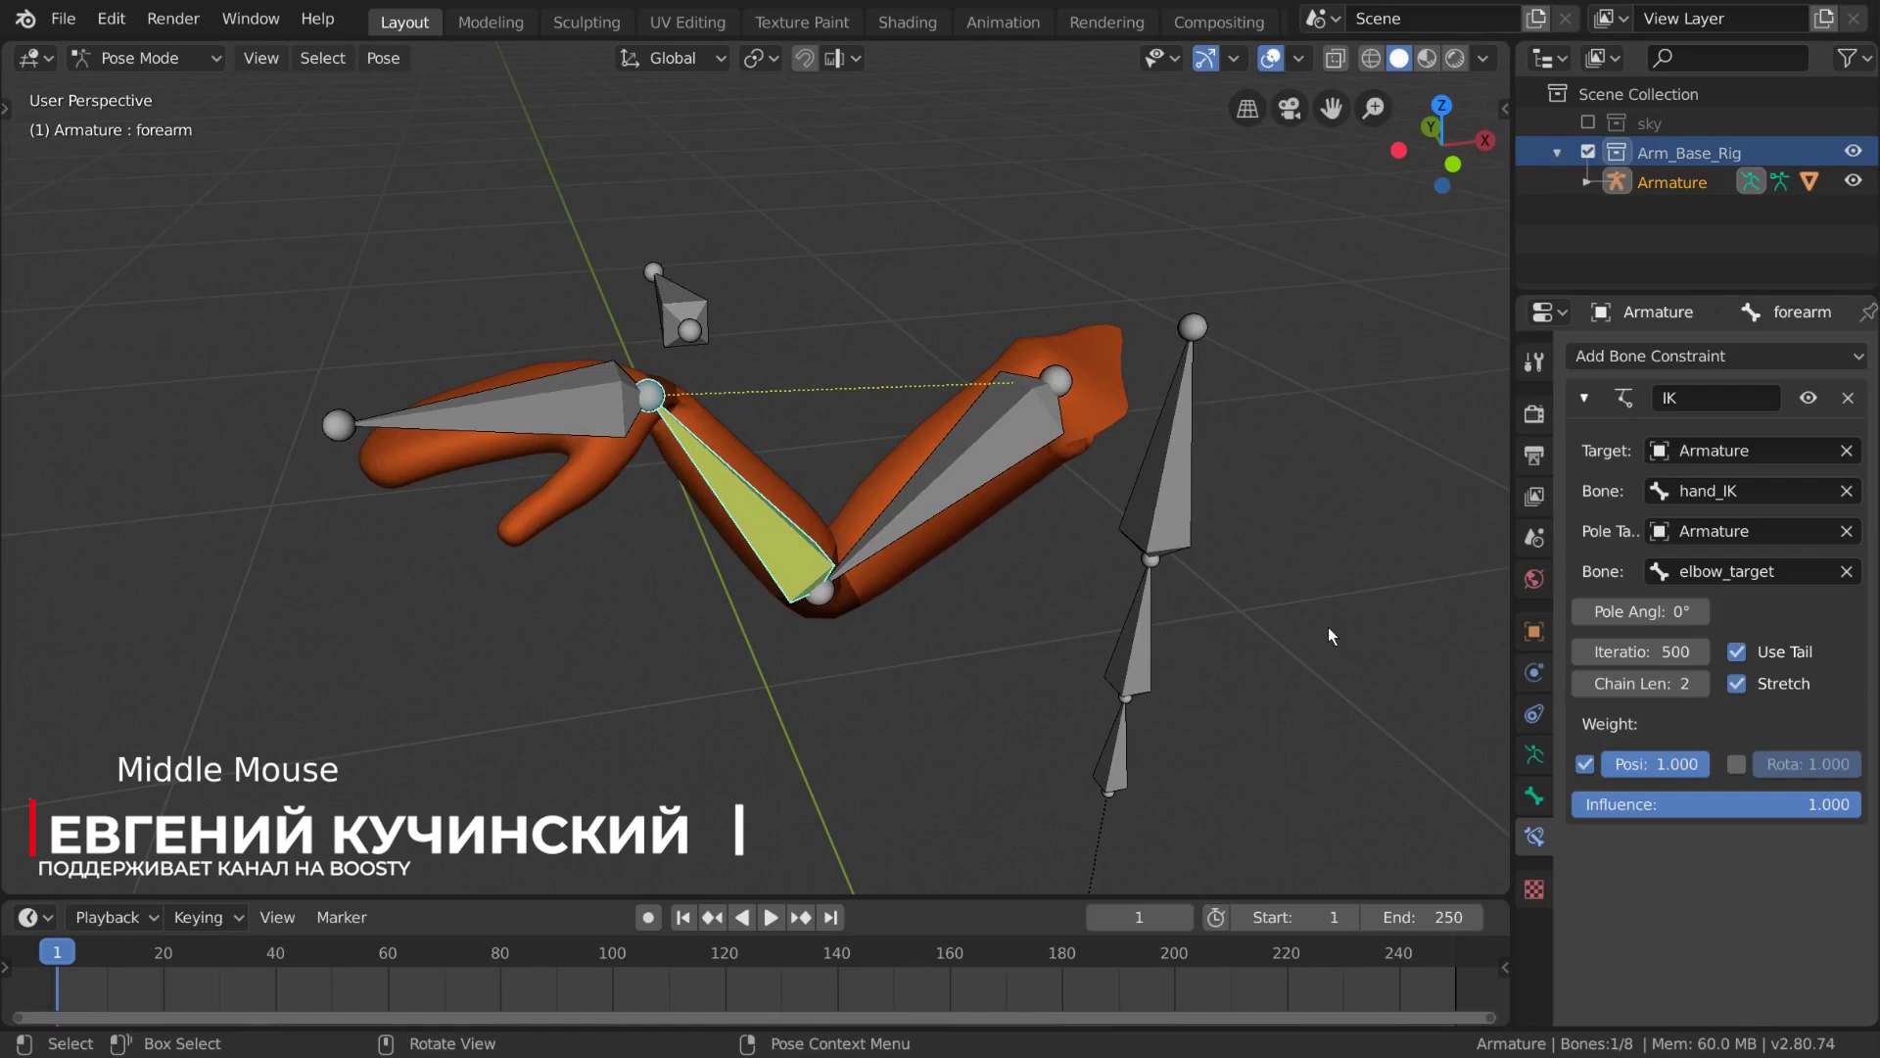
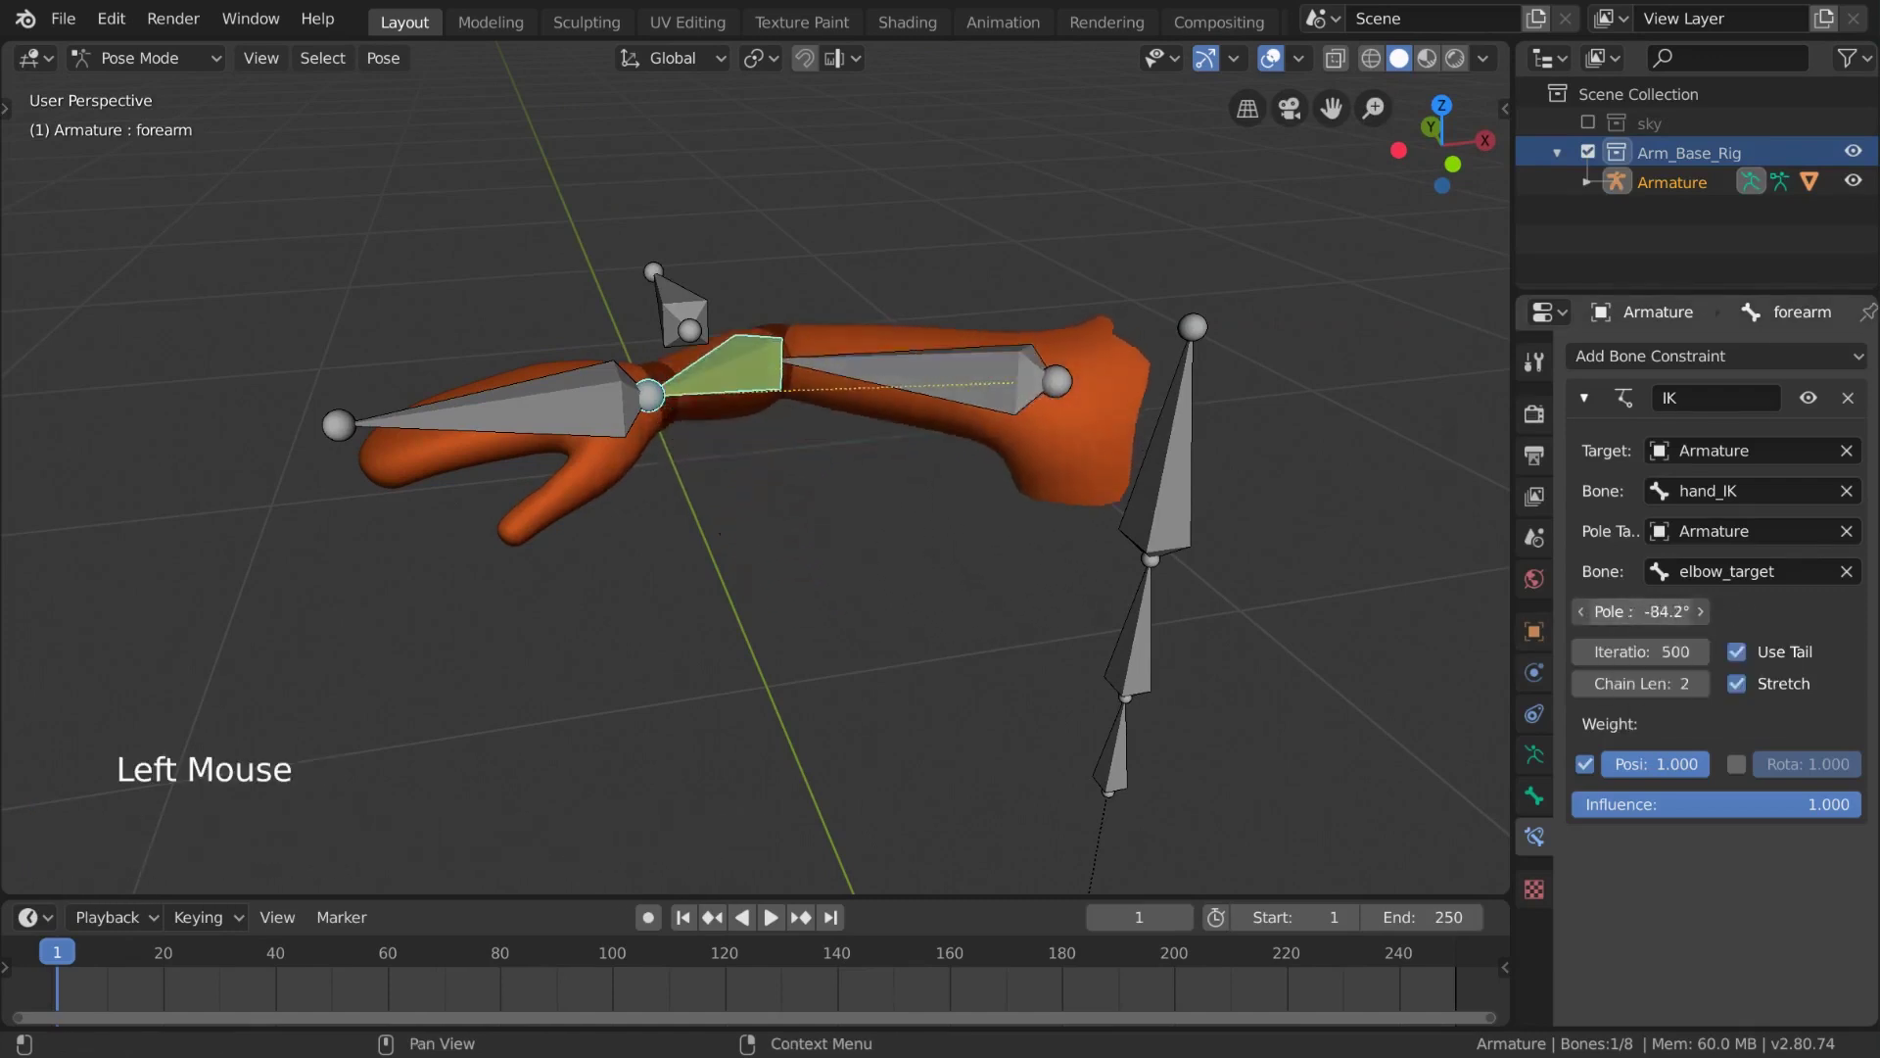
middle_click(313, 565)
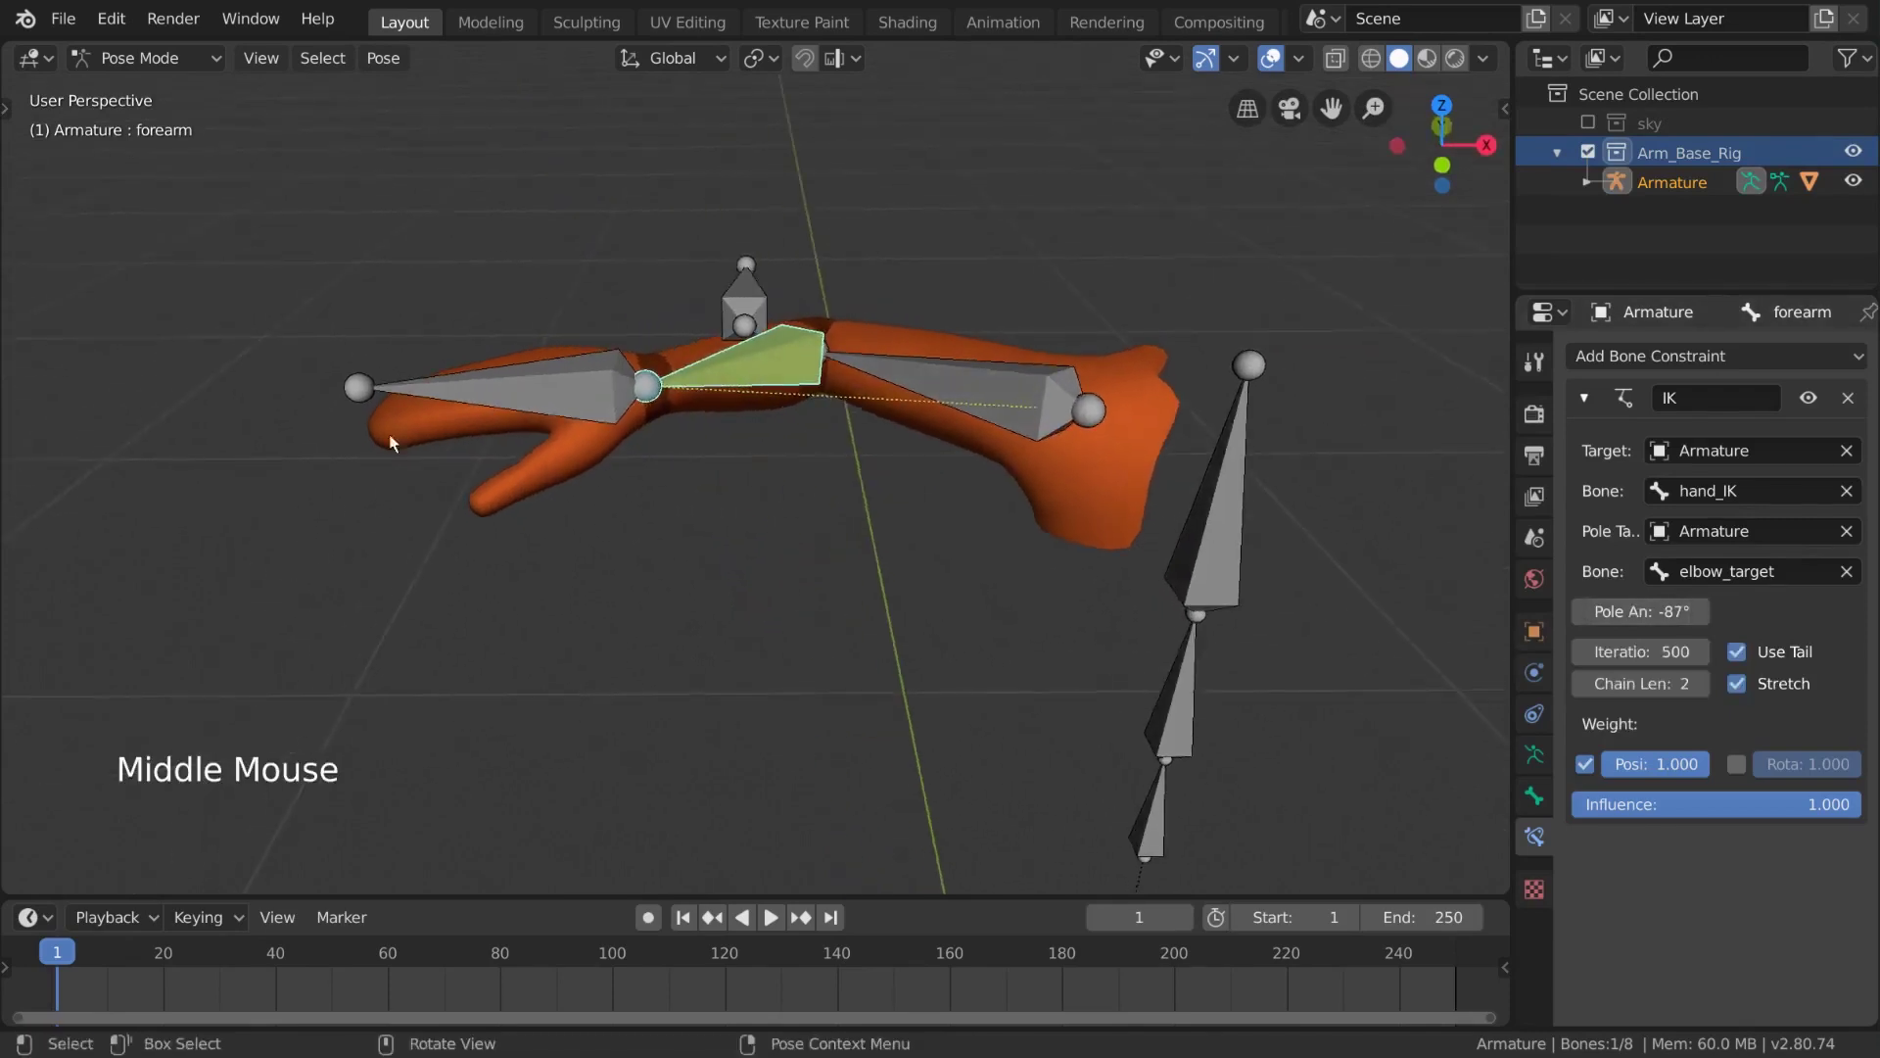